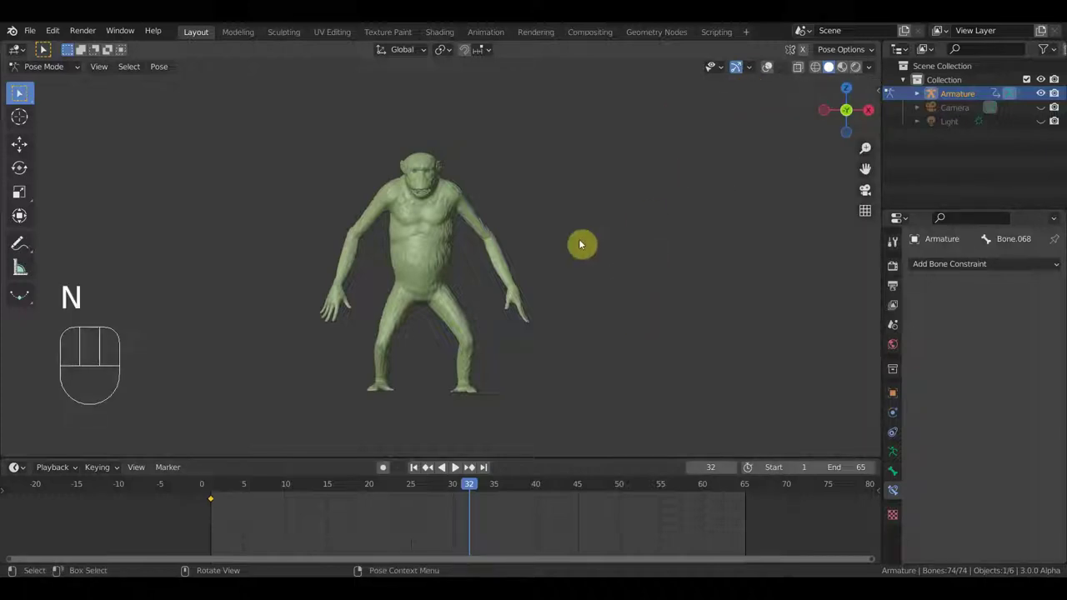
Switch to Object Mode, duplicate the armature and delete the copy again.
left_click(60, 73)
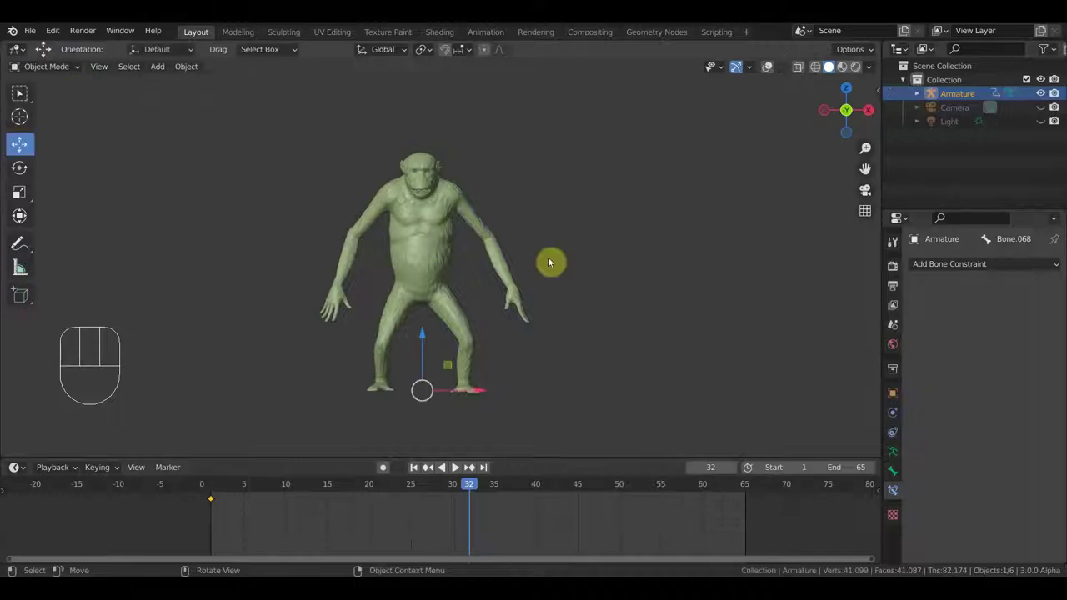
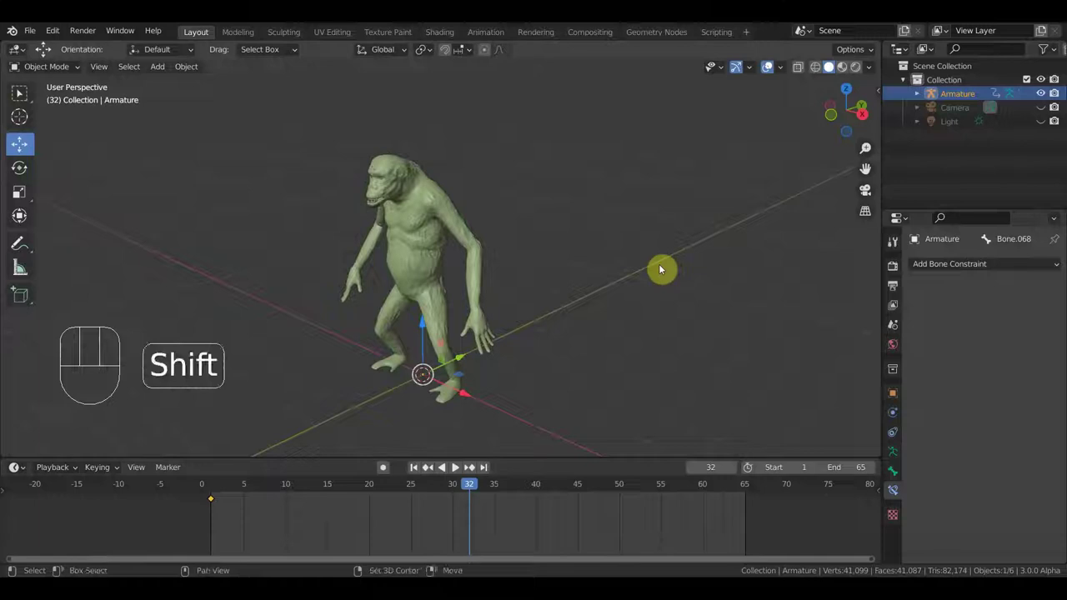
key("shift+a")
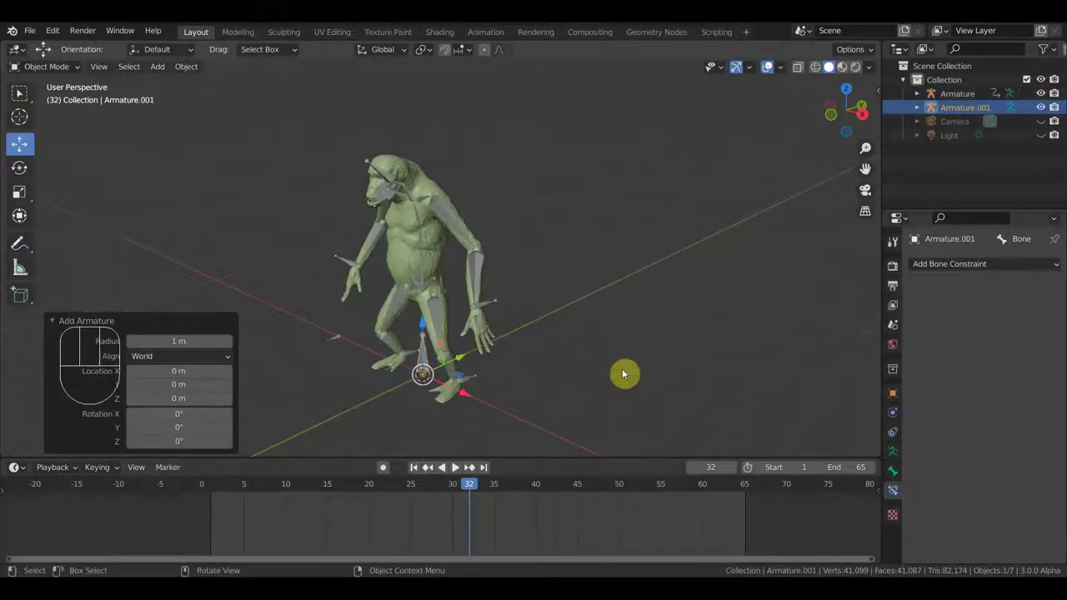
key("Delete")
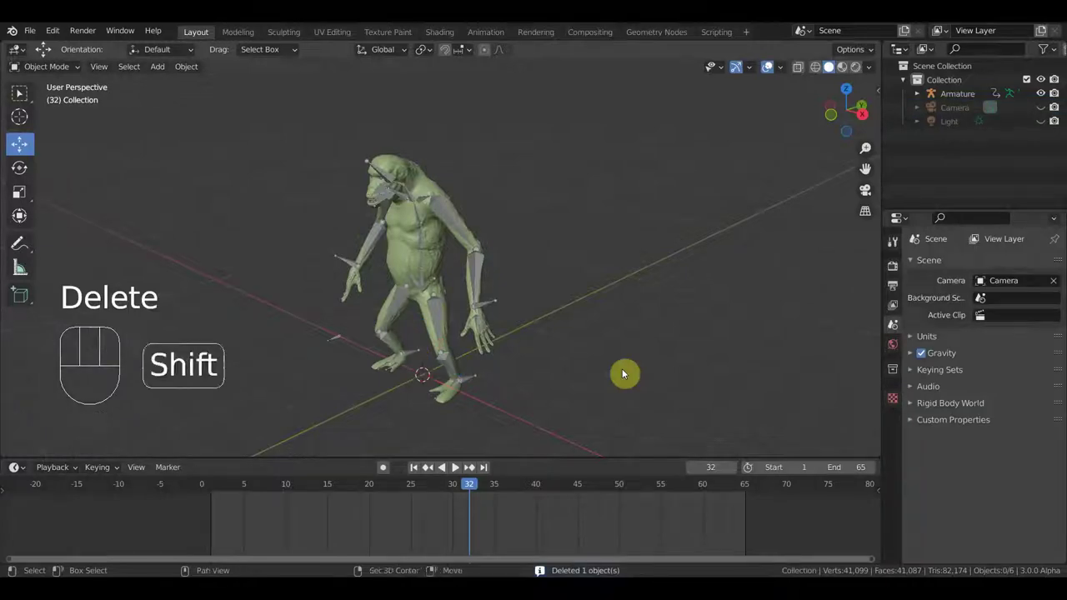
Add an image empty loaded with Sequence 3.mp4, scale it up and view it from the top.
key("shift+a")
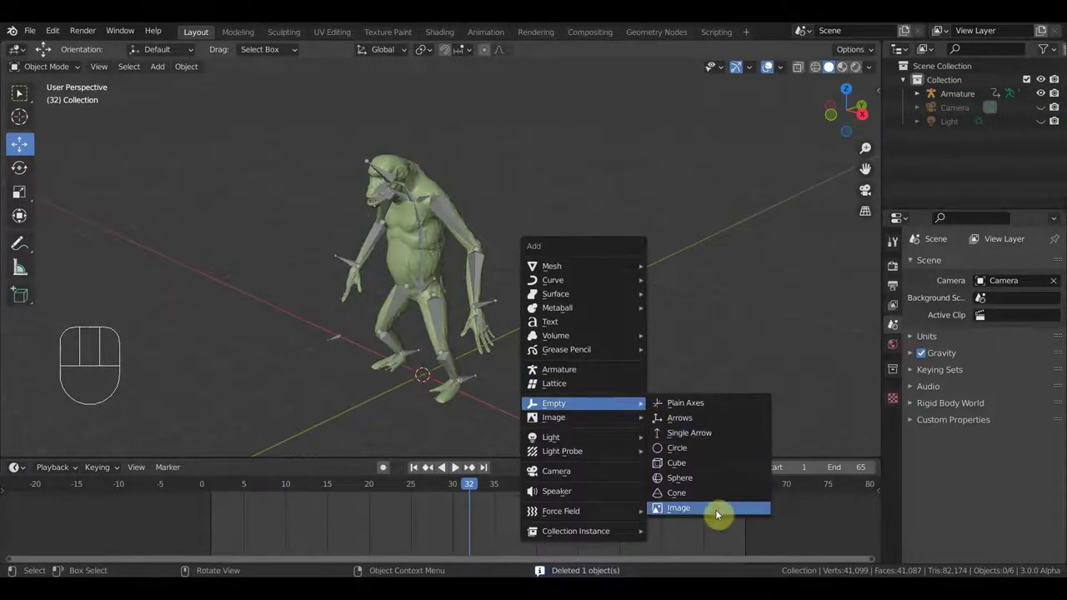
key("s")
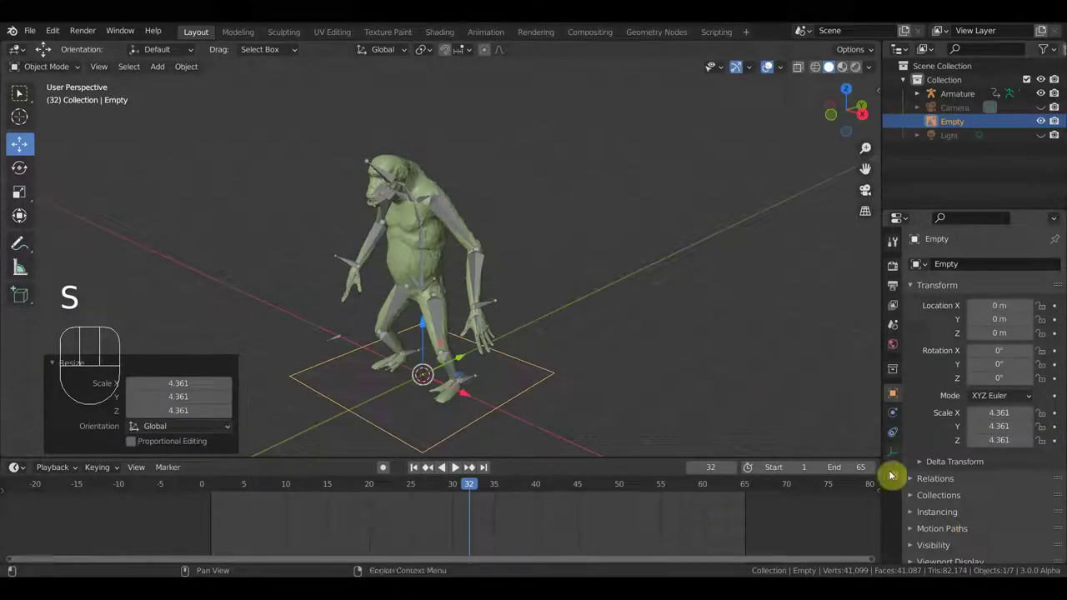
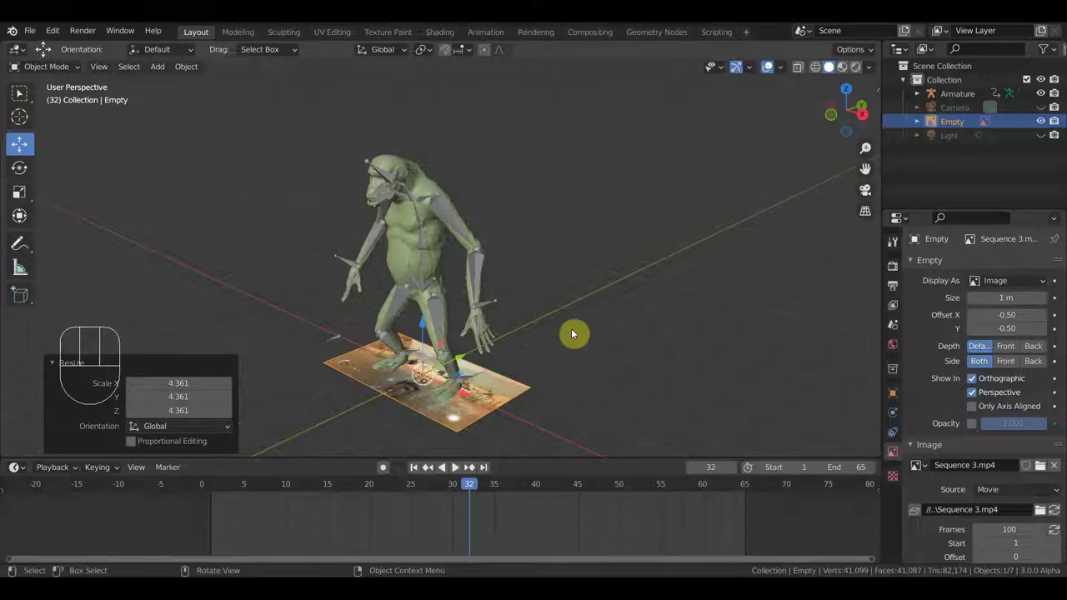
key("s")
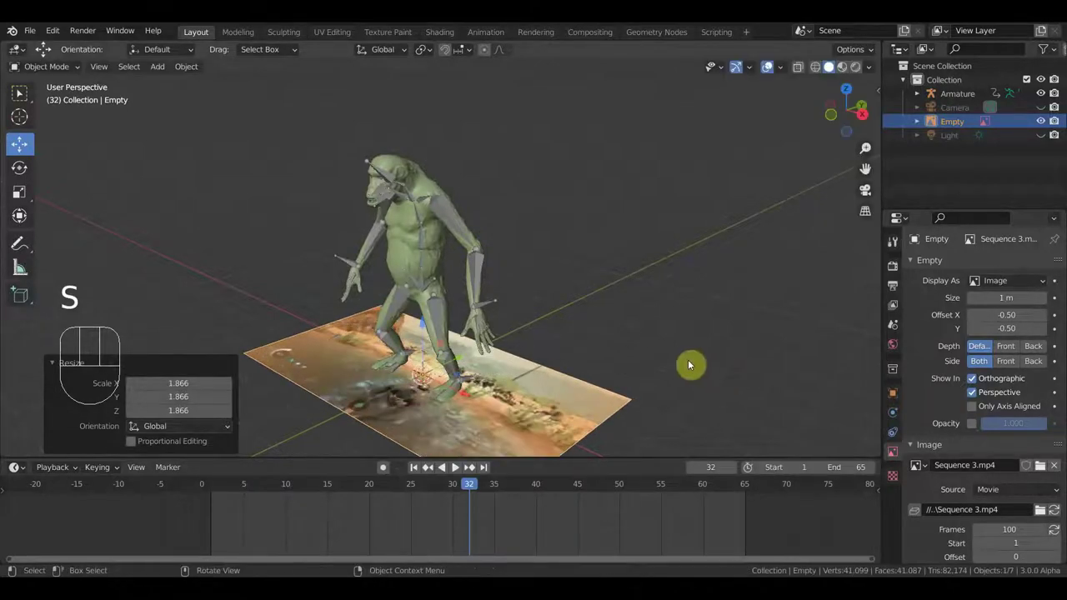
key("KP_7")
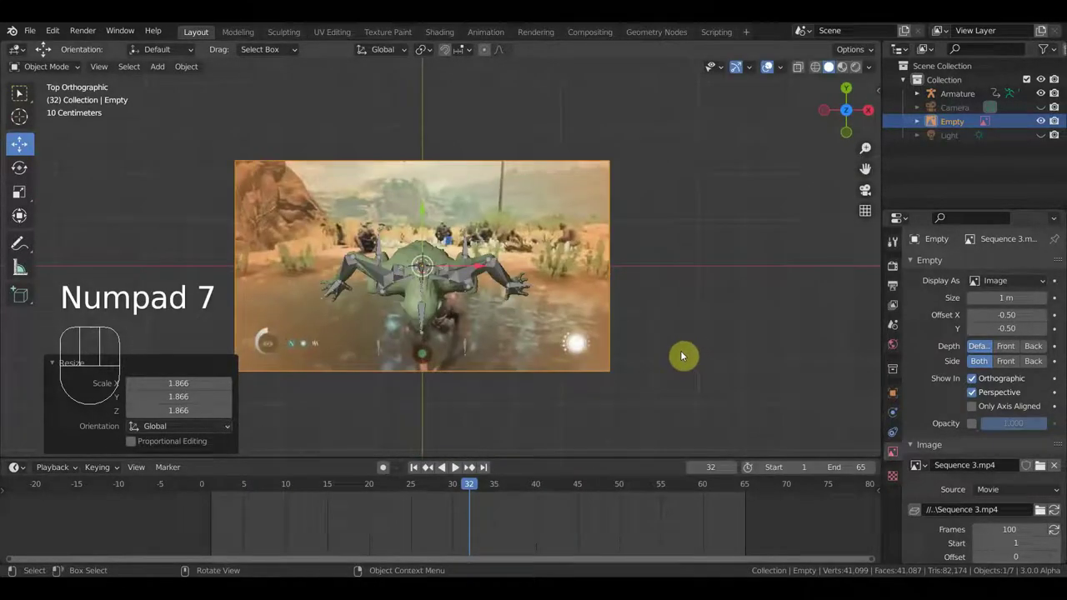
Rotate the video plane a quarter turn and tilt it upright, checking from front and right views.
key("r")
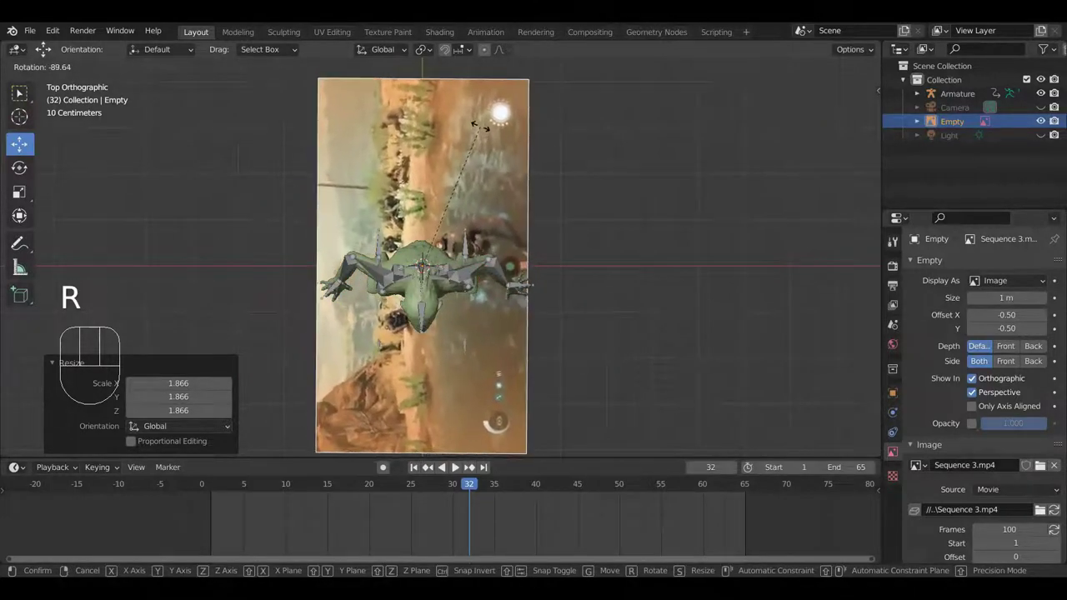
key("KP_1")
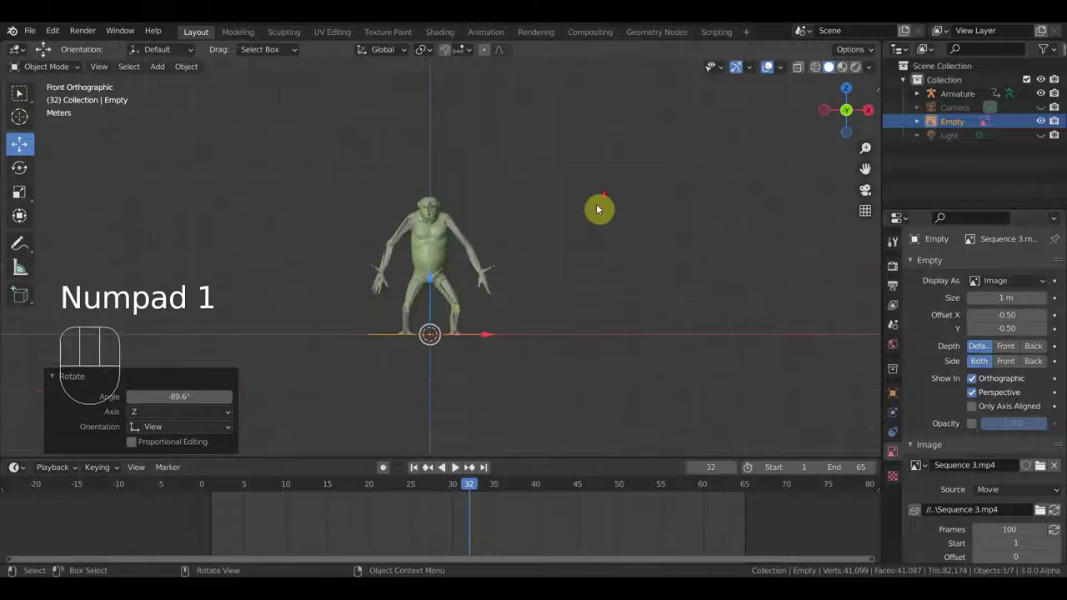
key("r")
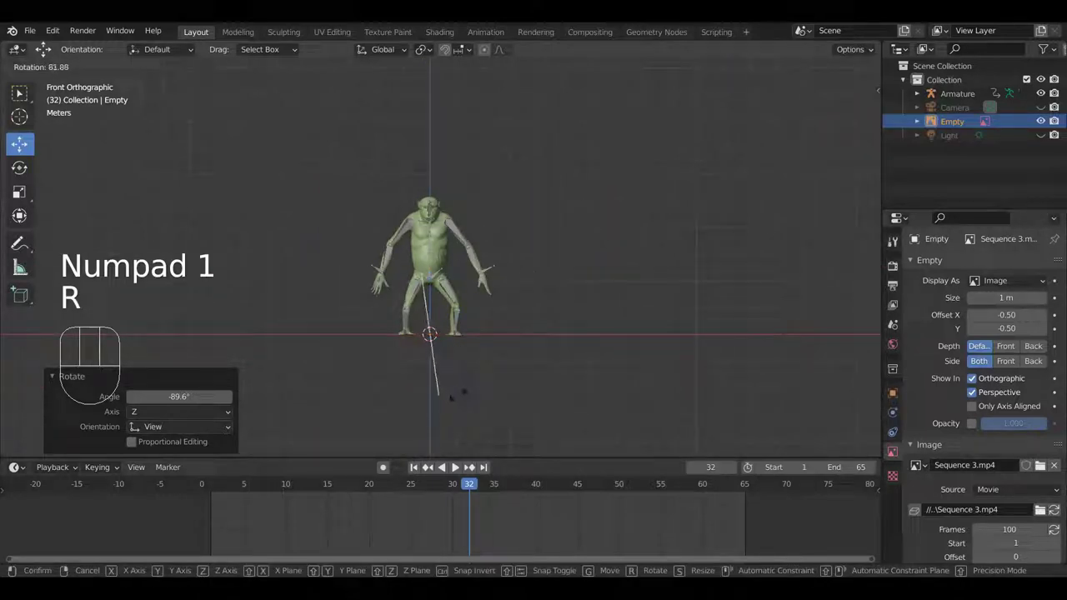
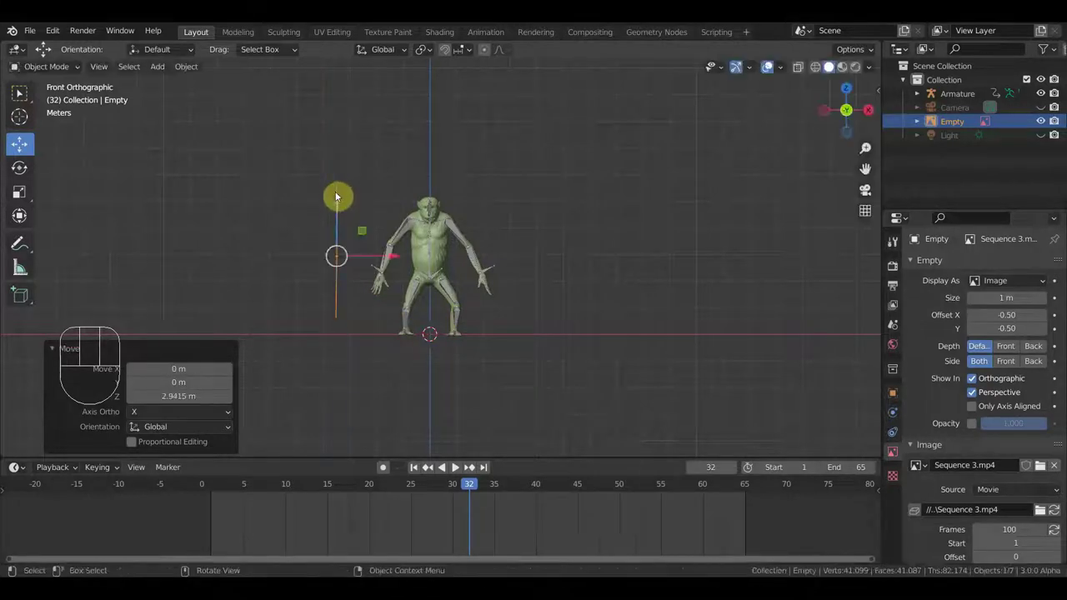
key("KP_3")
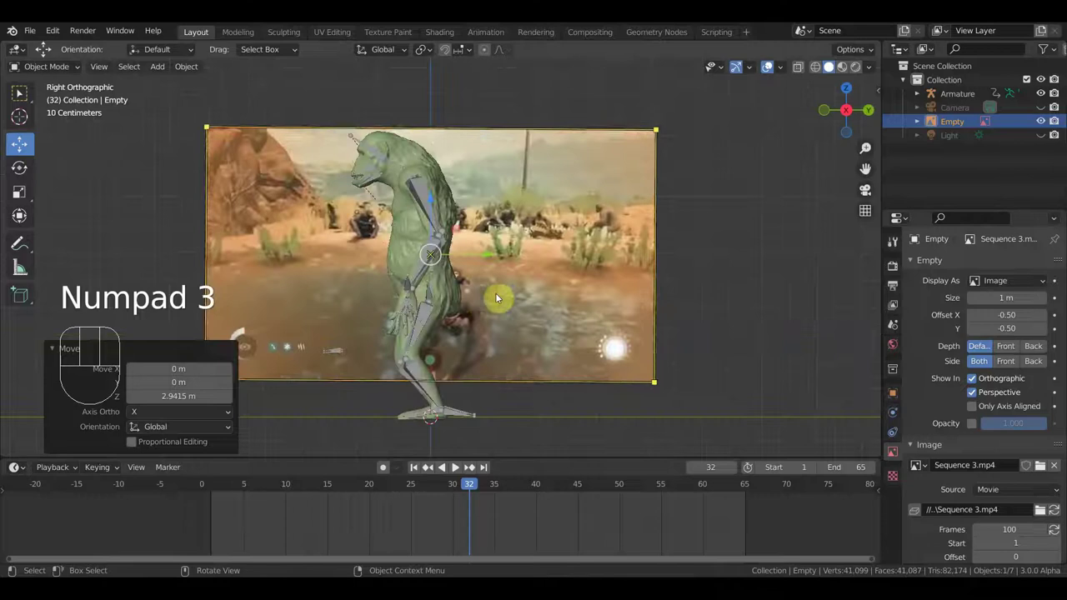
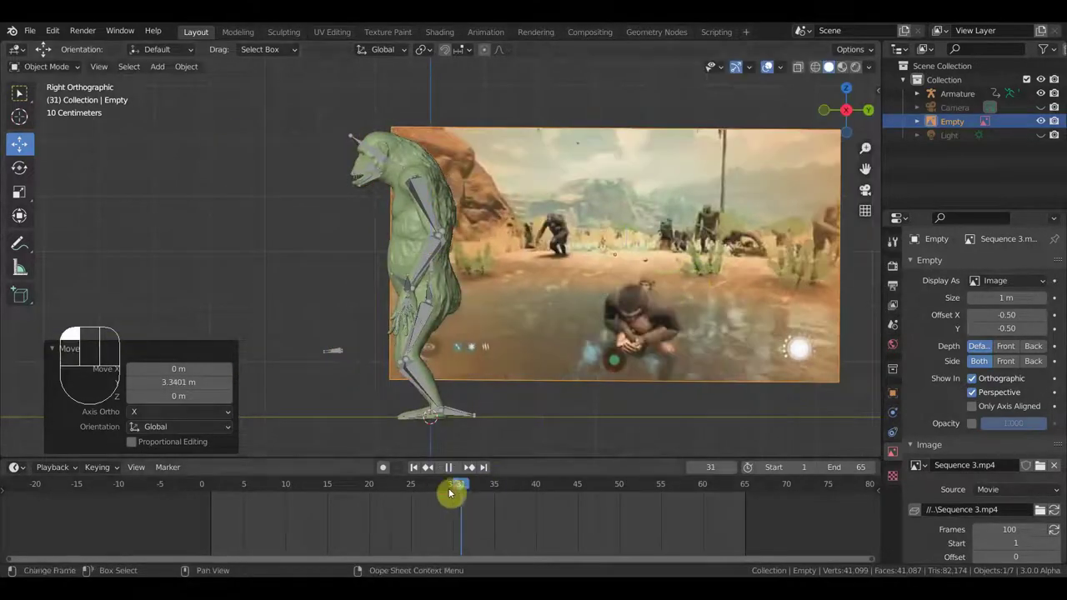
Scrub the timeline to preview the reference video playing behind the chimpanzee.
left_click_drag(431, 491, 633, 476)
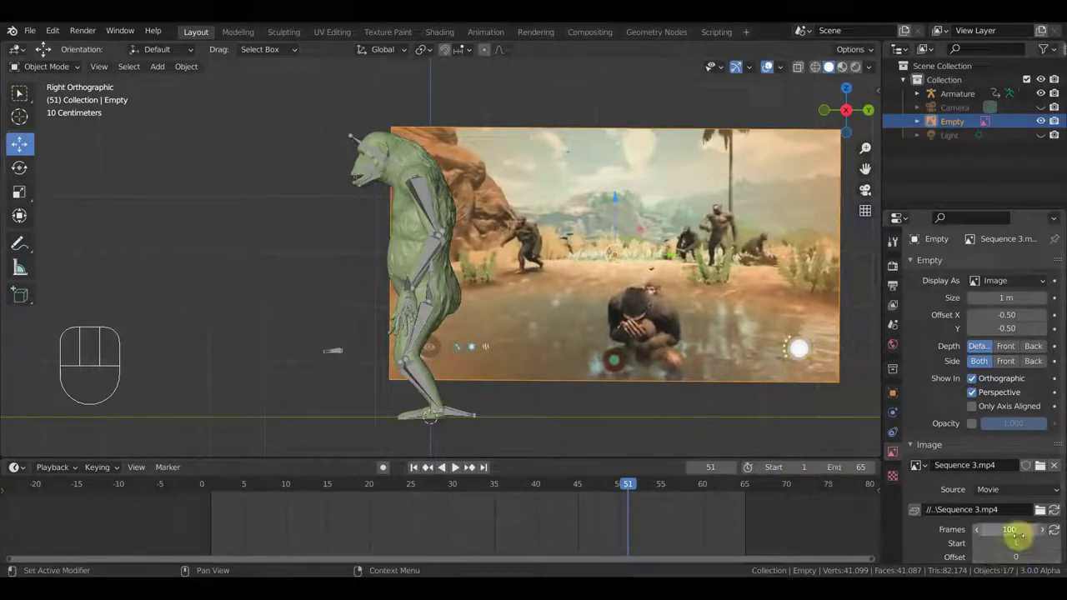
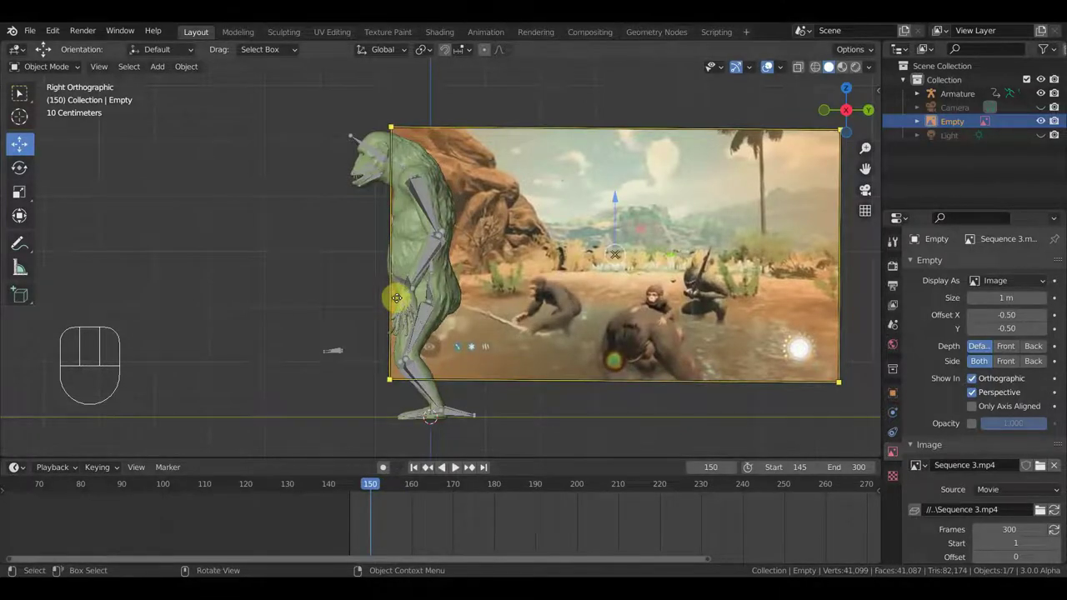
Orbit the view around the chimpanzee to see it against the video plane.
middle_click(410, 305)
middle_click(460, 317)
middle_click(410, 391)
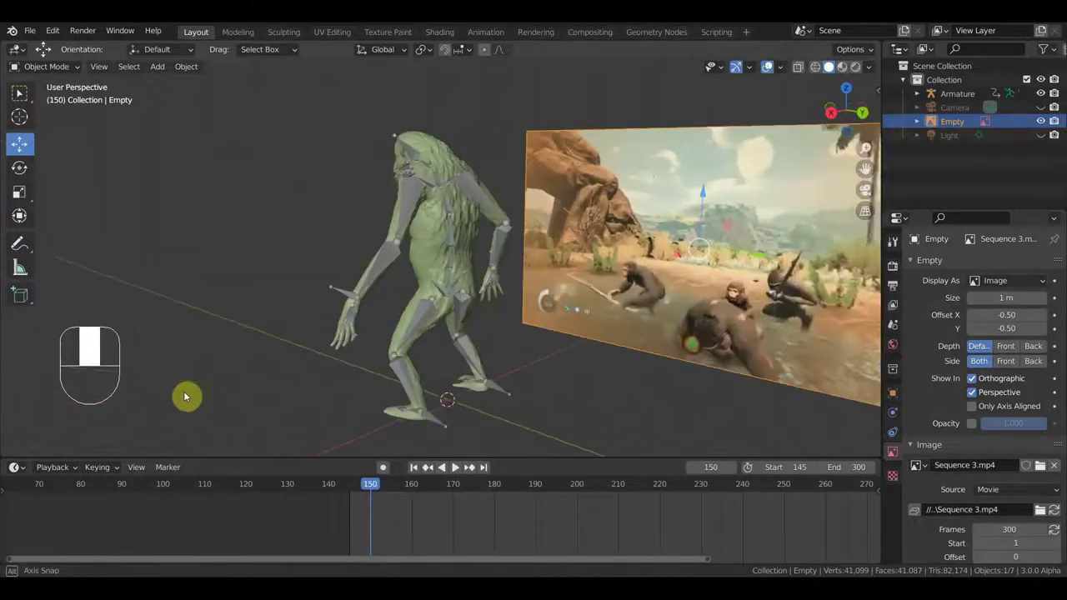
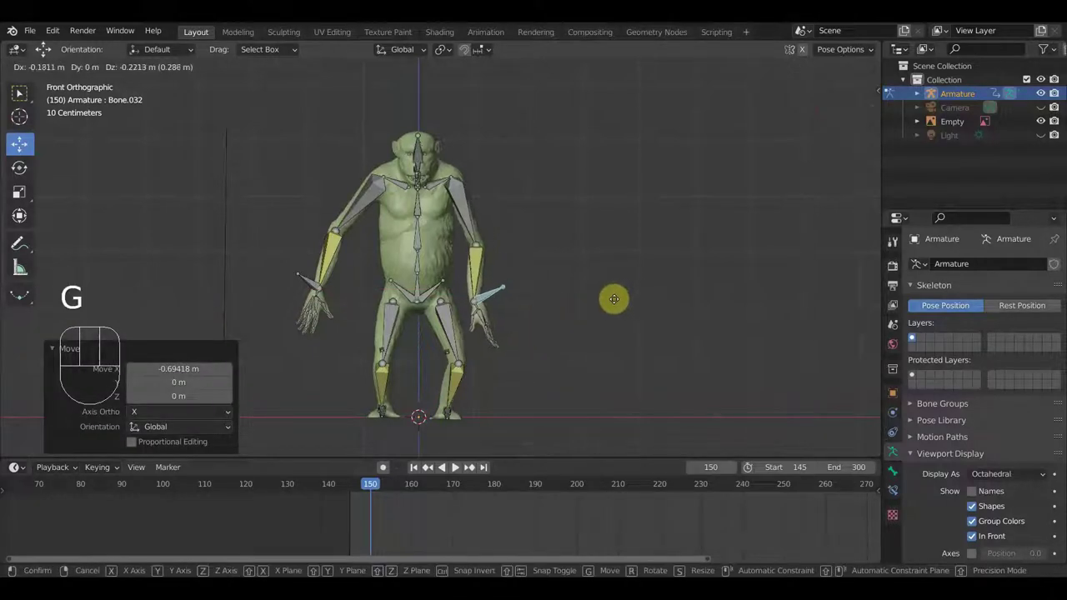
Confirm the arm position, select all 74 bones and insert Location & Rotation keyframes at frame 150.
key("r")
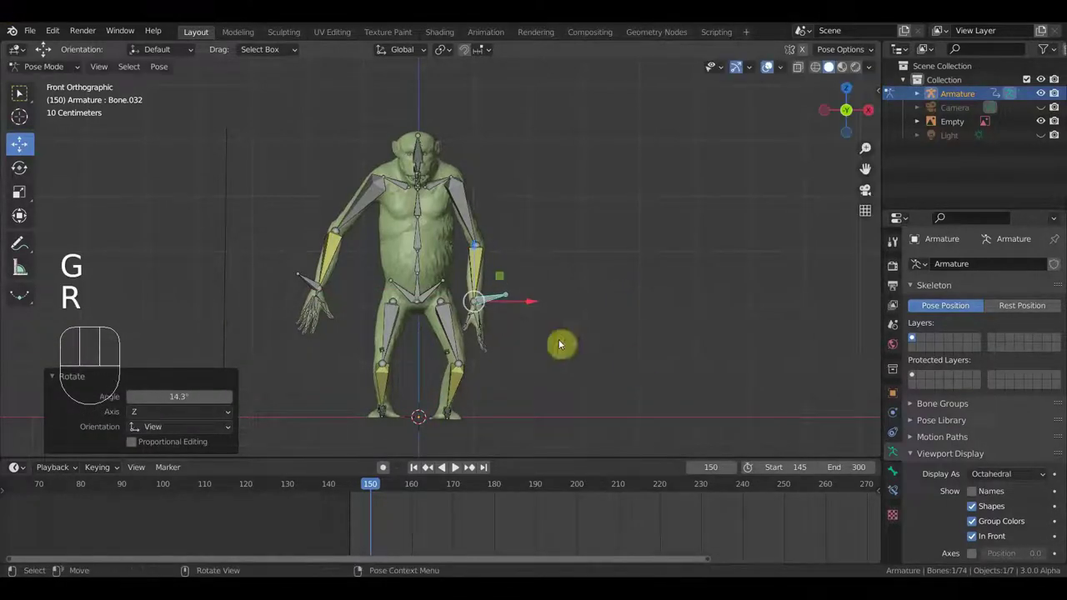
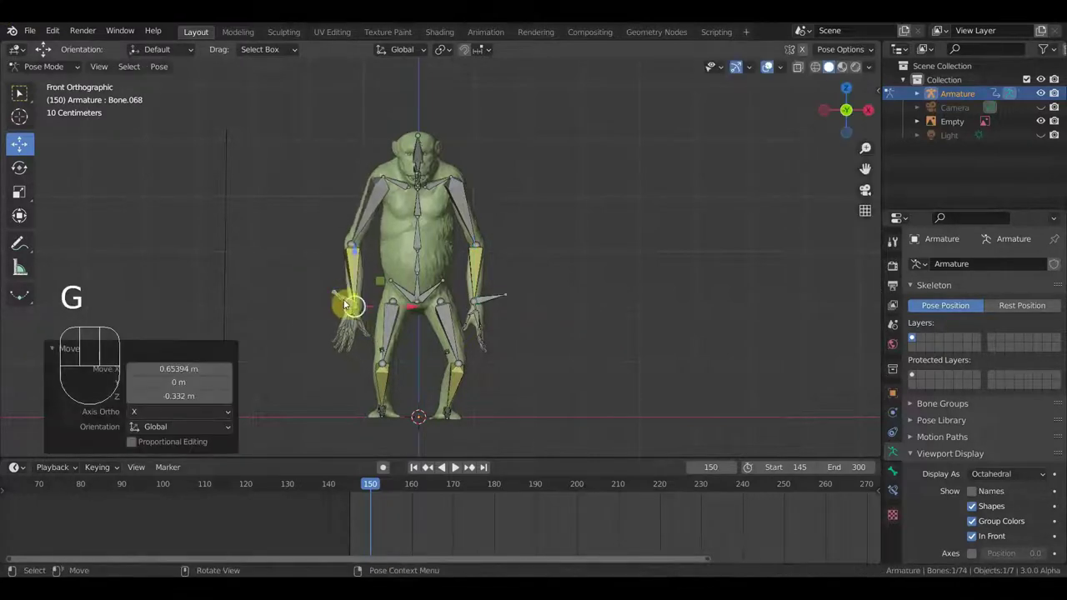
key("r")
left_click_drag(446, 297, 259, 327)
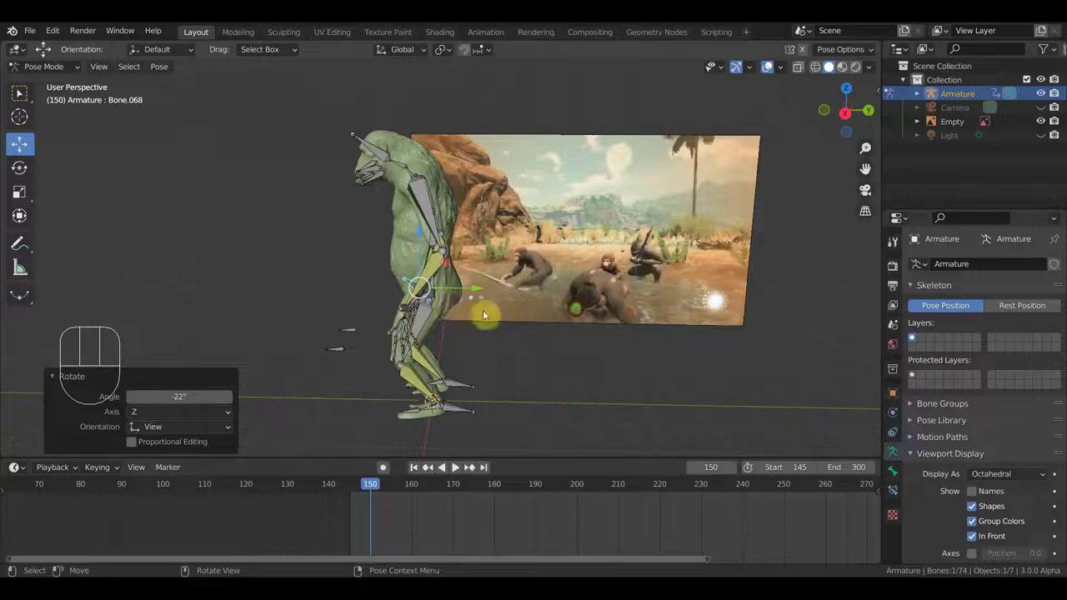
key("a")
key("i")
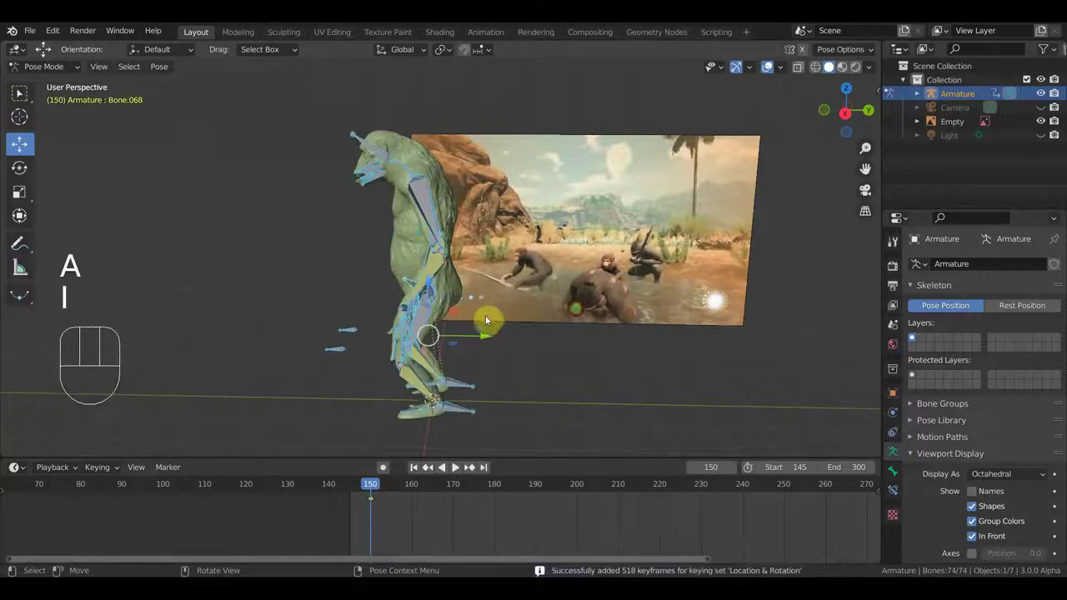
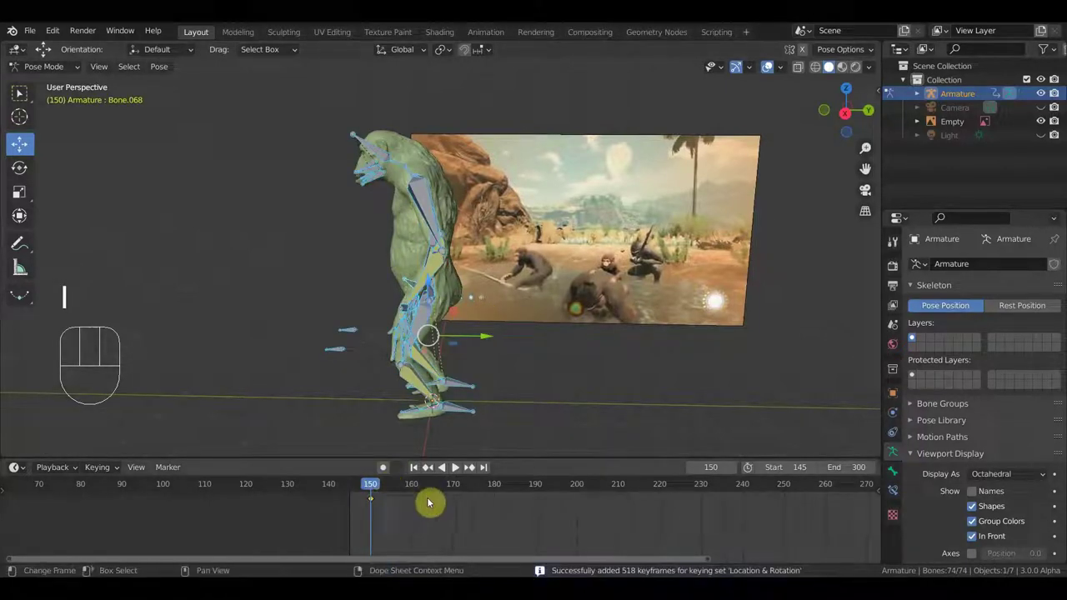
Duplicate the frame-150 pose keyframes back to frame 145 in the timeline.
key("g")
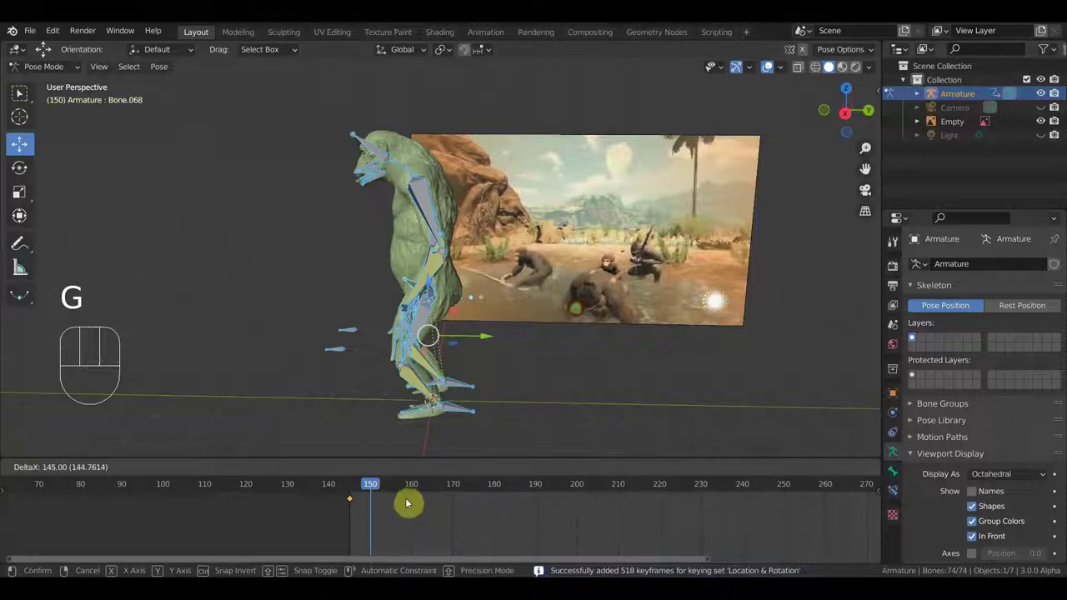
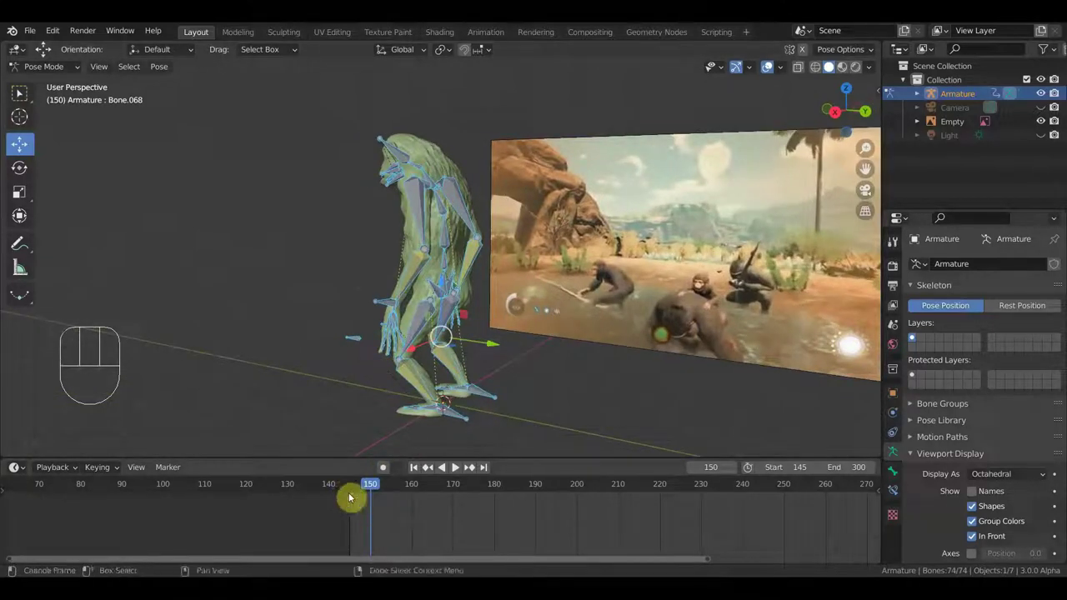
key("shift+d")
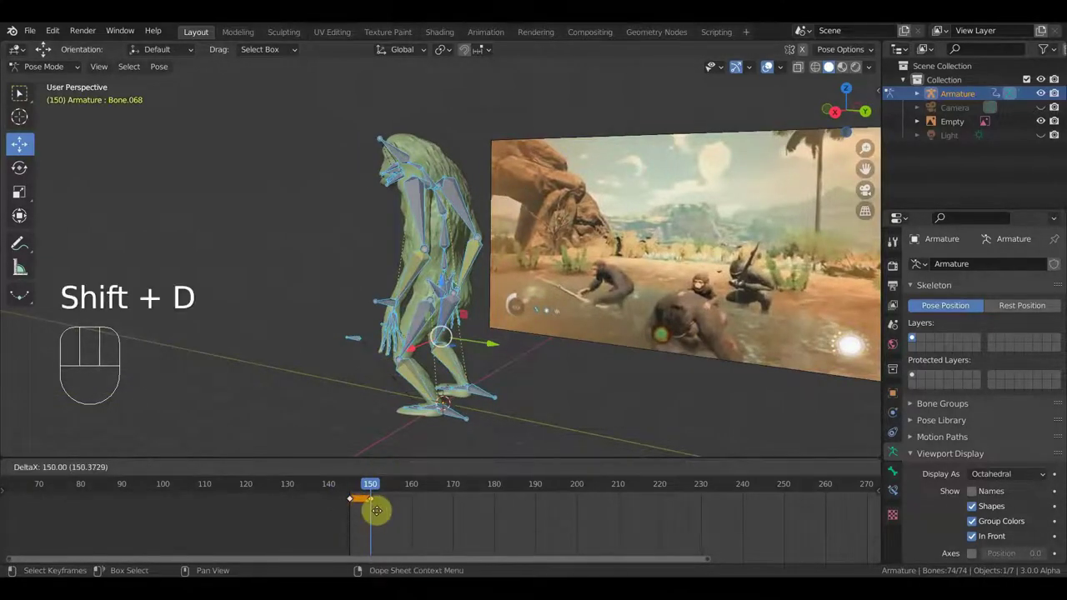
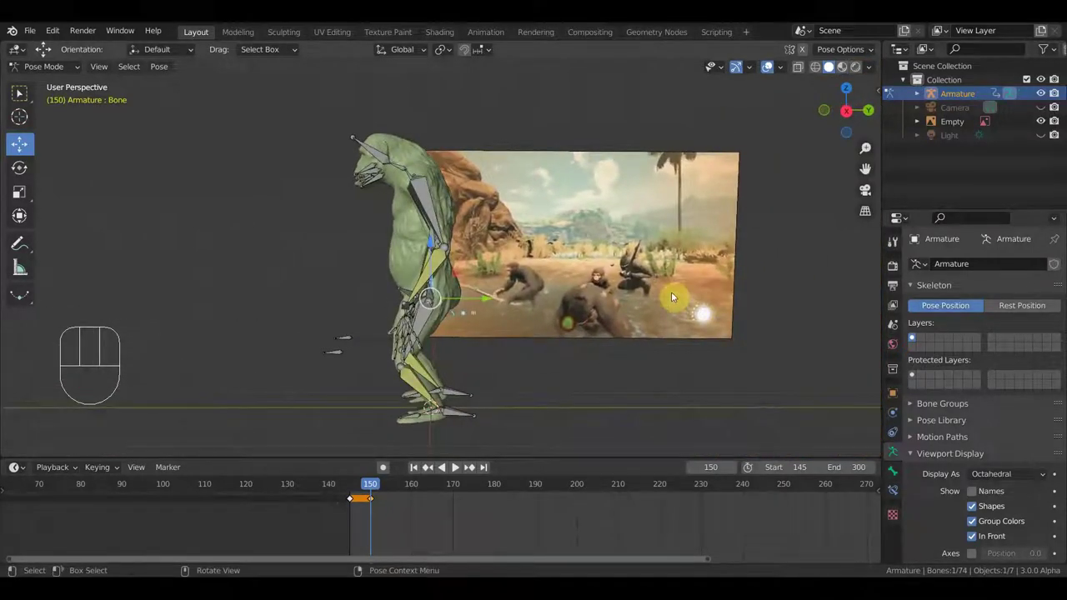
Reposition the arm, then rotate Bone.004 and Bone.002 to deepen the torso hunch at frame 150.
key("g")
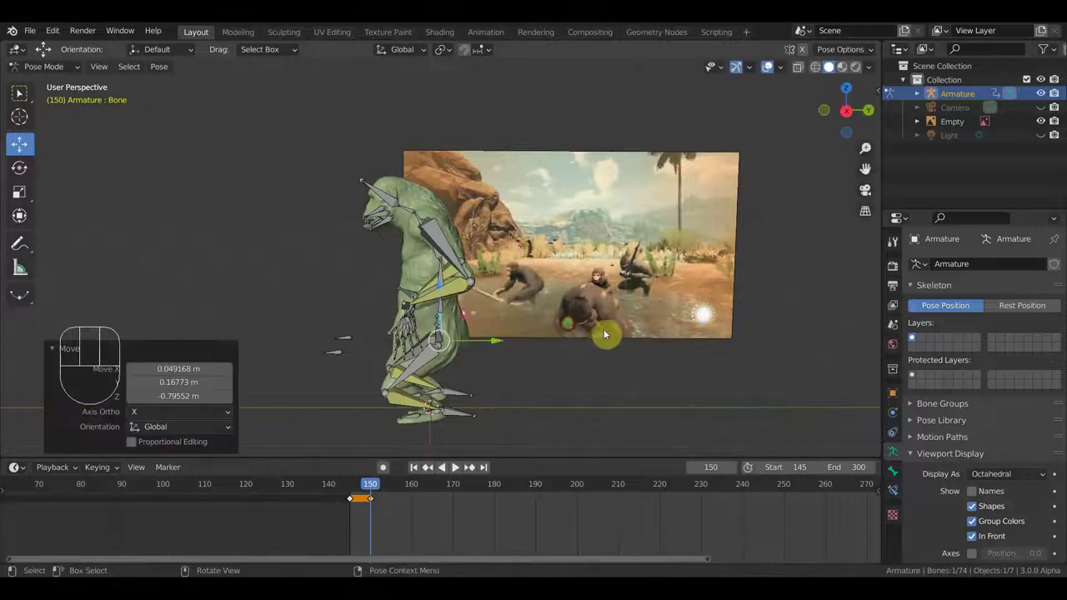
key("r")
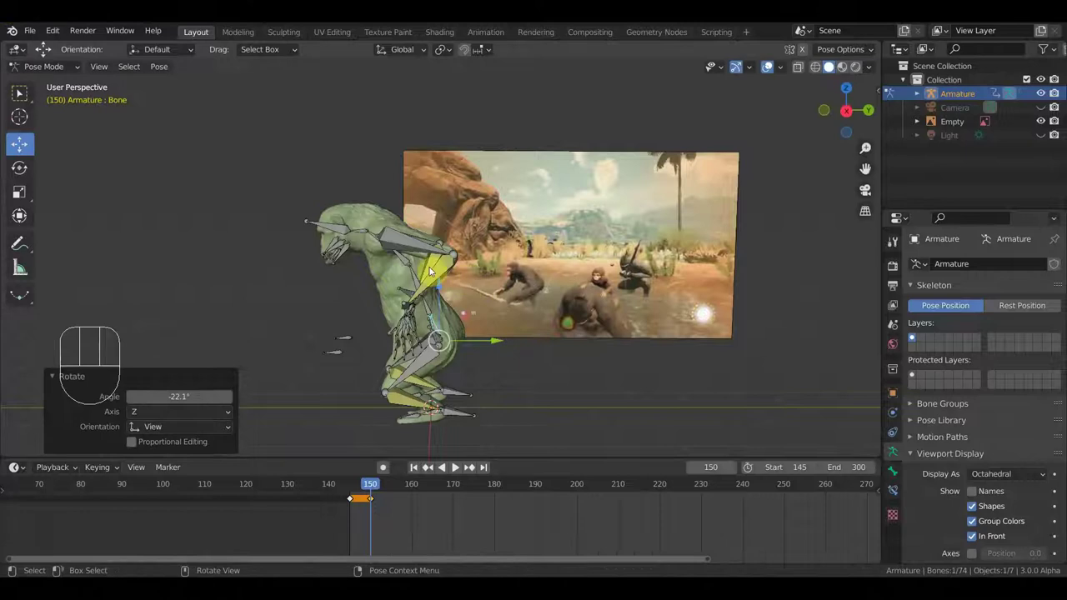
left_click_drag(414, 263, 565, 263)
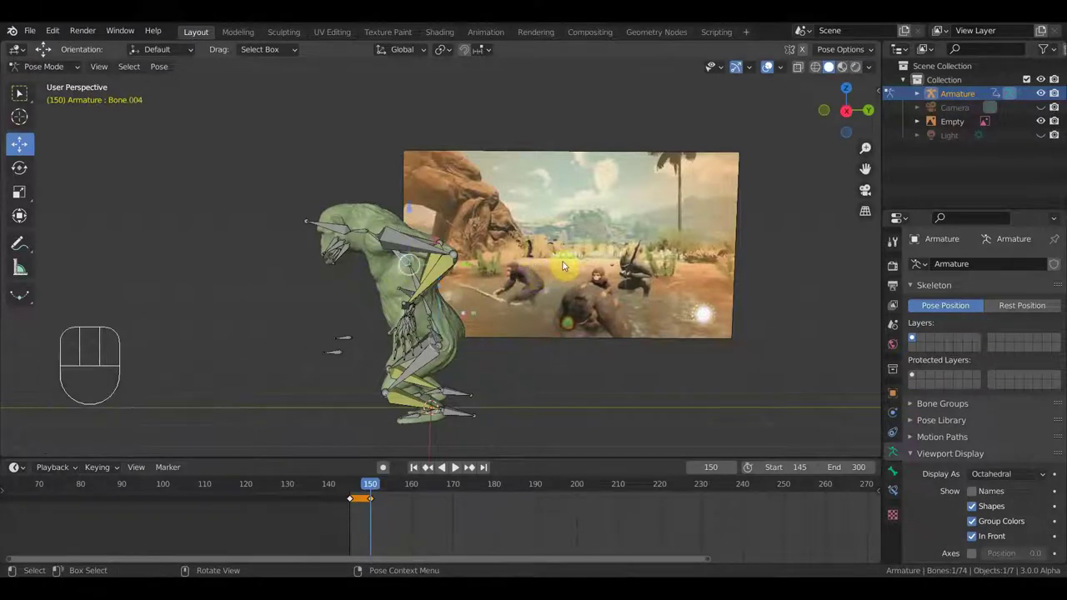
key("r")
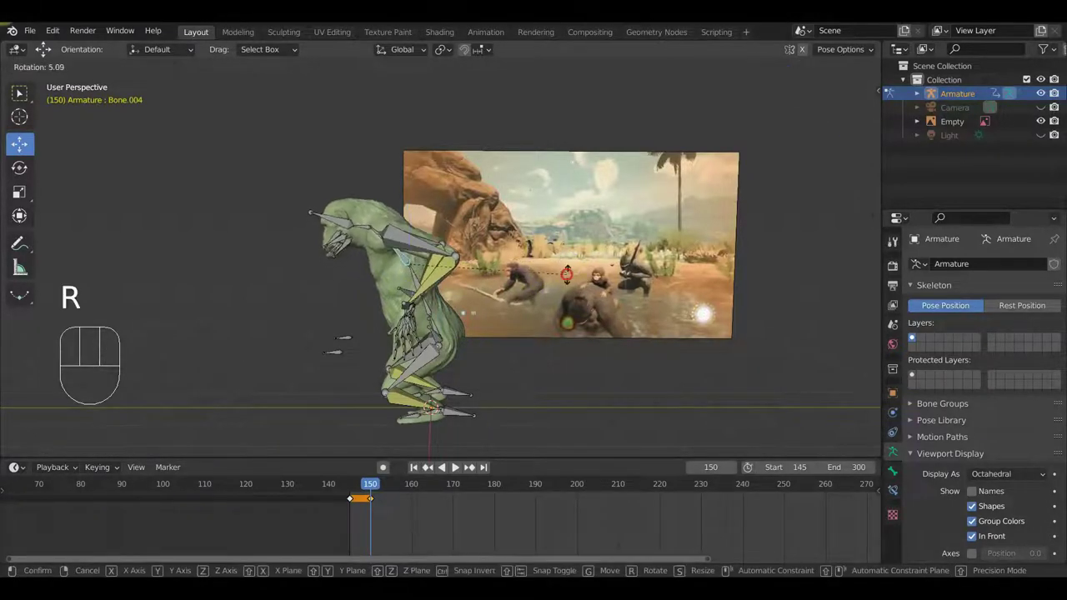
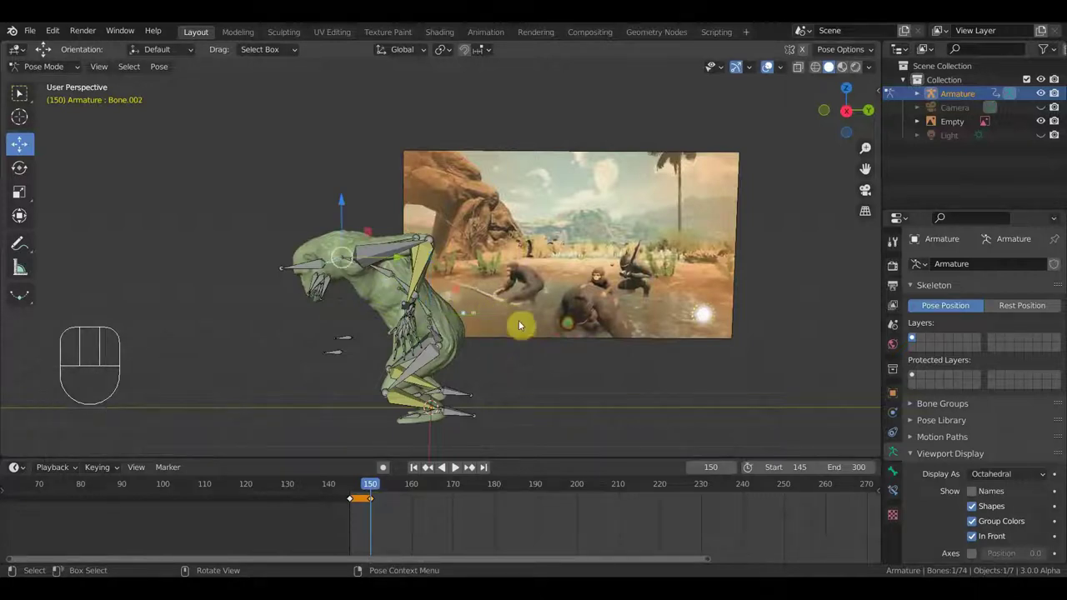
key("r")
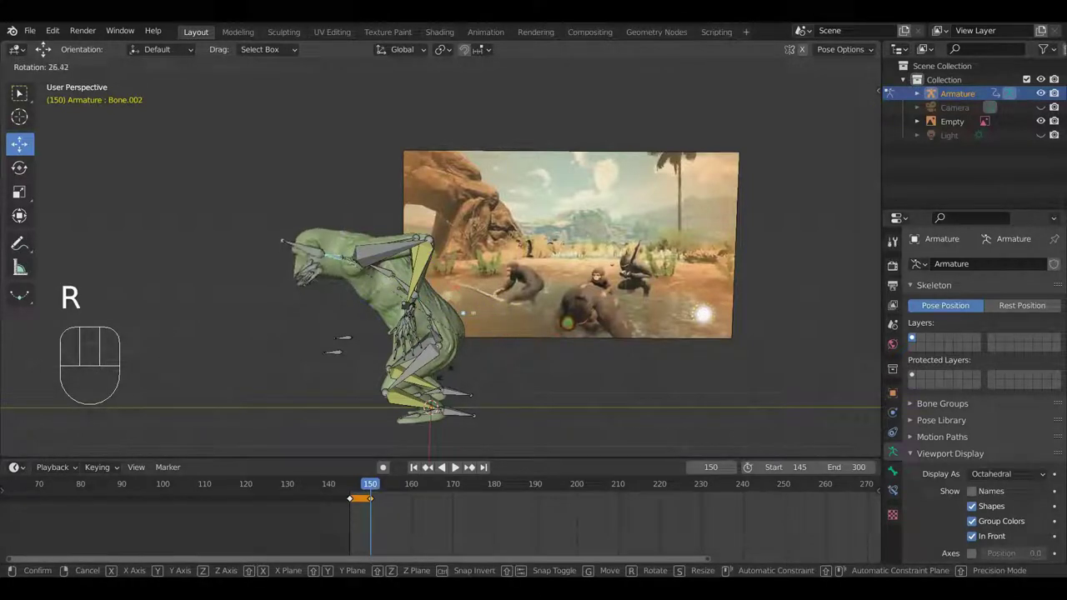
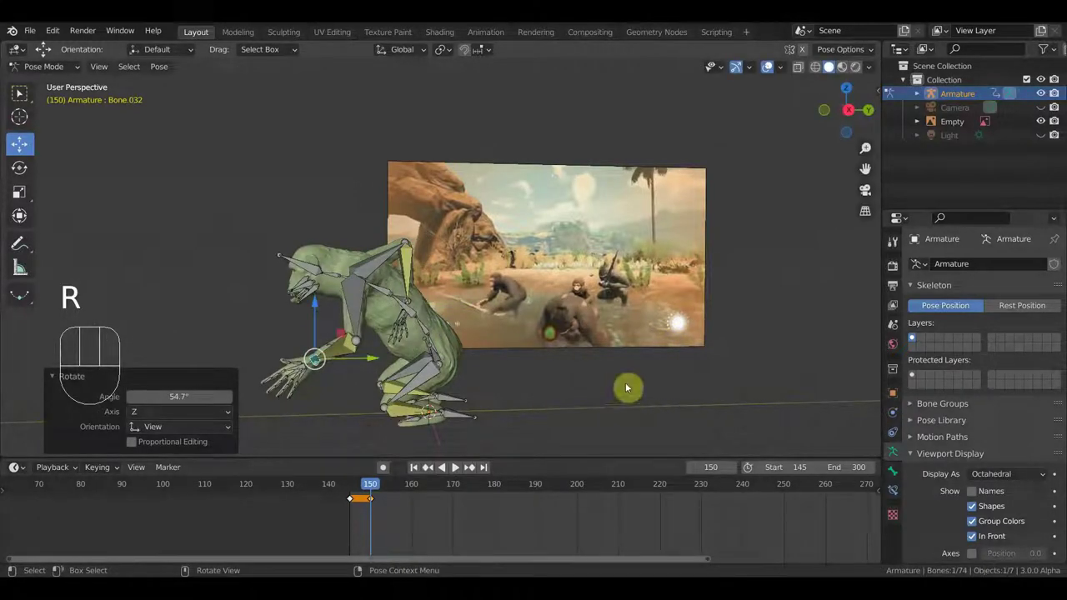
Rotate Bone.010 to reposition the upper body and Bone.046 to adjust the arm.
key("g")
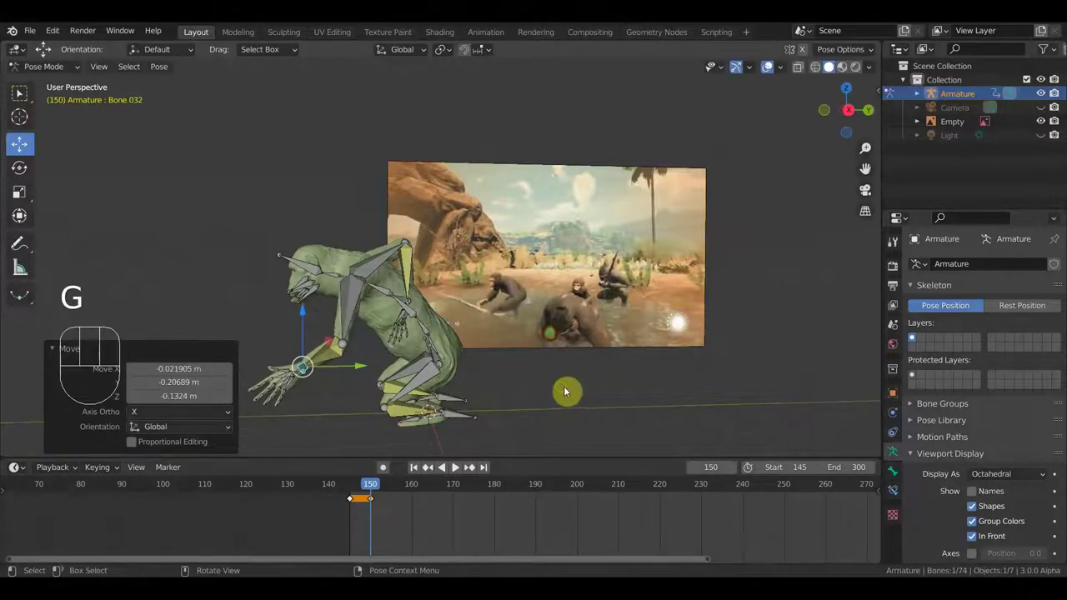
middle_click(478, 385)
left_click_drag(398, 297, 480, 281)
key("r")
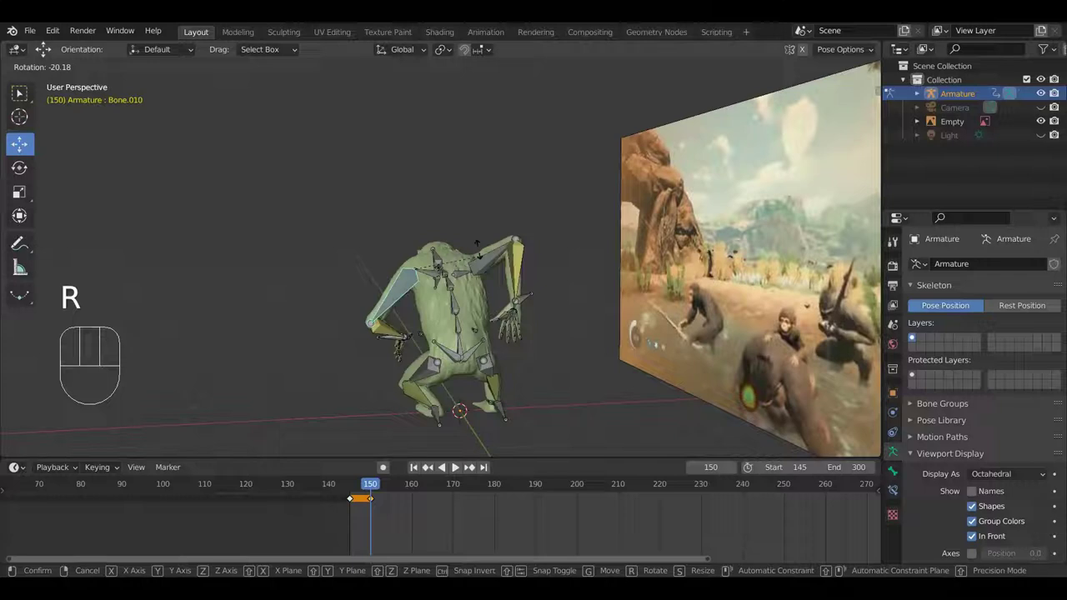
left_click_drag(497, 295, 561, 297)
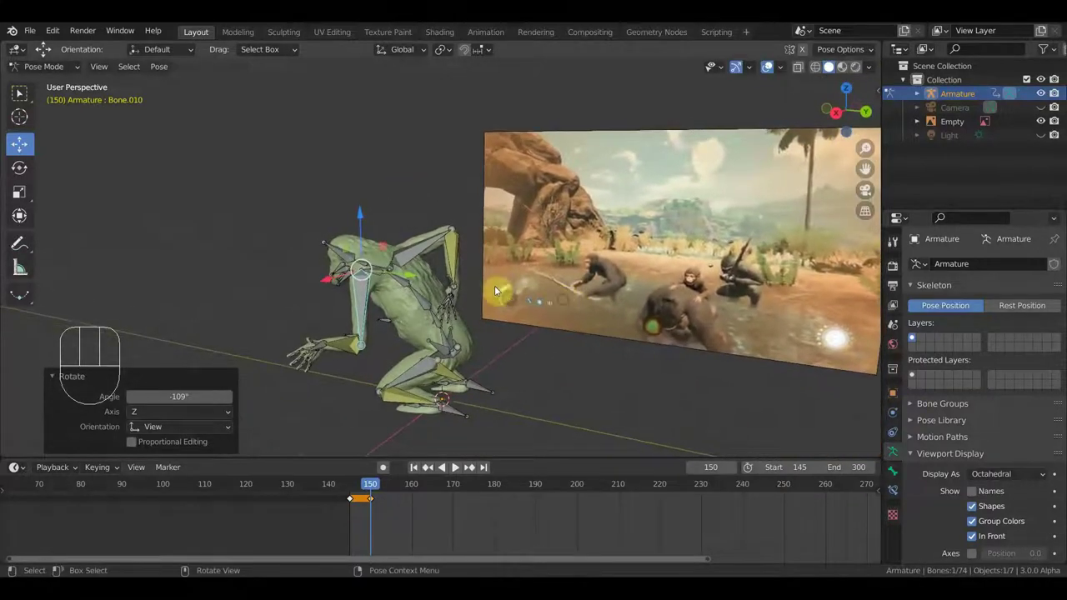
middle_click(436, 309)
middle_click(486, 326)
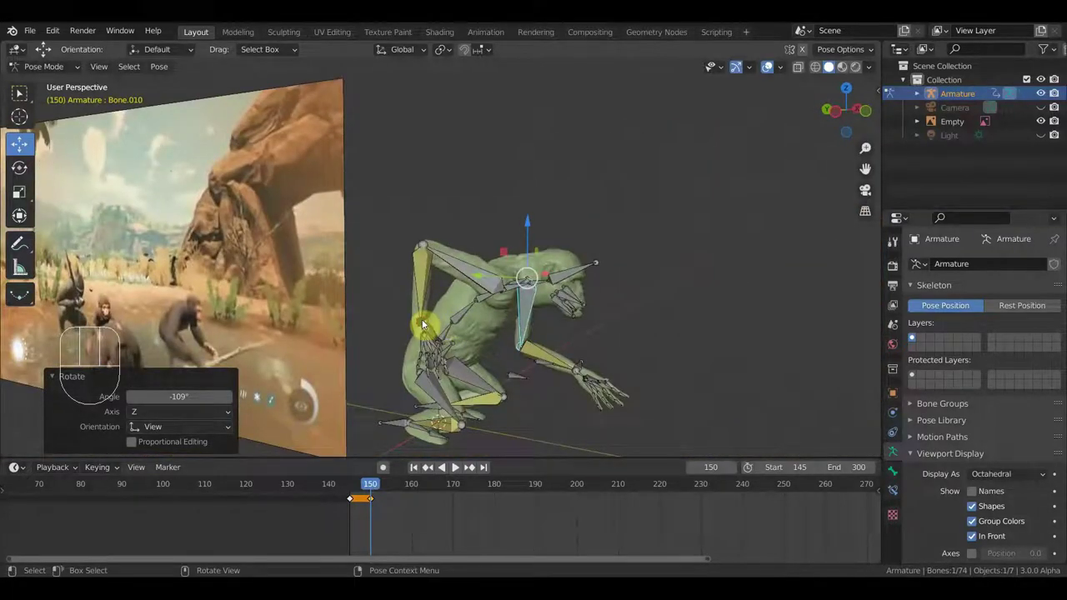
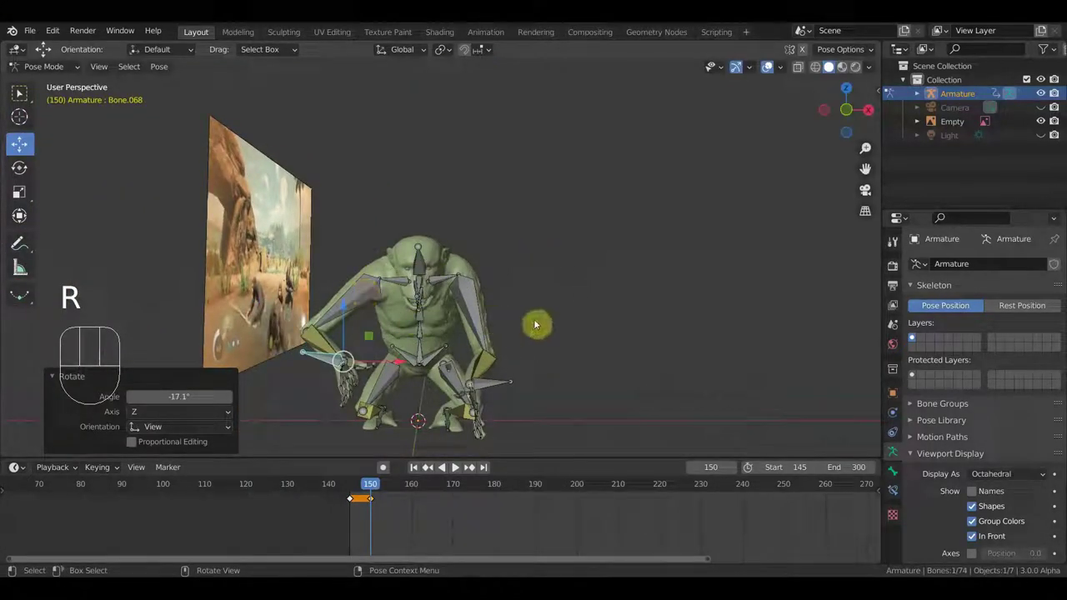
key("r")
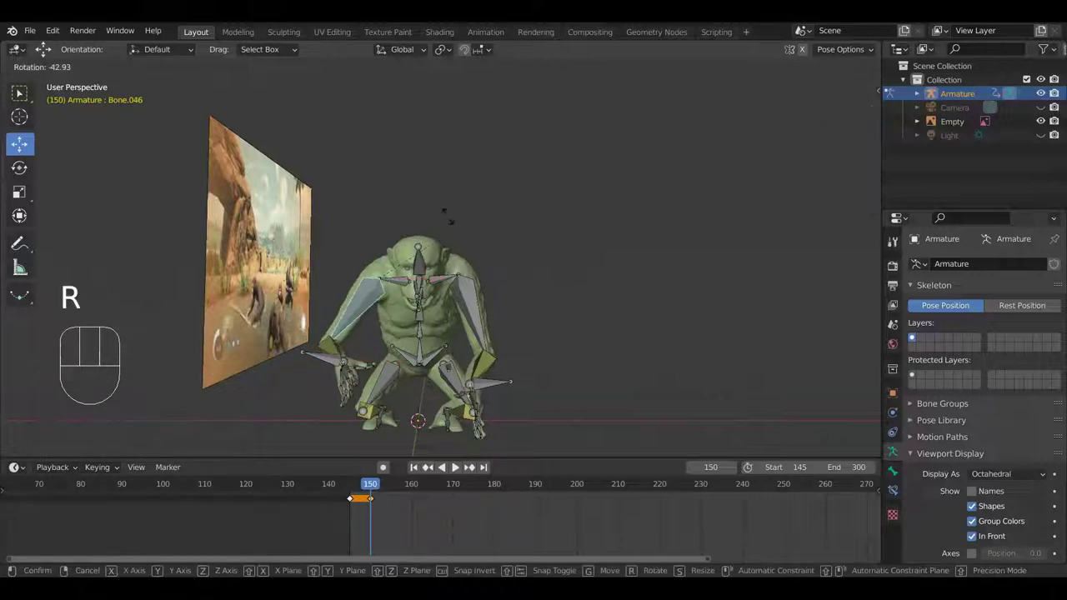
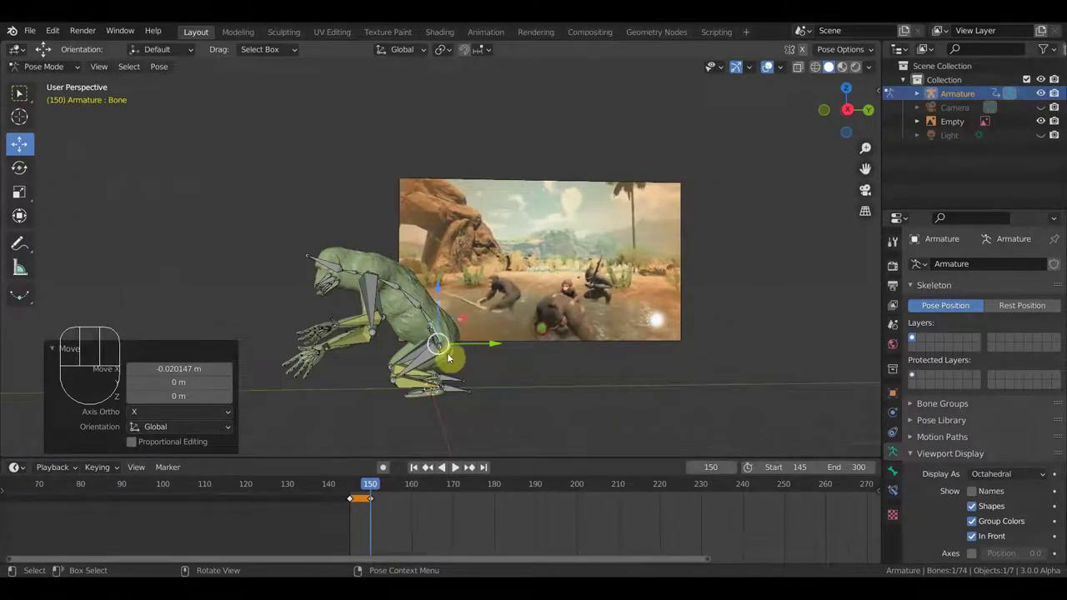
Shift the body via the root bone, move hand Bone.032, then select all bones and review the motion.
left_click_drag(585, 342, 492, 343)
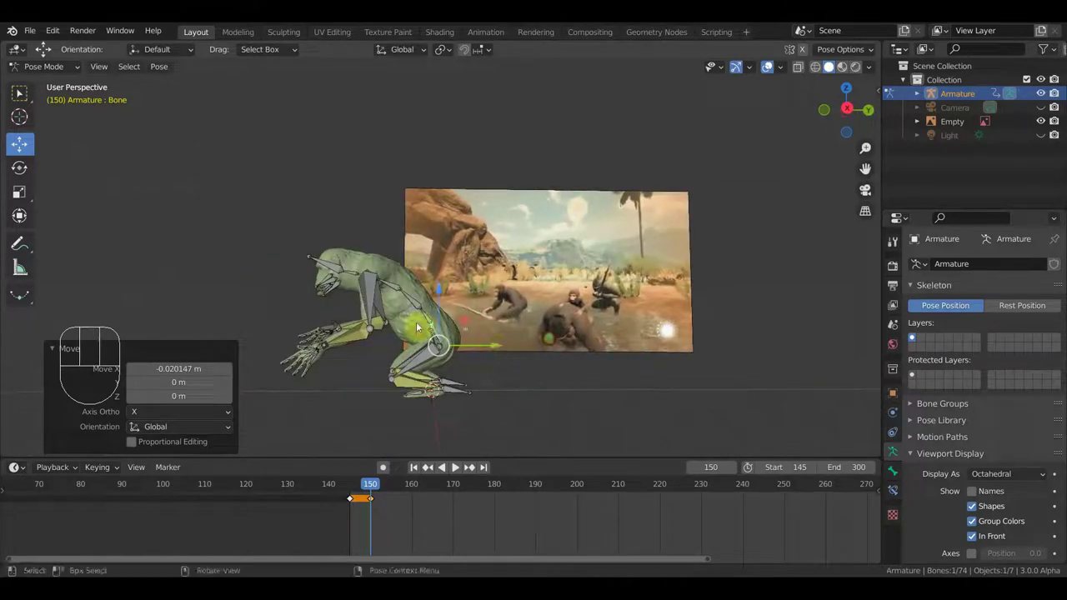
key("r")
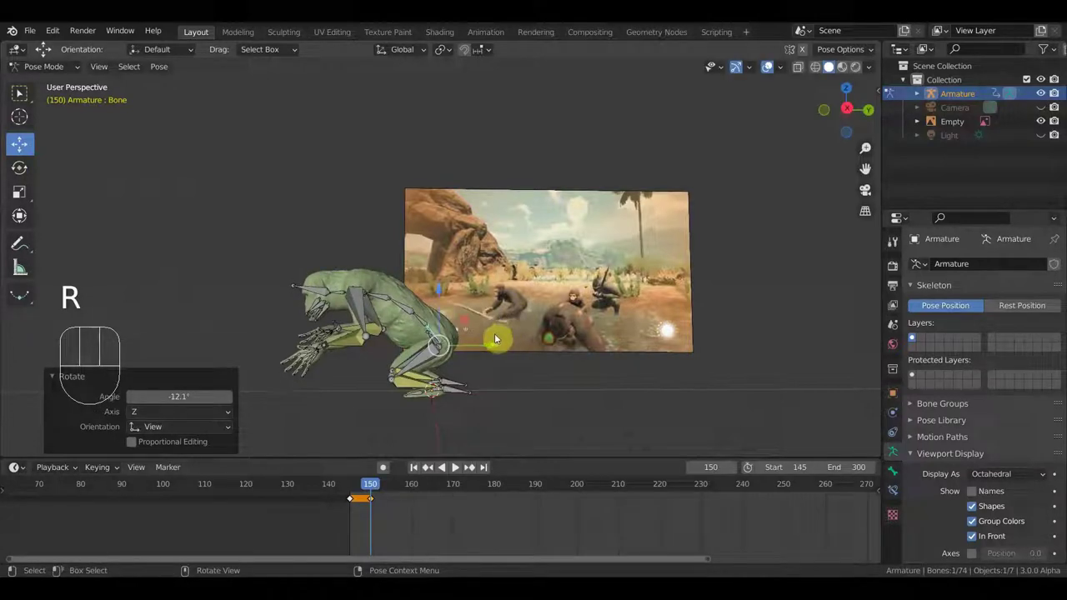
key("g")
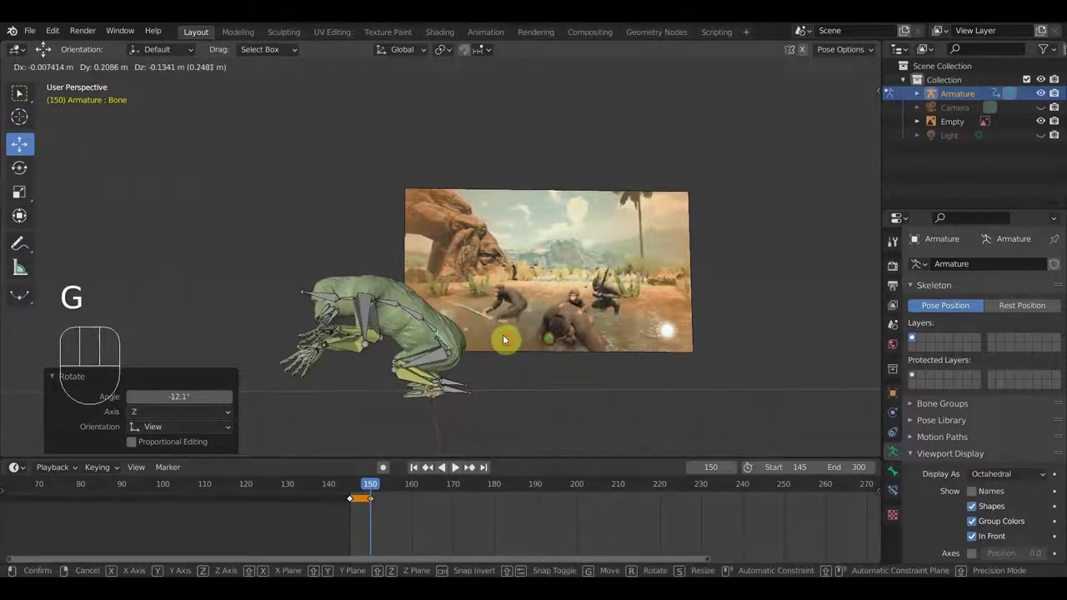
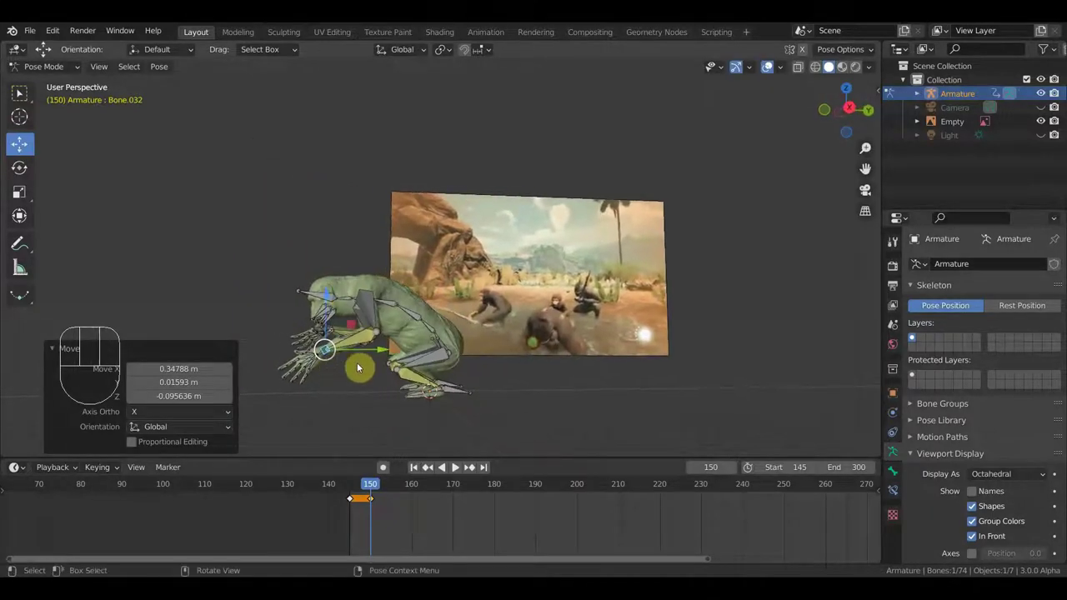
key("g")
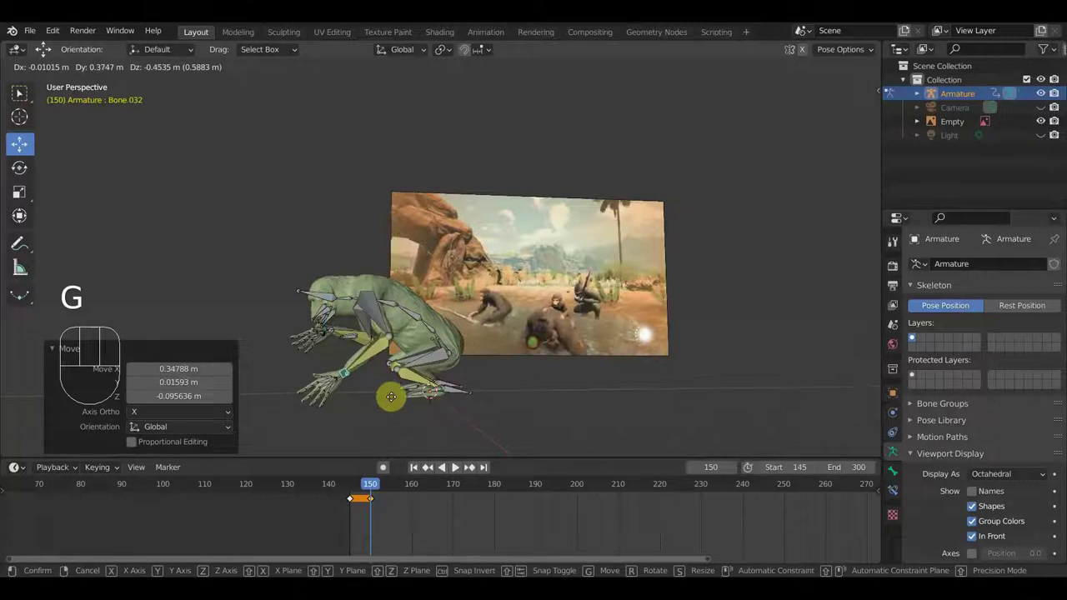
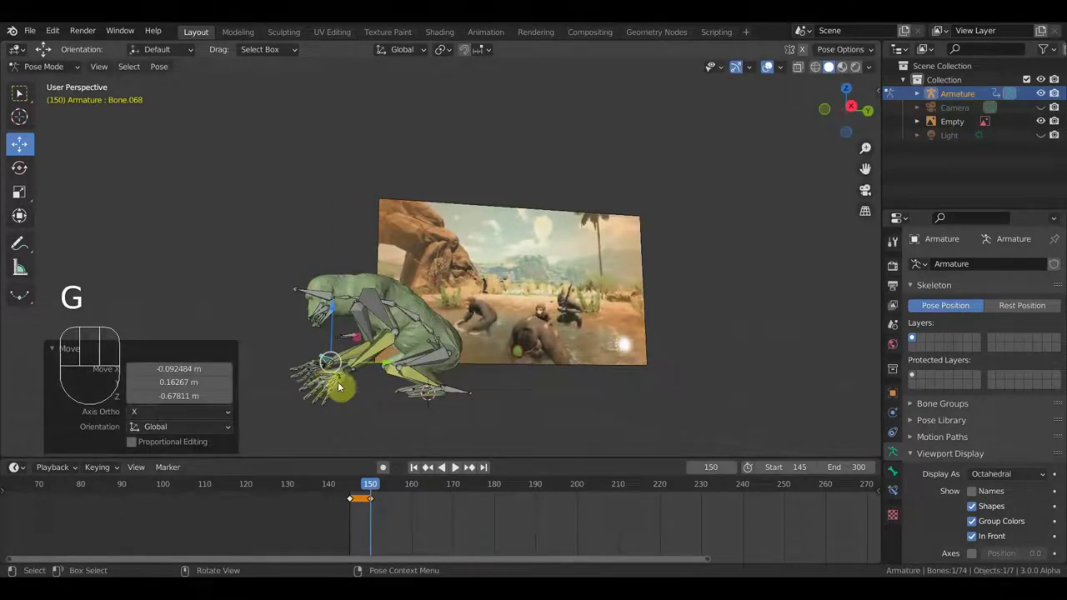
scroll("up", 3)
left_click_drag(392, 396, 406, 378)
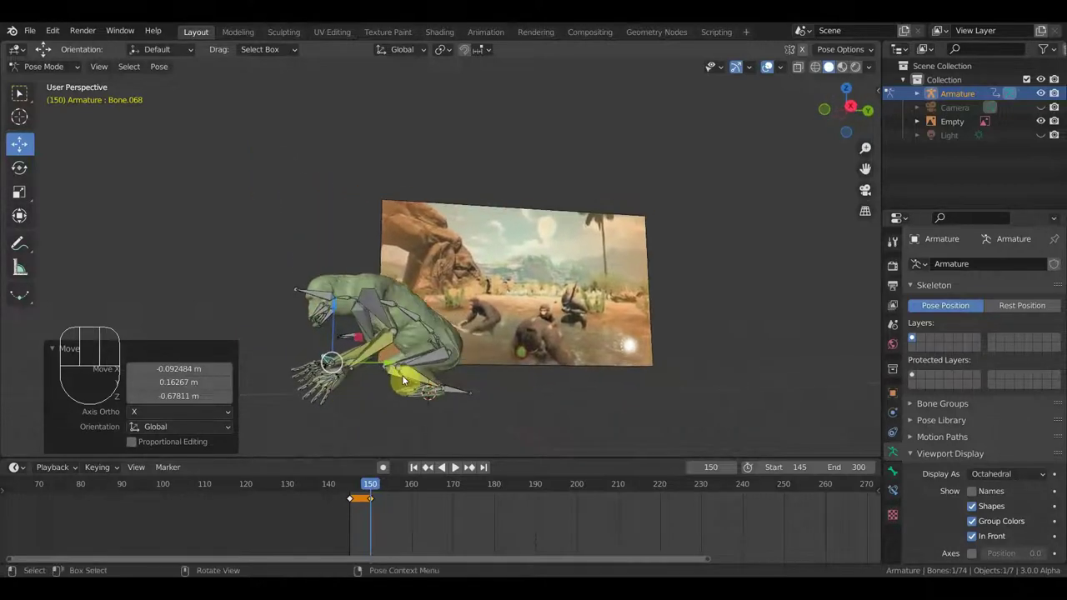
key("a")
key("i")
Scrub to about frame 171 and move hand bone Bone.032 outward in several passes.
left_click_drag(363, 485, 462, 529)
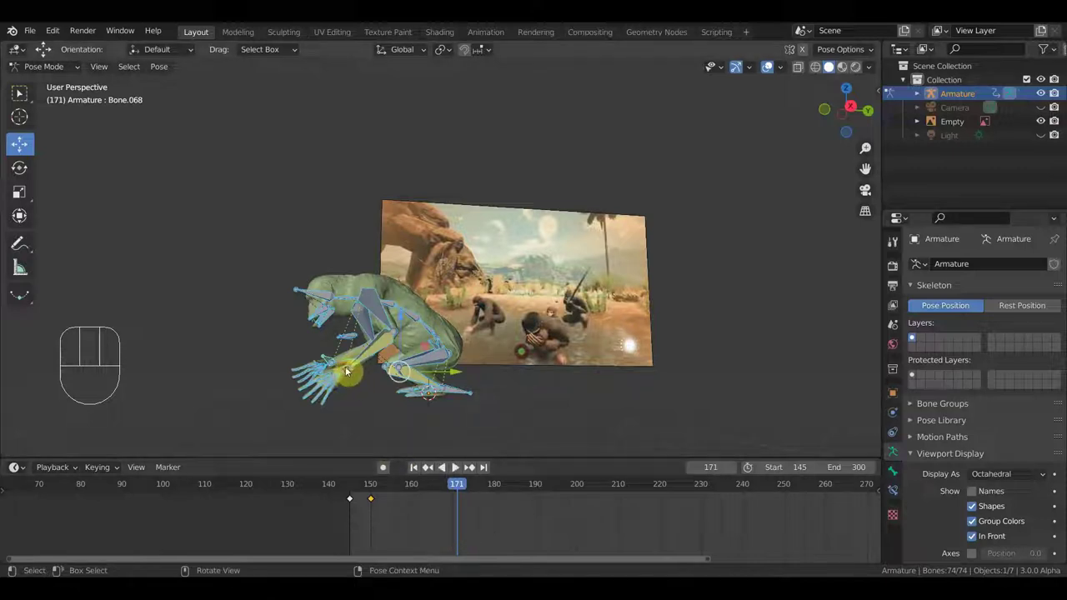
left_click_drag(472, 399, 594, 379)
key("r")
left_click_drag(543, 388, 547, 427)
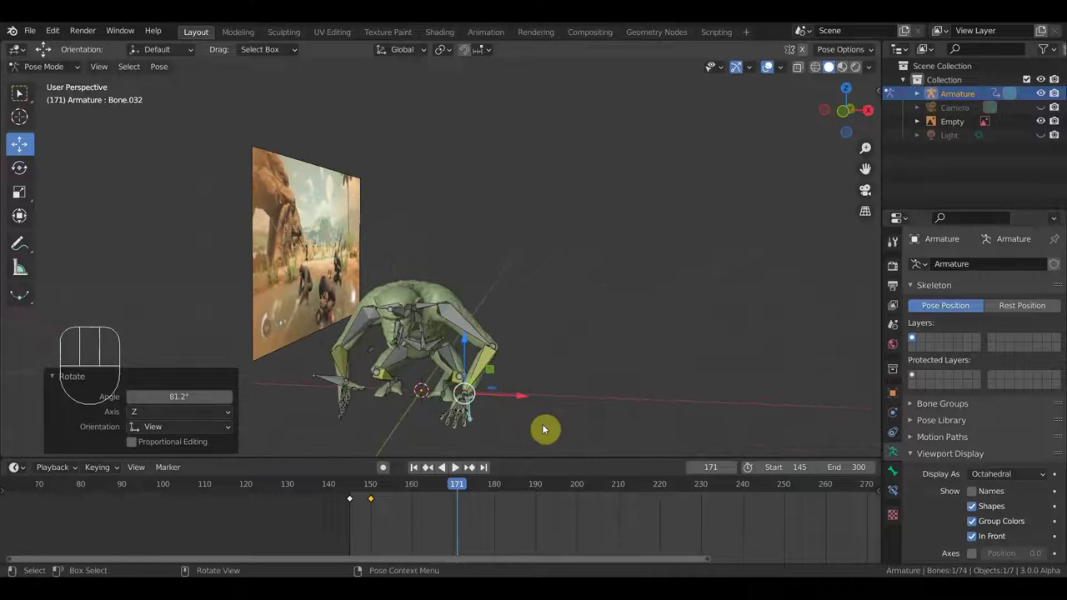
key("g")
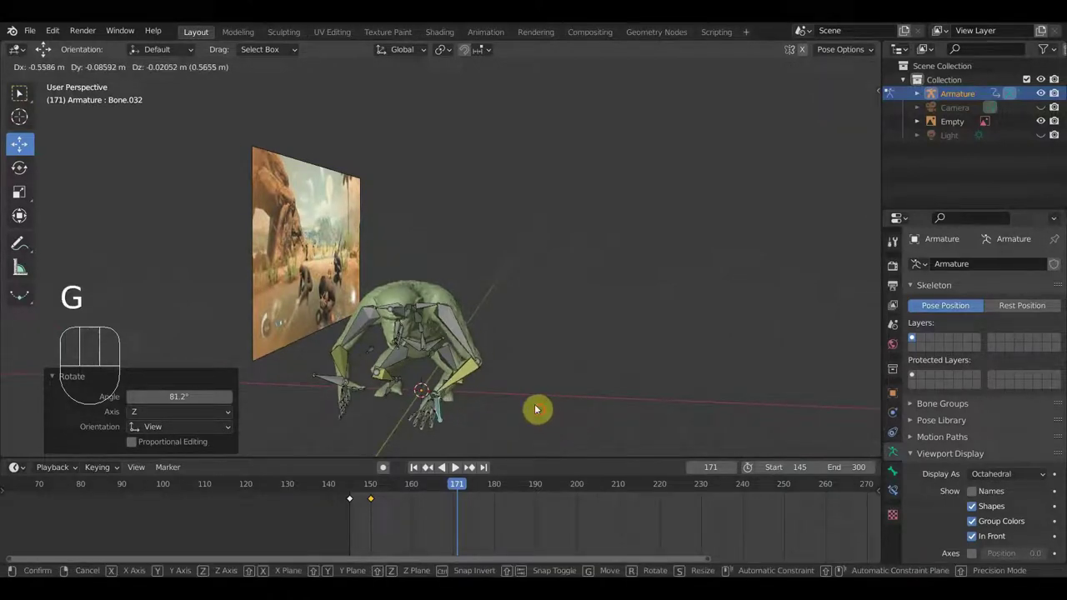
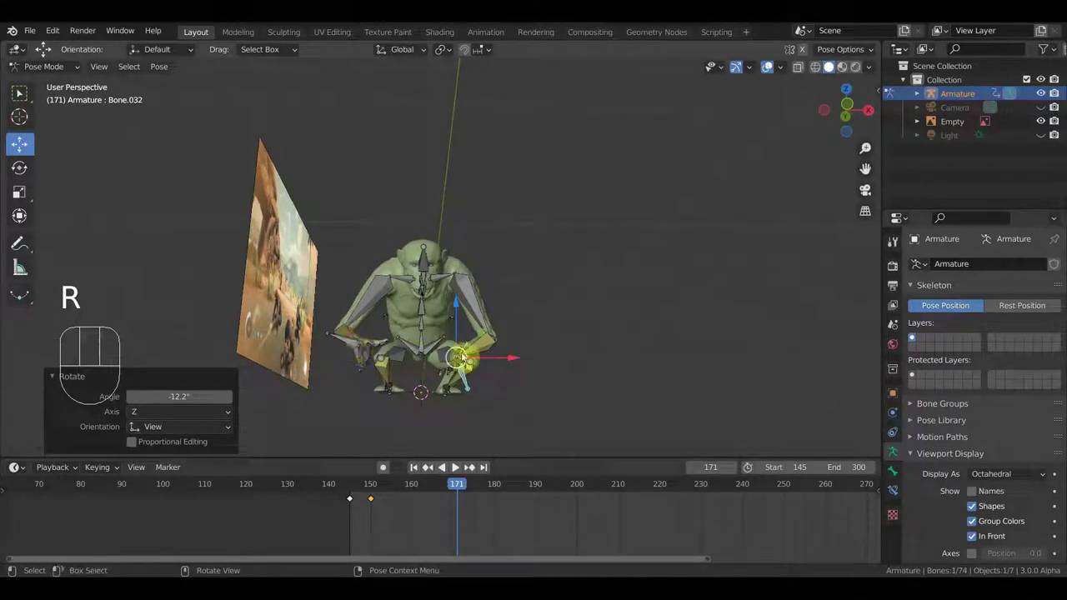
key("r")
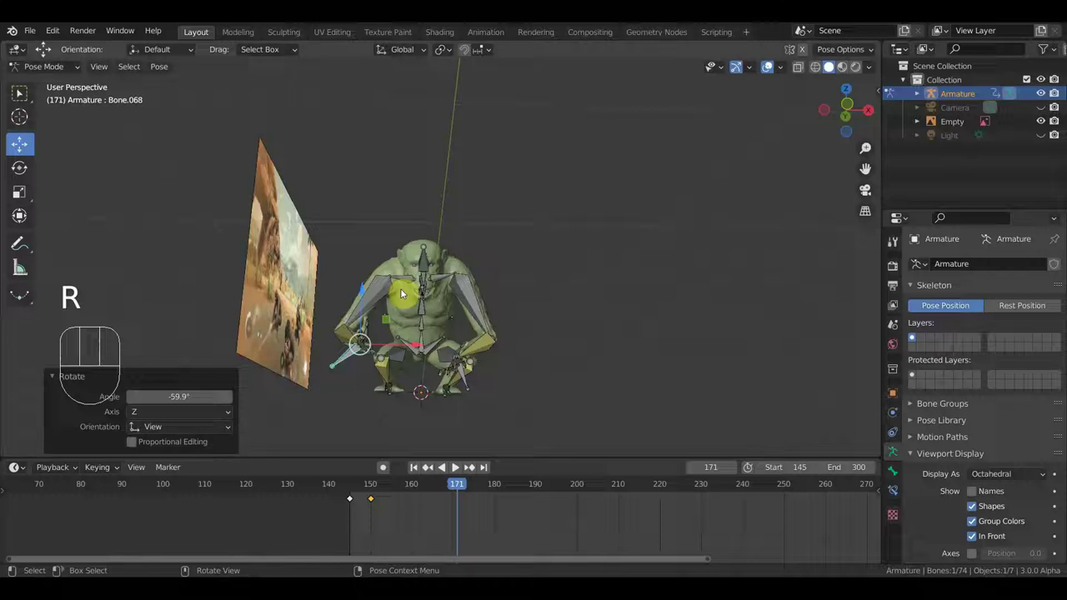
key("g")
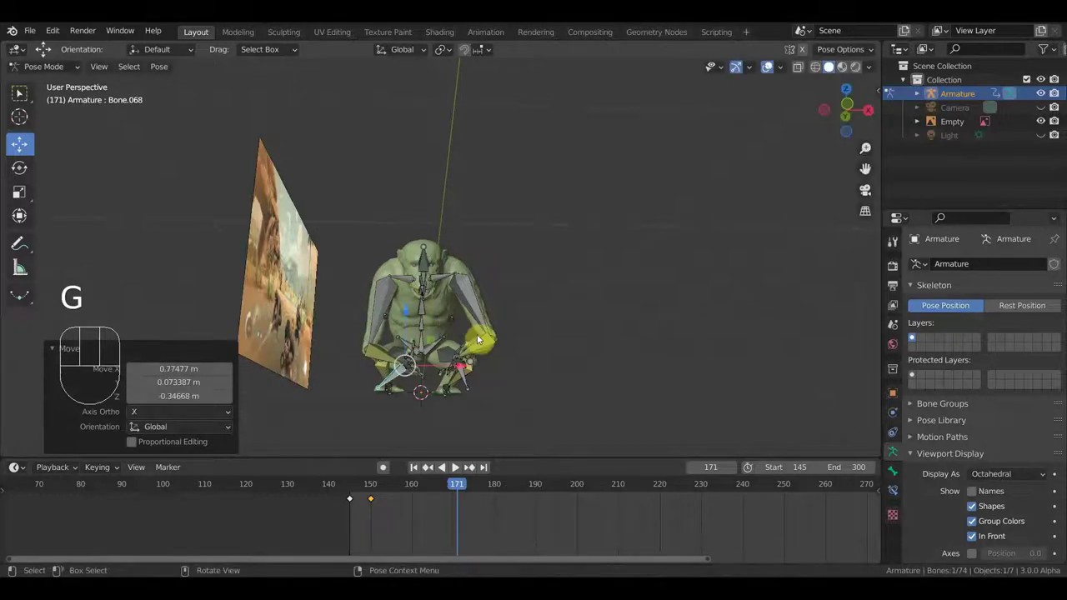
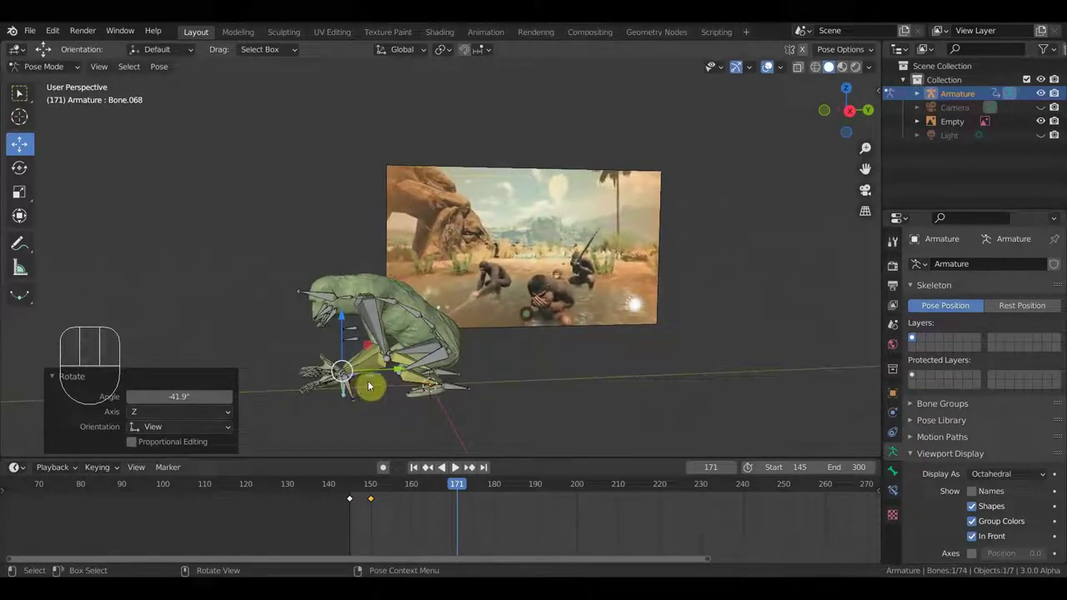
key("g")
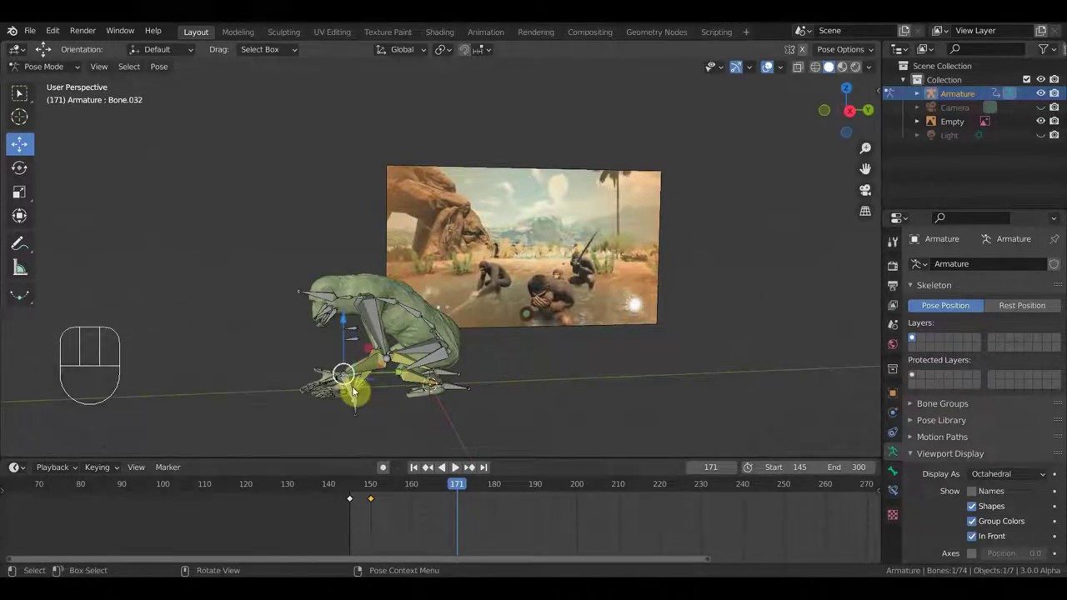
key("g")
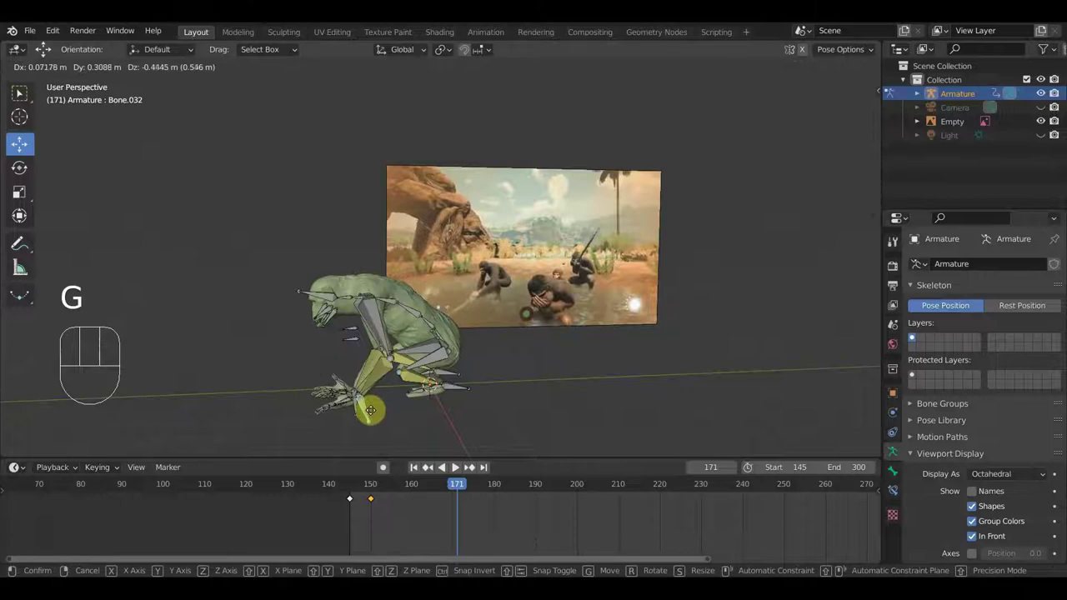
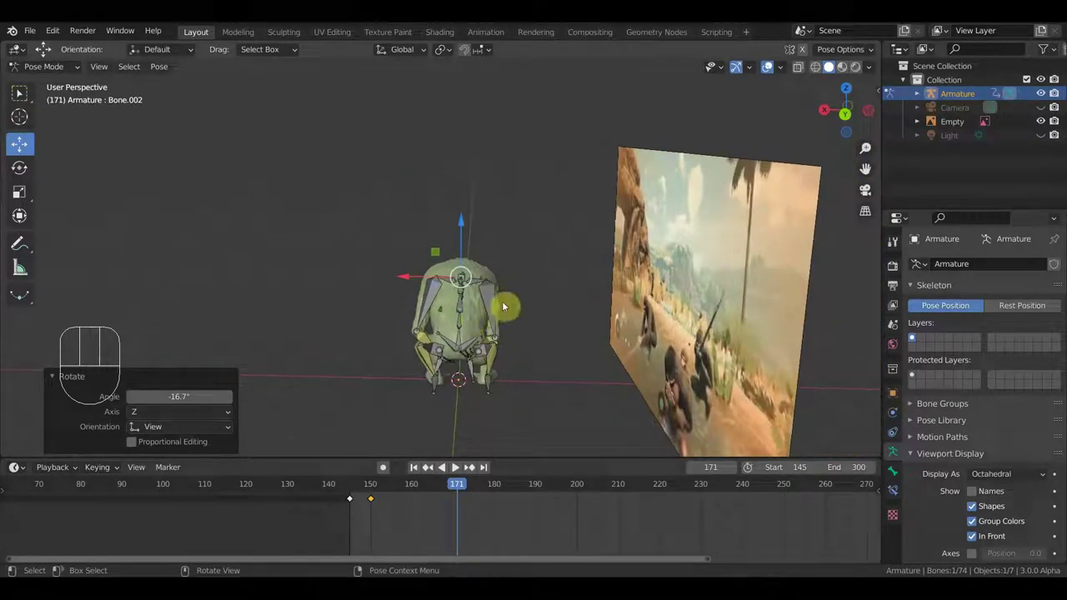
Tilt the spine with Bone.002, then key Location & Rotation for all 74 bones at frame 171.
key("r")
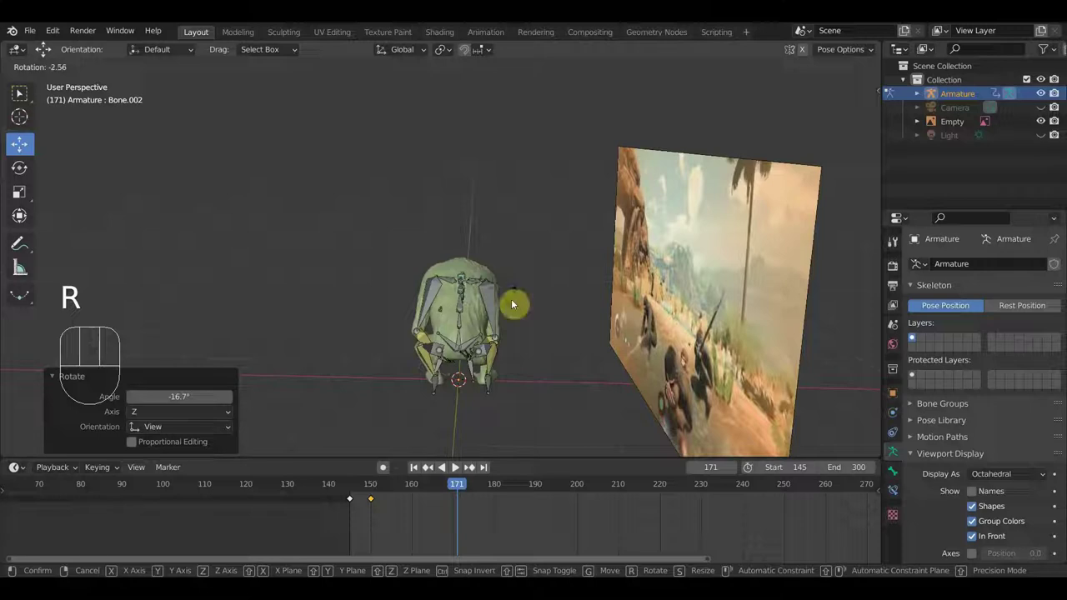
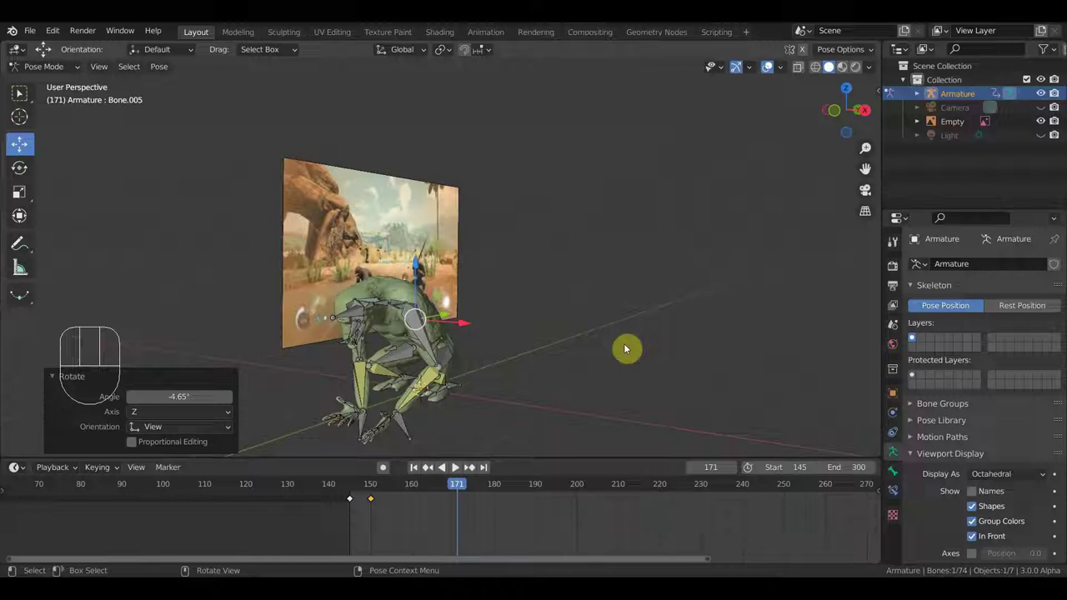
key("a")
key("i")
left_click_drag(580, 392, 526, 402)
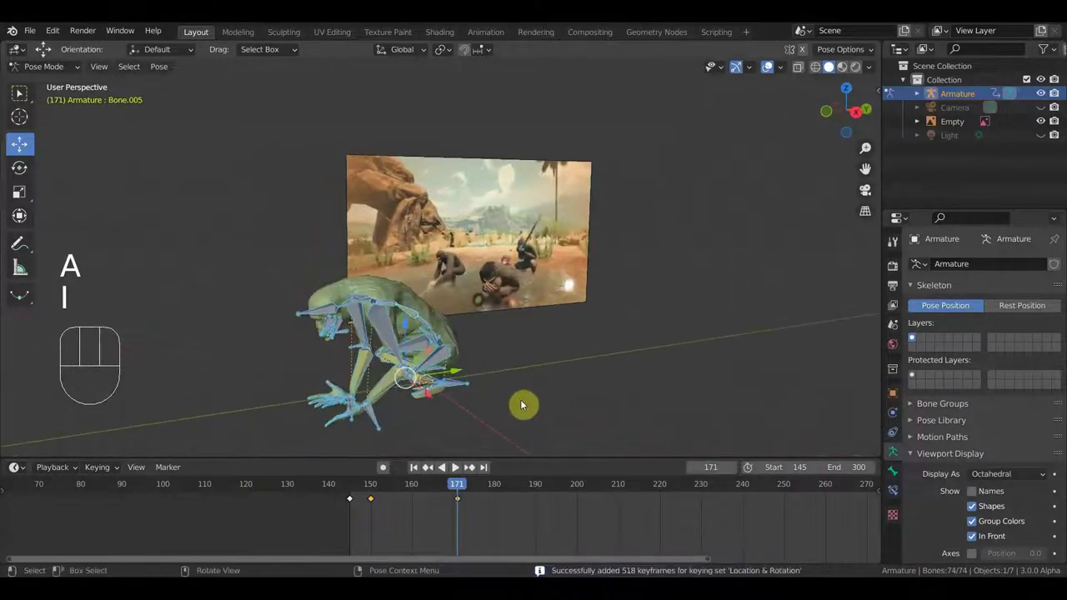
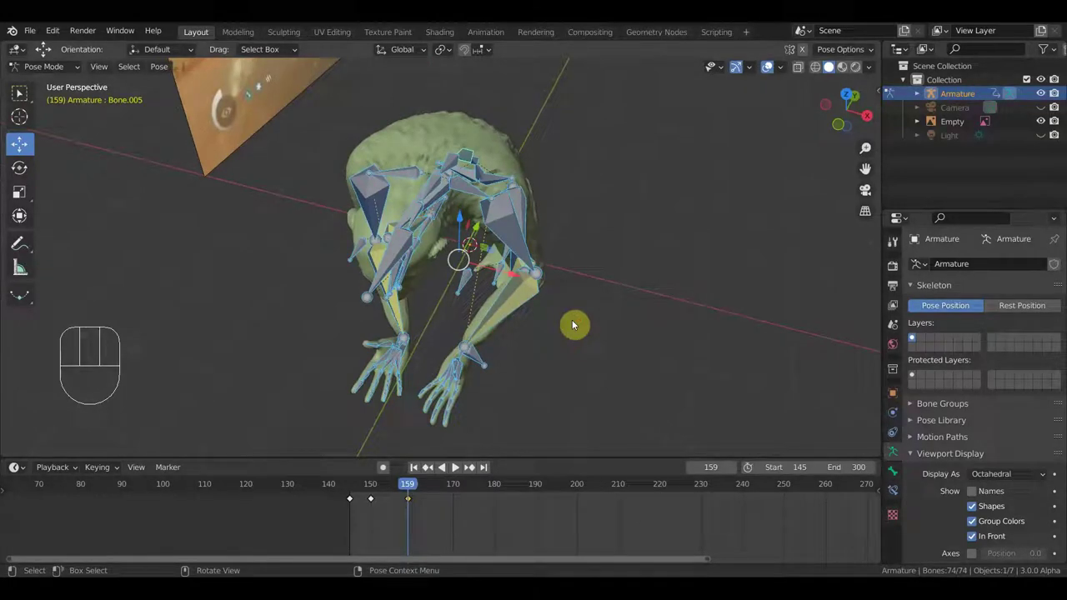
Rotate the selected hand bone at frame 159, then undo the unwanted rotation.
middle_click(657, 382)
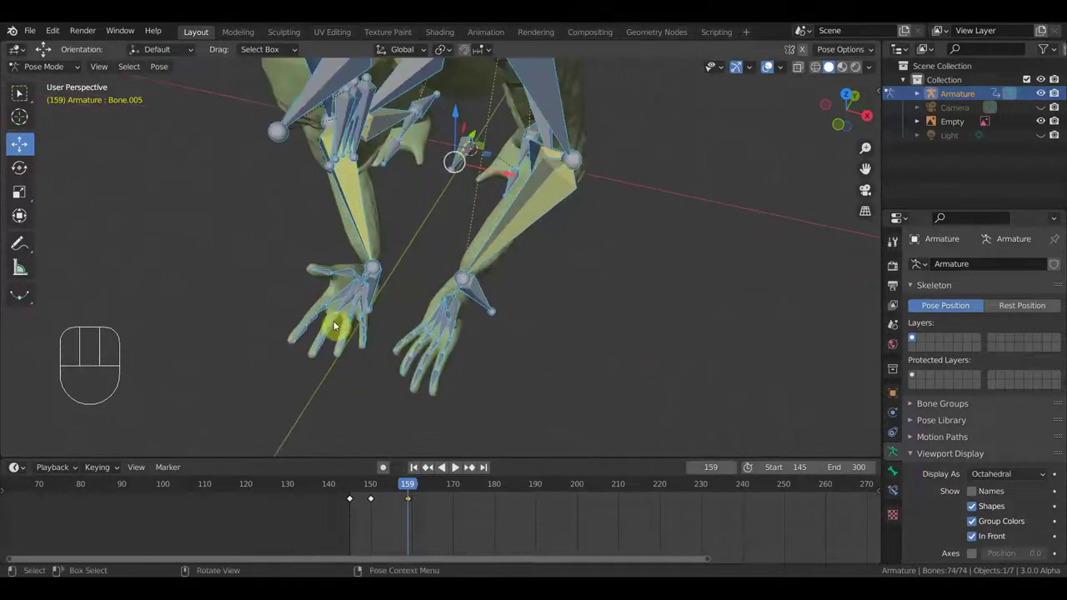
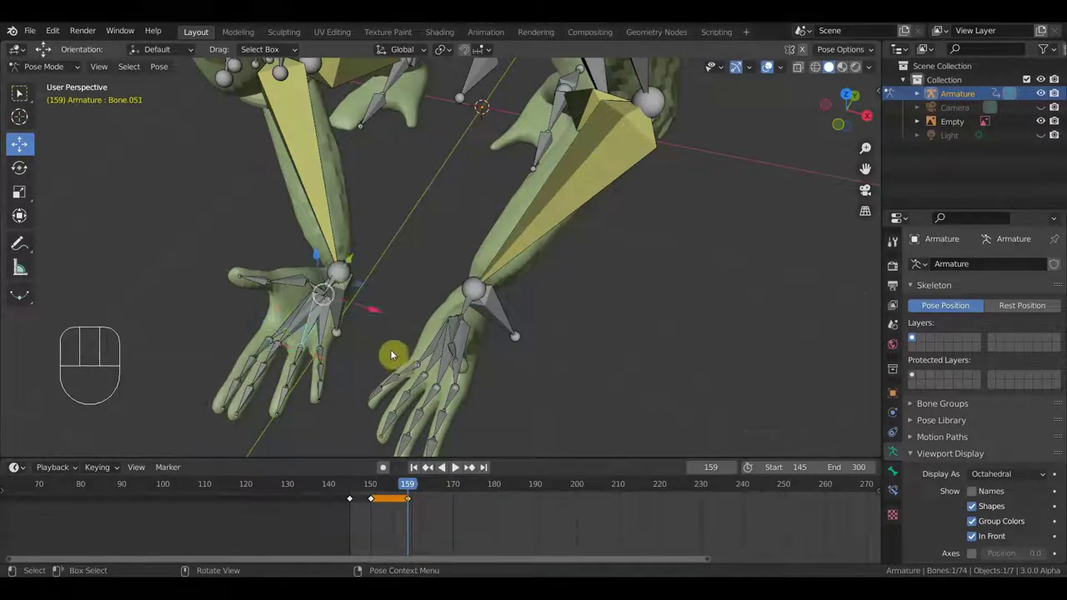
key("r")
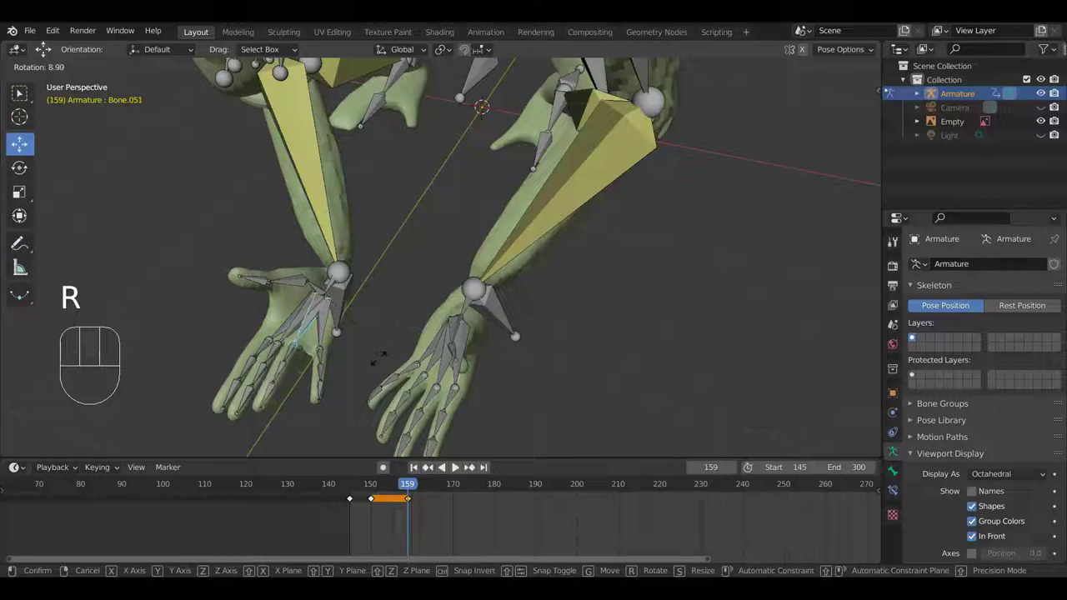
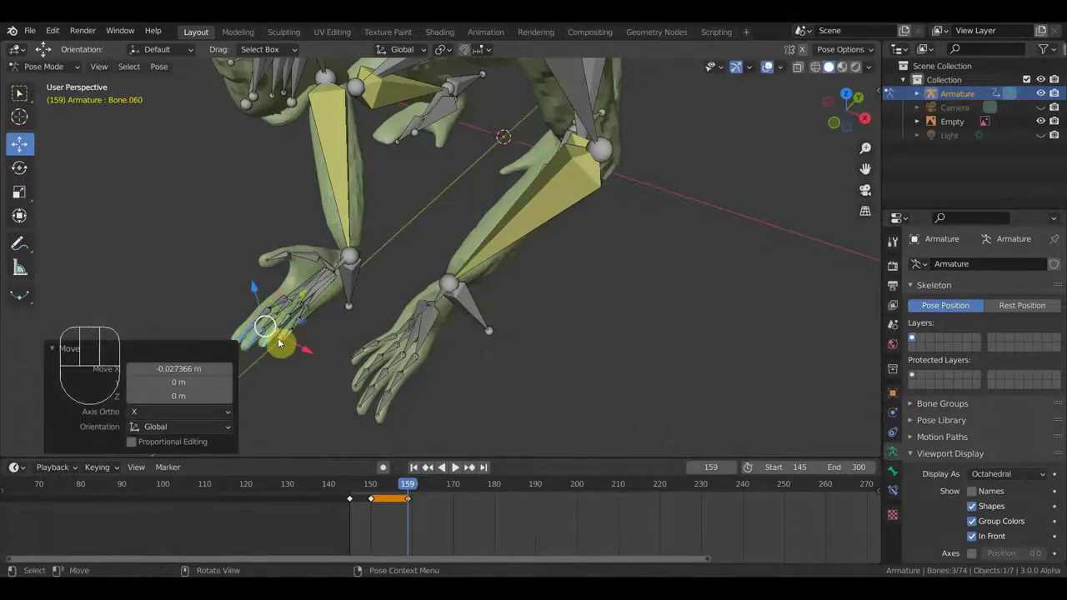
key("ctrl+z")
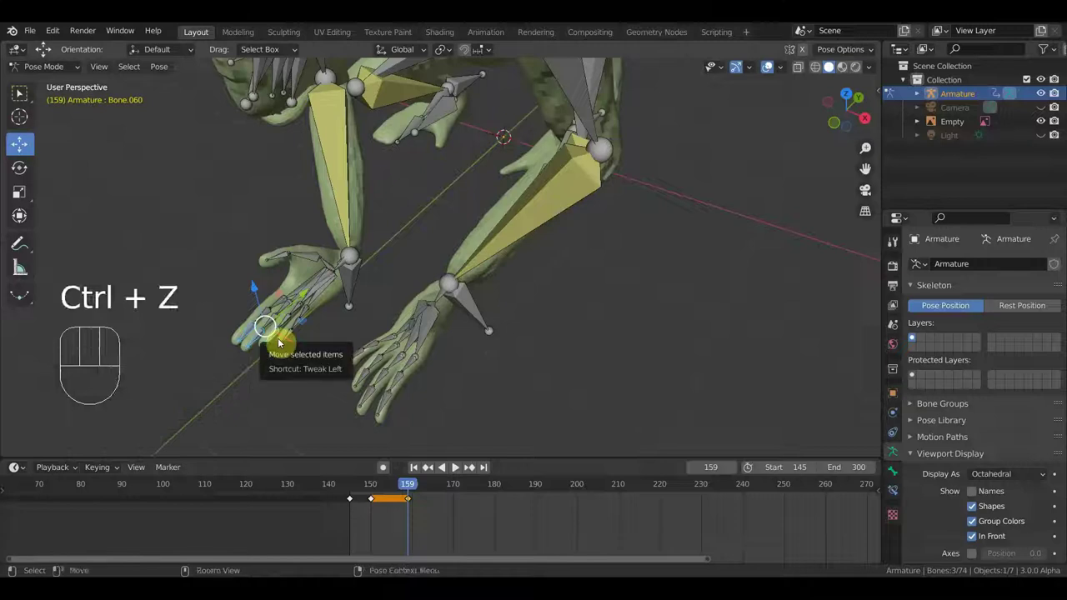
Box-select the lower hand's finger bones around Bone.063 and Bone.050 and rotate them to curl the hand.
left_click_drag(293, 336, 318, 356)
left_click_drag(384, 365, 730, 356)
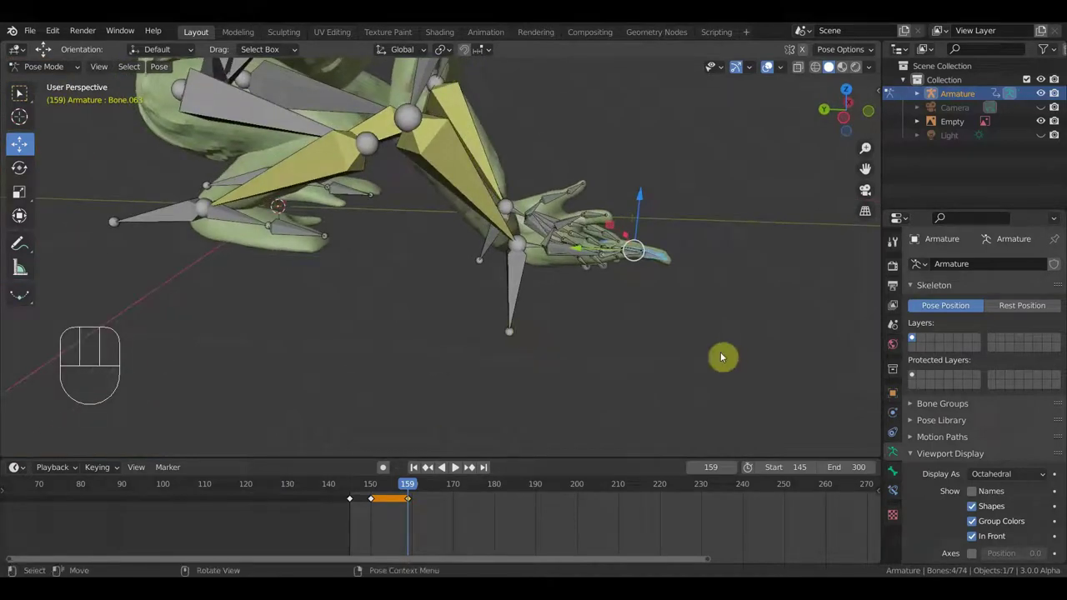
key("r")
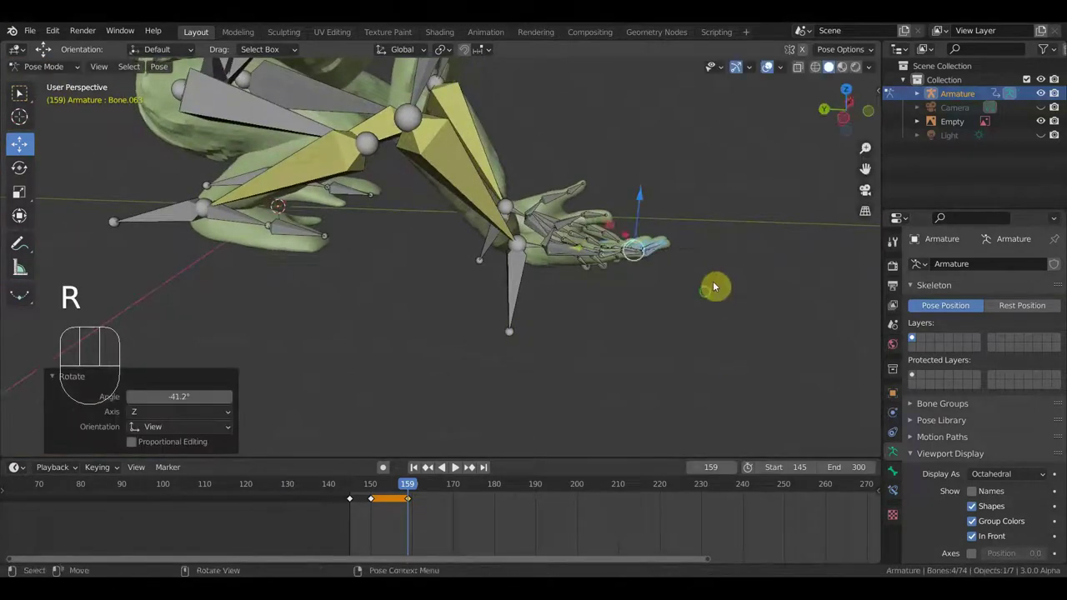
left_click_drag(699, 309, 667, 348)
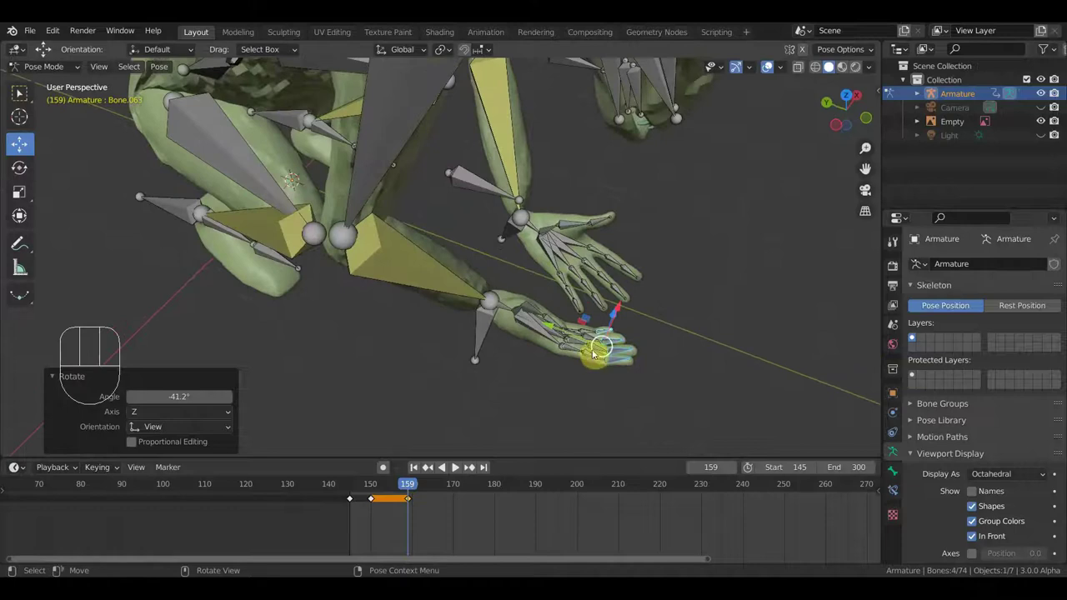
left_click_drag(595, 354, 594, 329)
middle_click(637, 425)
left_click_drag(549, 391, 672, 456)
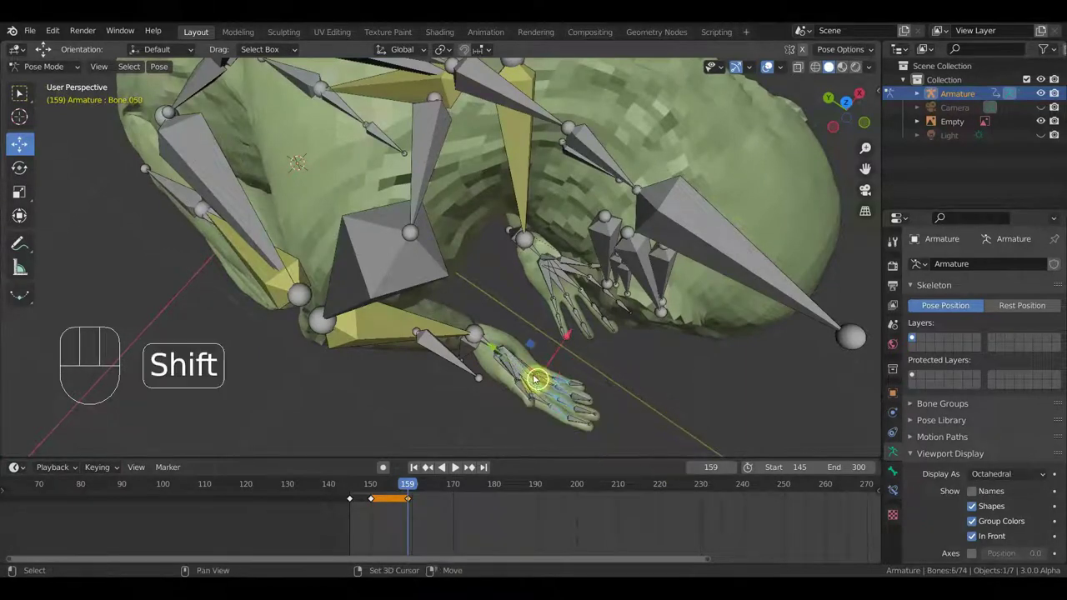
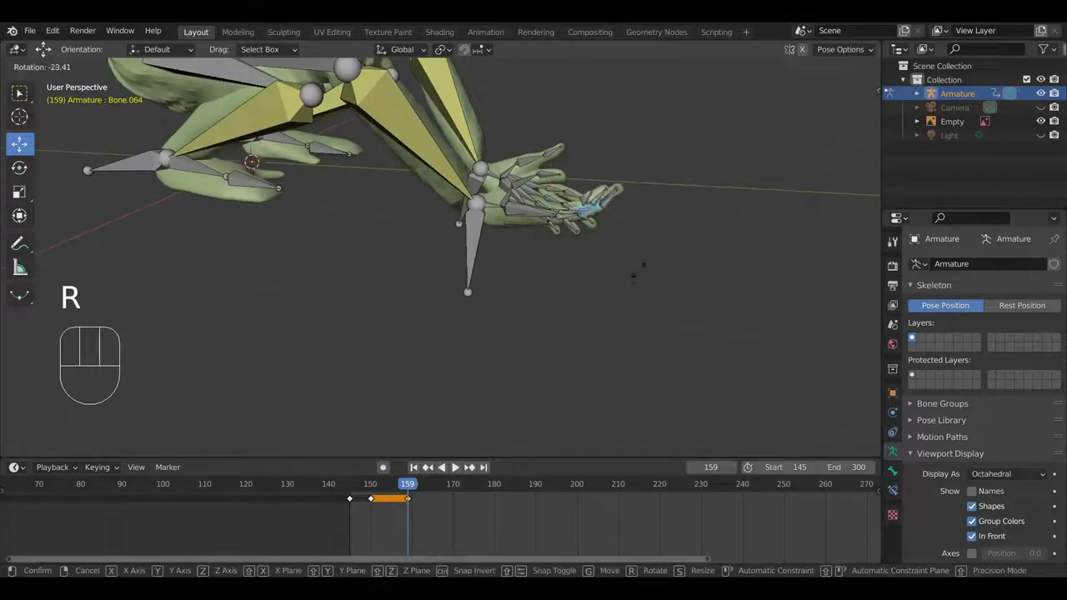
Rotate the other hand's wrist bone Bone.016 at frame 159.
left_click_drag(575, 307, 460, 345)
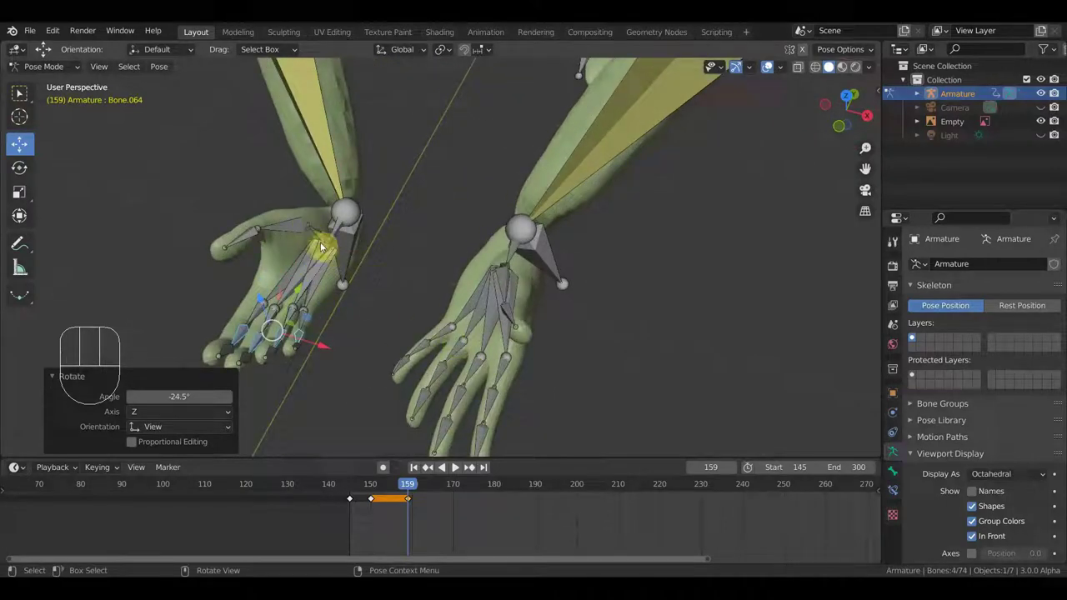
left_click_drag(310, 227, 325, 229)
key("r")
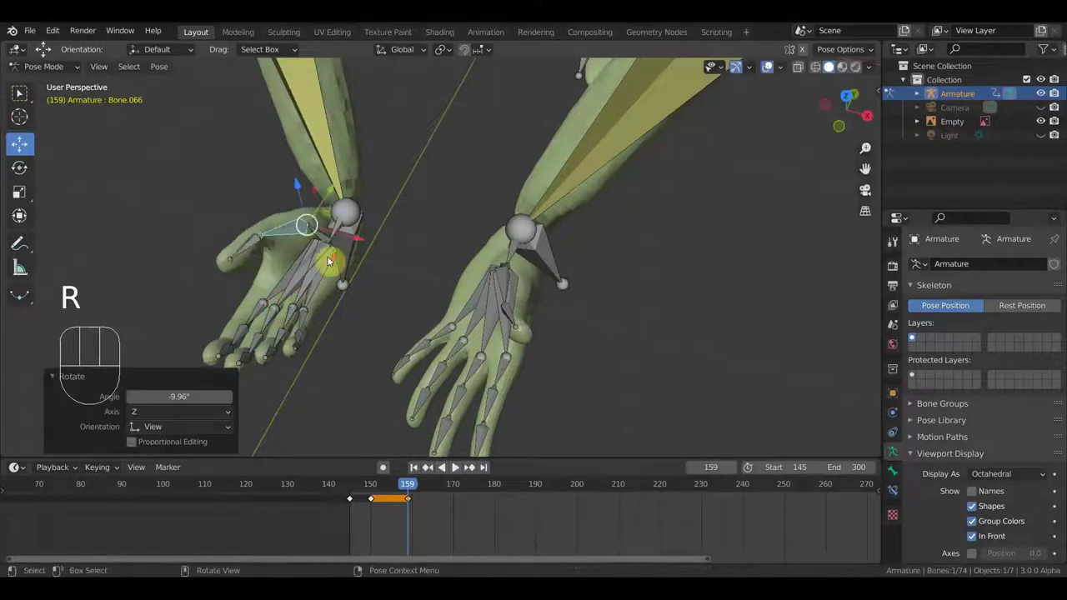
left_click_drag(373, 263, 494, 284)
Rotate a palm bone of the other hand to reshape it.
middle_click(544, 316)
middle_click(528, 292)
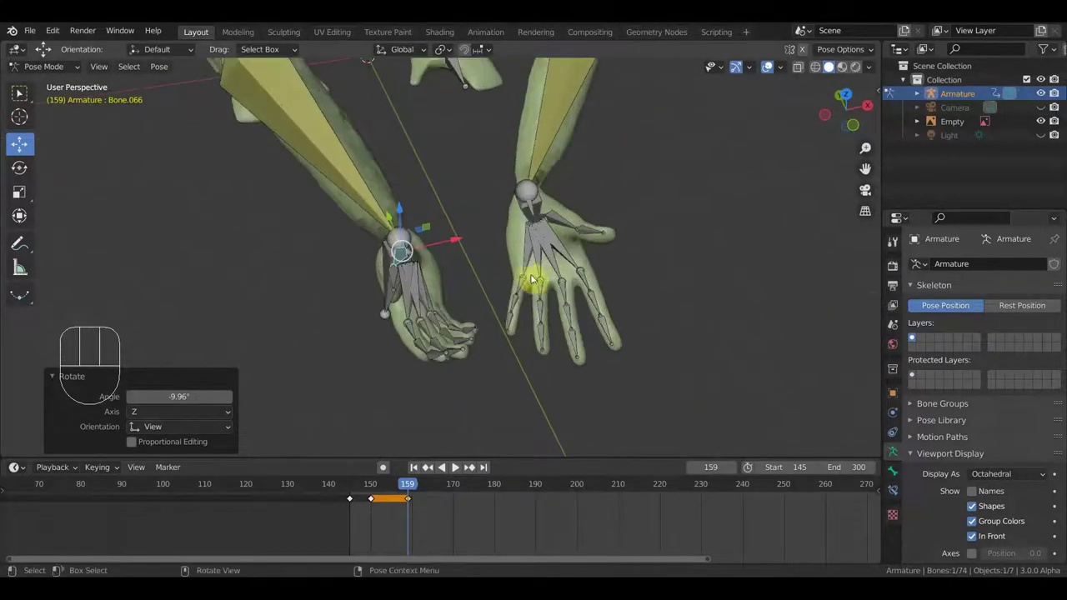
left_click_drag(530, 267, 533, 263)
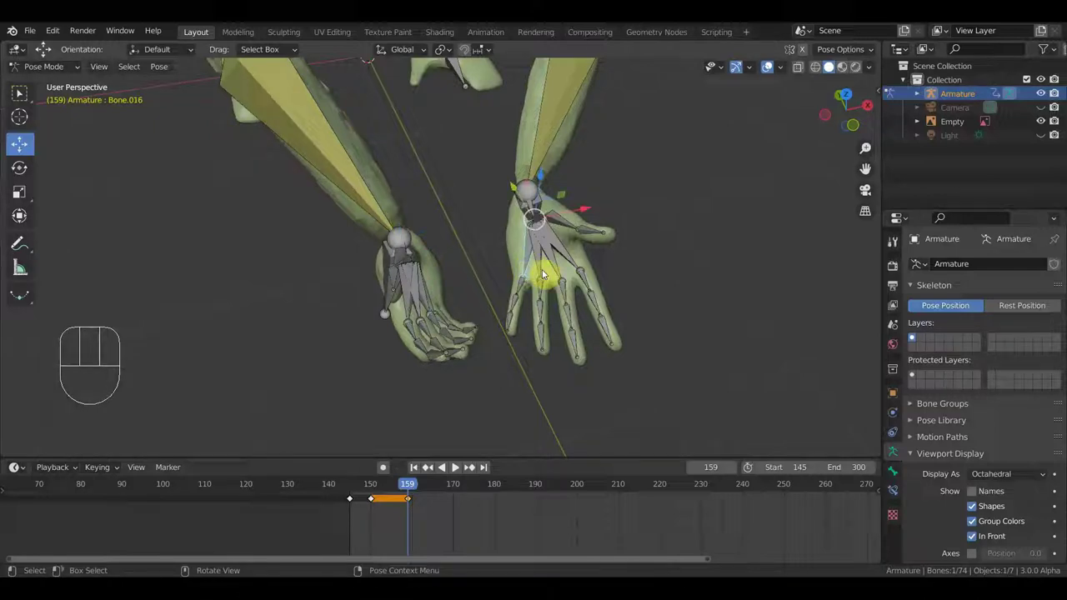
key("r")
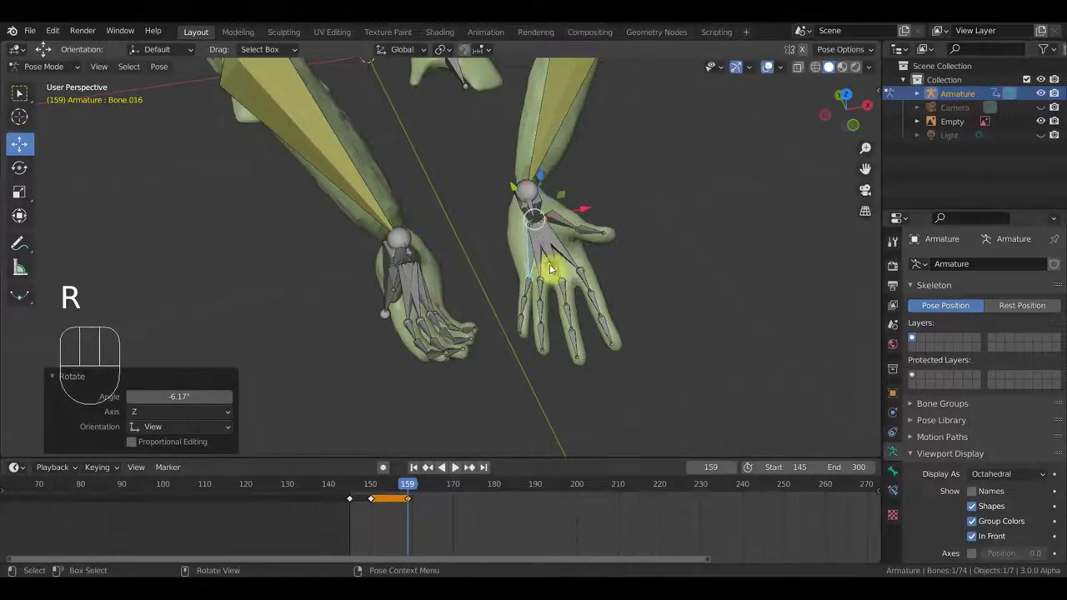
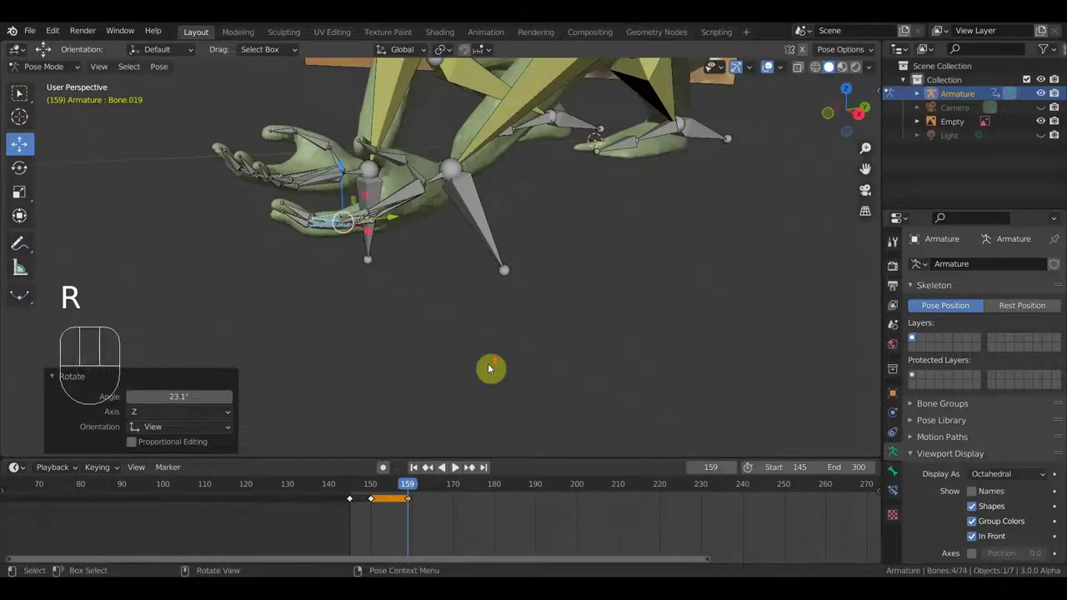
Move both wrist bones so the chimpanzee's hands come together at frame 159.
left_click_drag(565, 370, 625, 376)
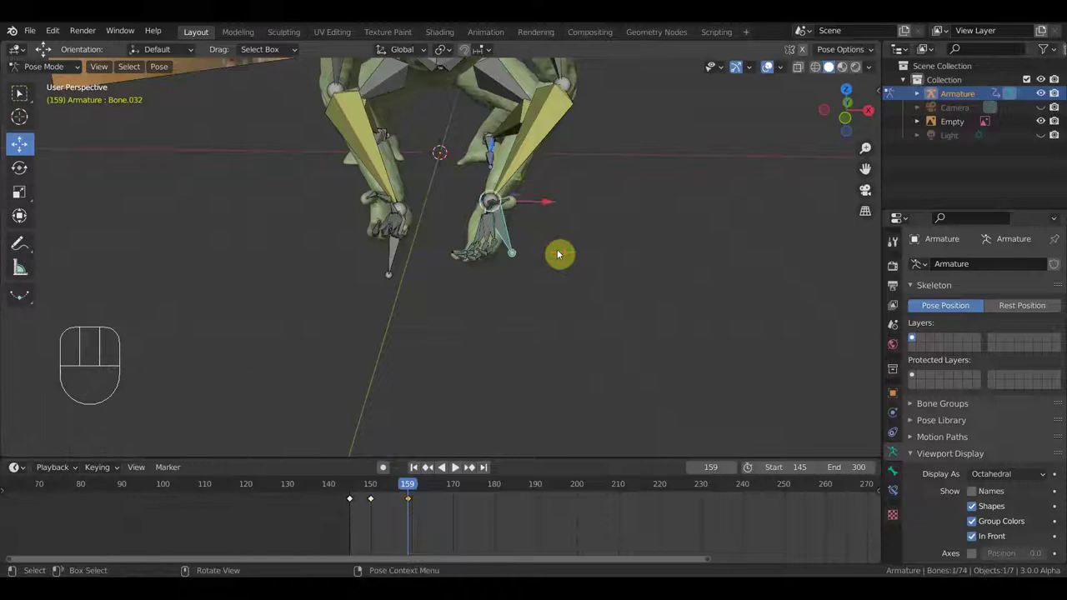
key("g")
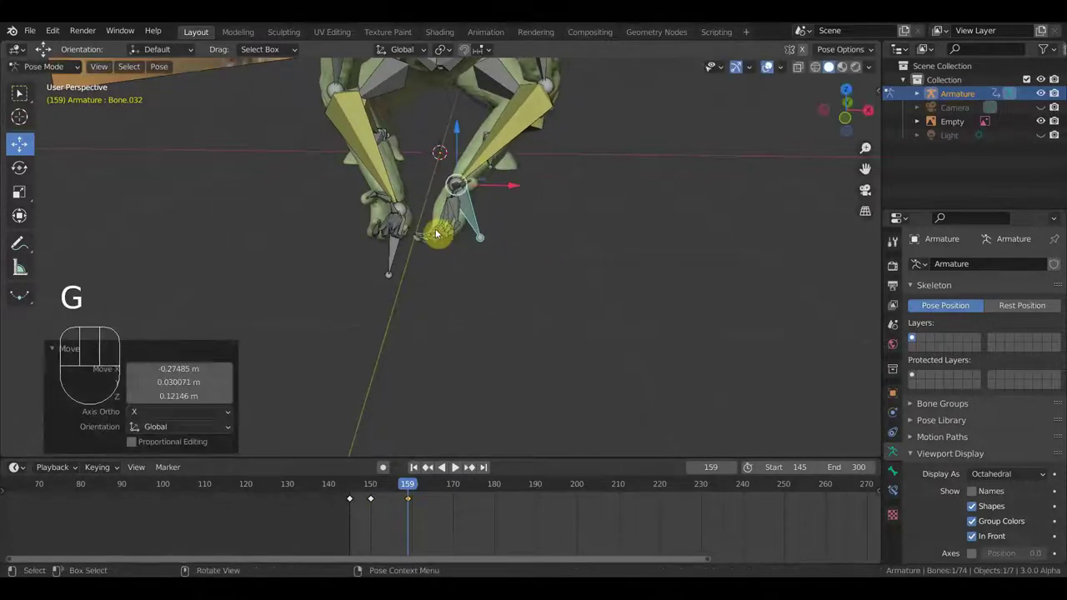
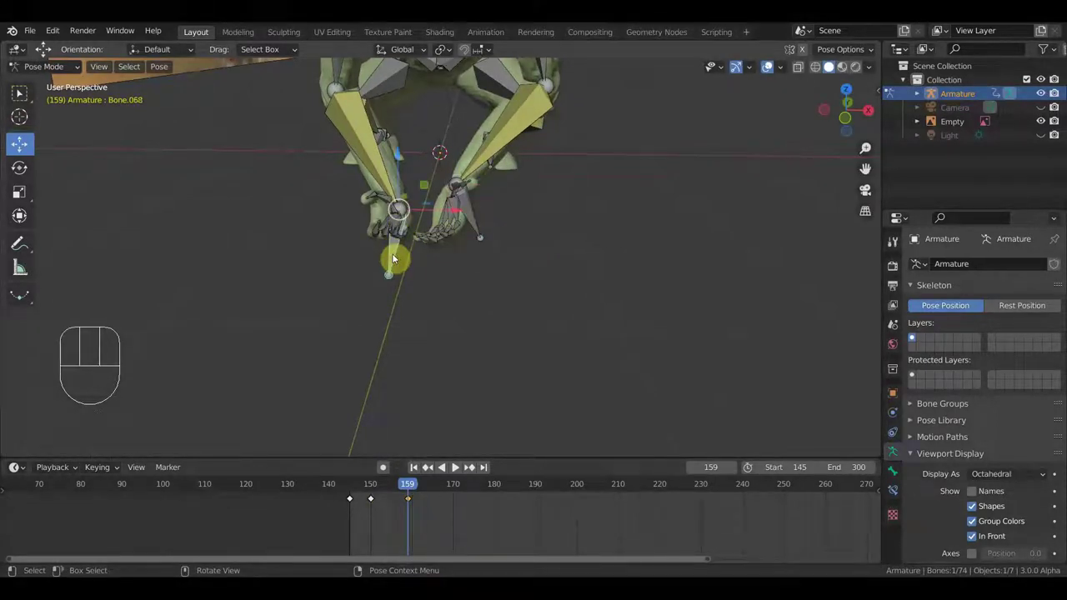
key("g")
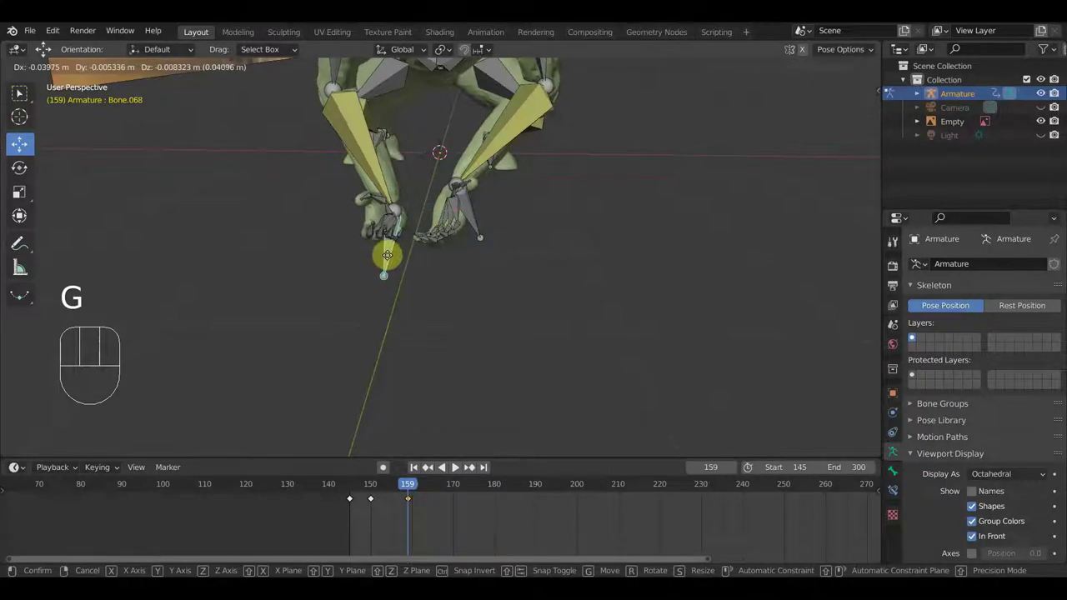
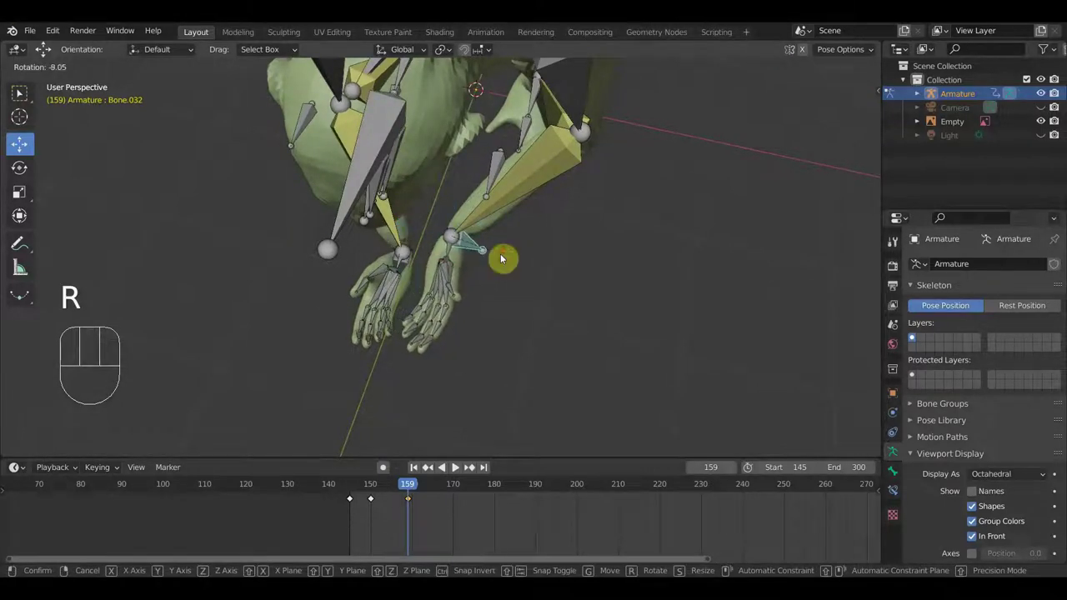
key("g")
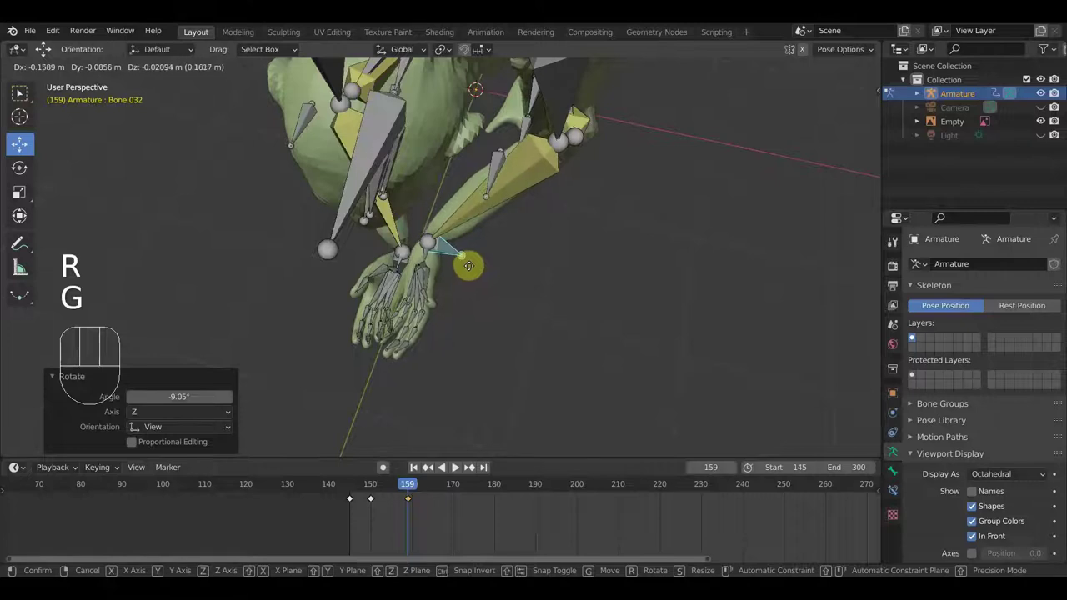
left_click_drag(518, 268, 542, 251)
key("g")
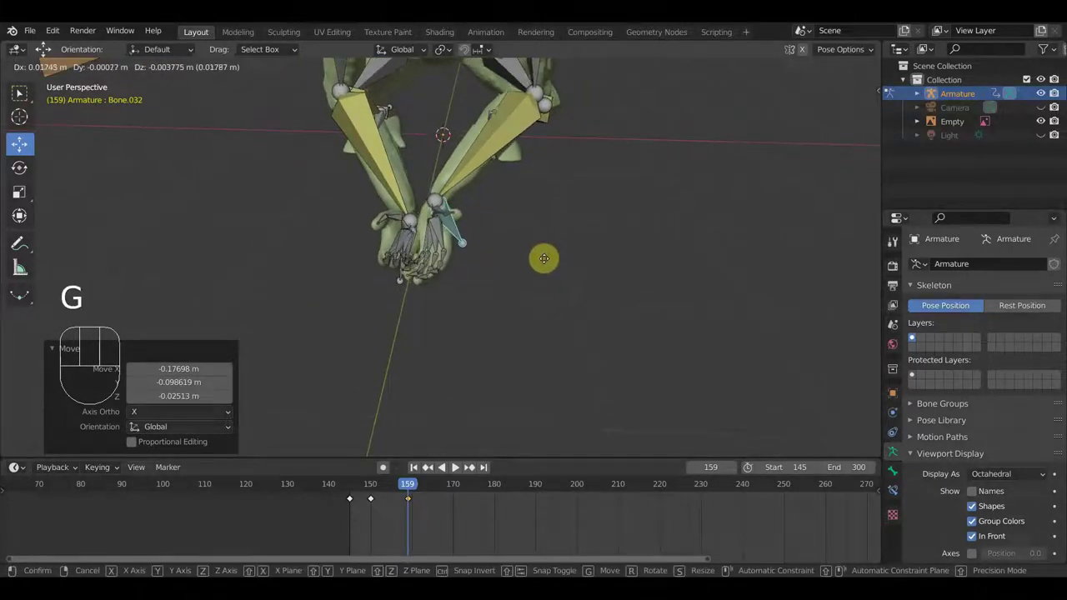
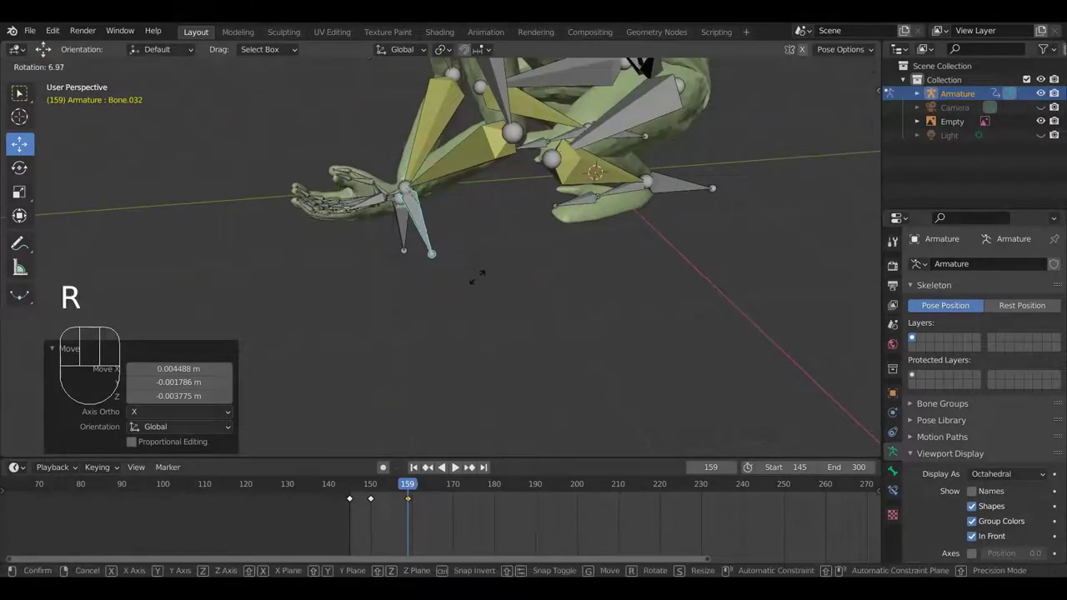
Key Location & Rotation for all 74 bones at frame 159 and scrub ahead to frame 164.
left_click_drag(505, 297, 525, 279)
left_click_drag(602, 284, 660, 281)
key("i")
left_click_drag(529, 331, 431, 318)
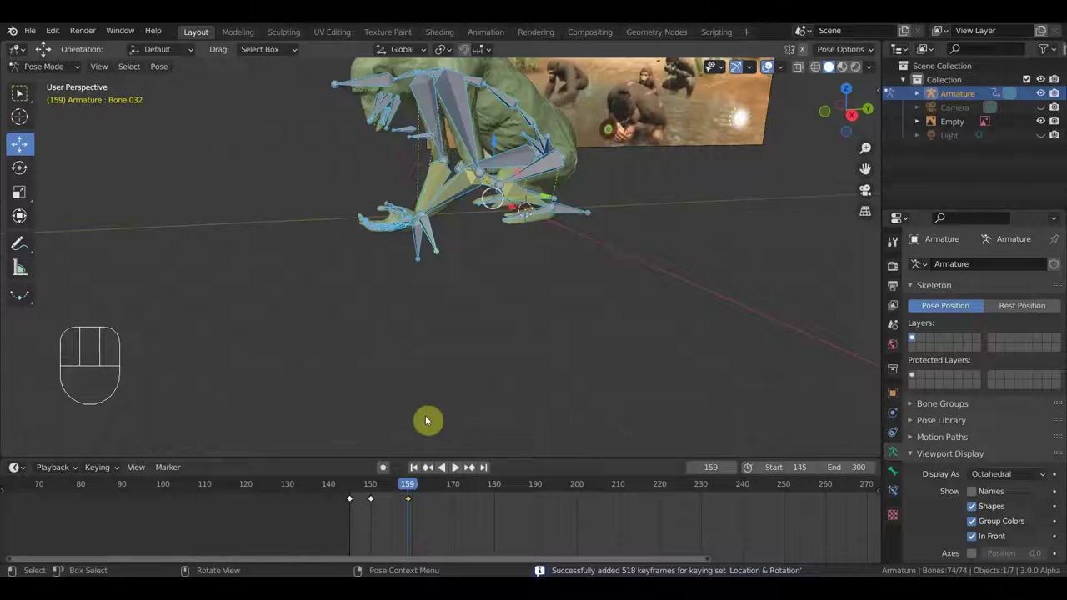
left_click_drag(388, 488, 435, 488)
left_click_drag(567, 305, 493, 393)
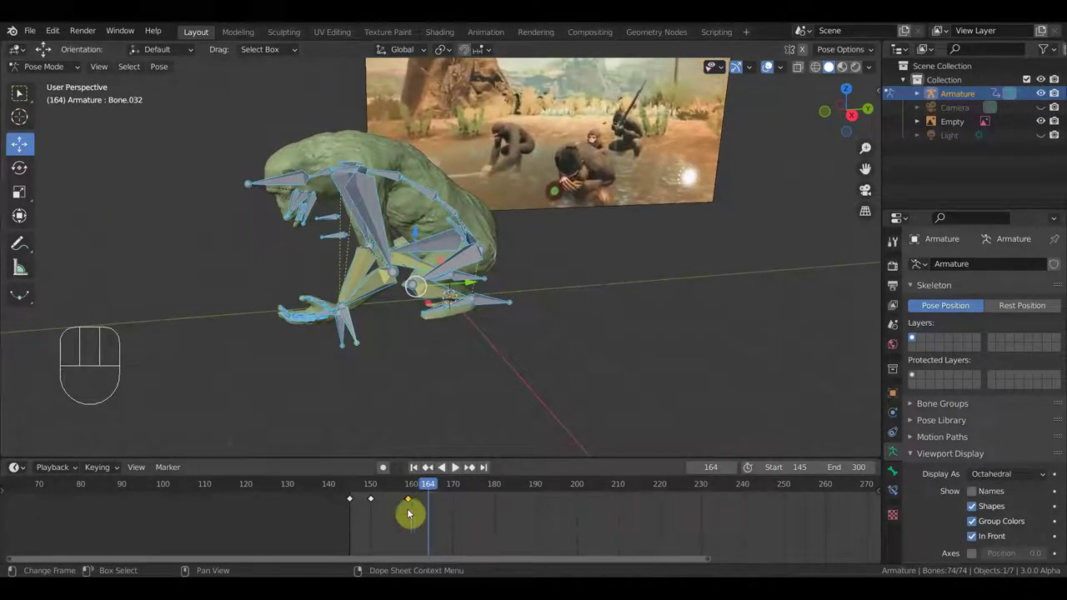
Jump to frame 190 and view the chimpanzee from the side in Right Orthographic.
left_click_drag(444, 486, 546, 469)
middle_click(550, 354)
left_click(353, 342)
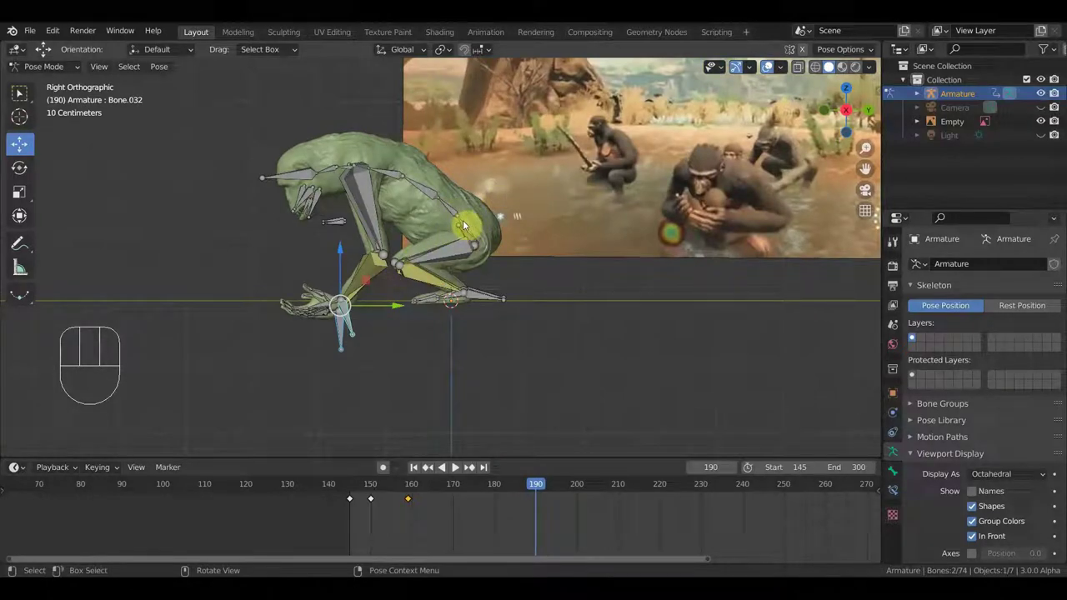
left_click_drag(467, 226, 393, 327)
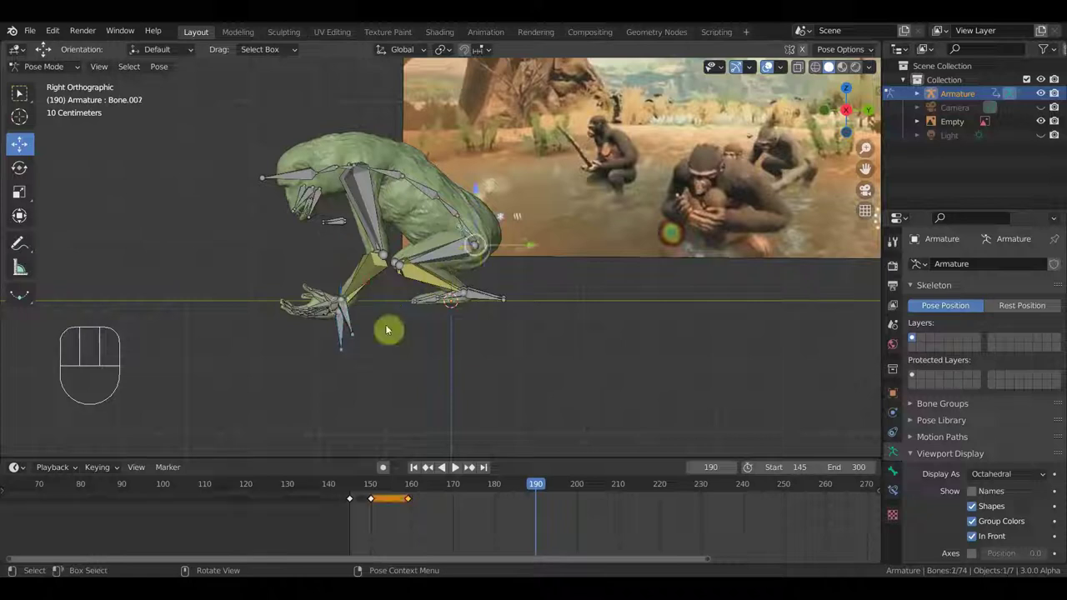
key("ctrl+z")
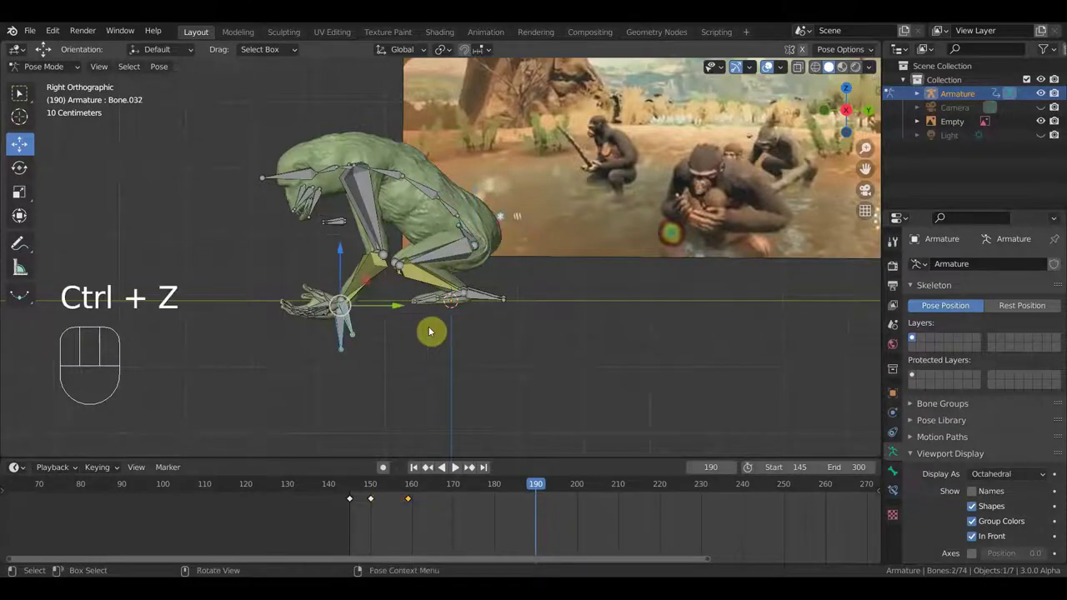
Select the lower spine bones and rotate them to straighten the back.
middle_click(488, 325)
left_click_drag(461, 232, 461, 232)
key("KP_3")
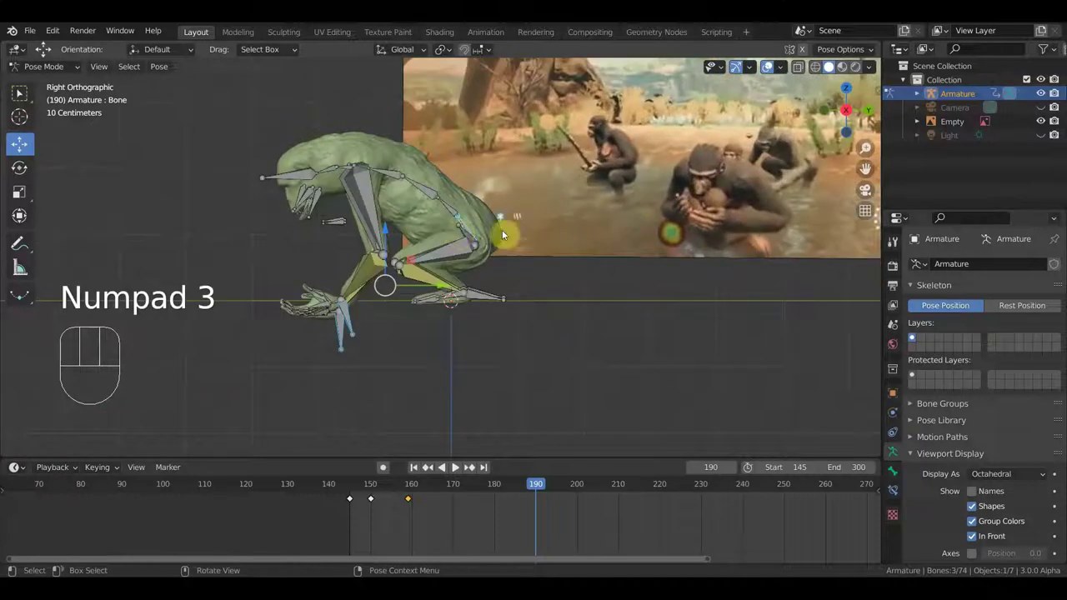
key("r")
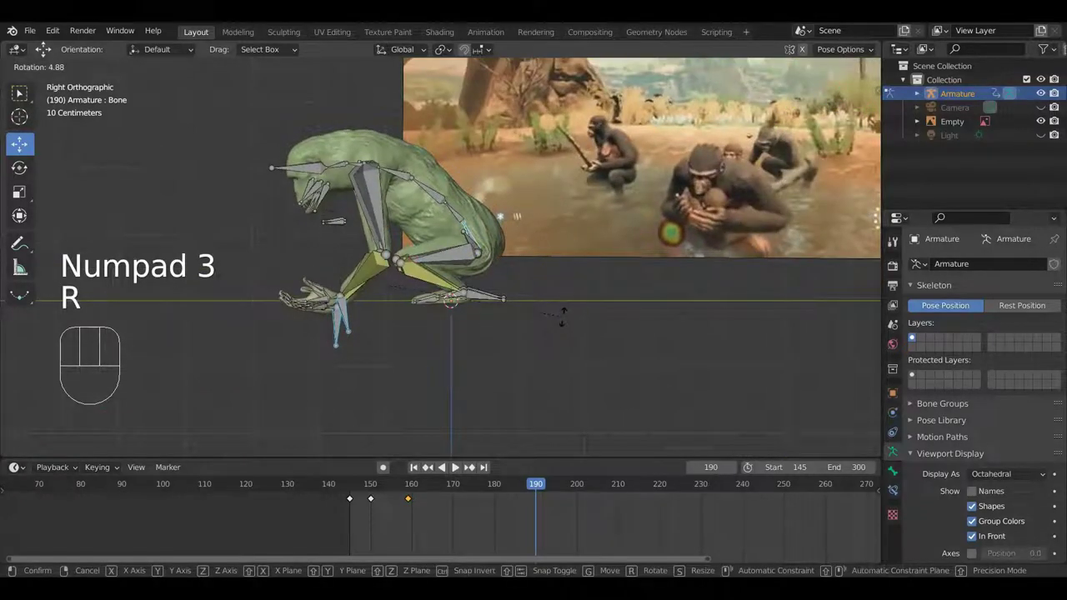
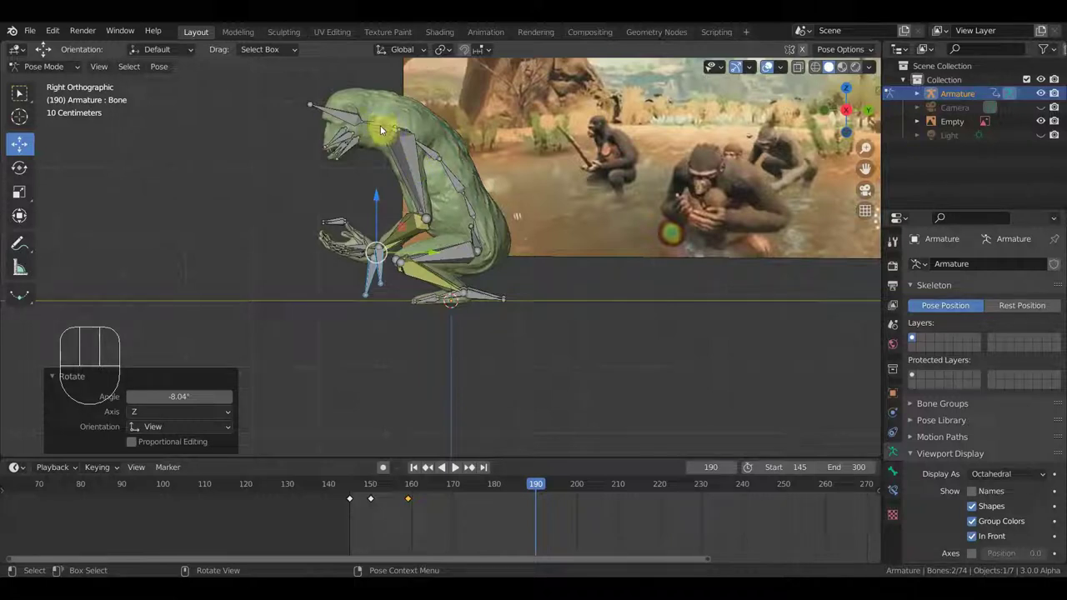
Rotate successive spine bones and the neck bone forward to shape the hunched pose at frame 190.
left_click_drag(433, 148, 572, 225)
key("r")
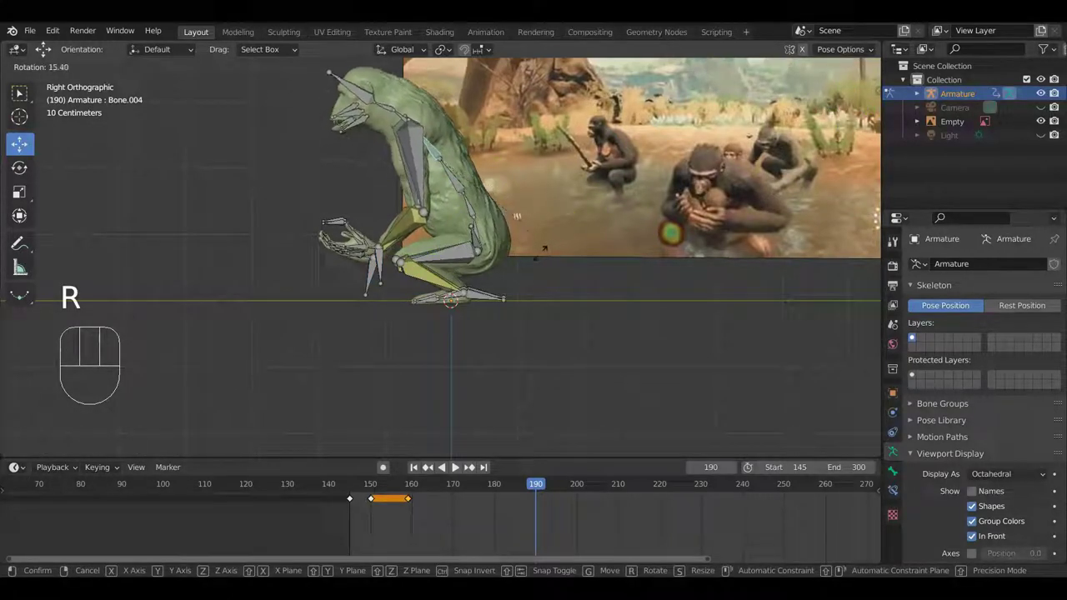
left_click_drag(462, 186, 568, 217)
key("r")
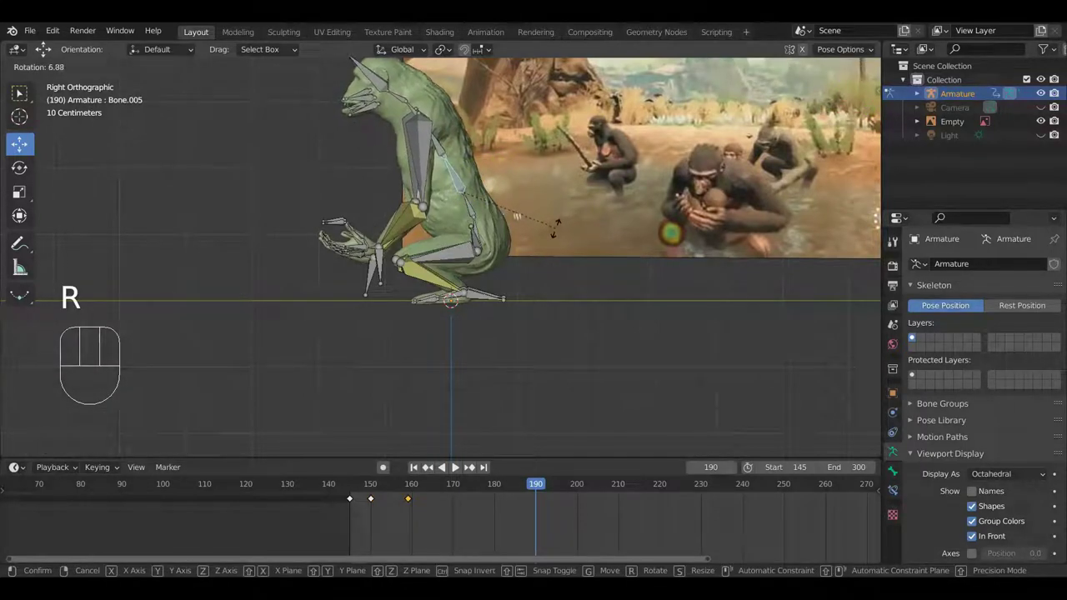
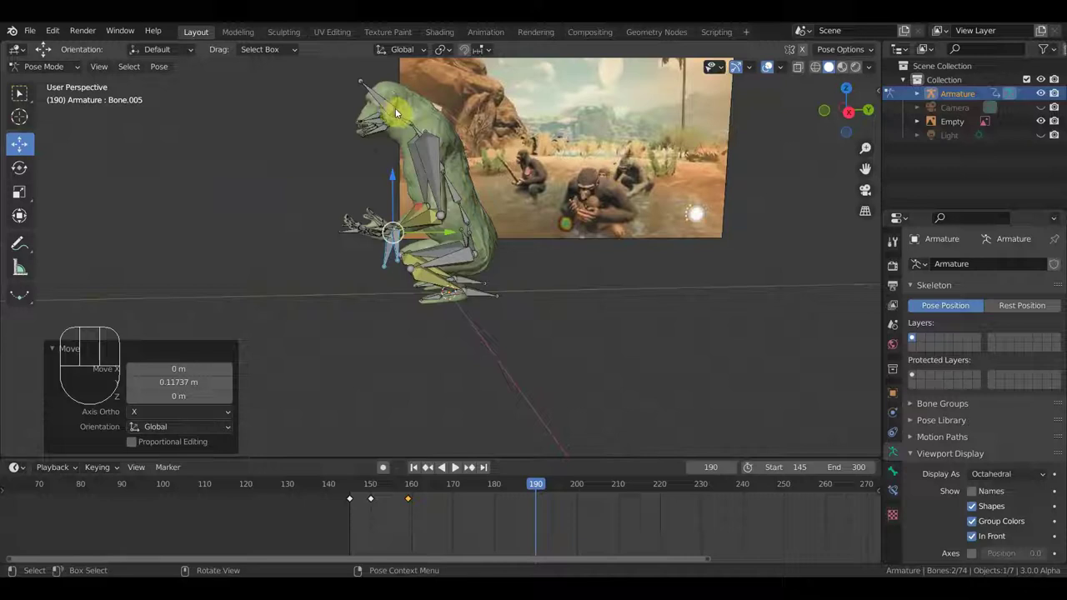
left_click_drag(406, 115, 489, 90)
key("r")
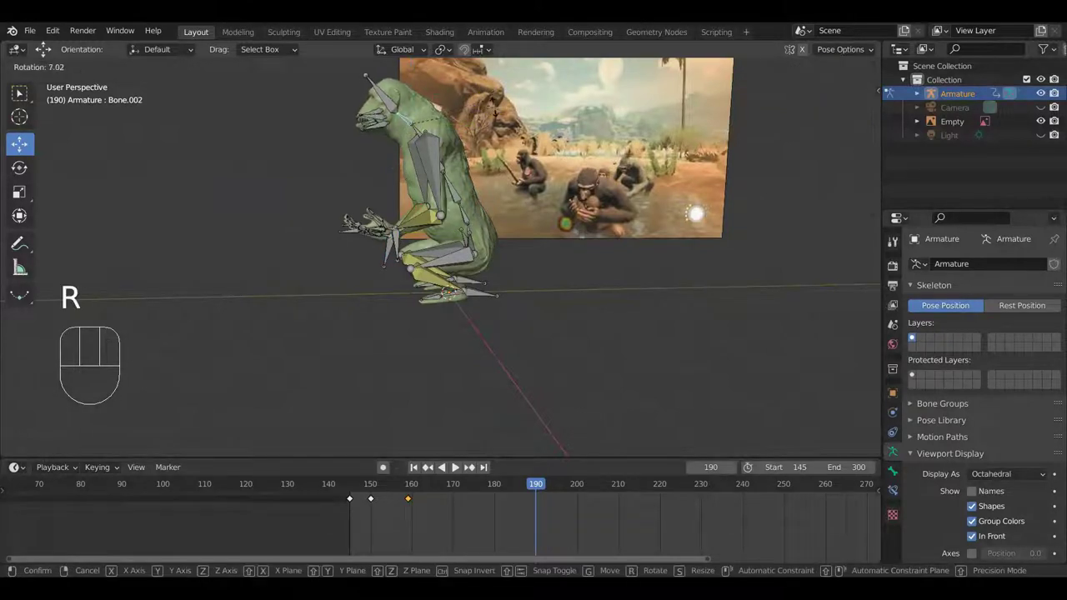
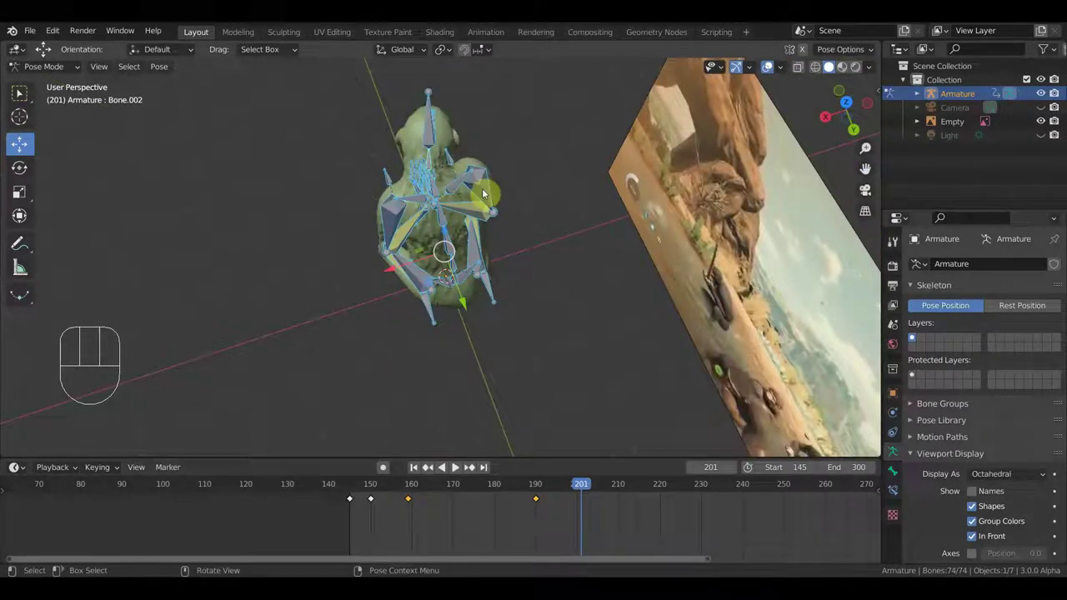
Rotate the neck and spine bones Bone.004 and Bone.005 forward and move the arm bone toward the face.
key("KP_7")
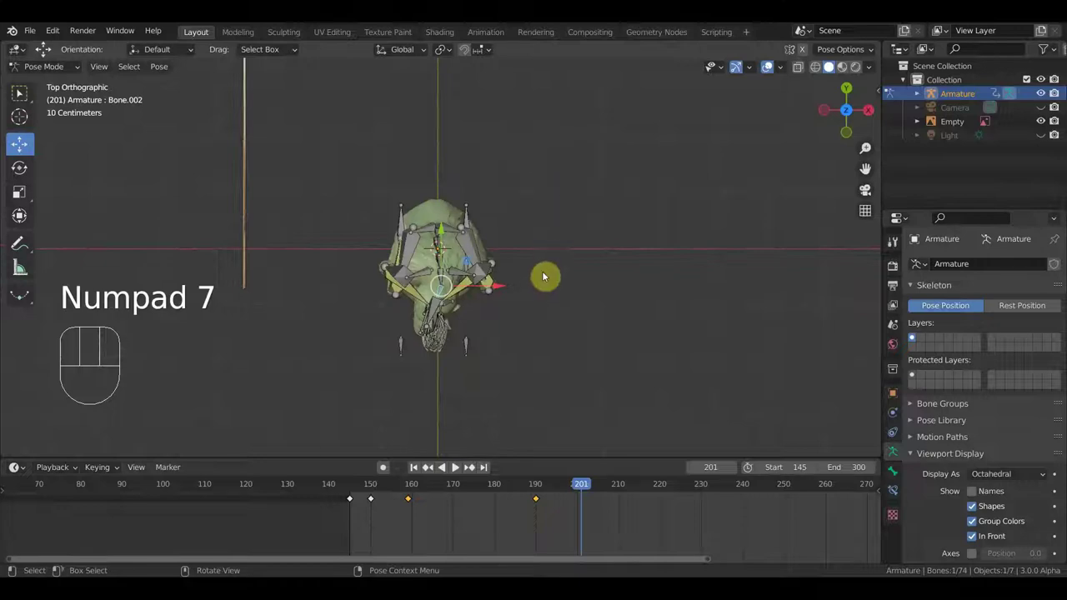
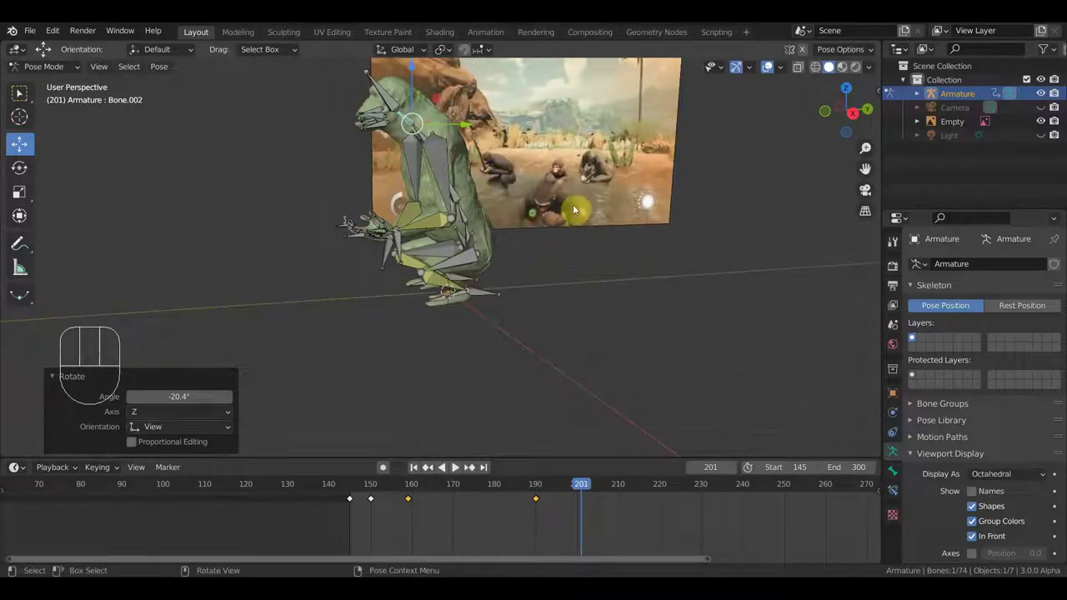
key("r")
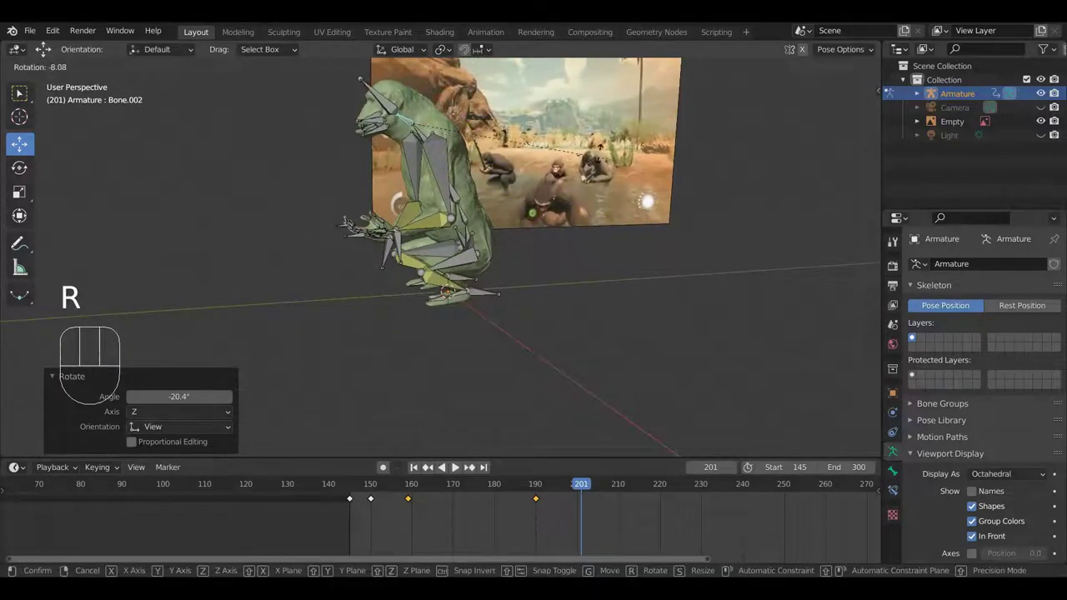
middle_click(564, 194)
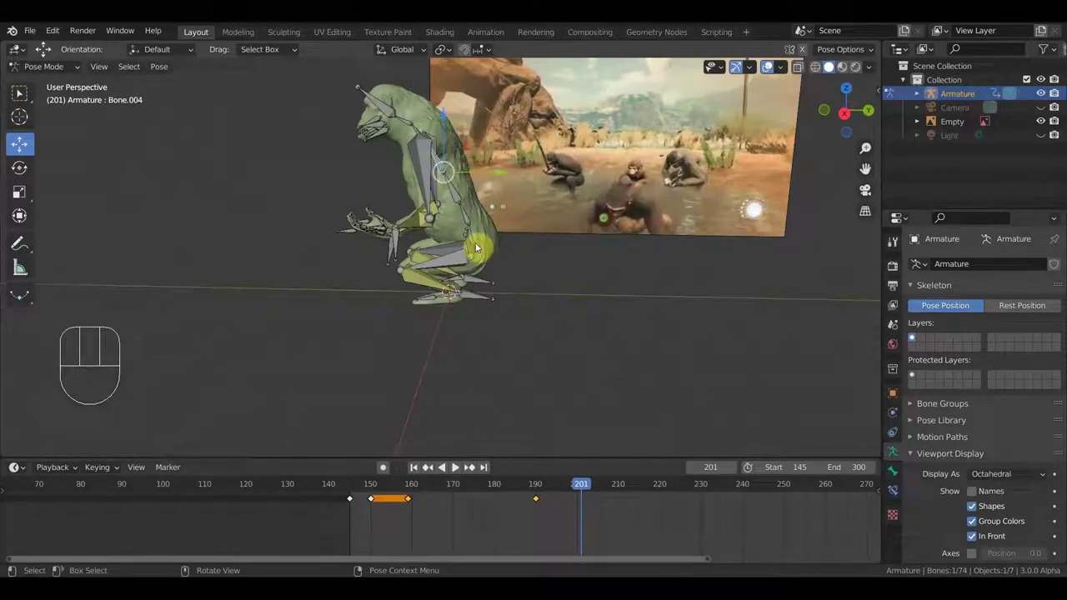
key("r")
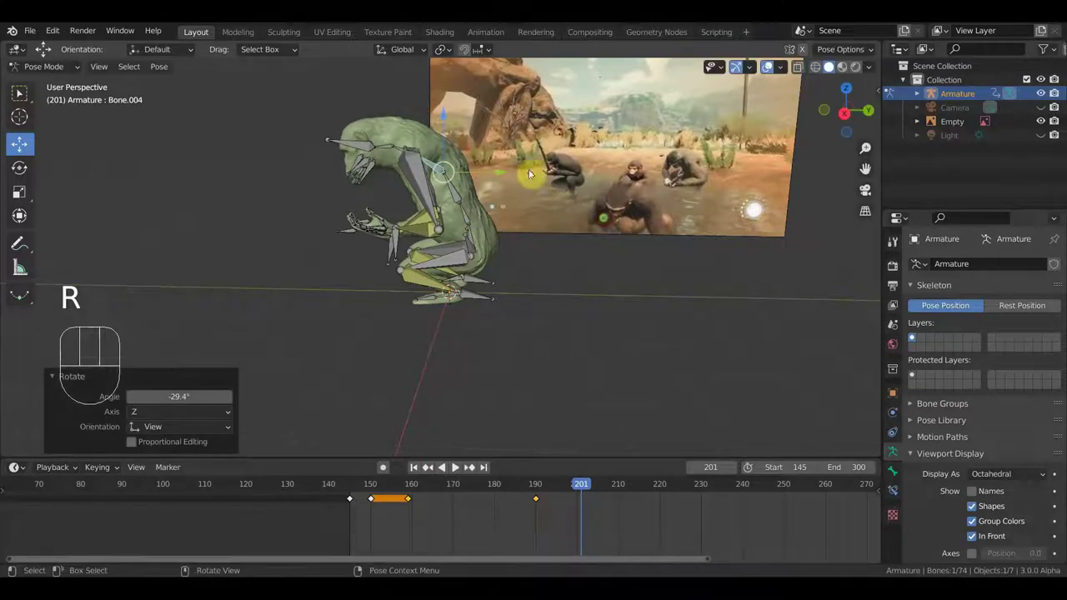
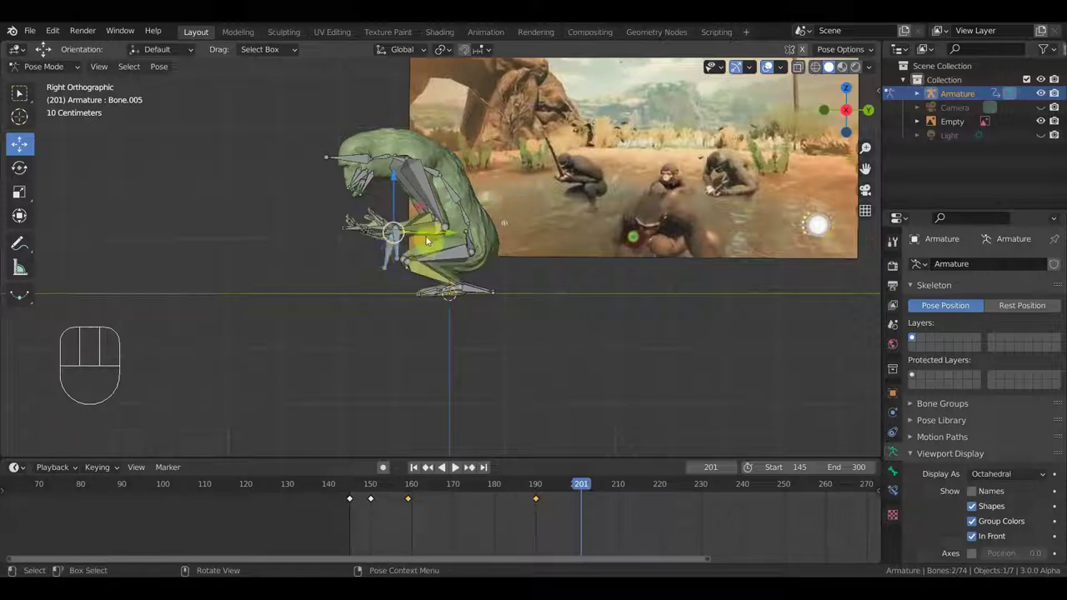
key("g")
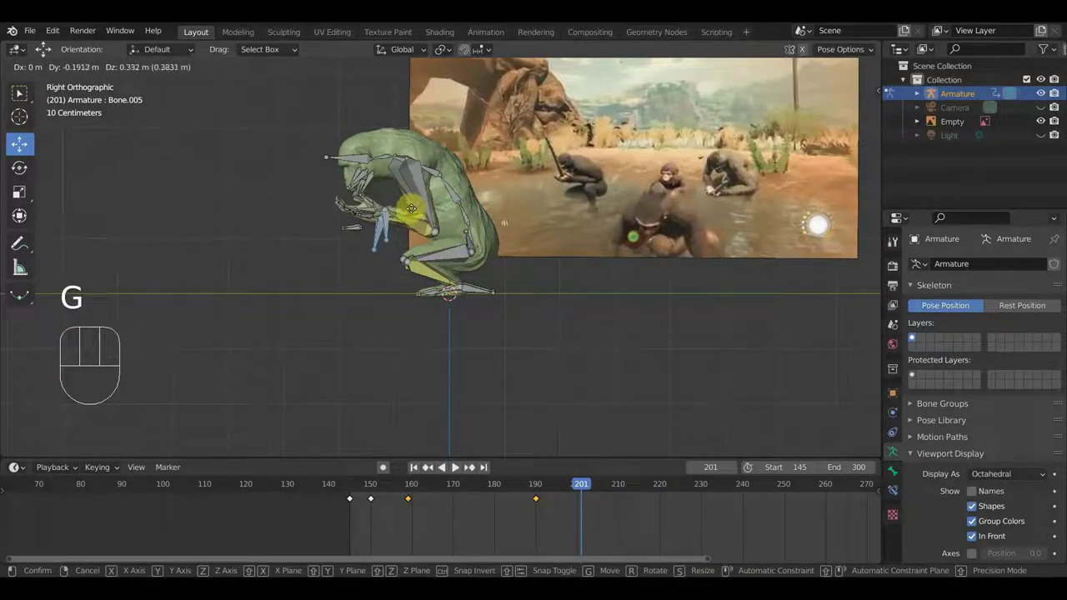
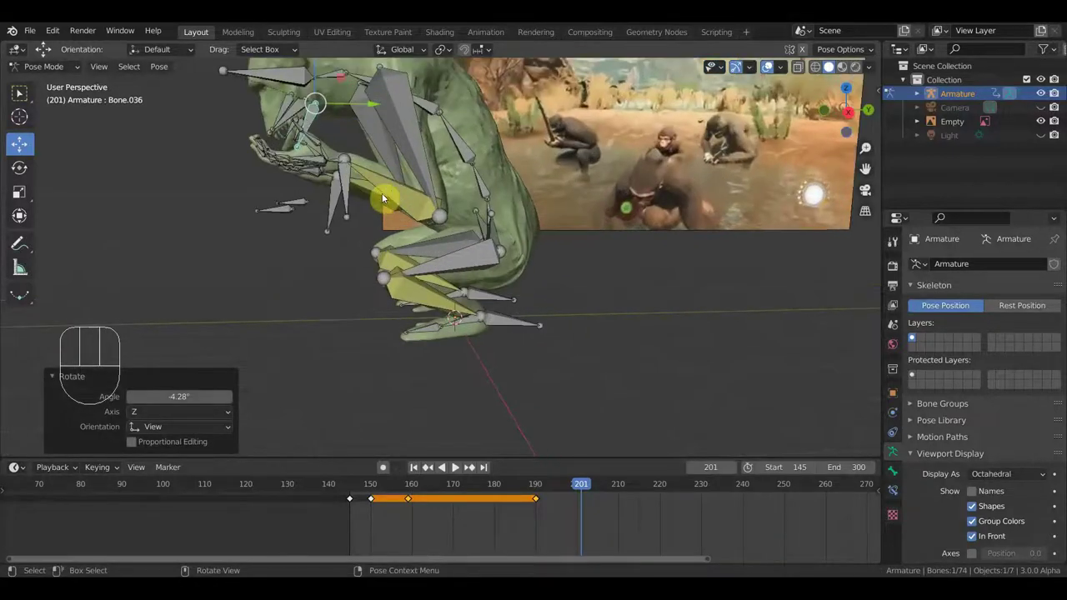
Rotate the hand bones so the hand tucks against the chimpanzee's face at frame 201.
left_click_drag(411, 167, 409, 170)
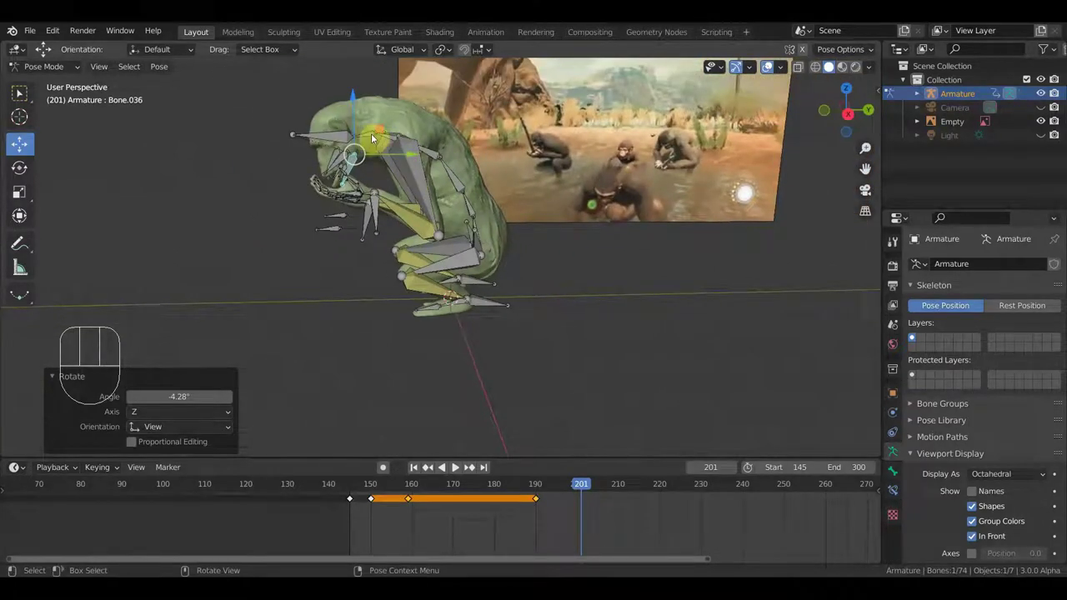
left_click(372, 239)
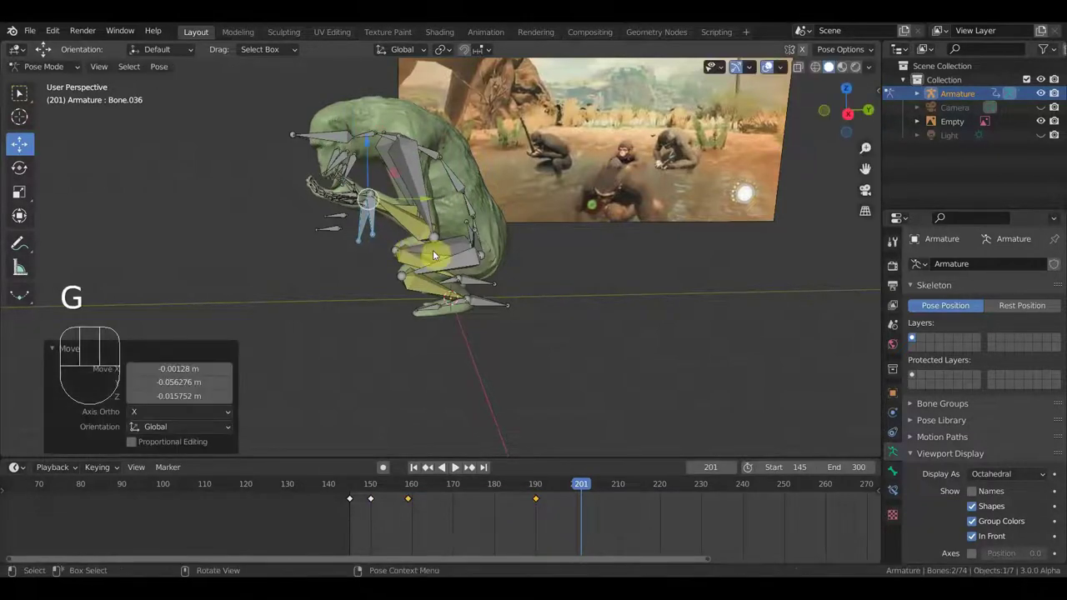
key("r")
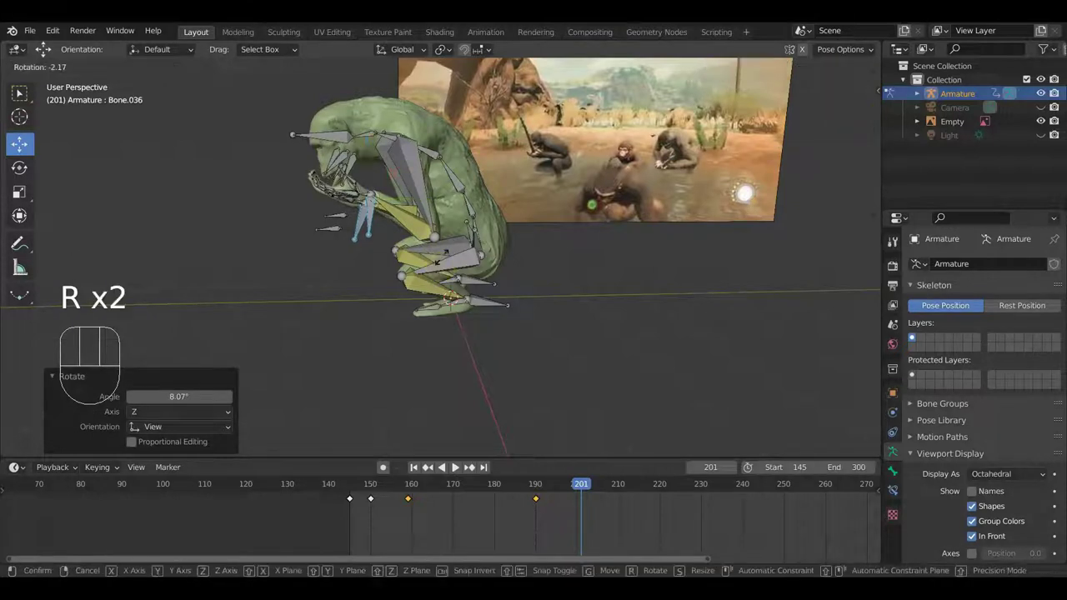
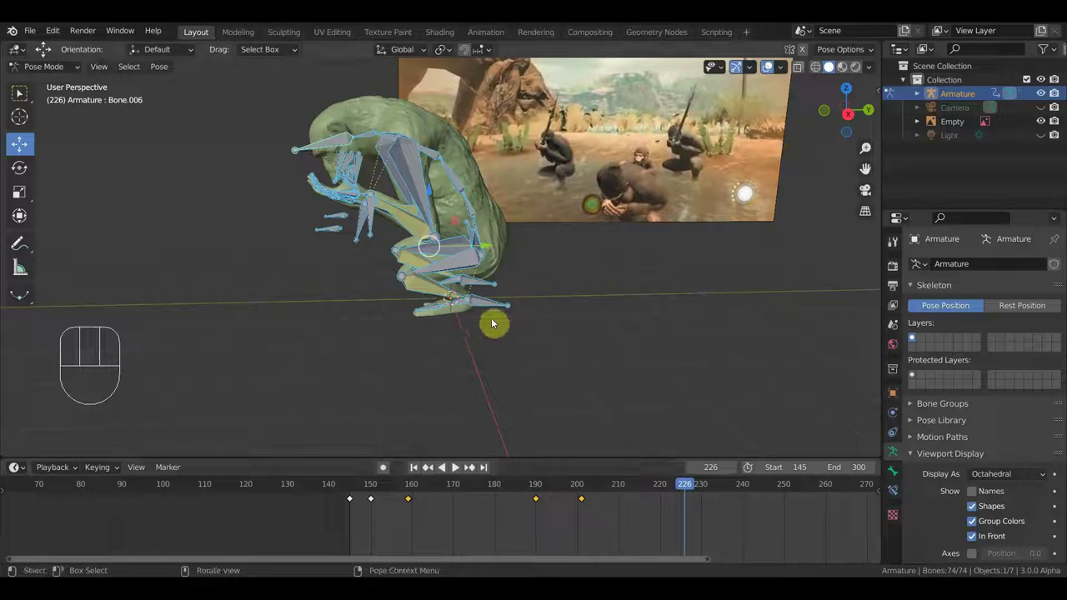
Rotate back bones Bone.004, Bone.005 and the neck bone to lift the torso and head at frame 226.
middle_click(546, 274)
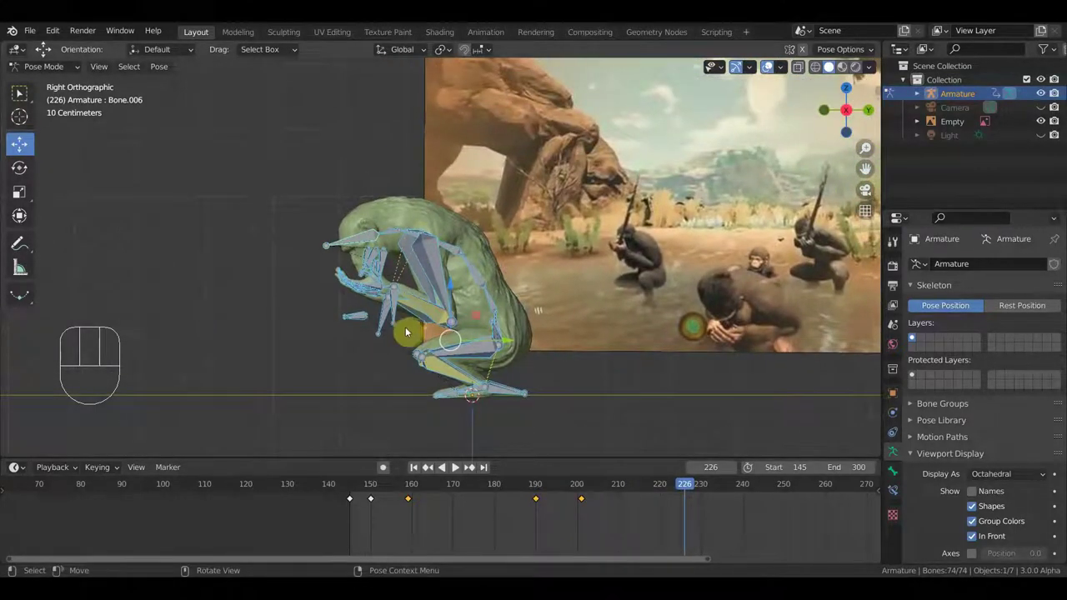
left_click(400, 330)
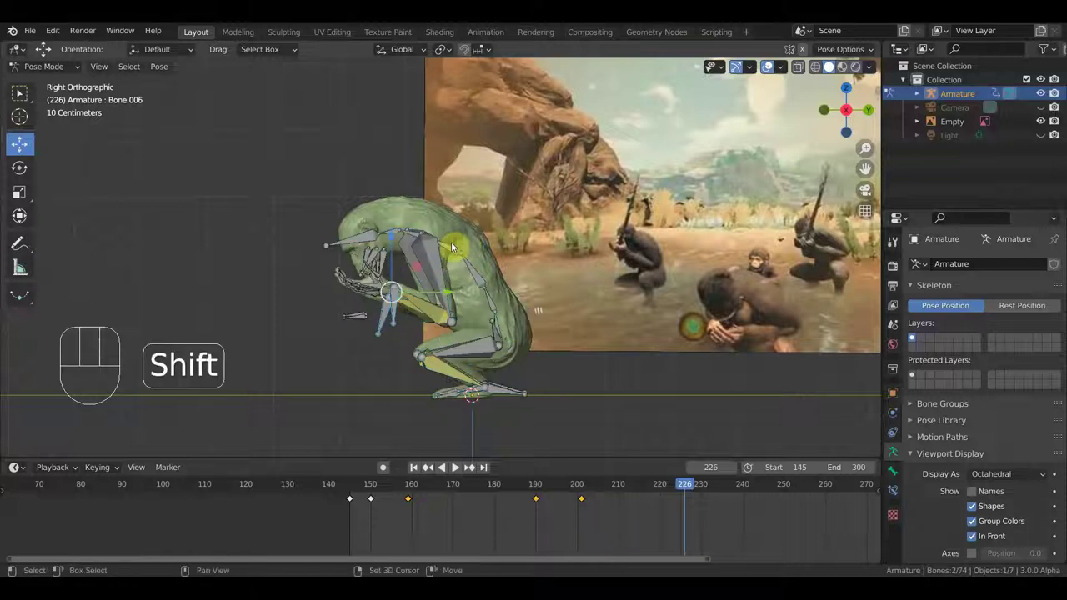
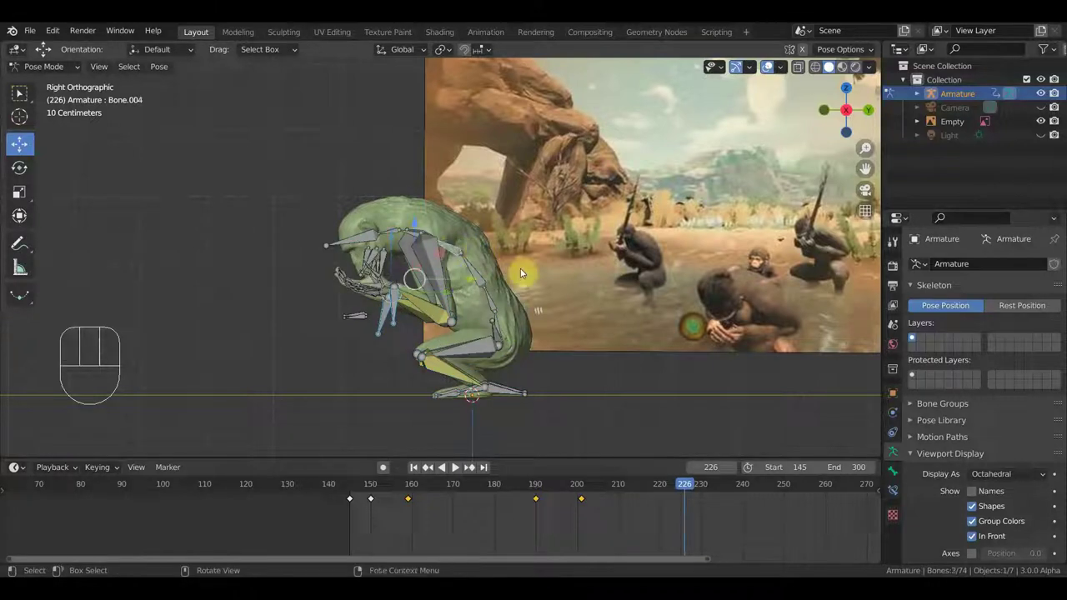
key("r")
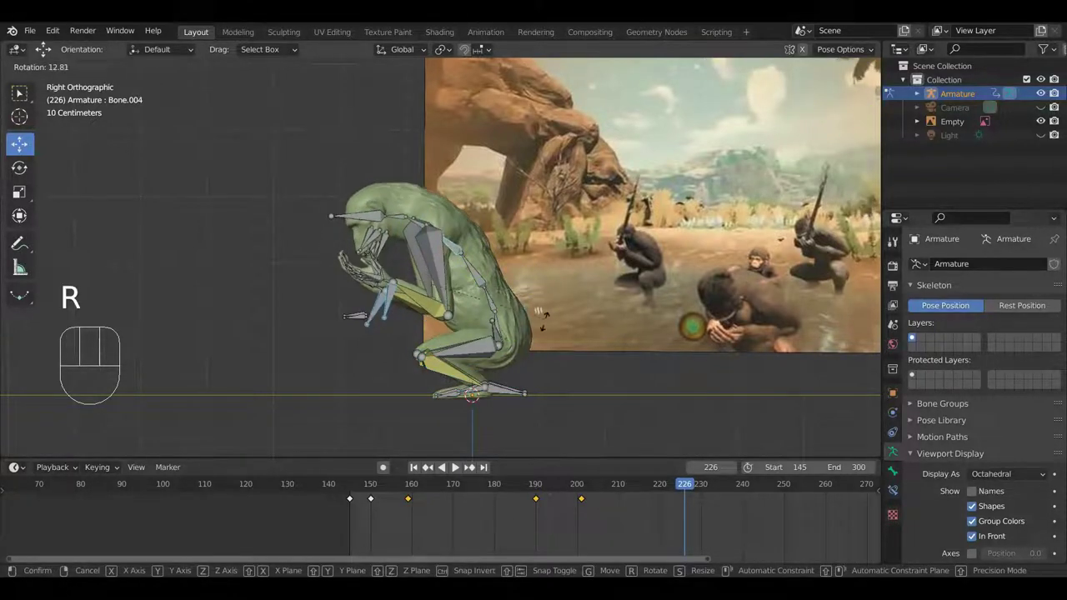
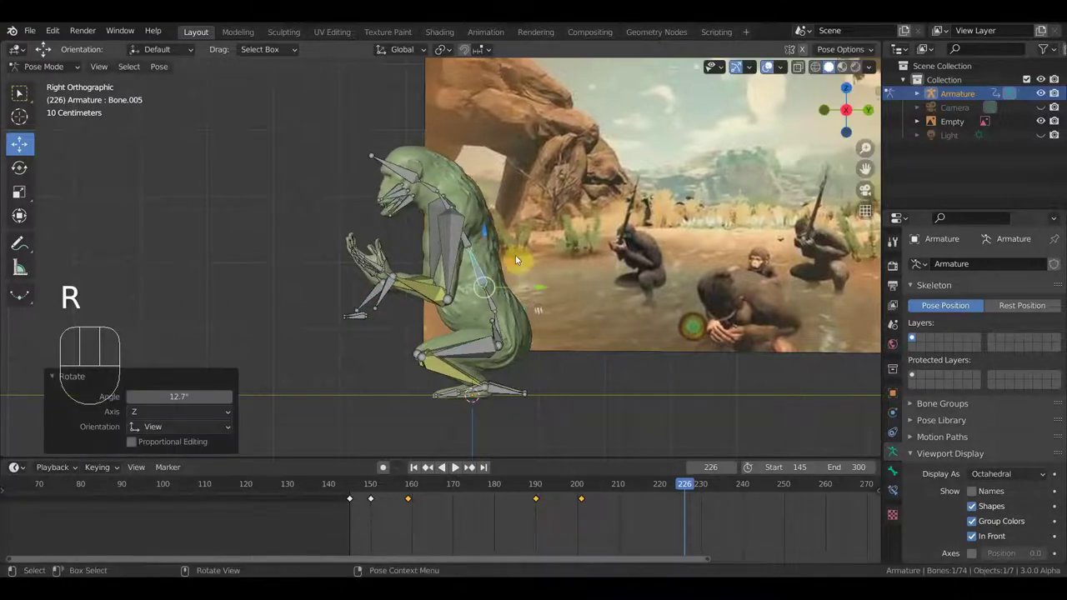
left_click_drag(435, 184, 508, 211)
key("r")
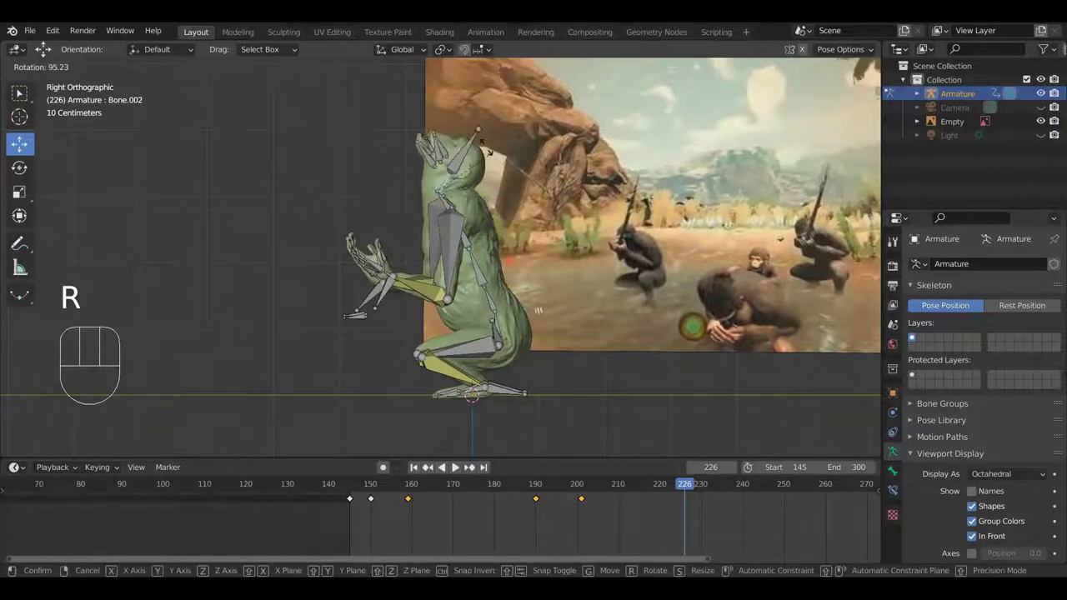
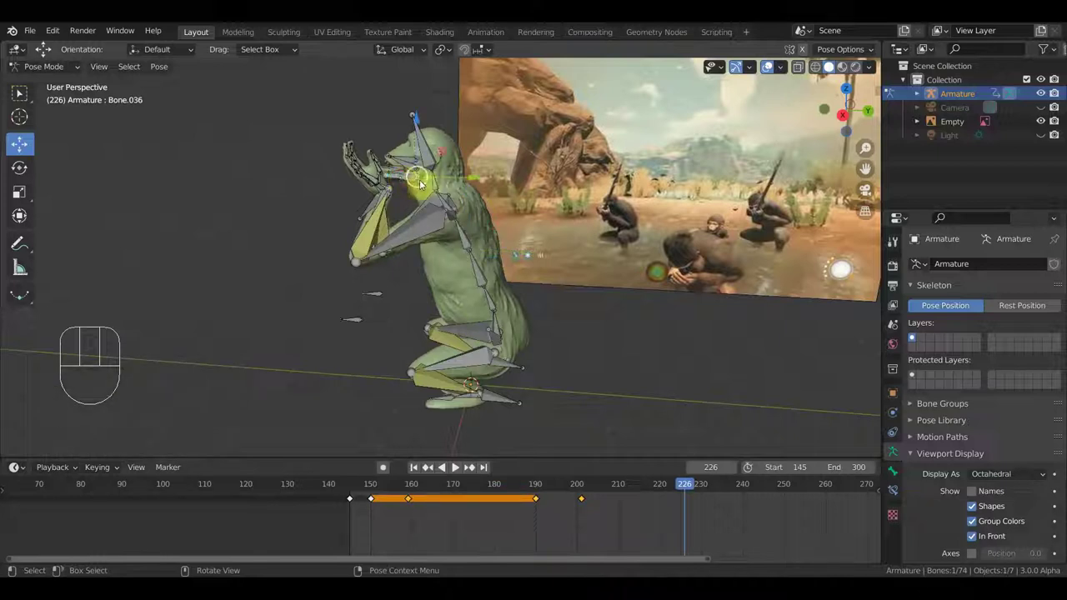
Rotate arm bone Bone.036, then key Location & Rotation for all 74 bones at frame 226.
key("r")
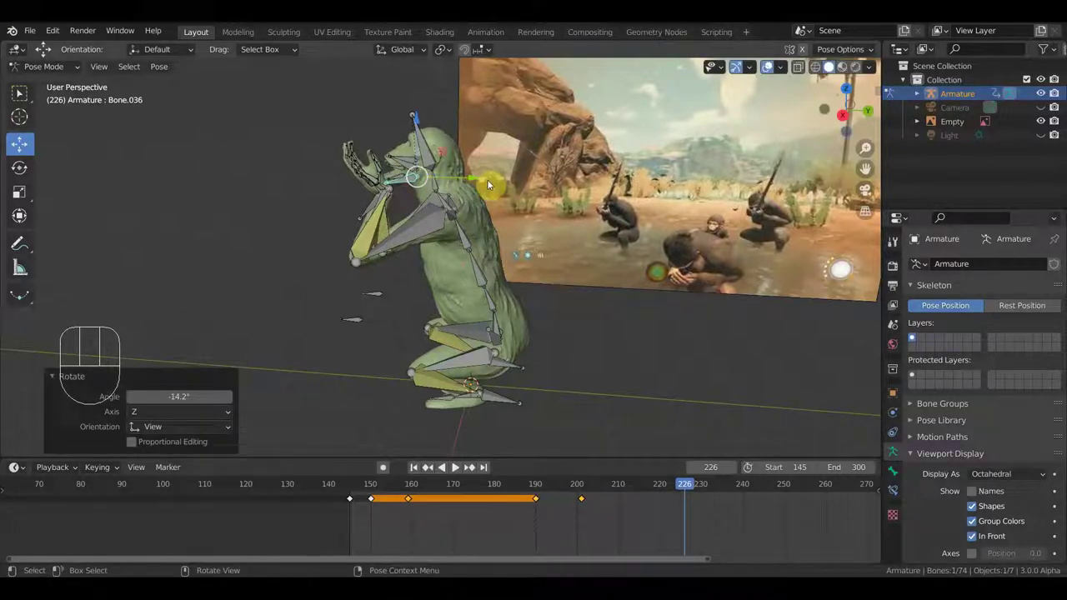
key("a")
key("i")
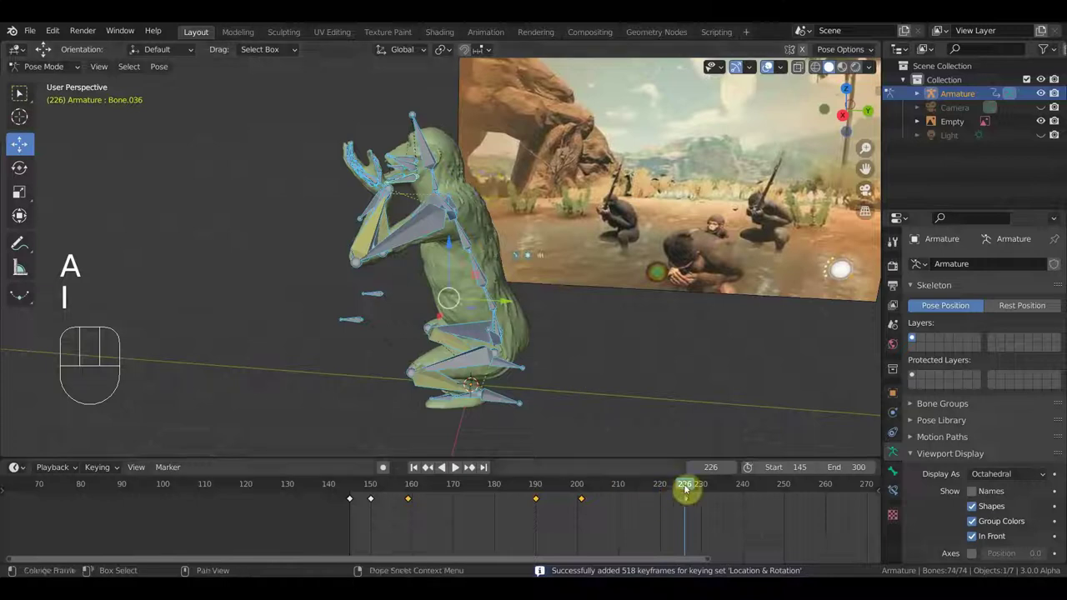
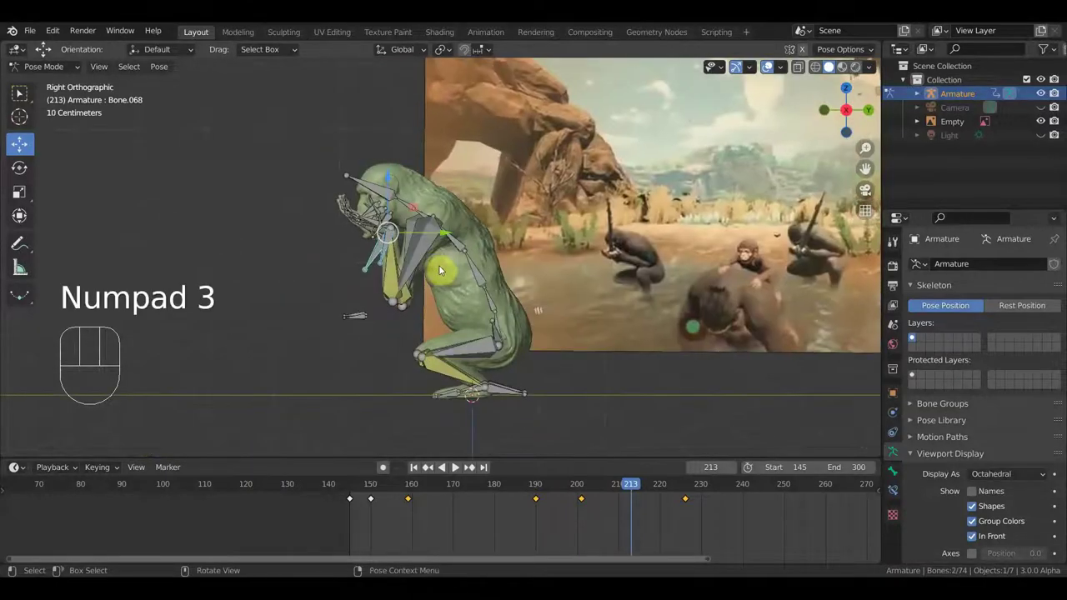
Move and rotate the chimpanzee's arm bone outward, checking it from the side view.
key("g")
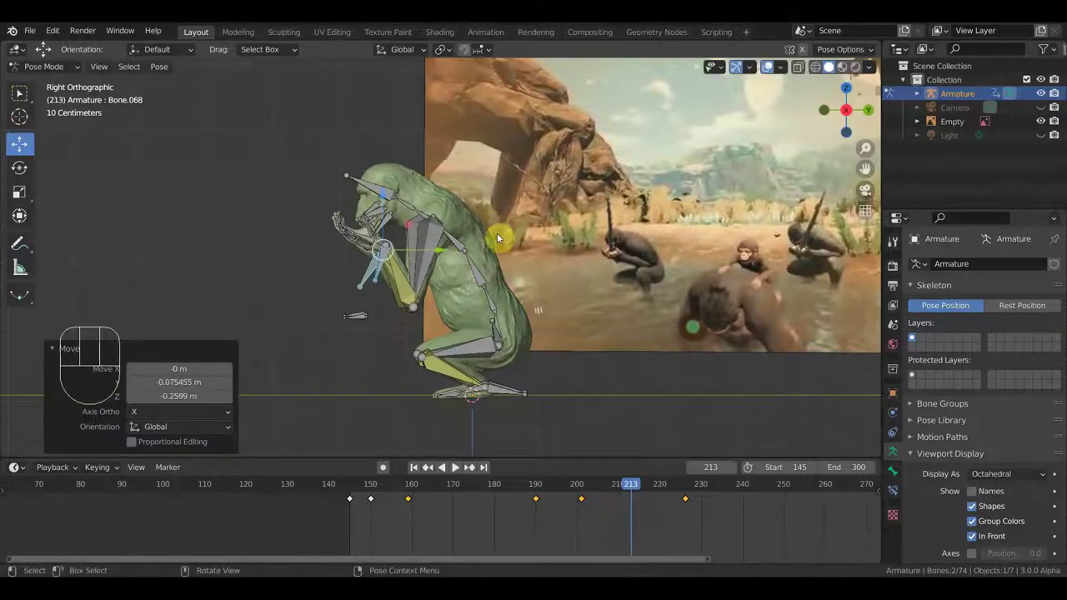
key("r")
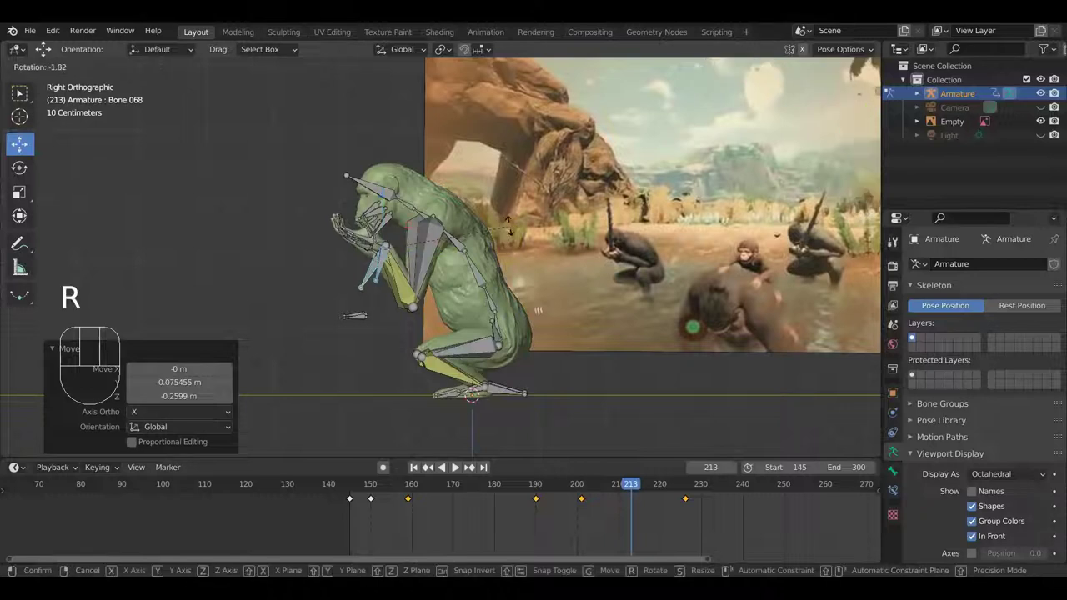
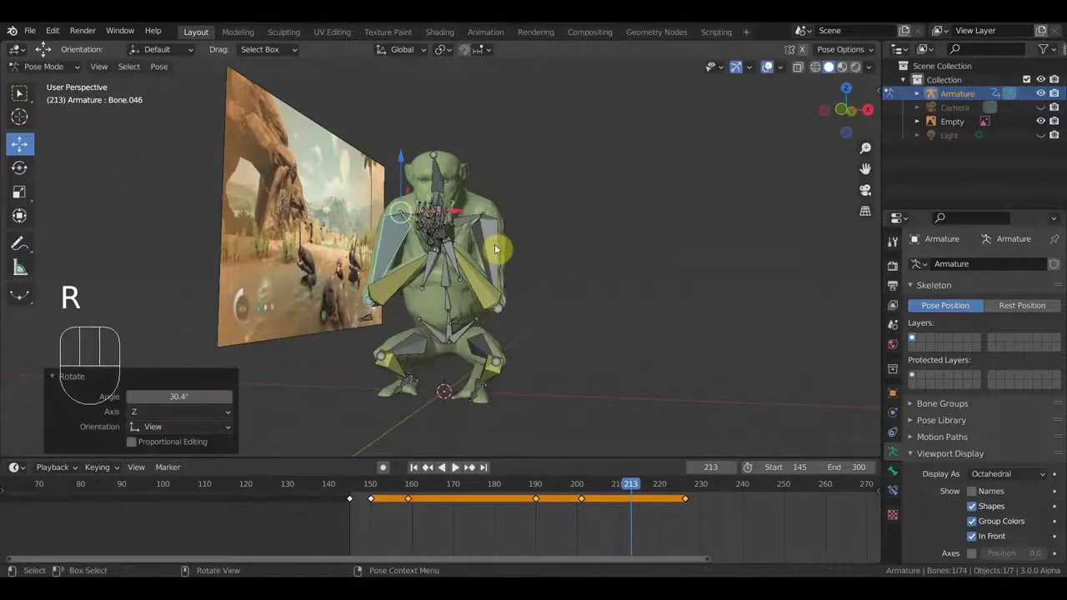
key("r")
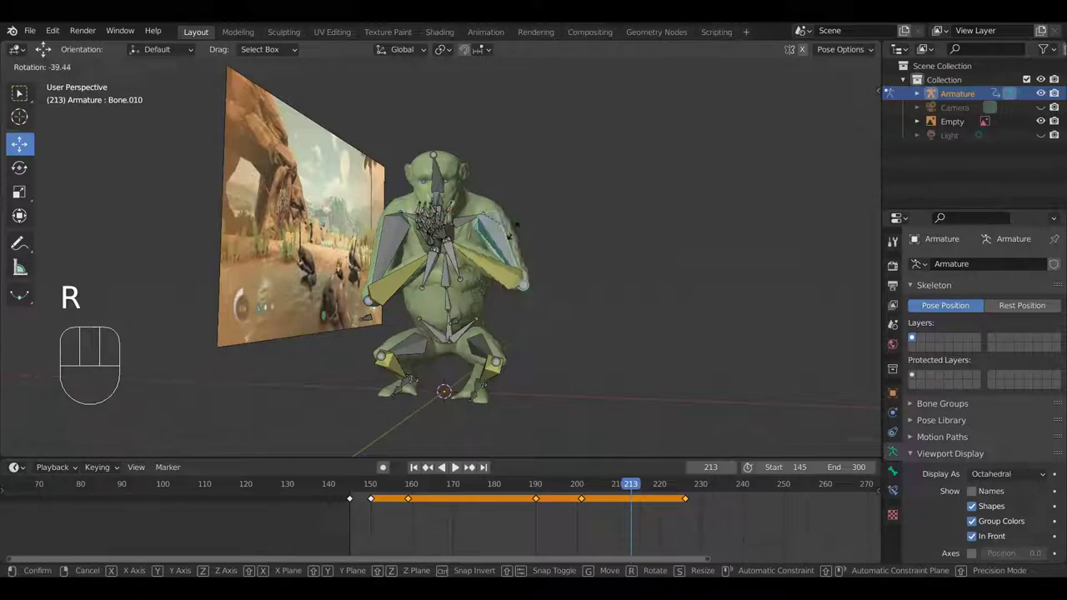
left_click_drag(449, 295, 398, 262)
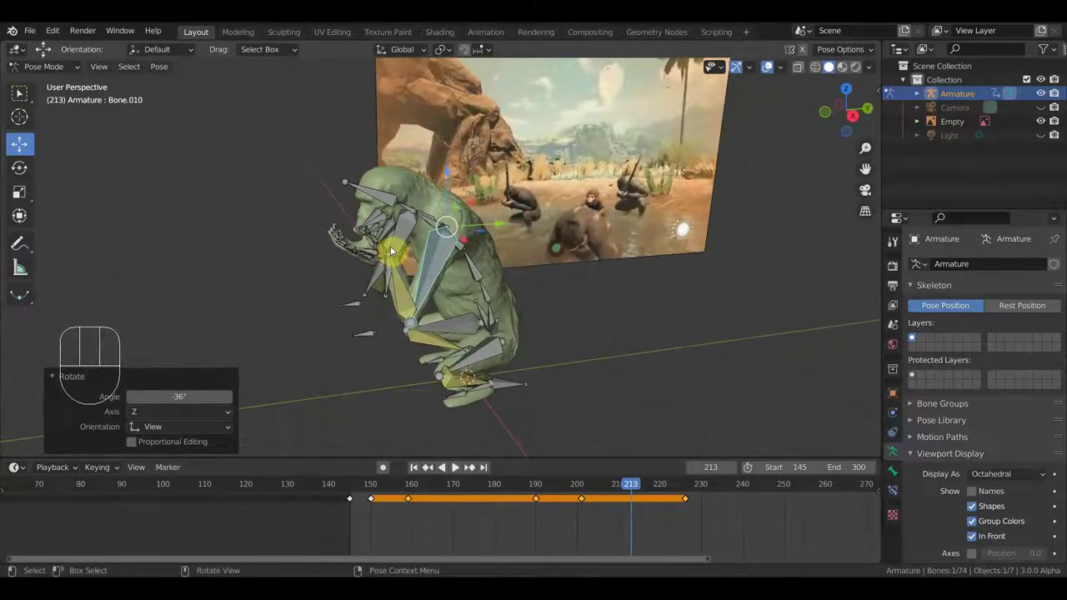
left_click_drag(380, 228, 359, 226)
middle_click(359, 226)
key("KP_3")
key("r")
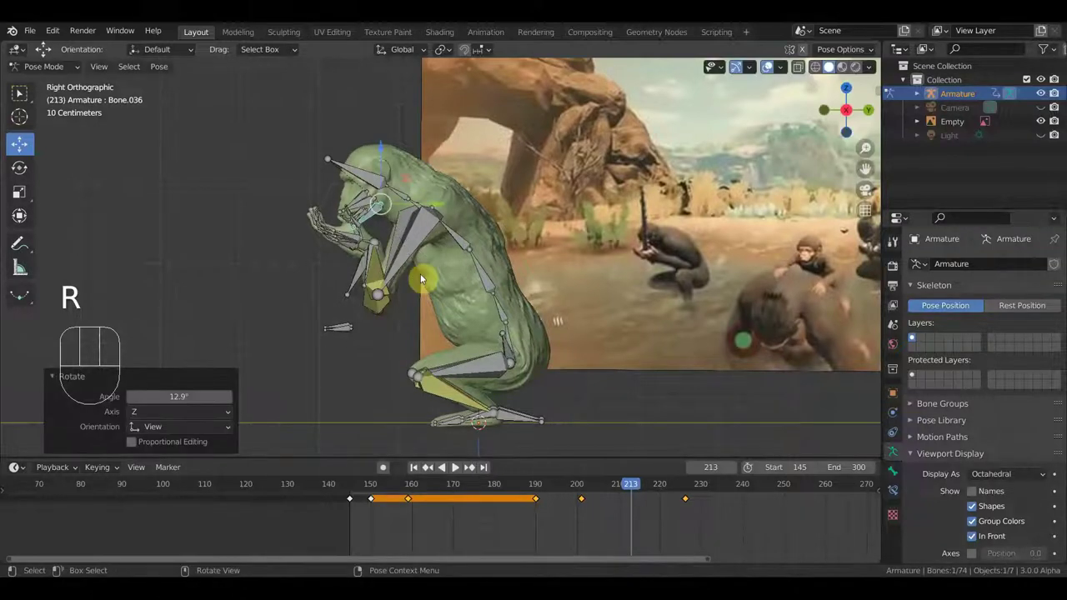
Key all bones' location and rotation at frame 213 and scrub forward to review the raised arms.
key("a")
key("i")
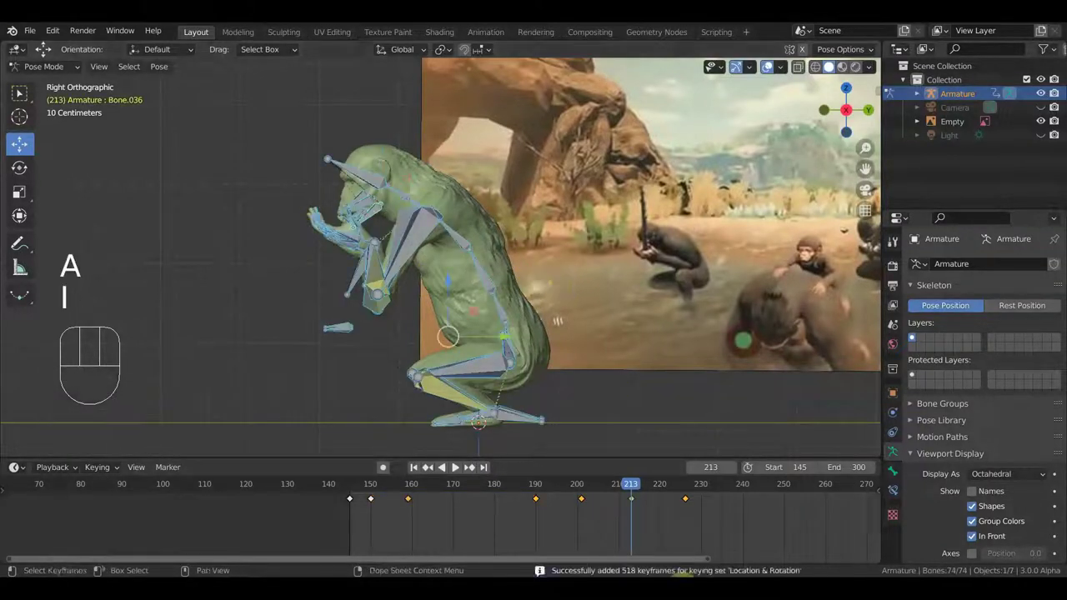
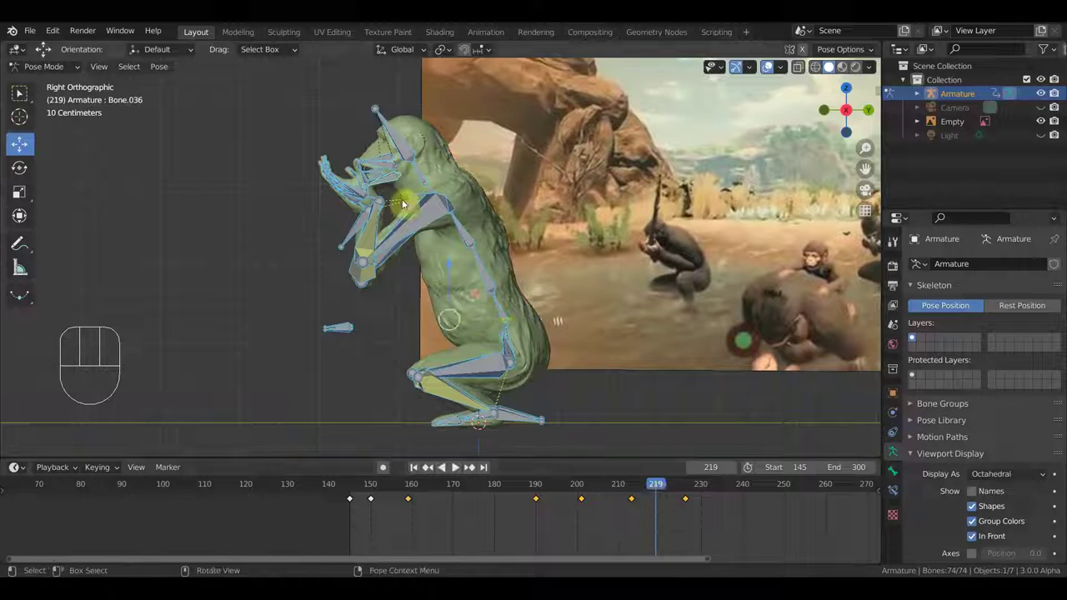
left_click_drag(678, 486, 652, 523)
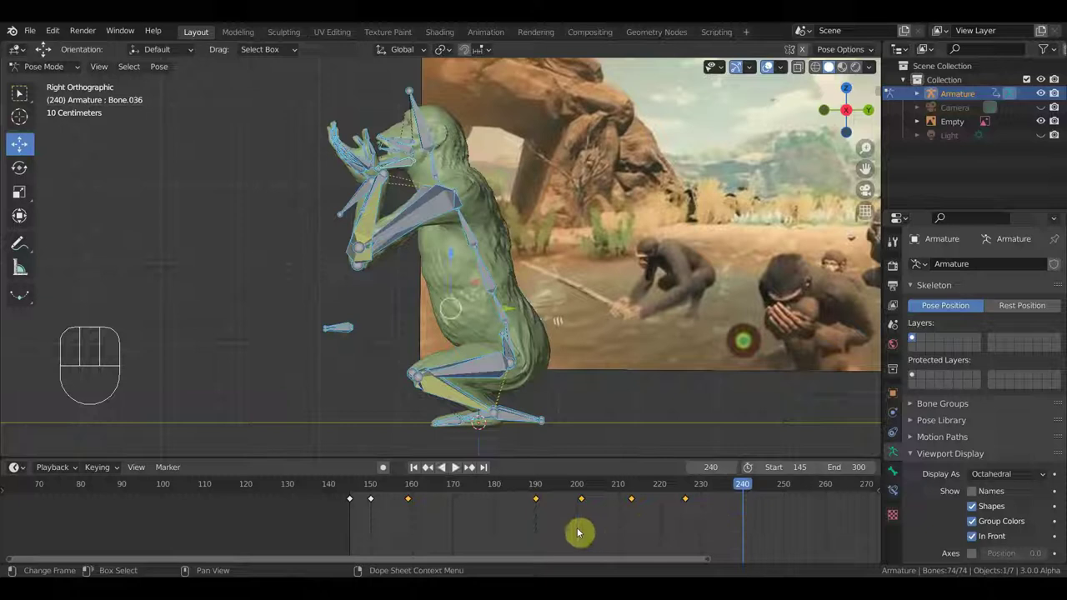
Scrub back through the early frames around 152 to compare the crouch poses.
left_click(374, 491)
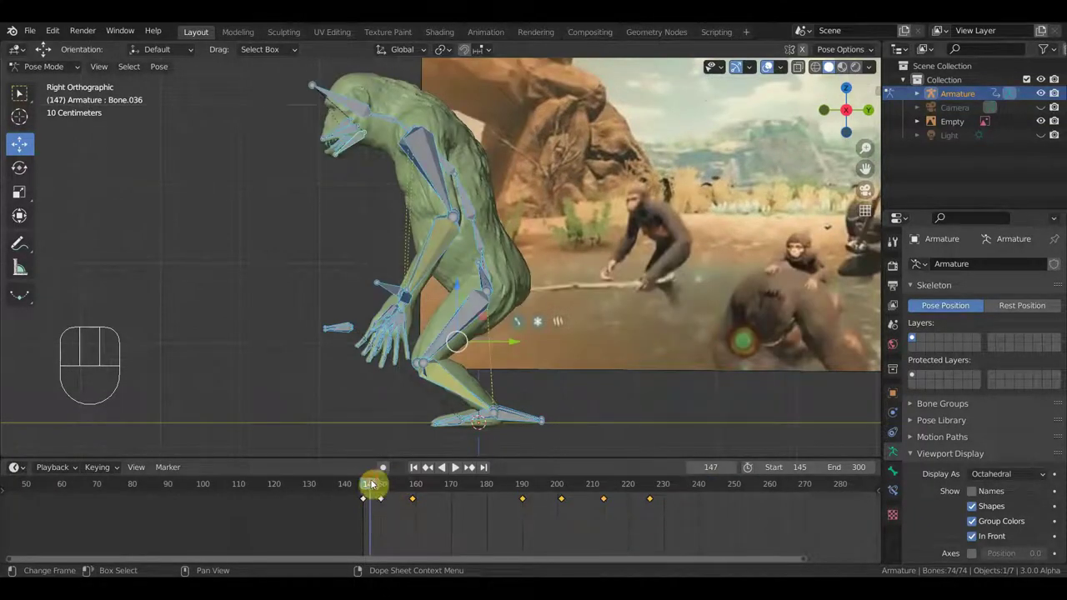
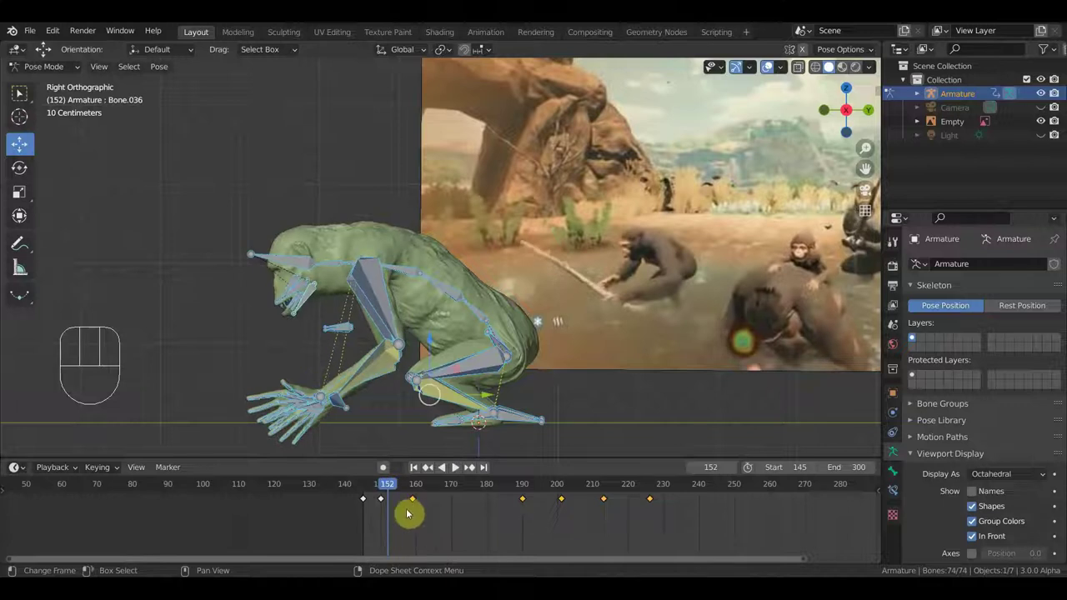
left_click(379, 489)
left_click(392, 499)
left_click_drag(446, 529, 380, 491)
Duplicate the closing keyframe and slide the final keys out to around frames 235–243.
key("shift+d")
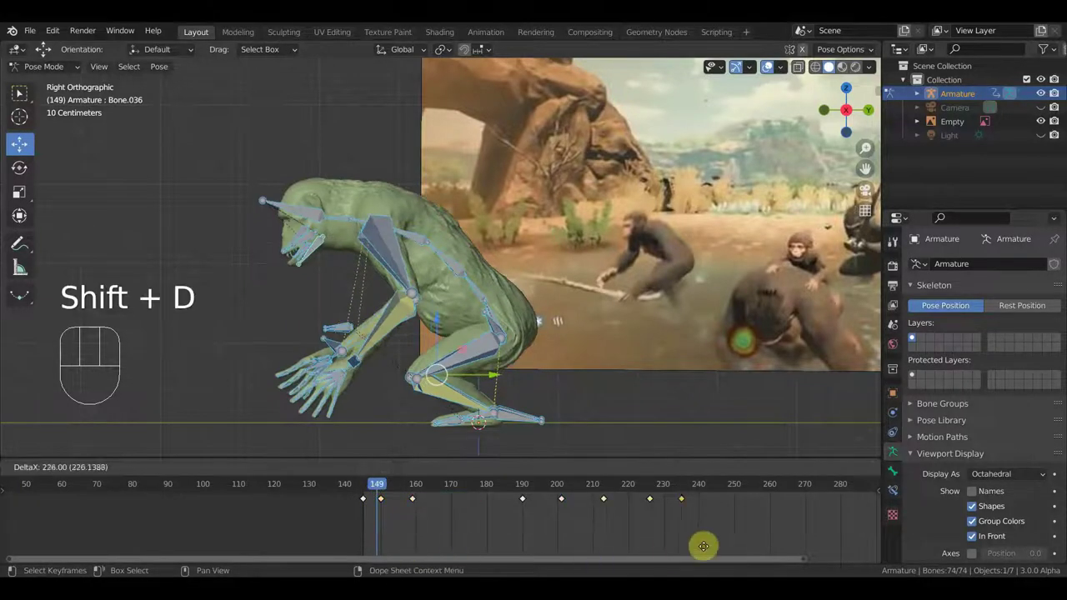
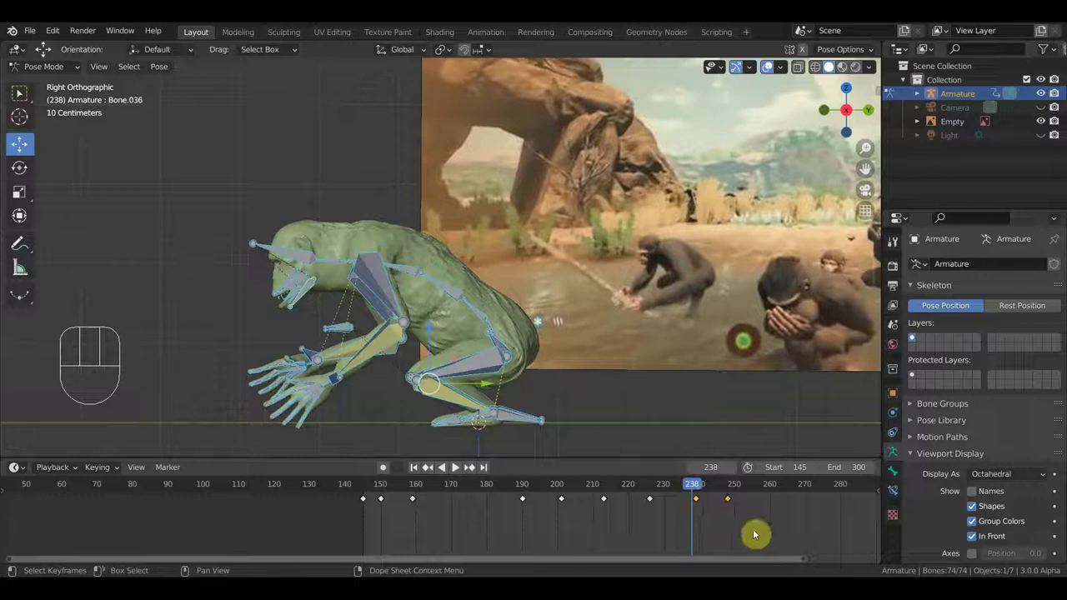
key("g")
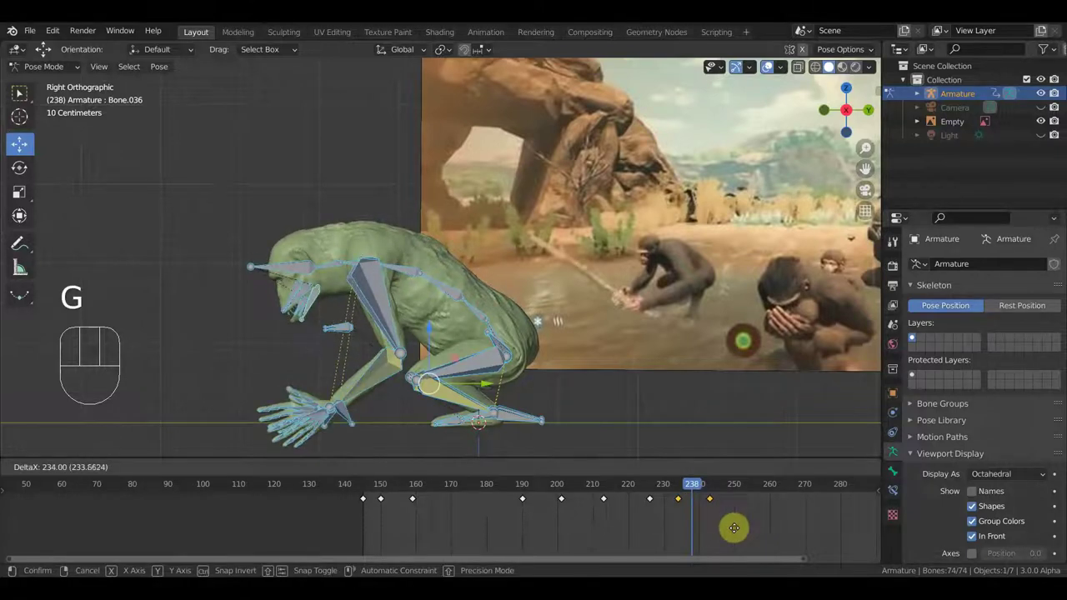
left_click(675, 482)
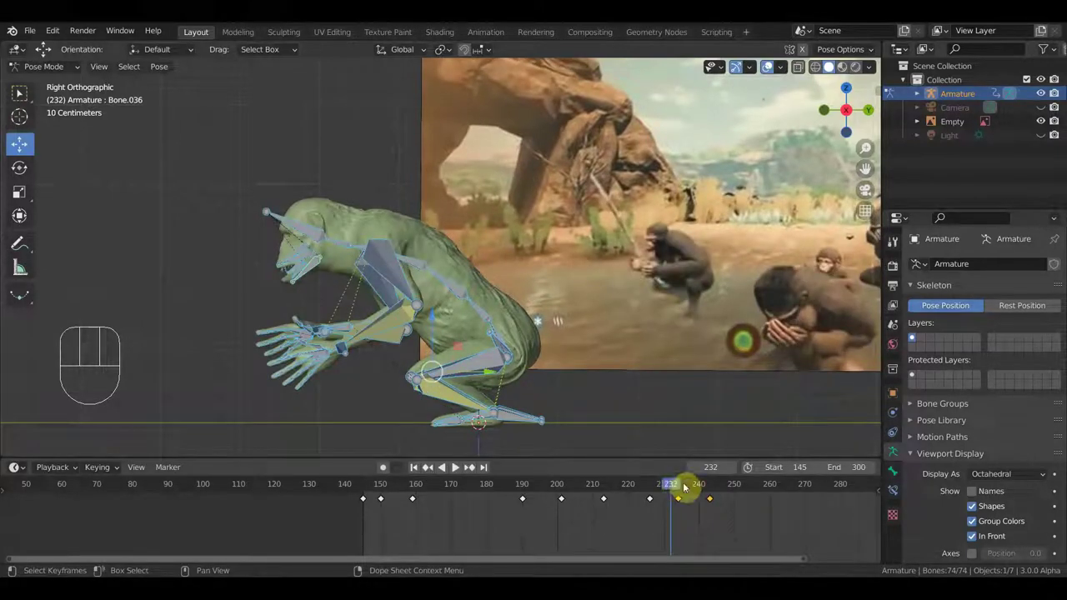
At frame 252, move and rotate the leg bones into a crouched ending pose.
left_click_drag(663, 488, 727, 505)
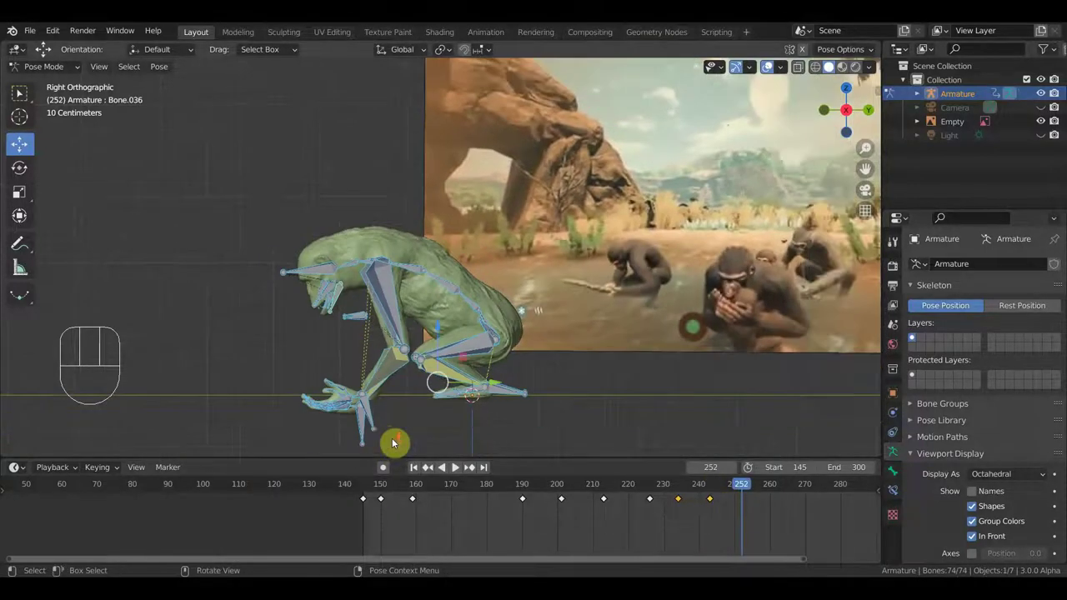
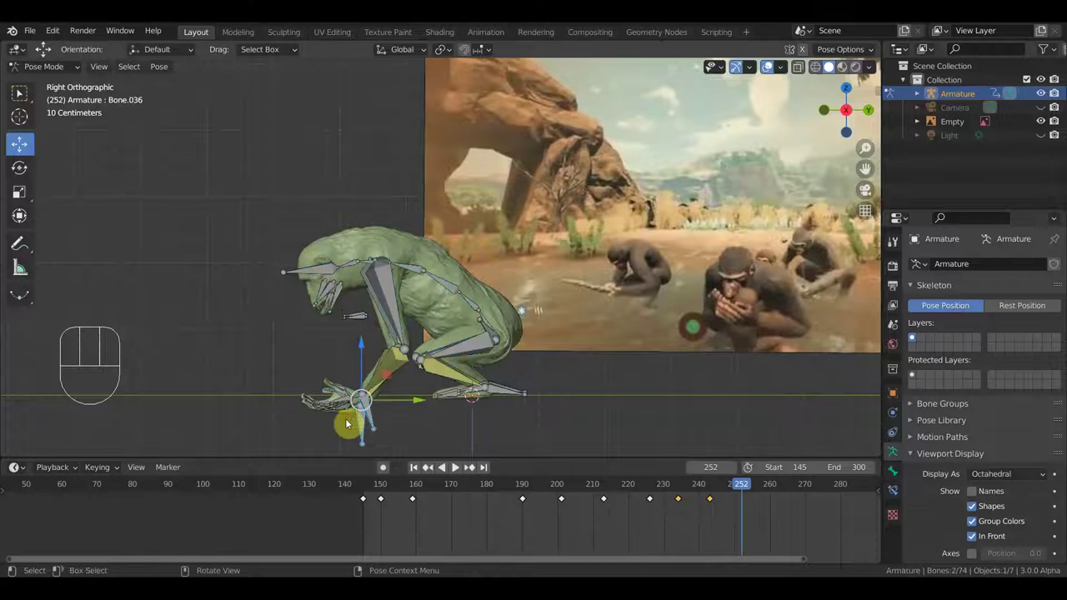
key("g")
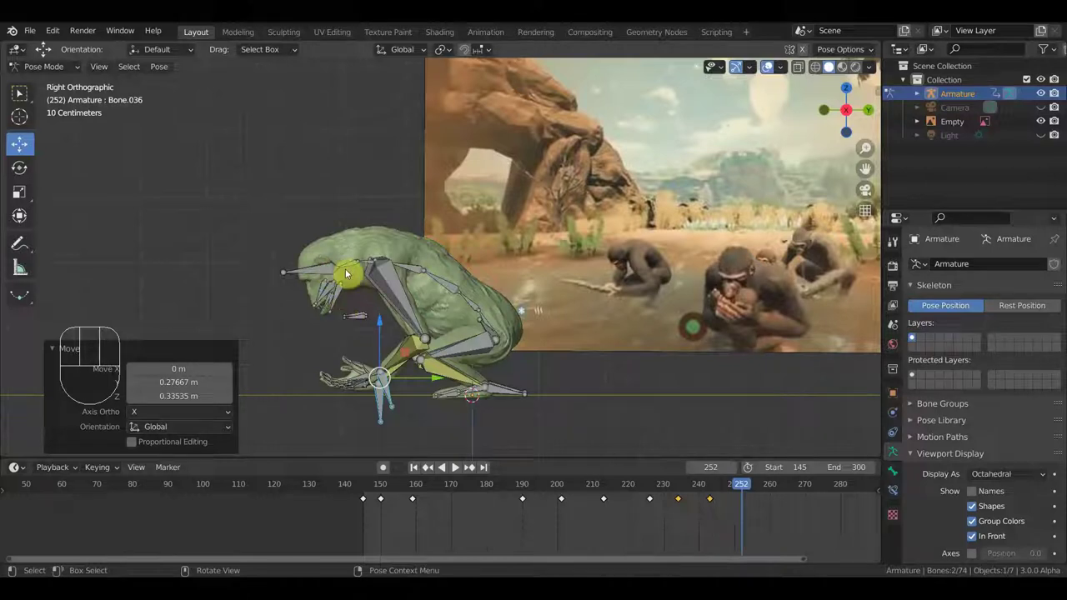
key("r")
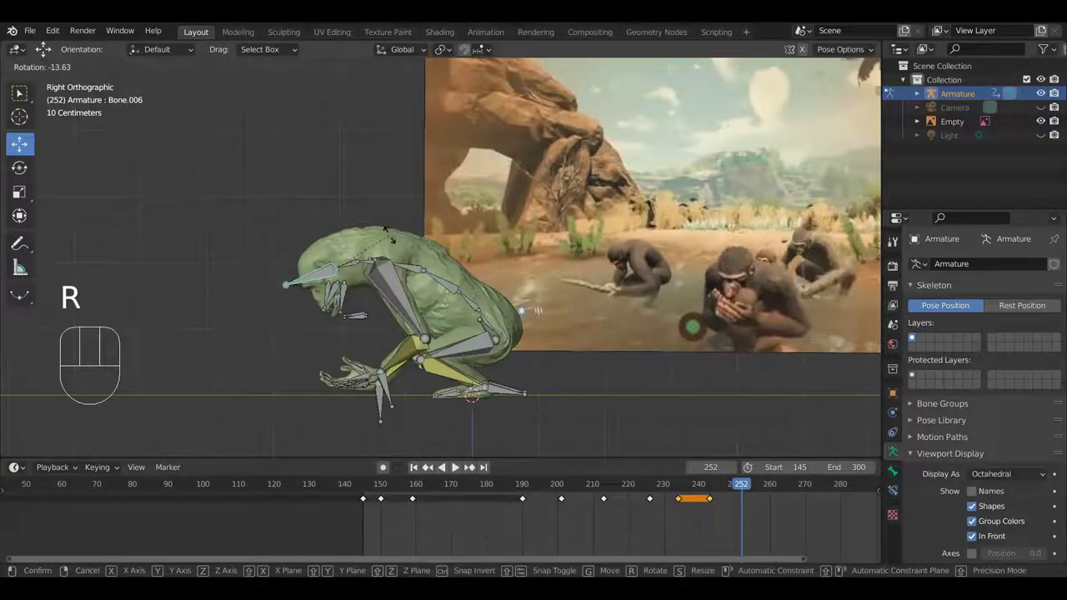
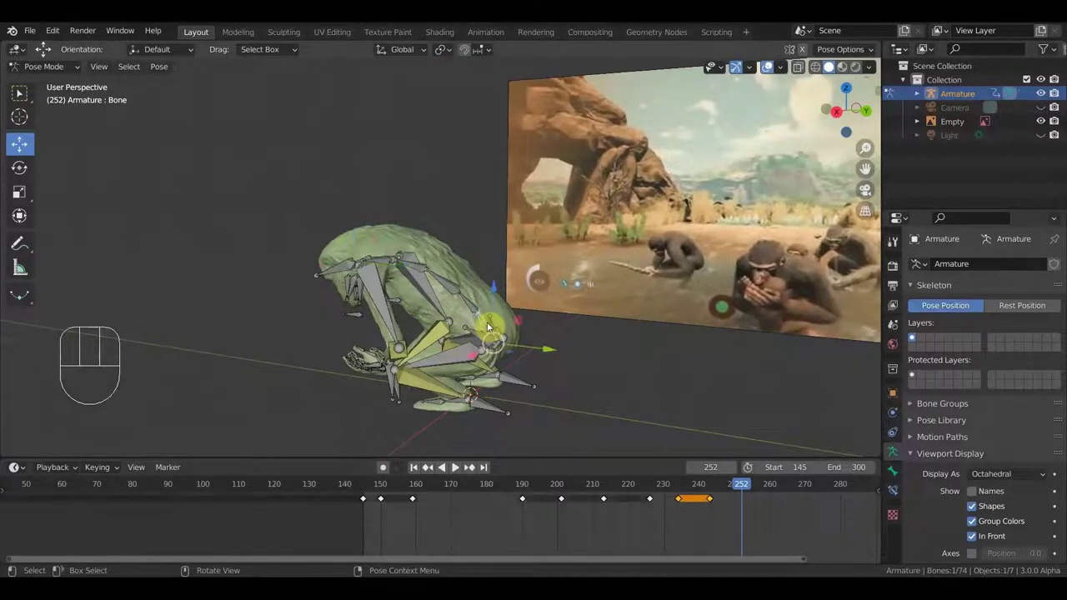
key("KP_3")
left_click_drag(559, 338, 567, 339)
Key all 74 bones' location and rotation at frame 252 and scrub back to review the ending.
key("a")
key("i")
left_click_drag(735, 492, 670, 479)
middle_click(519, 410)
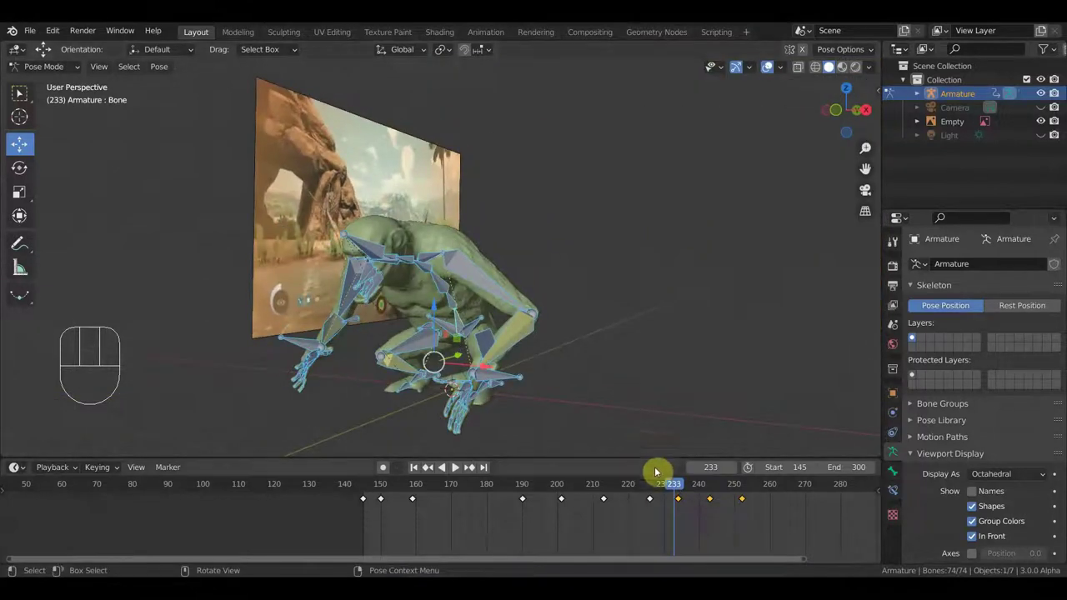
left_click_drag(684, 487, 491, 483)
left_click_drag(605, 376, 480, 404)
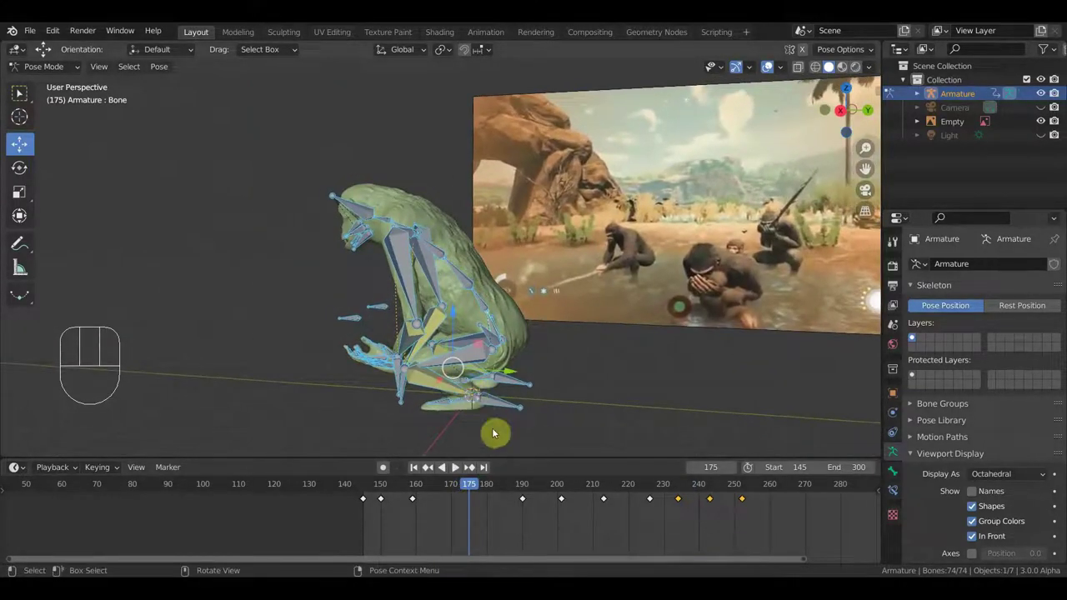
middle_click(541, 416)
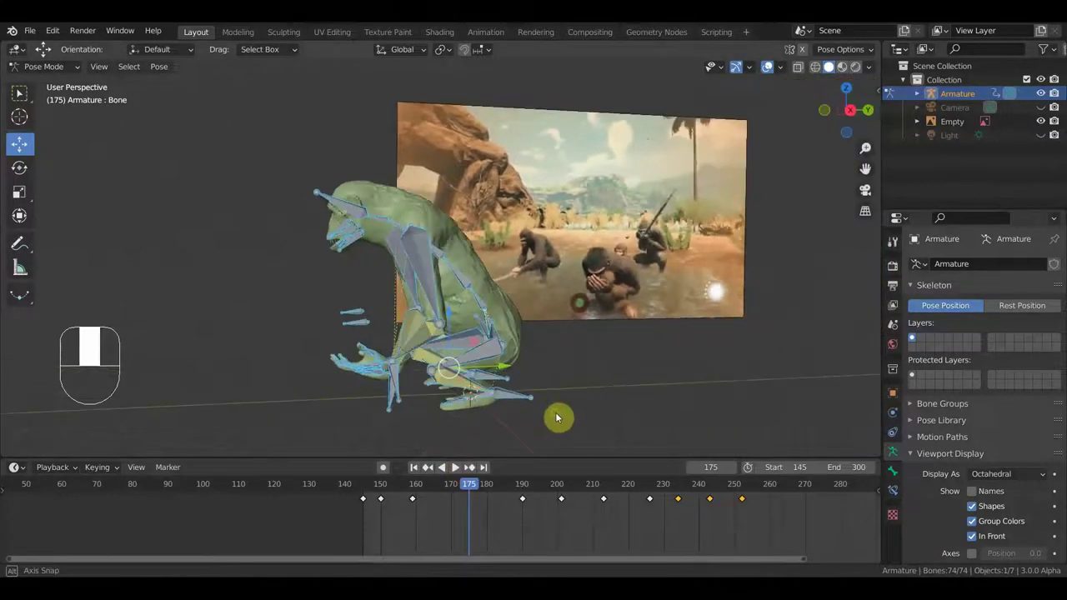
left_click_drag(427, 491, 477, 501)
left_click_drag(504, 488, 425, 513)
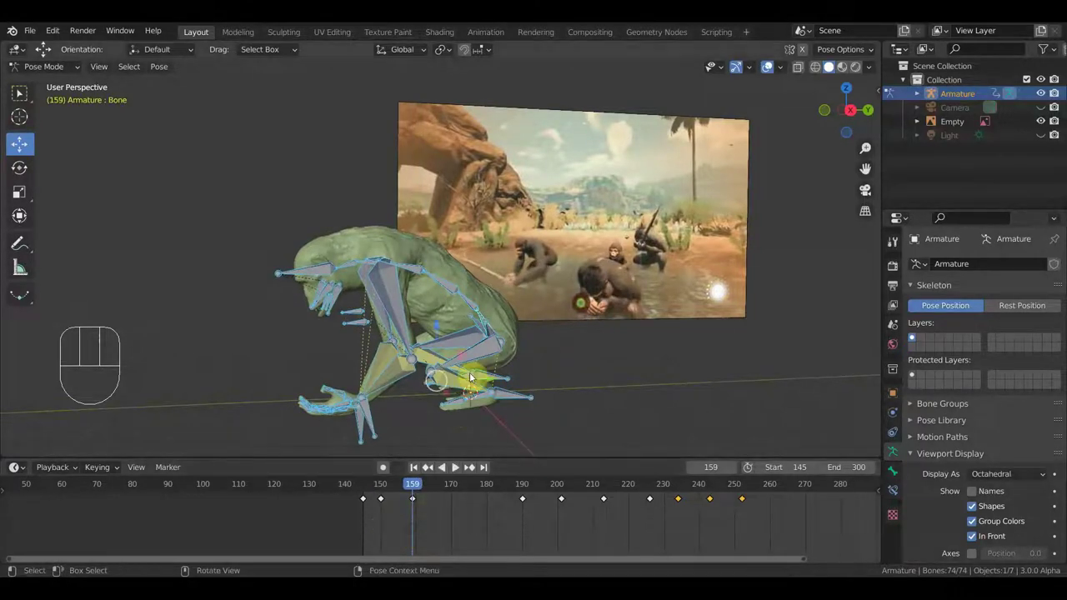
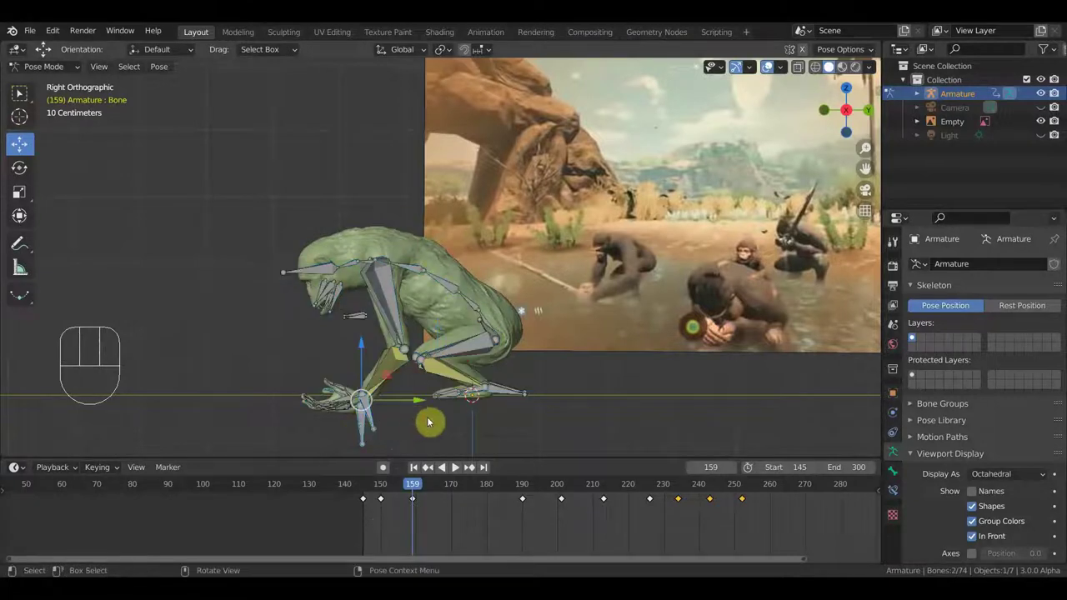
Select the frame-159 keyframe and drag its copy toward frame 170 to hold the crouch.
left_click(445, 521)
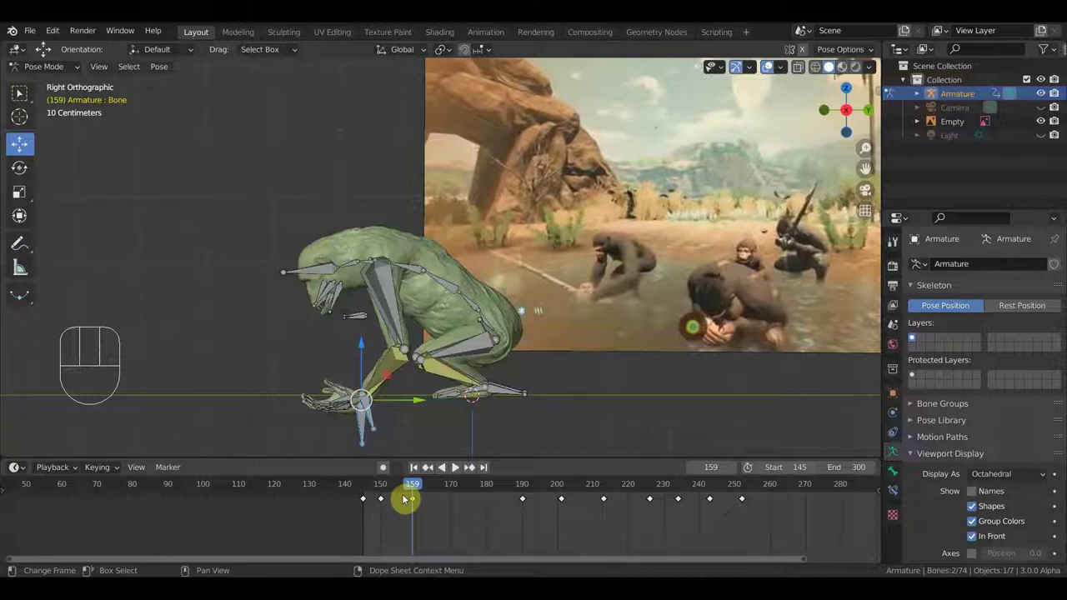
key("g")
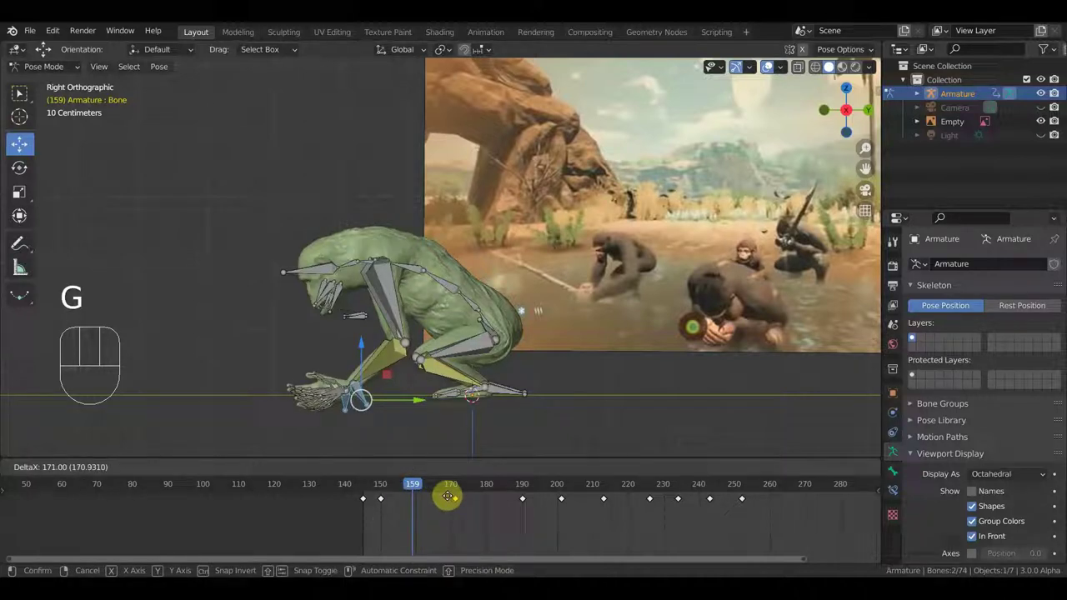
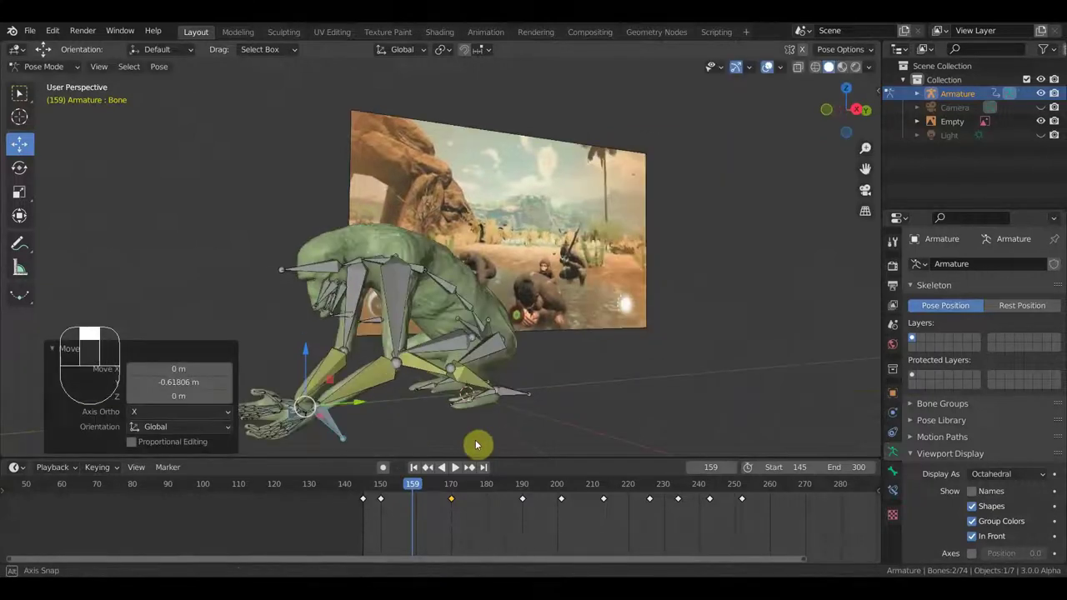
Viewing from below, select hand bone Bone.032 and move it into a better position.
middle_click(503, 440)
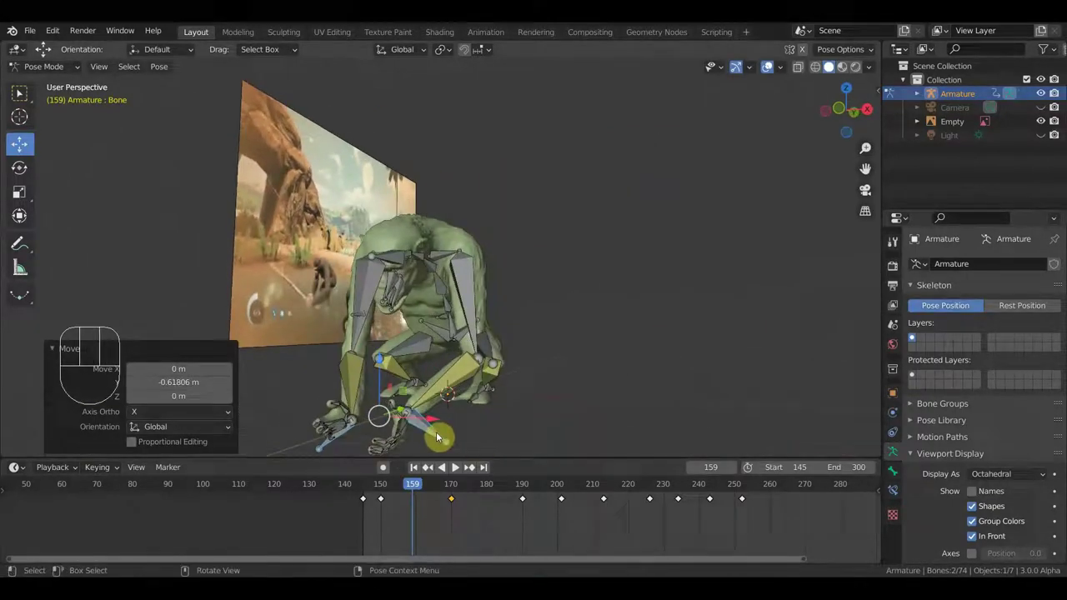
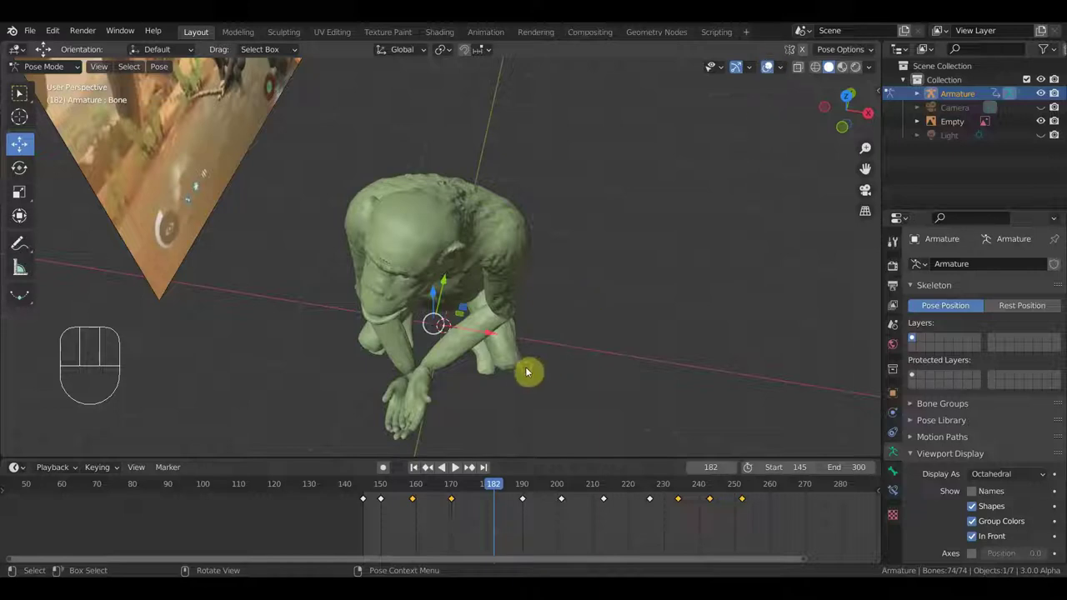
middle_click(531, 372)
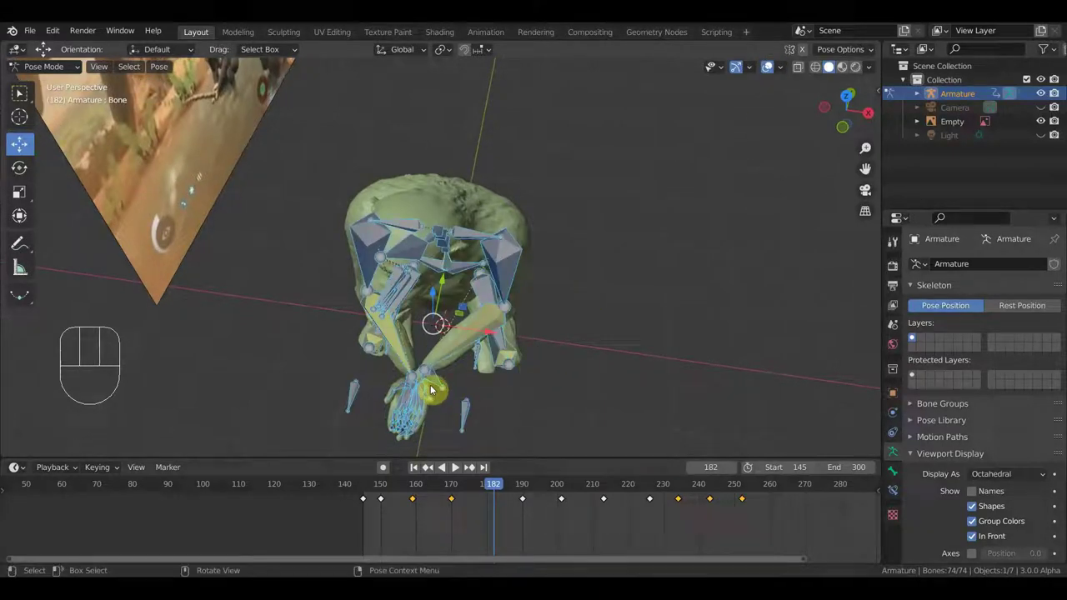
left_click_drag(444, 387, 495, 417)
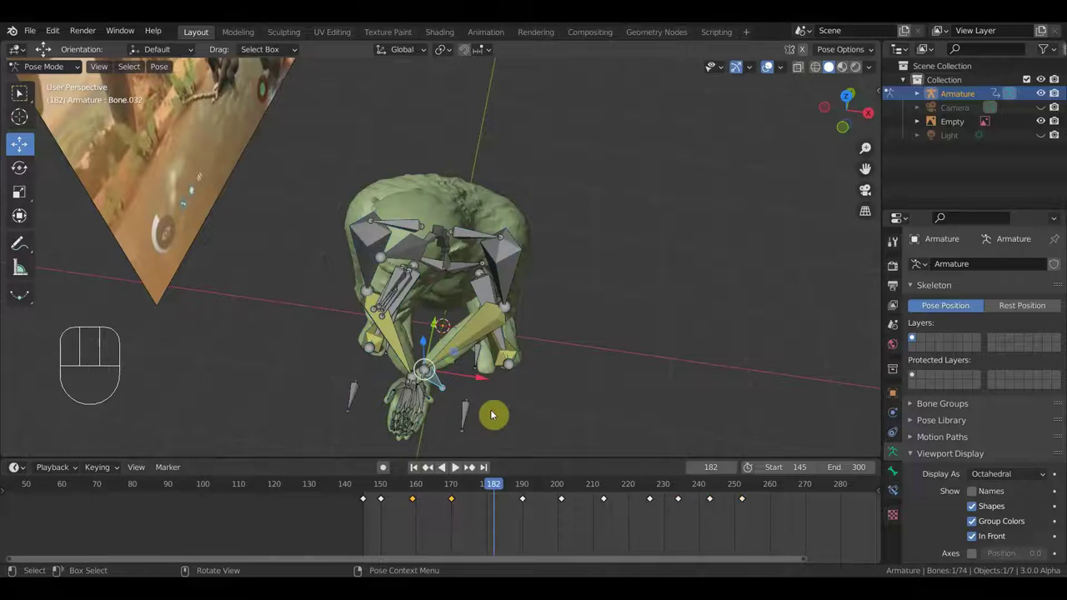
key("g")
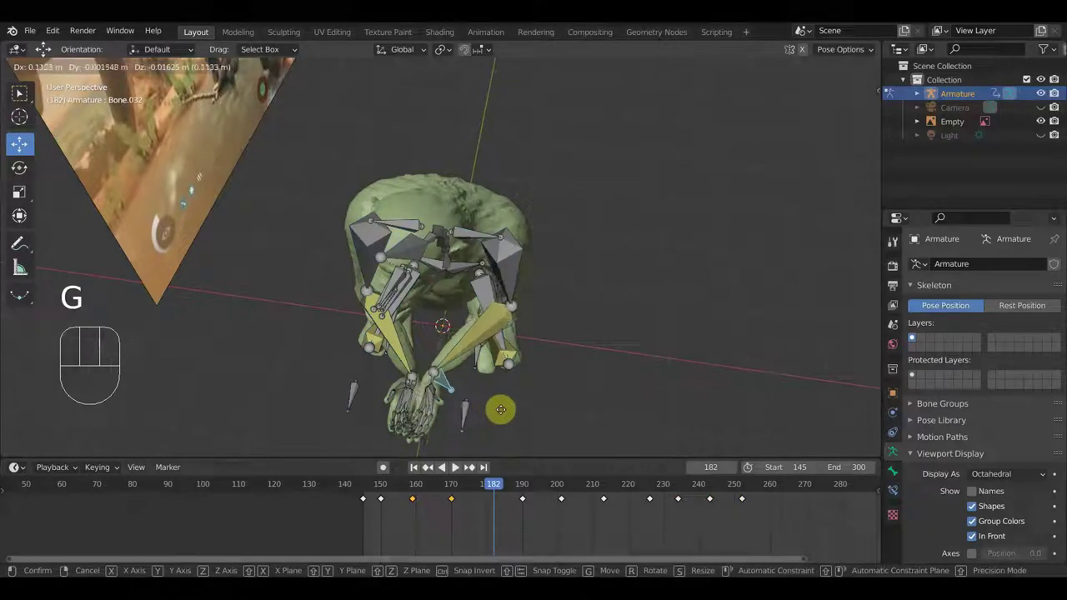
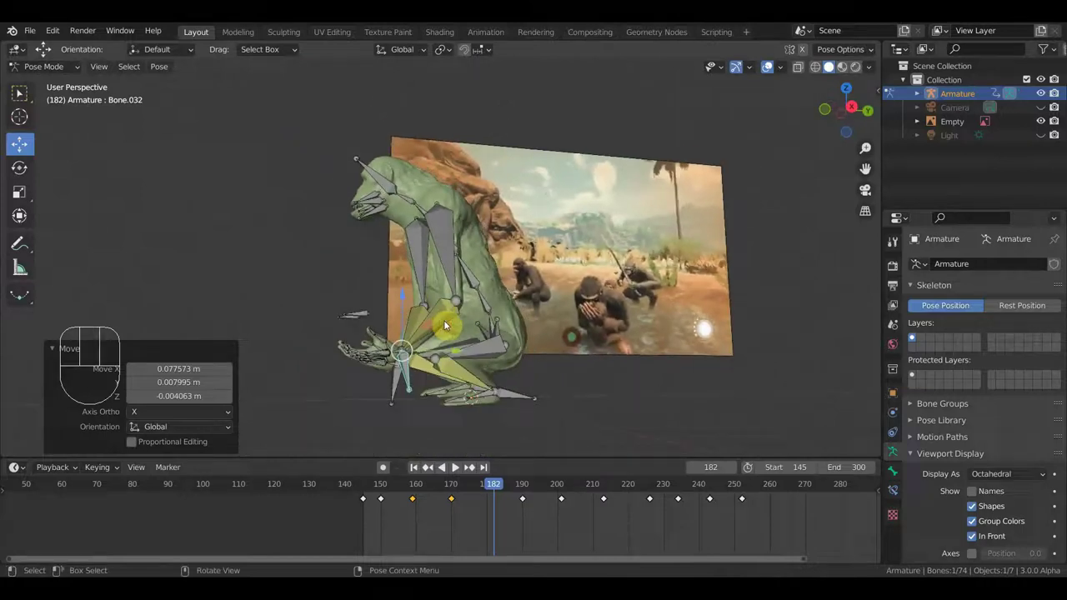
Key all 74 bones' location and rotation at frame 182 as a new in-between.
key("a")
key("i")
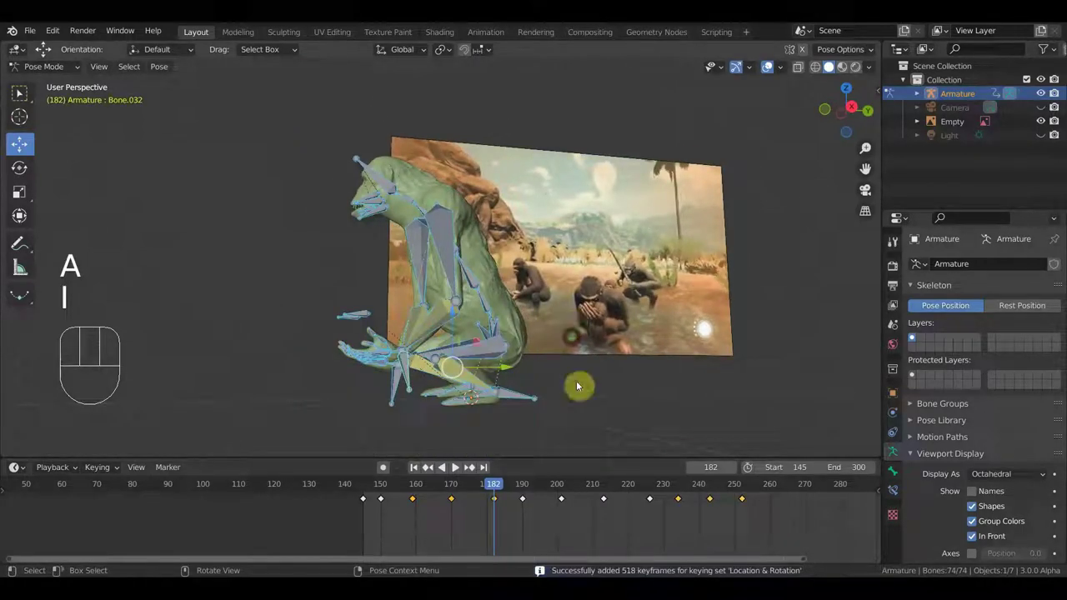
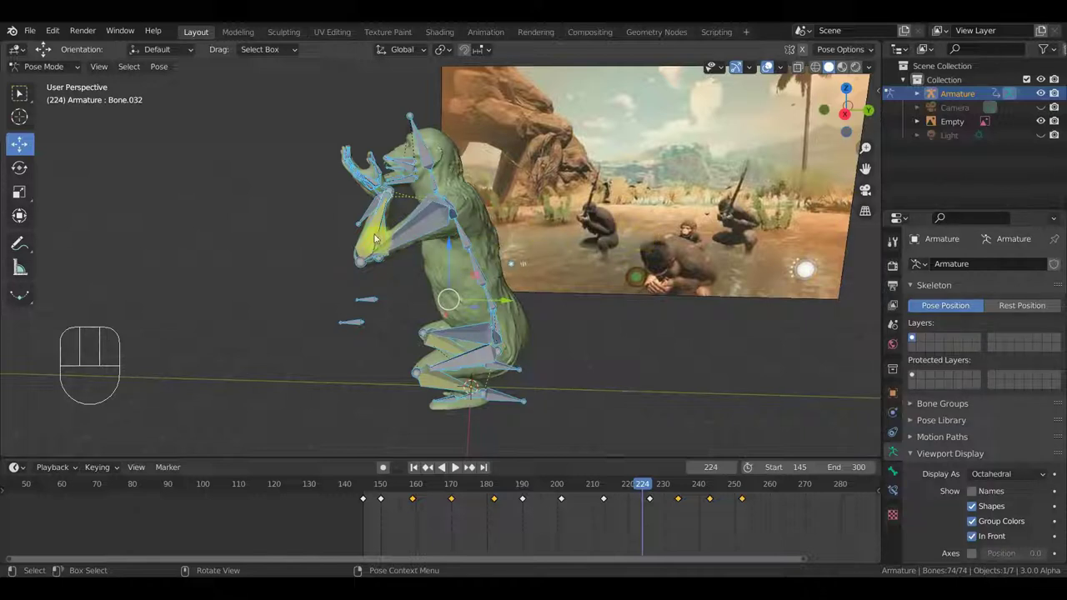
At frame 224, move and rotate arm bone Bone.068 to bring the hand up toward the face.
left_click_drag(361, 238, 395, 241)
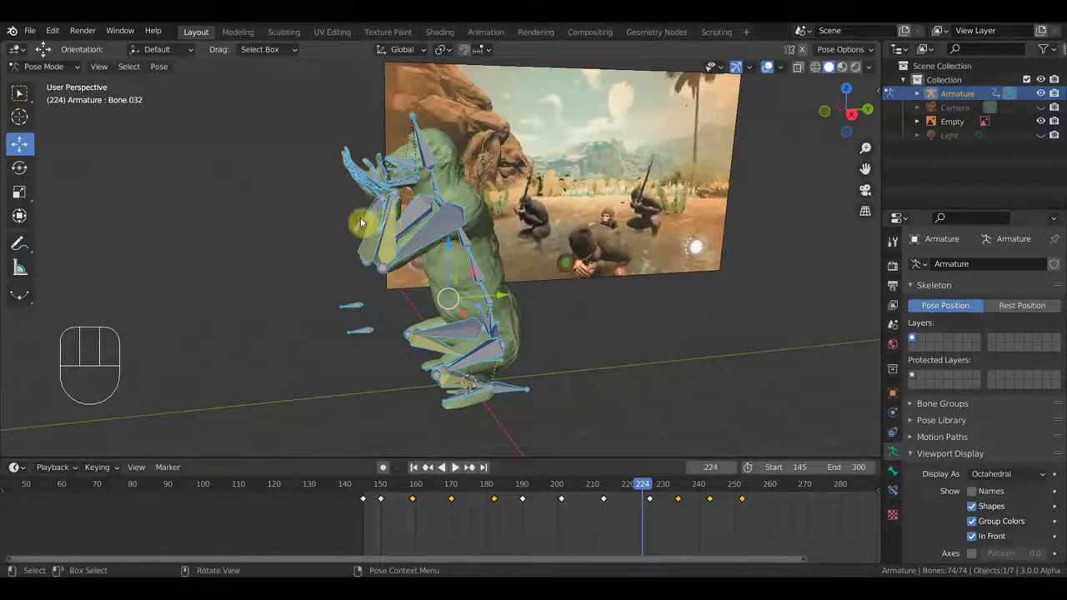
left_click_drag(371, 219, 478, 237)
middle_click(478, 240)
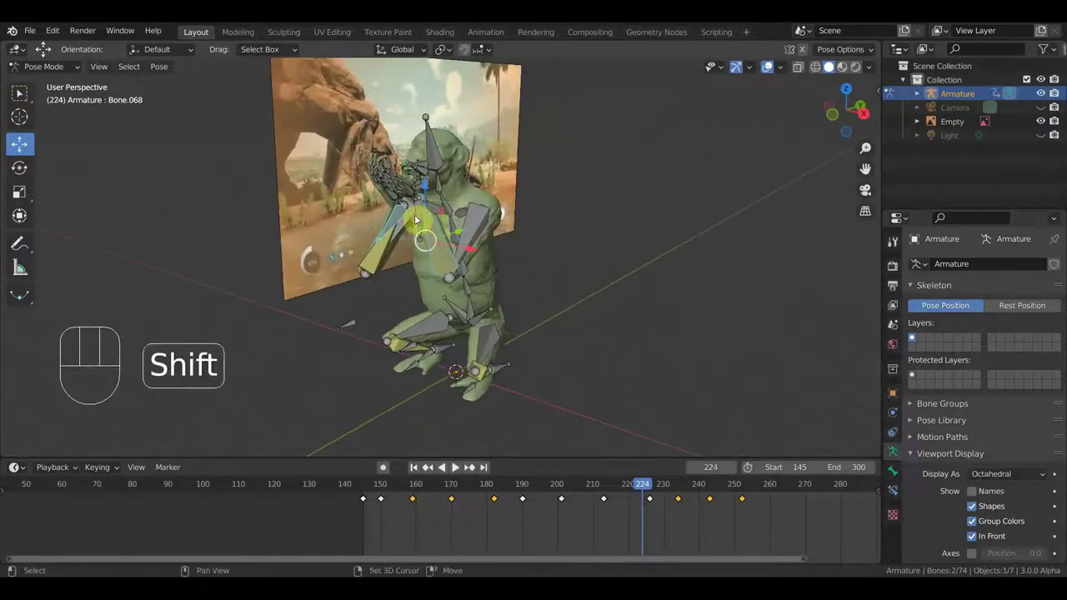
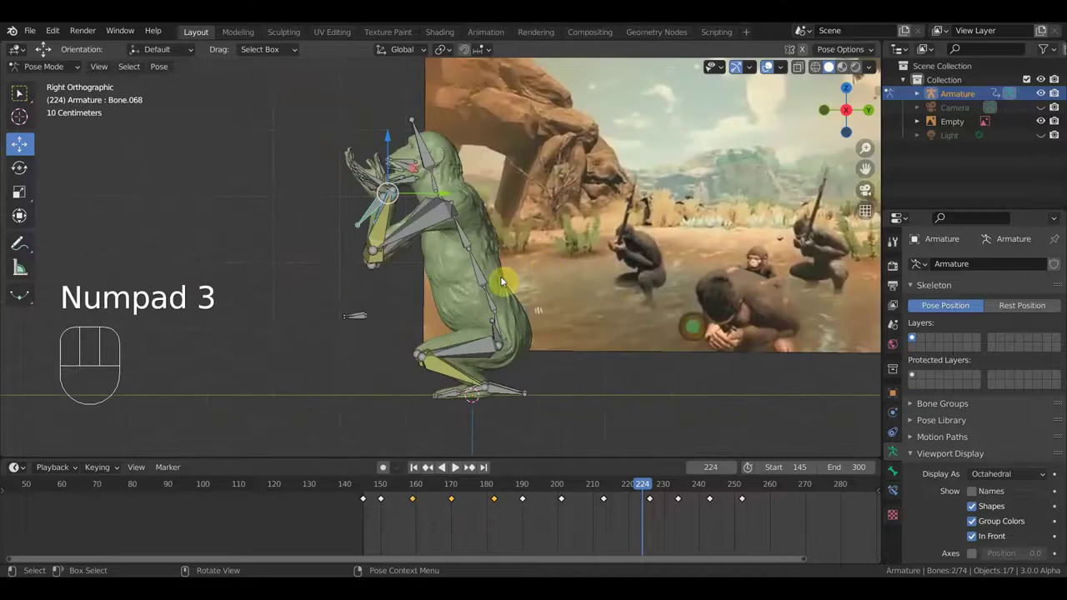
key("g")
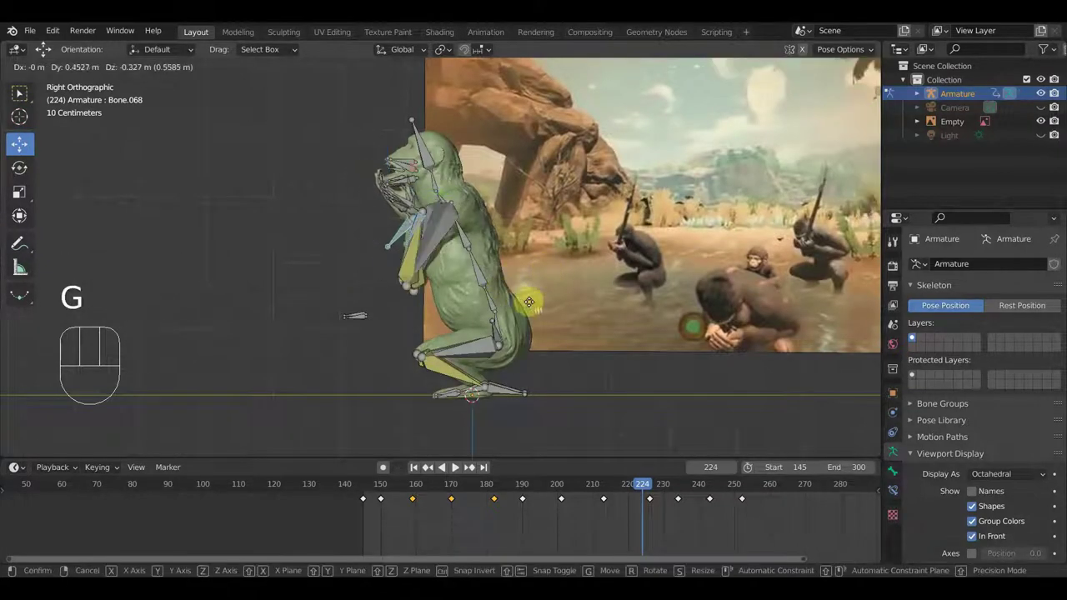
key("r")
key("g")
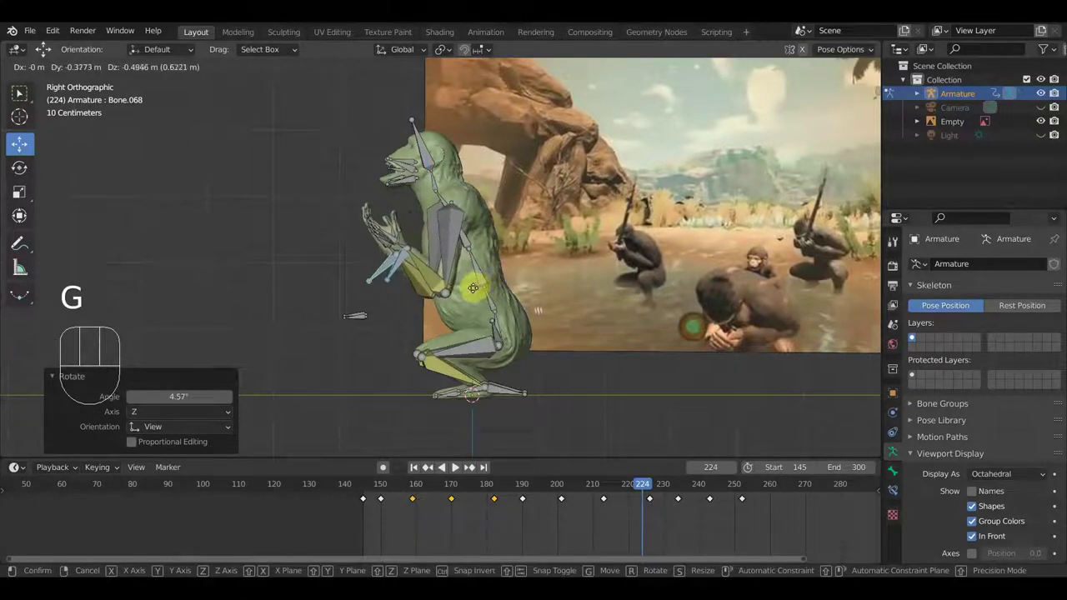
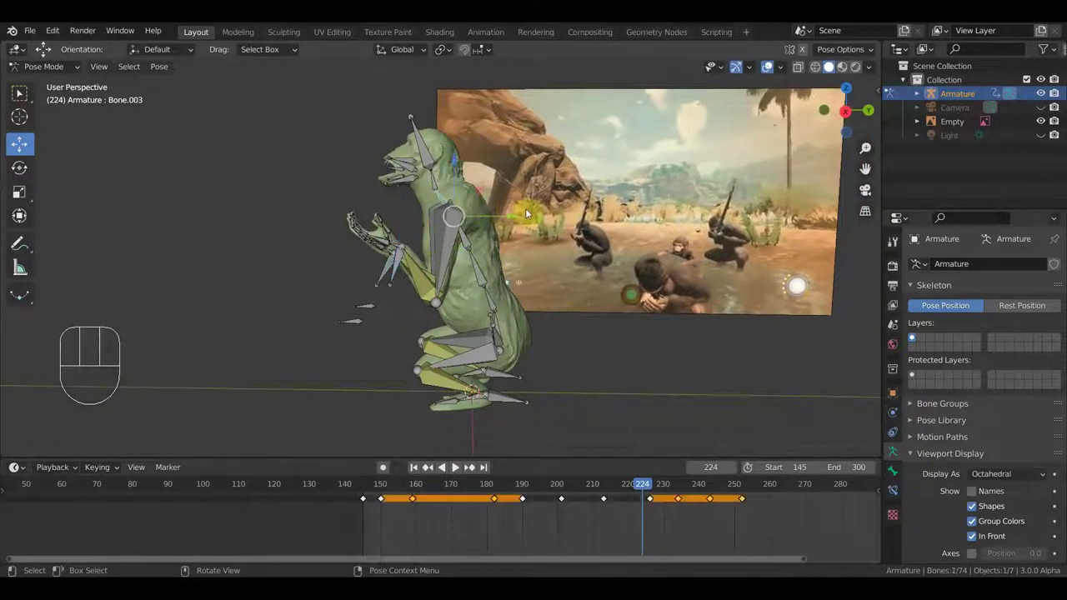
Tilt the torso bones forward into a hunched pose, checking it from the front and side.
key("r")
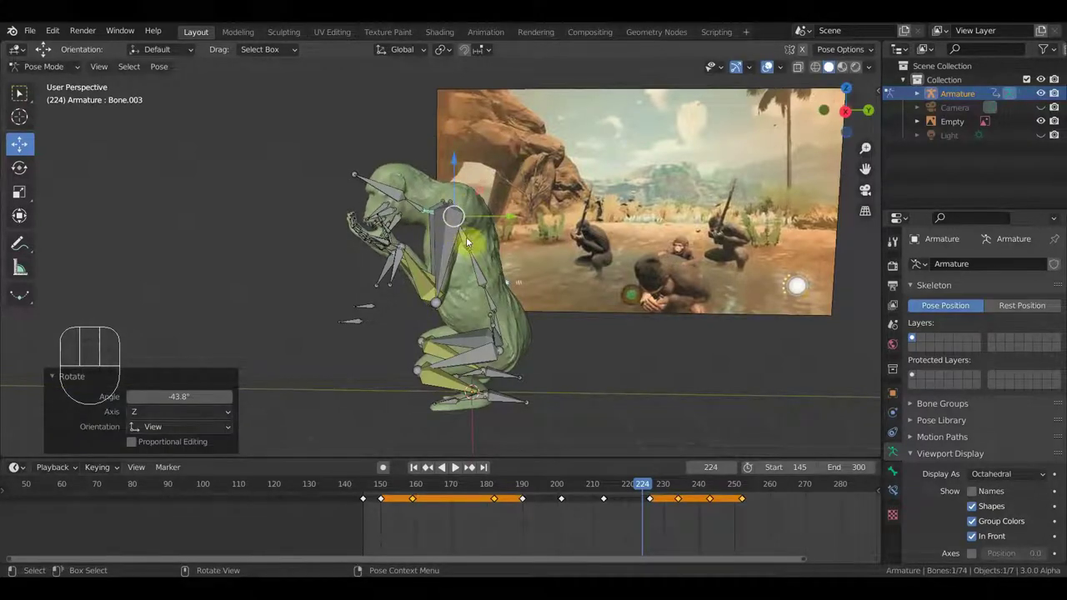
left_click_drag(520, 249, 610, 253)
left_click_drag(475, 209, 477, 210)
left_click_drag(478, 210, 418, 206)
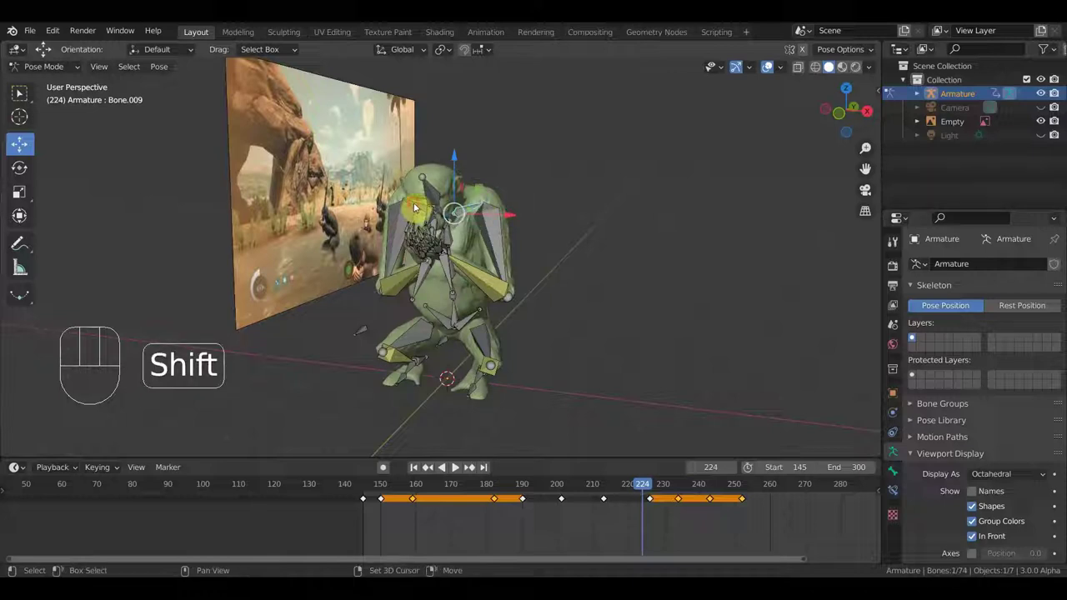
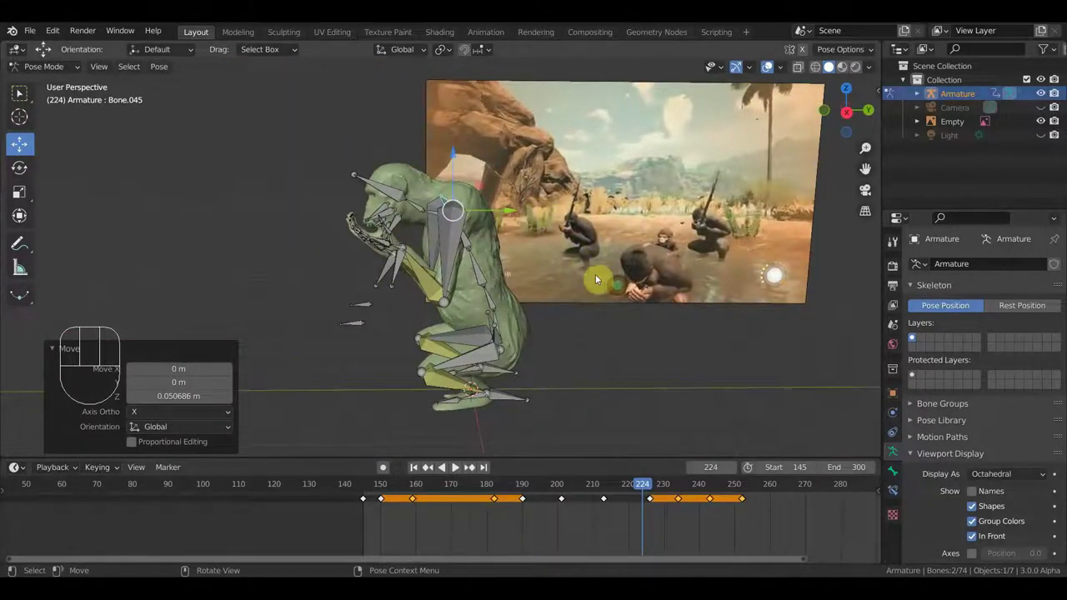
left_click_drag(607, 302, 741, 346)
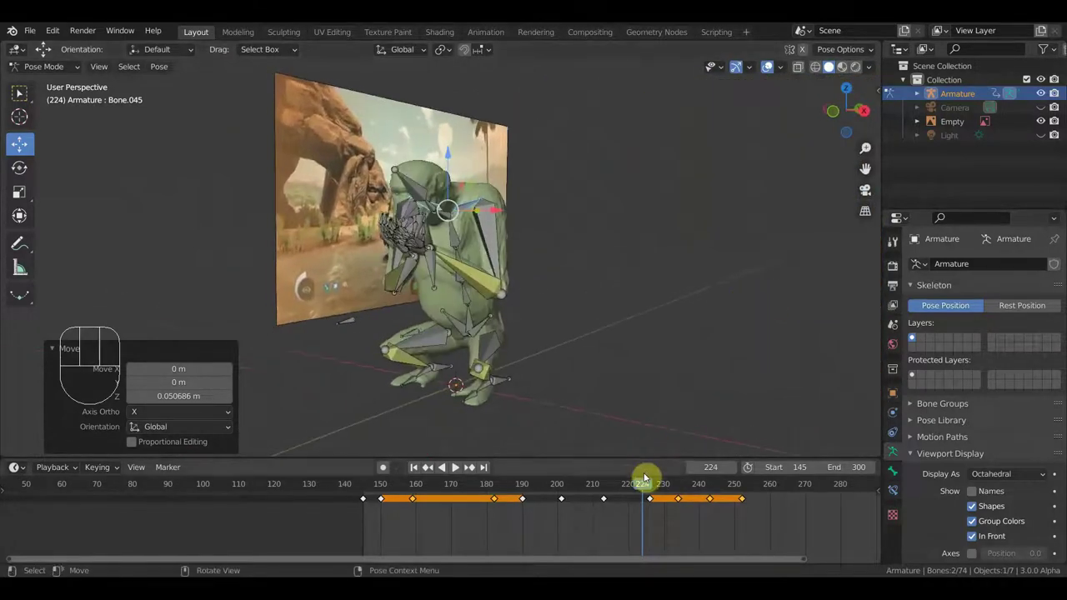
Key Location & Rotation on all 74 bones at frame 224 and start shifting a key along the timeline.
key("a")
key("i")
left_click(646, 504)
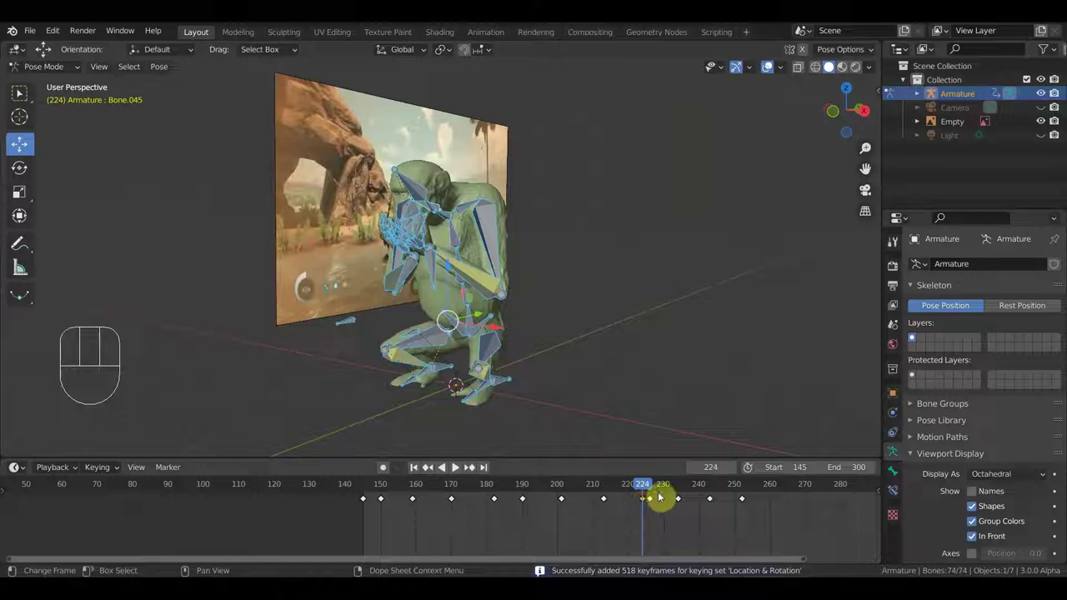
key("g")
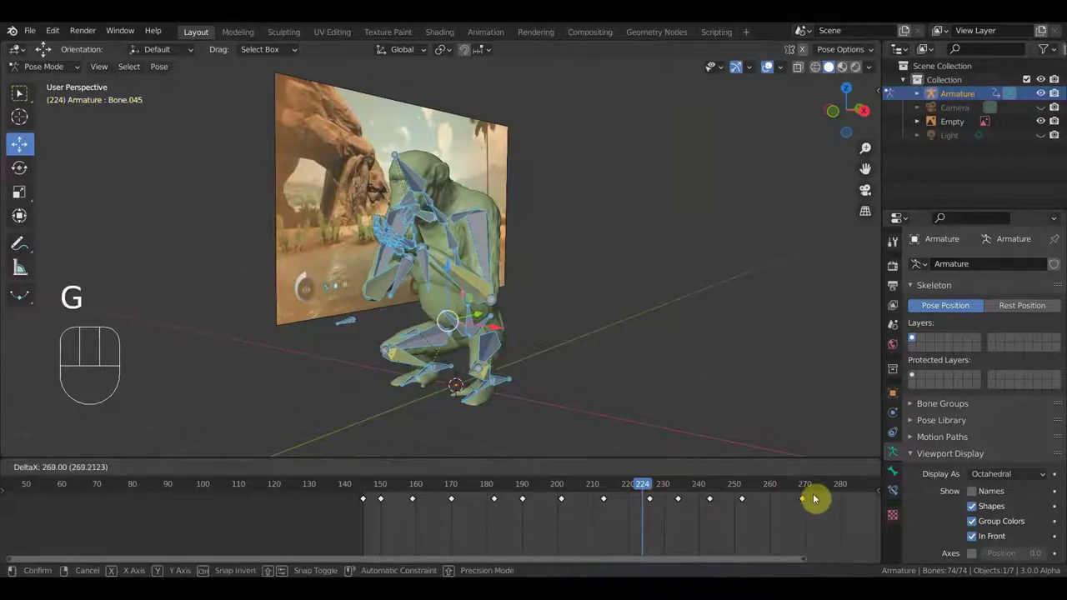
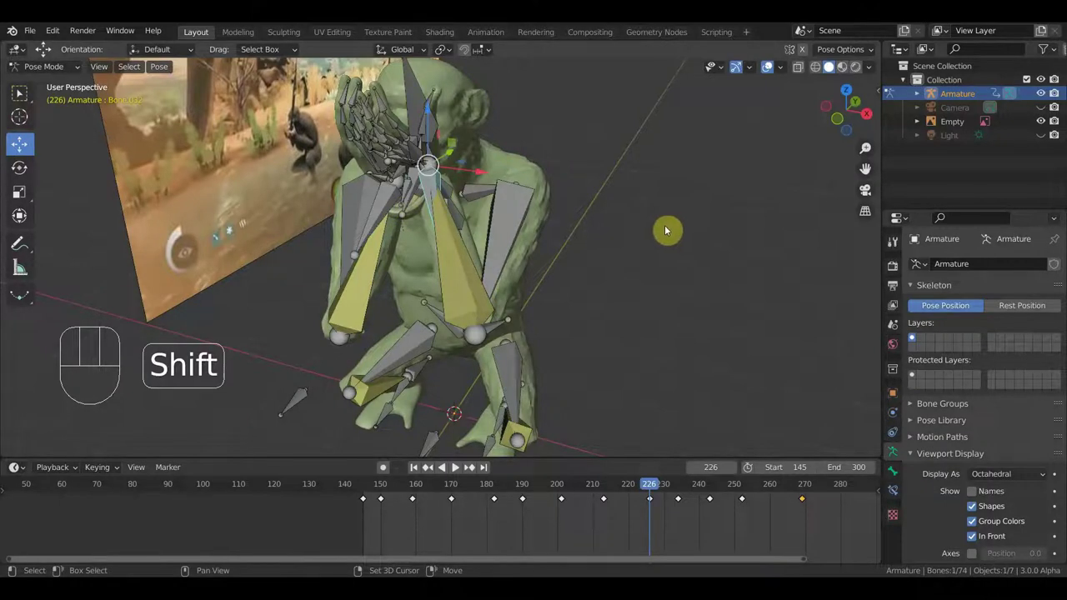
At frame 226, move and rotate the head and arm bones in side view, checking from other angles.
middle_click(657, 229)
key("KP_3")
key("g")
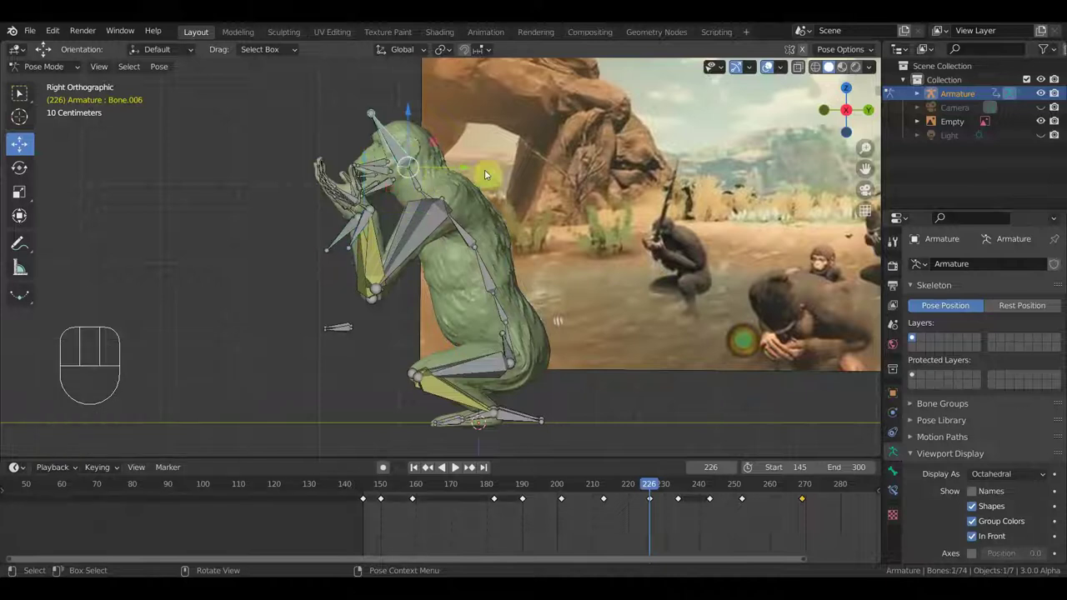
key("r")
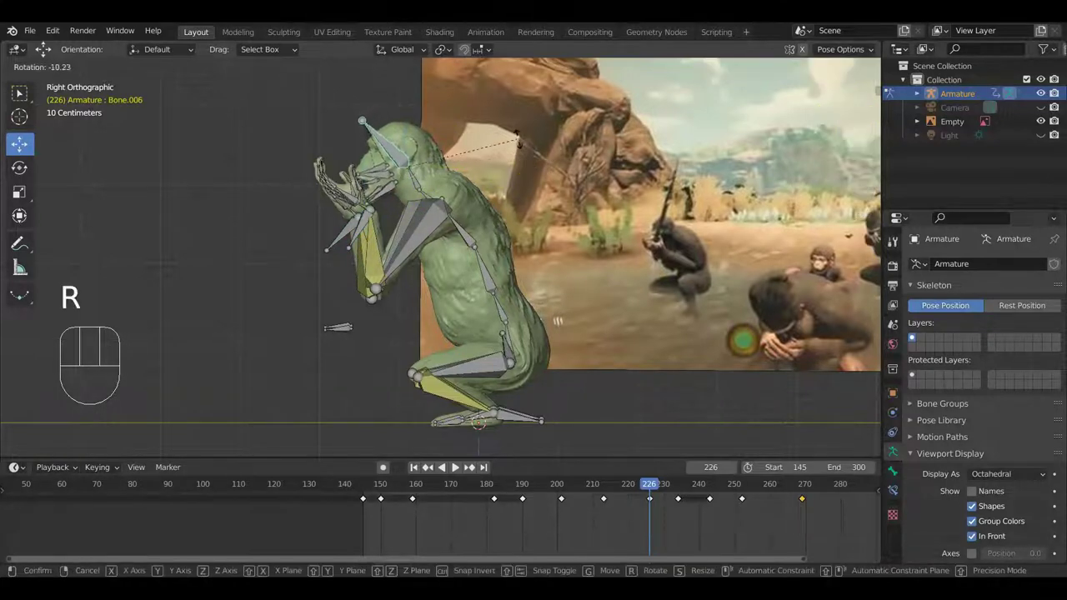
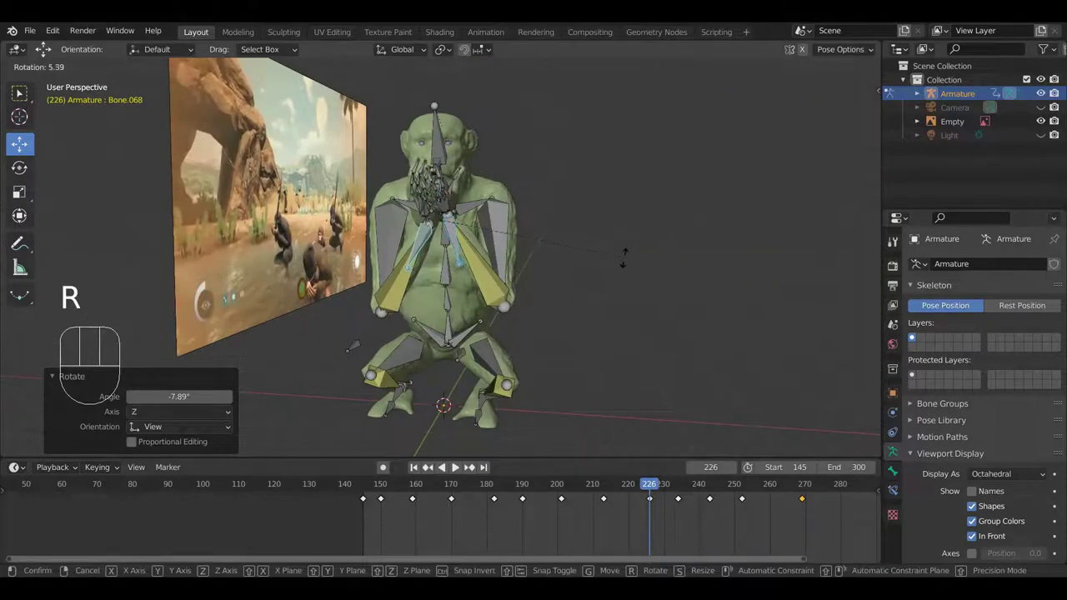
left_click_drag(602, 279, 471, 278)
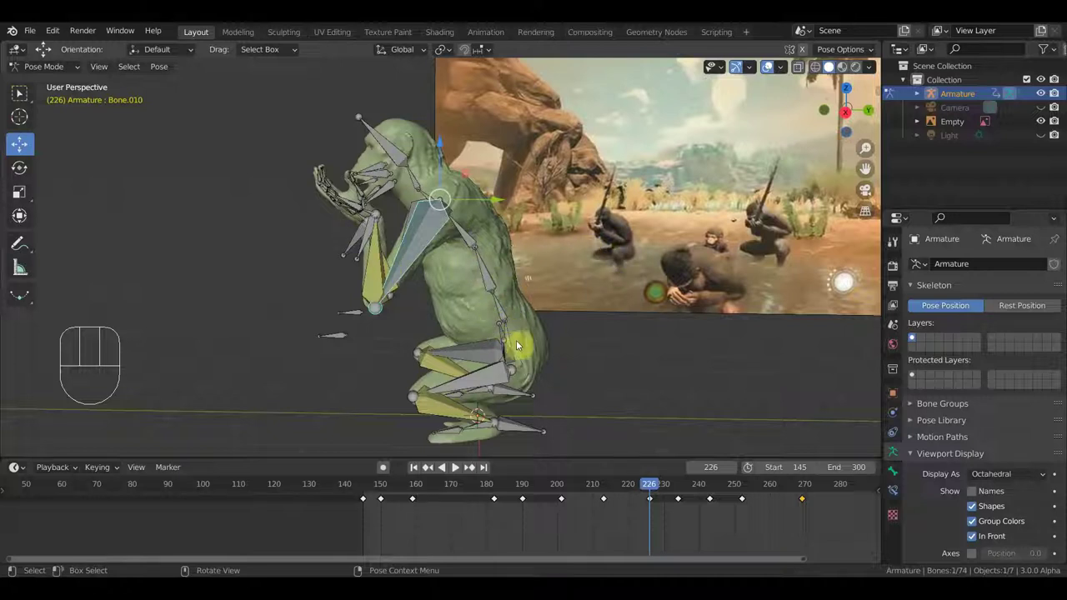
left_click_drag(510, 335, 565, 340)
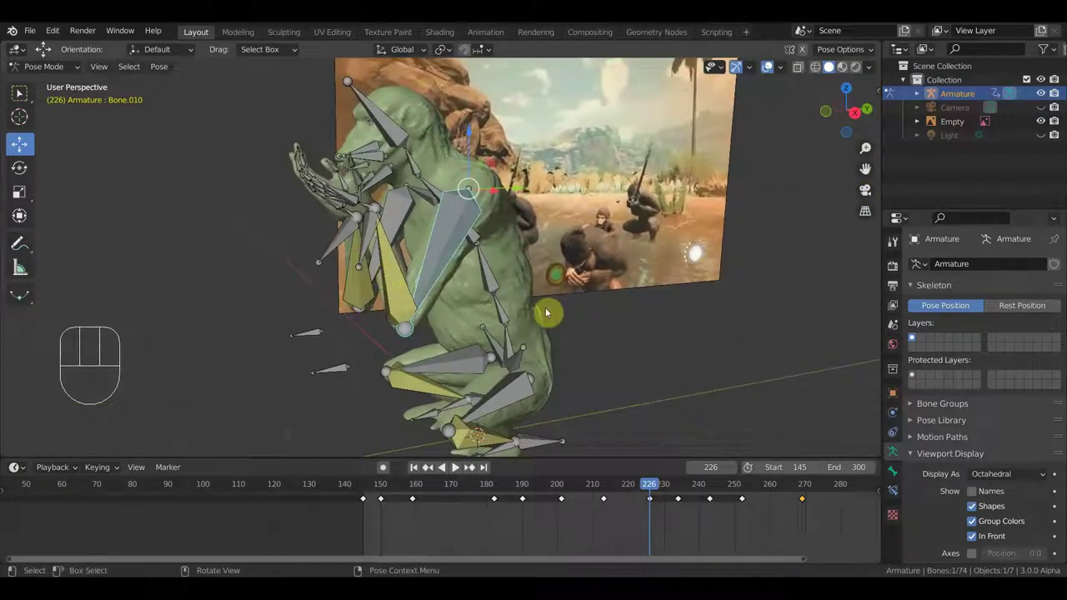
Key all bones' location and rotation at frame 226 and scrub through the motion.
key("a")
key("i")
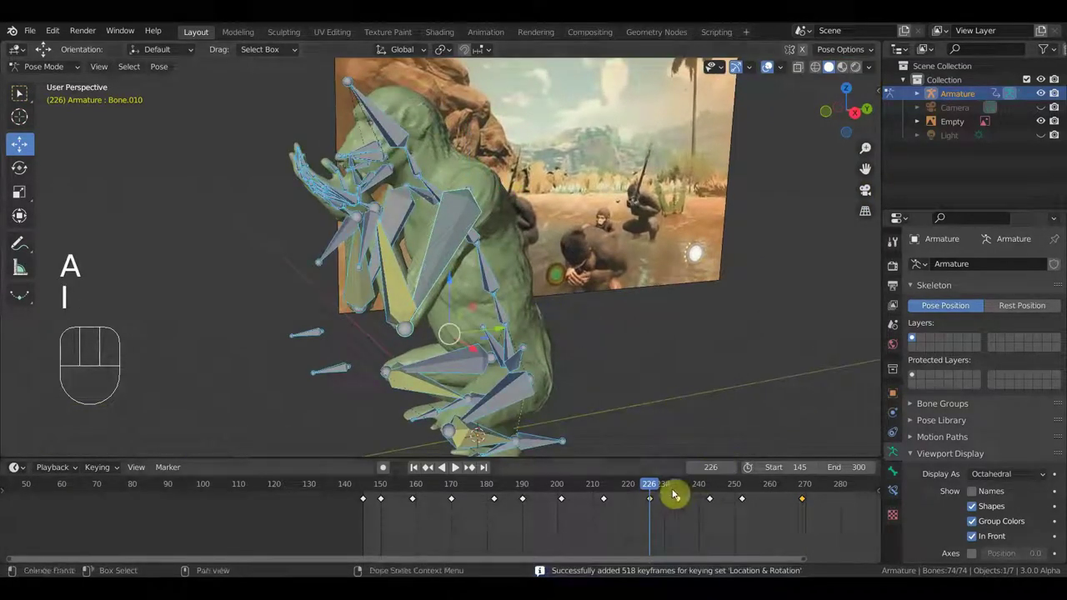
left_click_drag(626, 488, 748, 508)
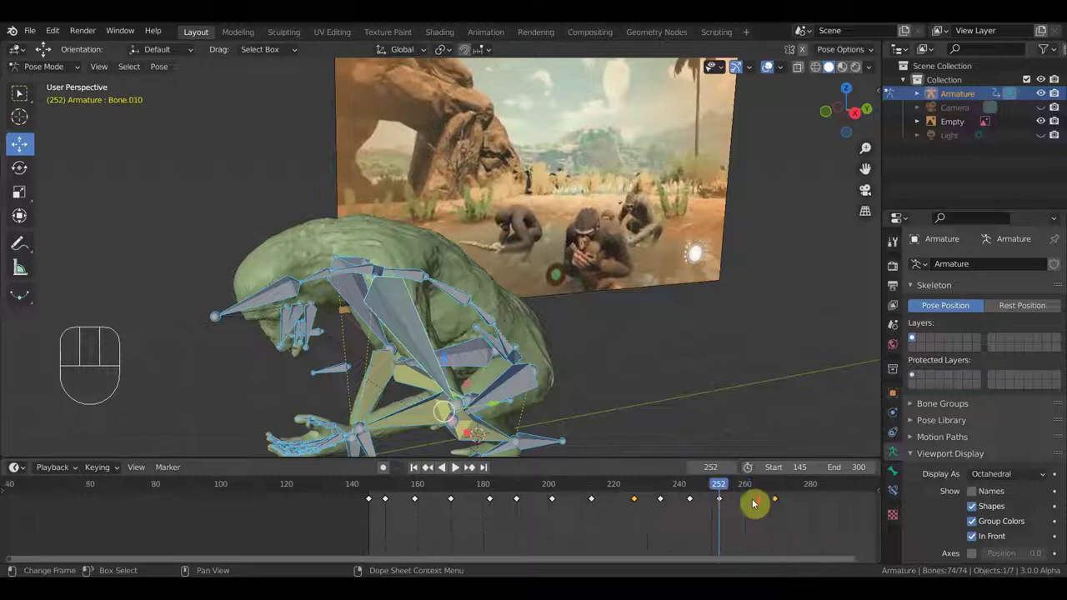
Duplicate a late keyframe and shift the key near frame 220 a few frames later.
left_click(739, 497)
left_click(731, 483)
middle_click(735, 339)
left_click(769, 528)
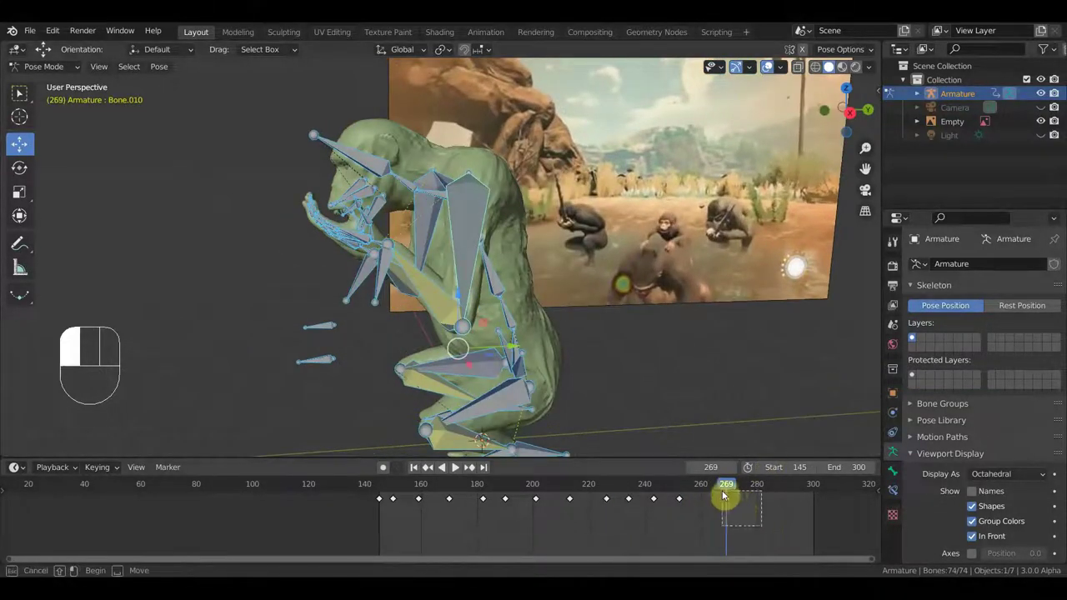
key("shift+d")
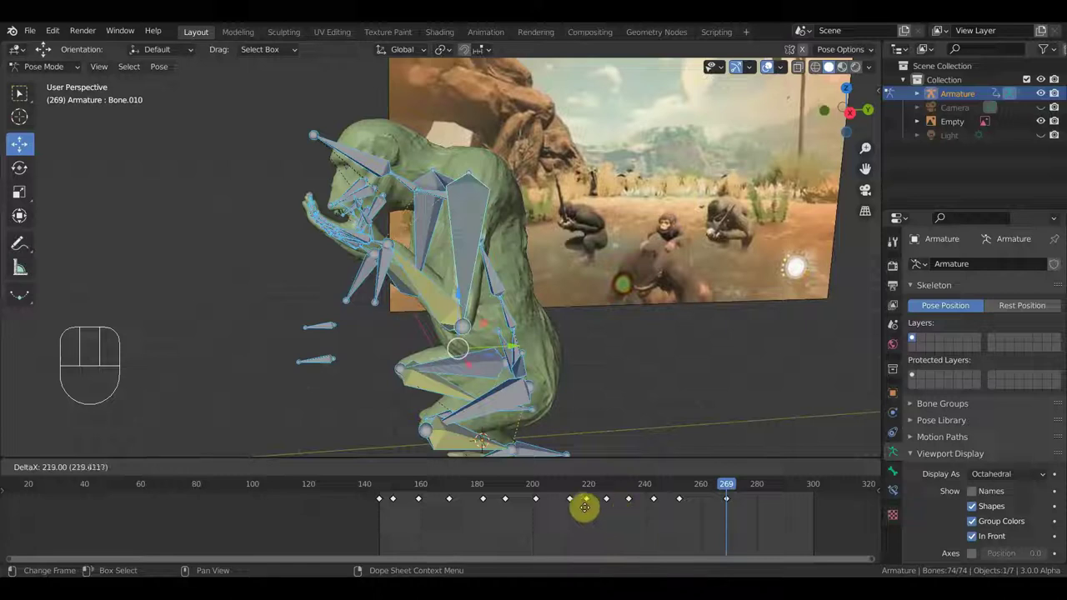
left_click(613, 487)
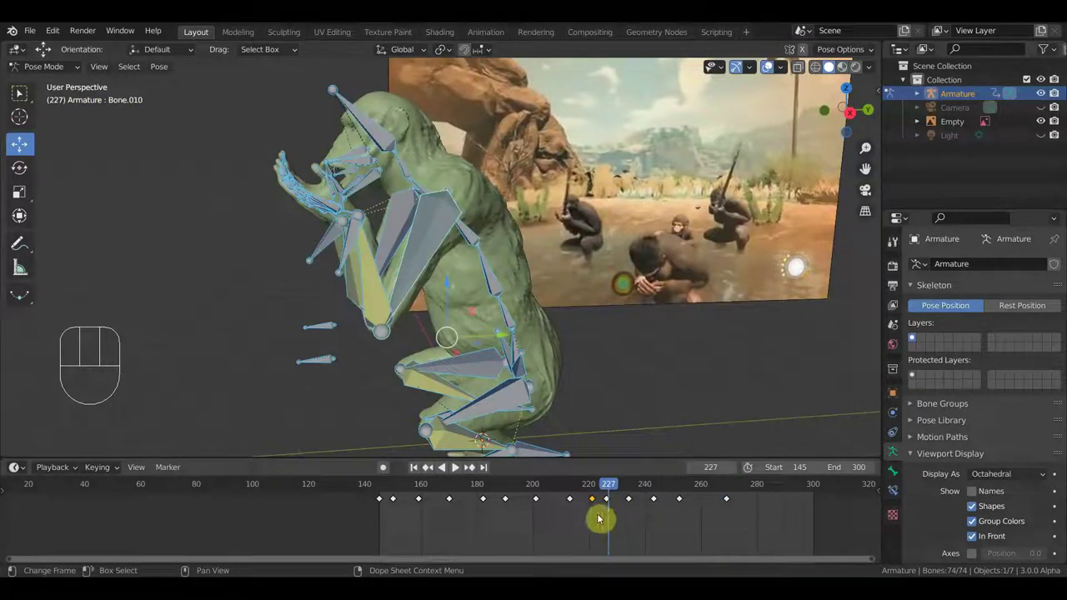
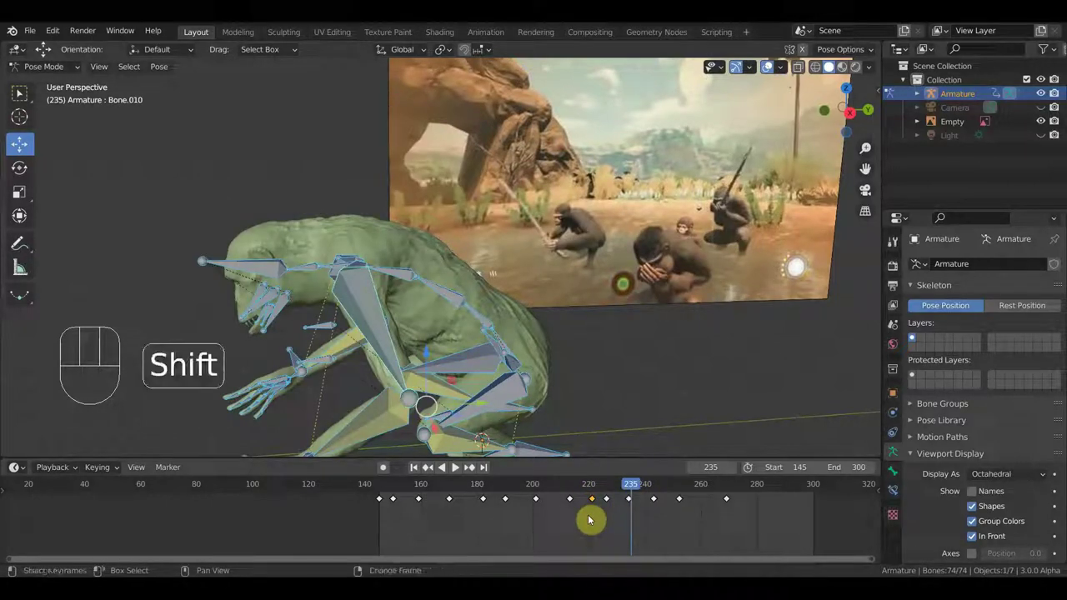
key("g")
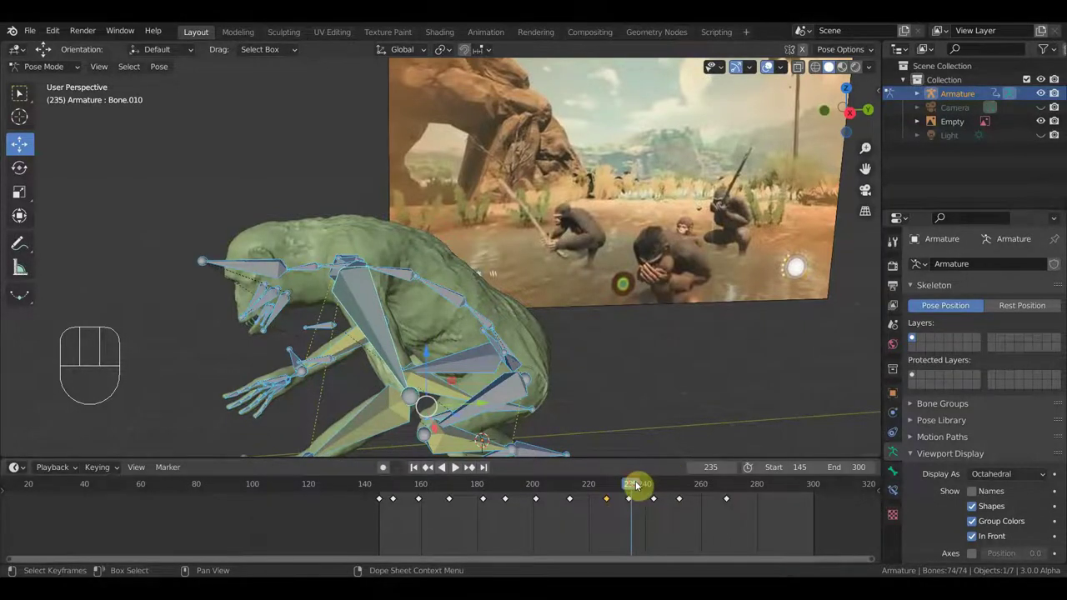
Scrub frames 207–248 to check the new timing, then undo back to frame 235.
left_click_drag(623, 484, 670, 513)
middle_click(637, 374)
middle_click(656, 325)
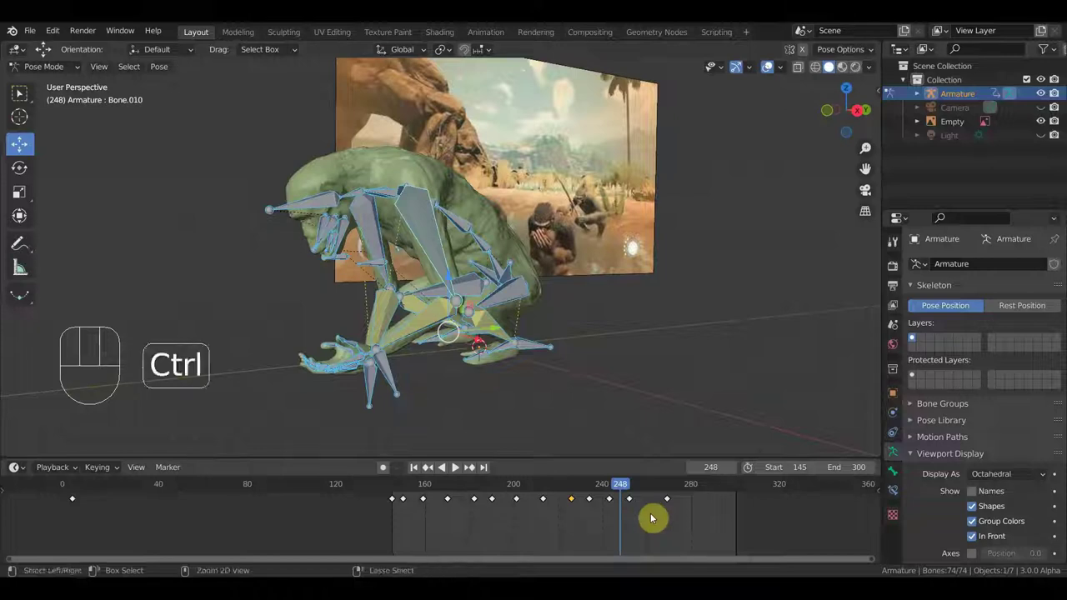
key("ctrl+z")
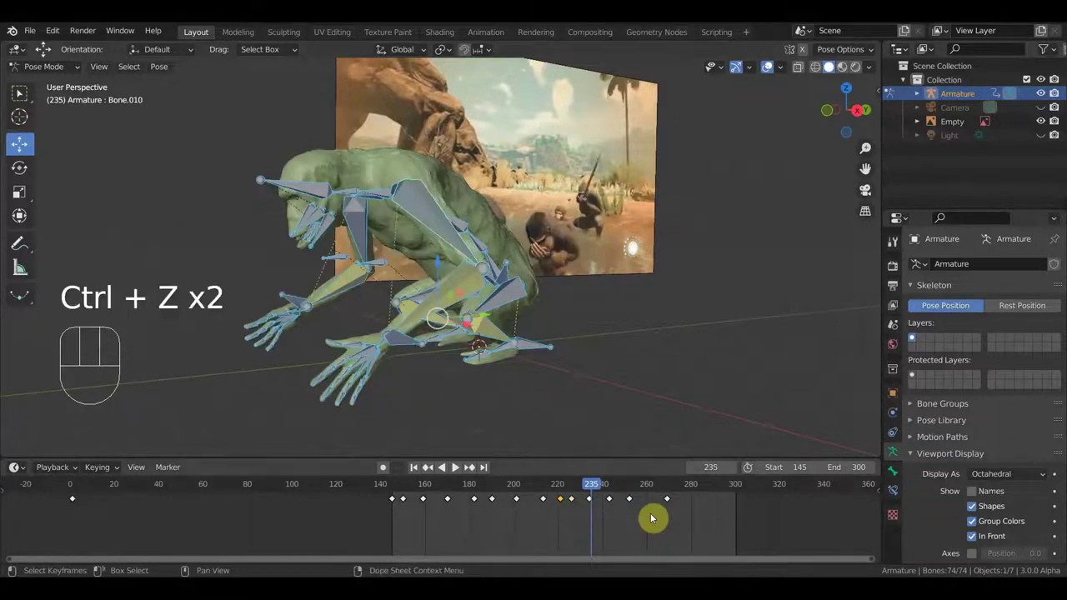
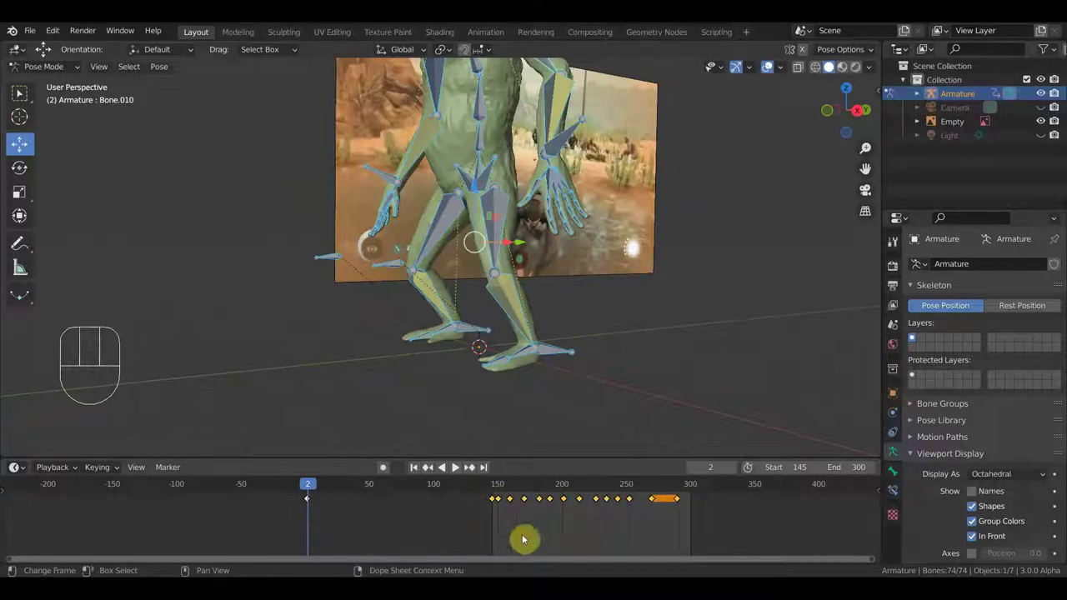
Move all keys to start at frame 1, play the 1–150 range, and return to the first frame.
key("g")
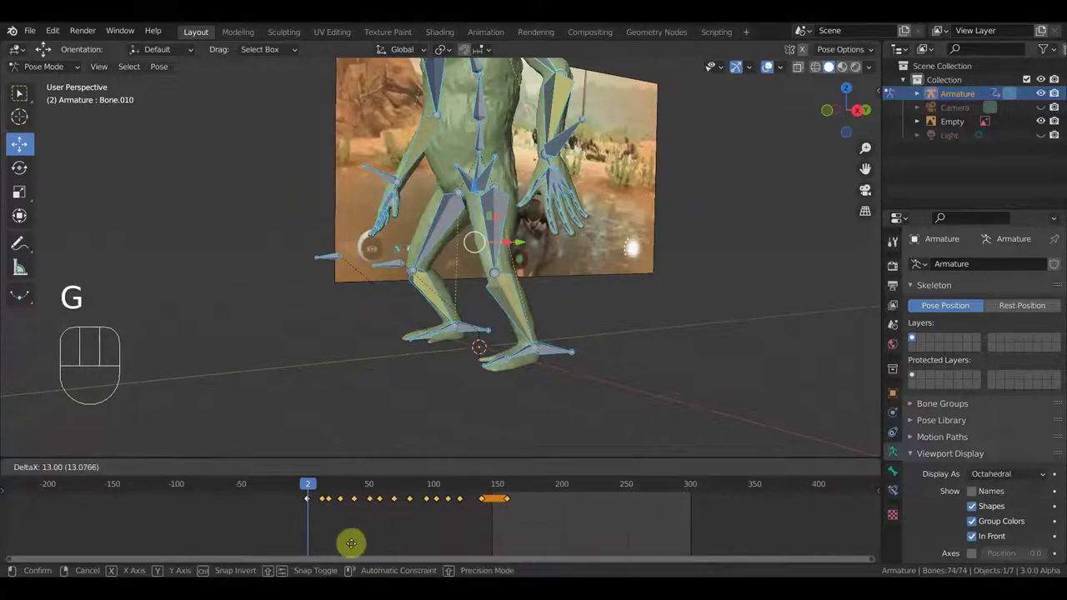
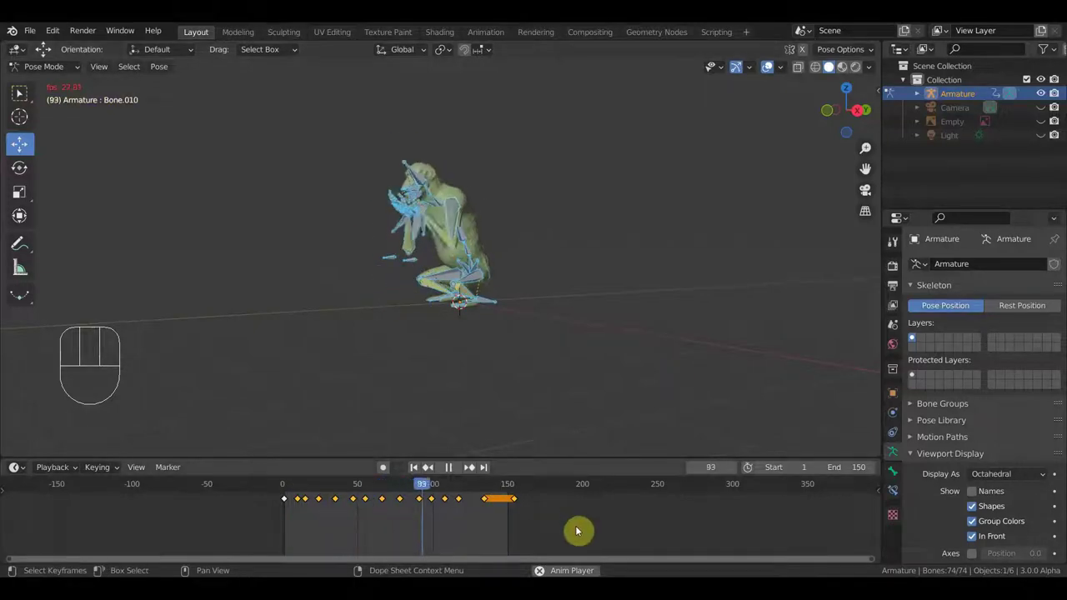
key("space")
left_click_drag(510, 487, 292, 510)
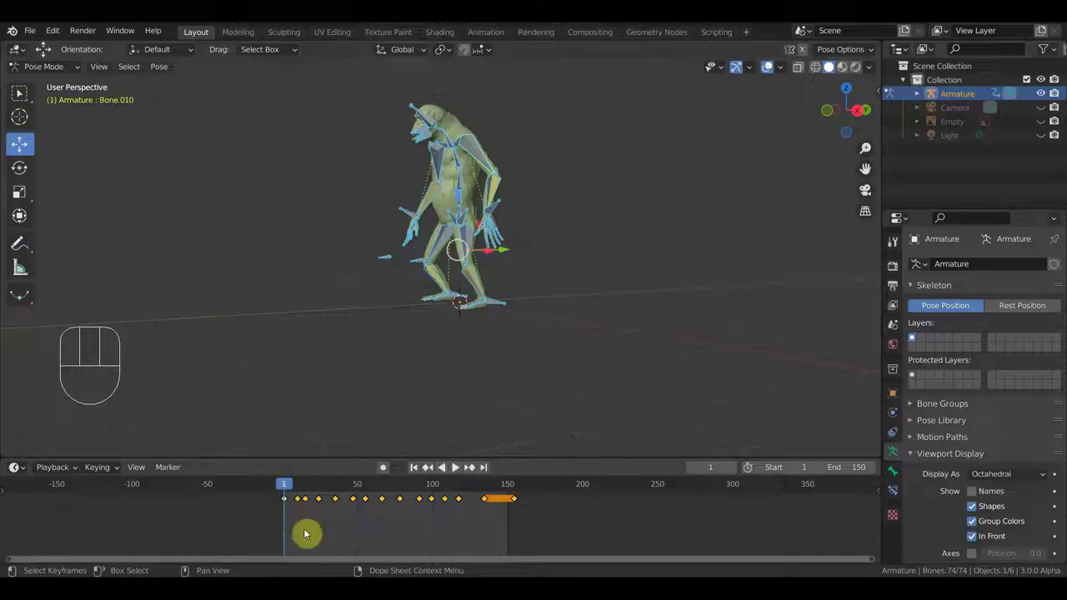
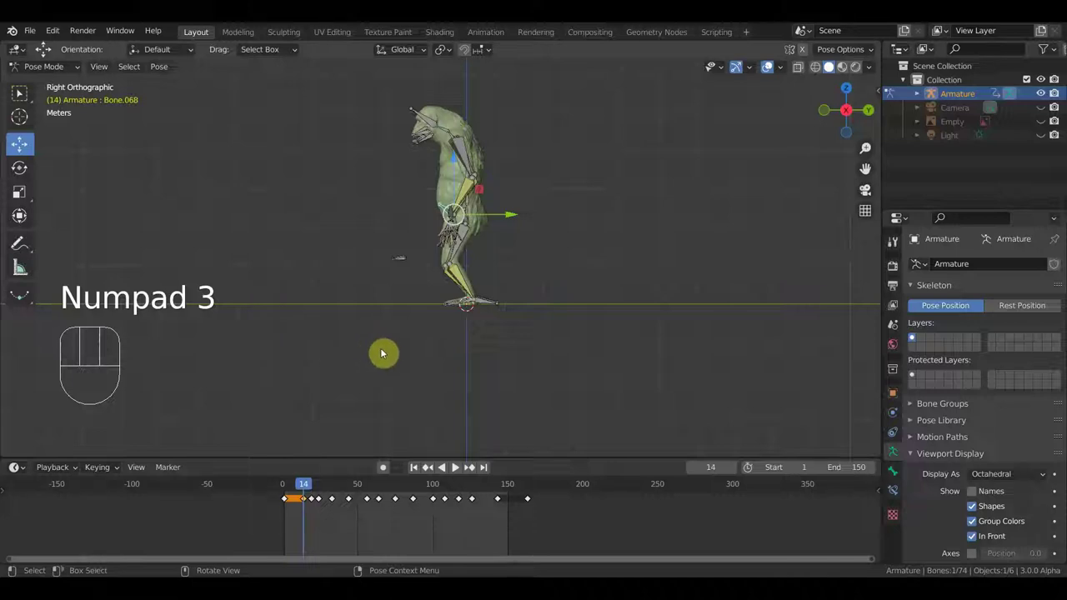
From a front view at frame 14, move and rotate the left hand bone and rotate the right hand bone.
key("KP_1")
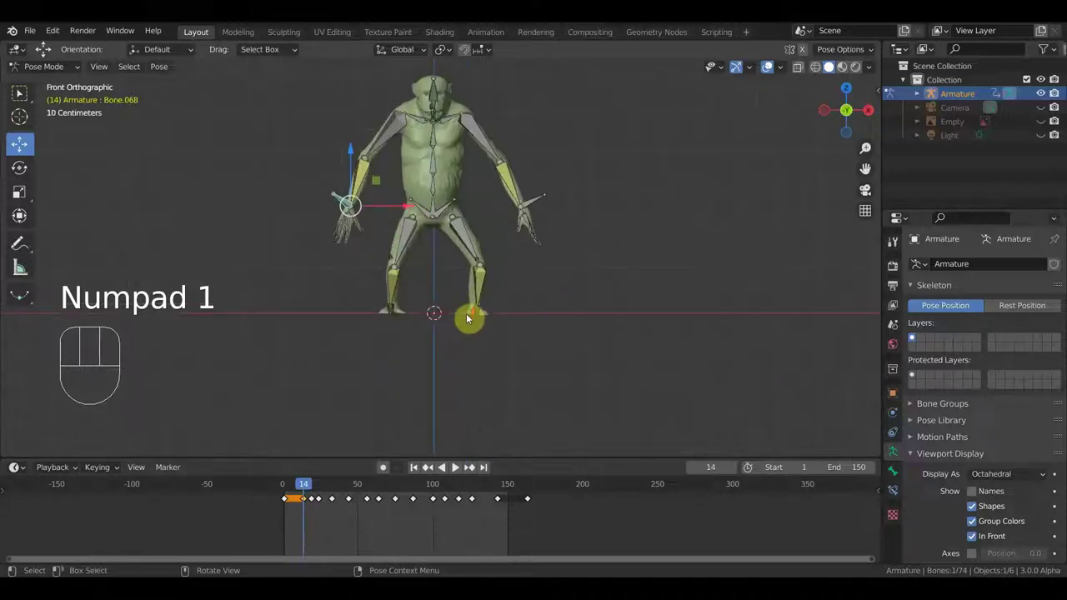
middle_click(429, 303)
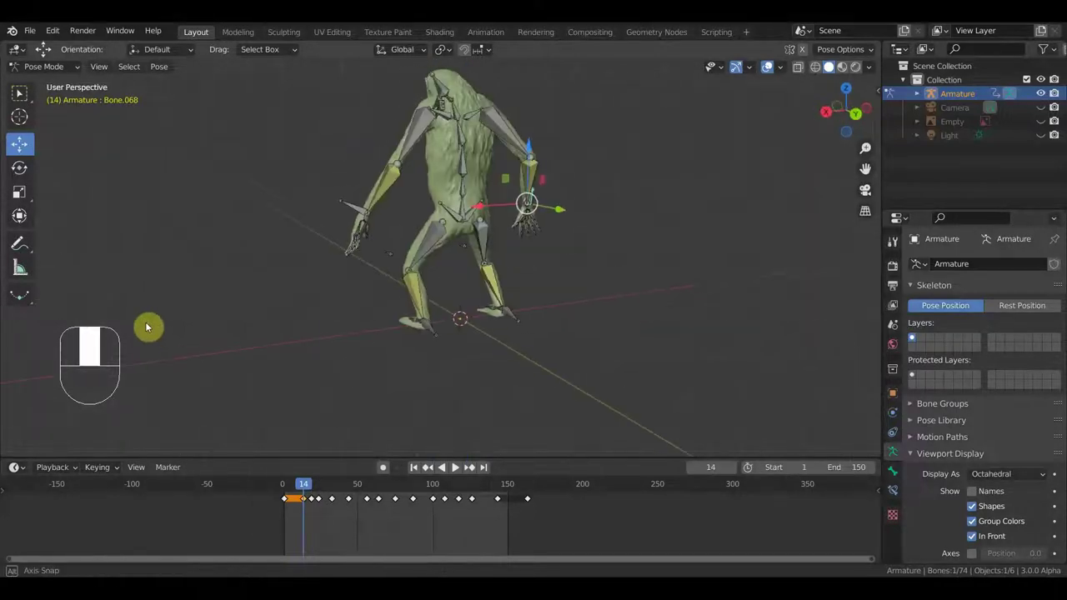
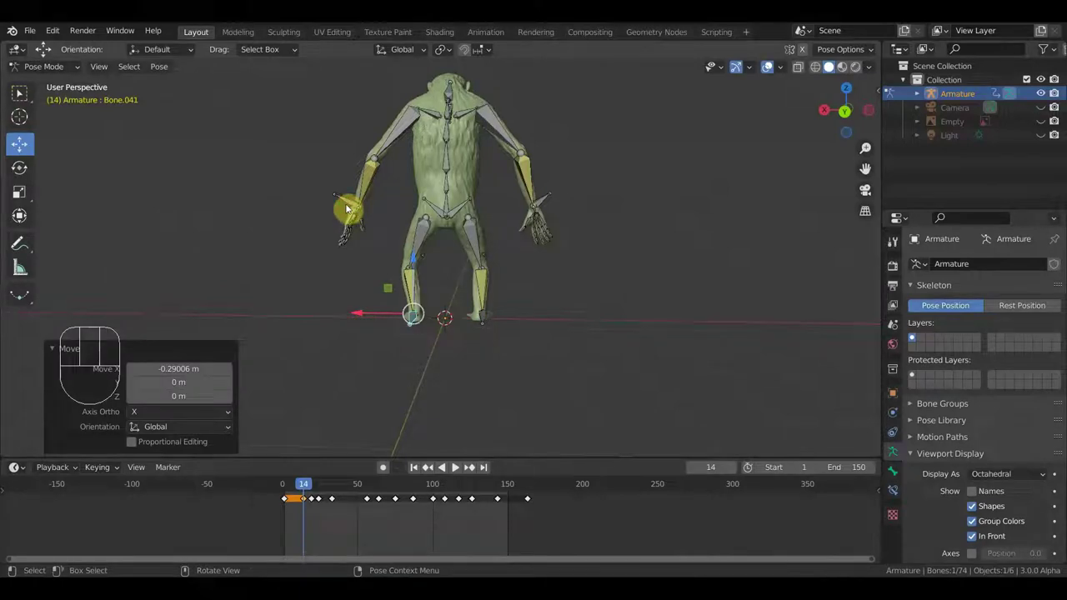
key("g")
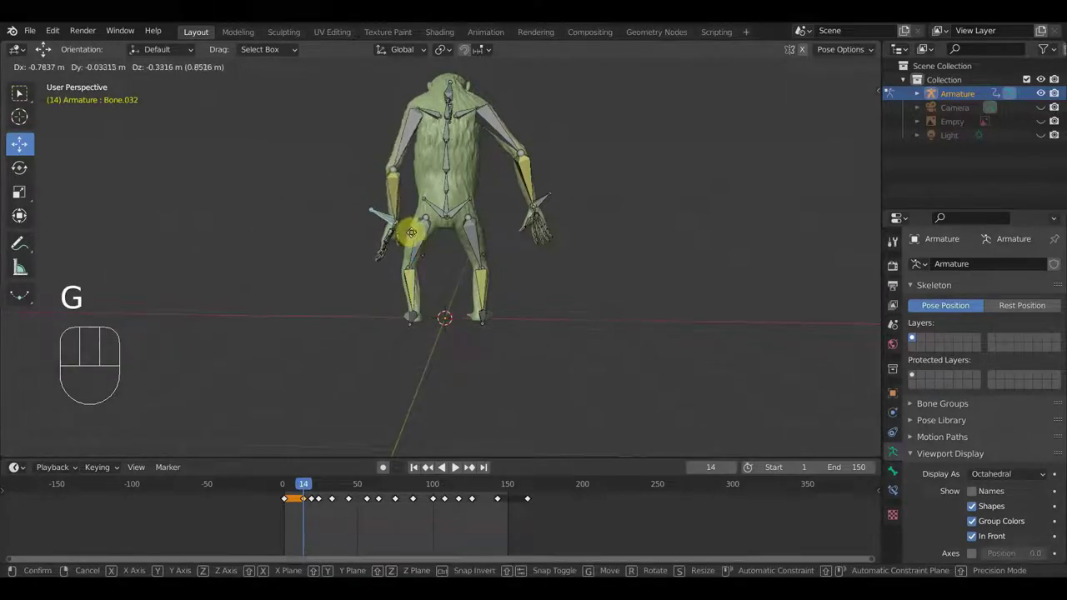
key("r")
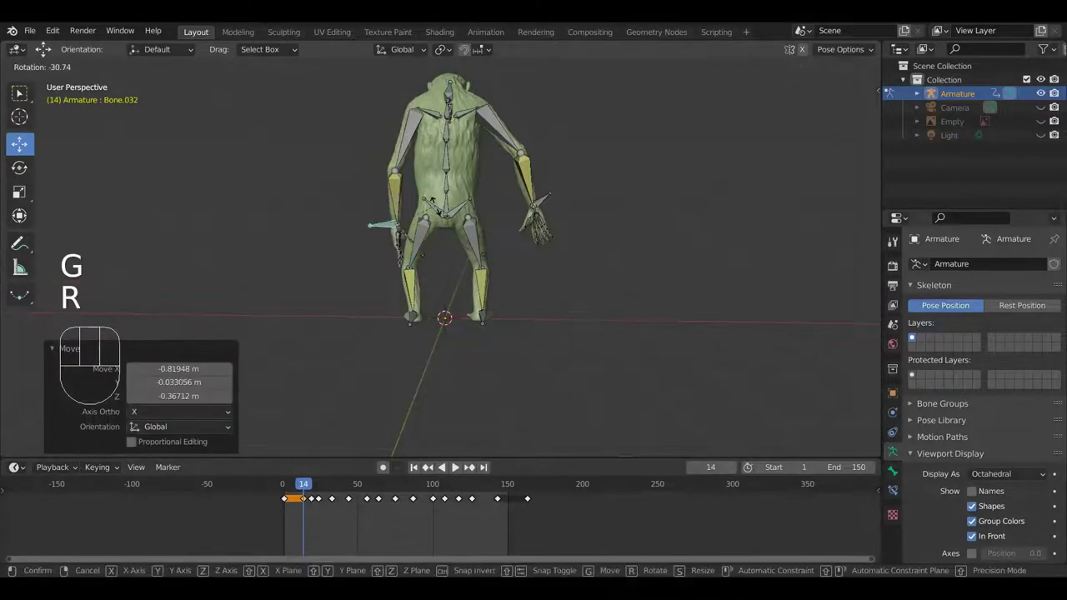
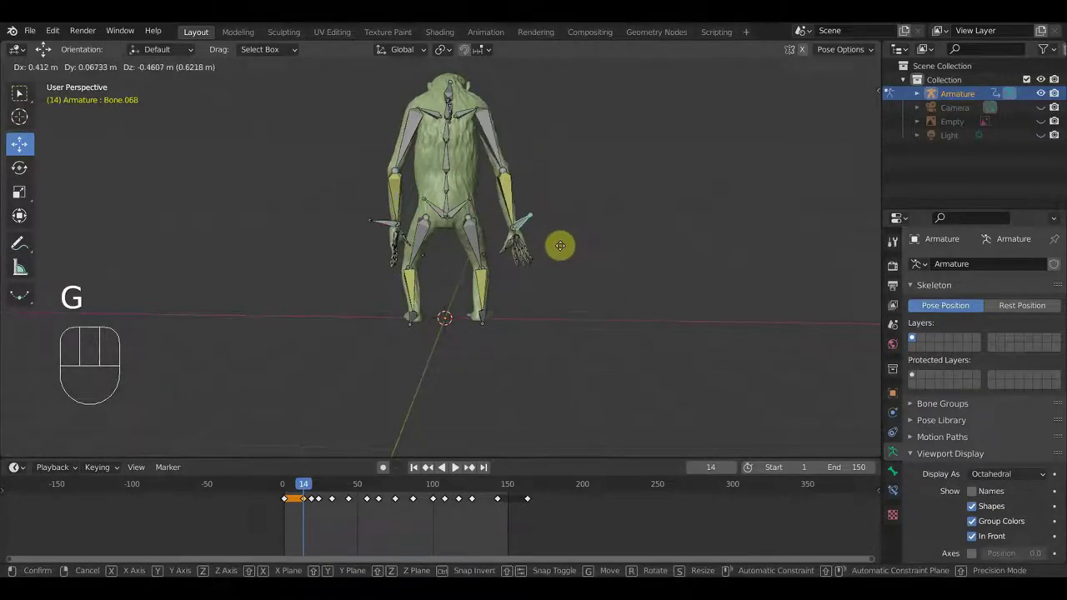
key("r")
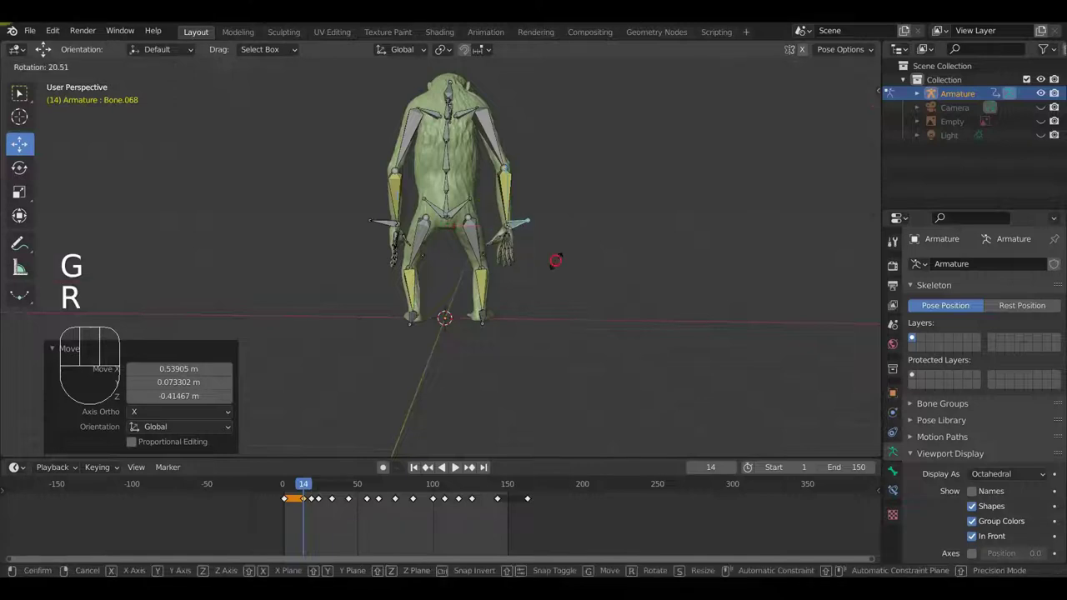
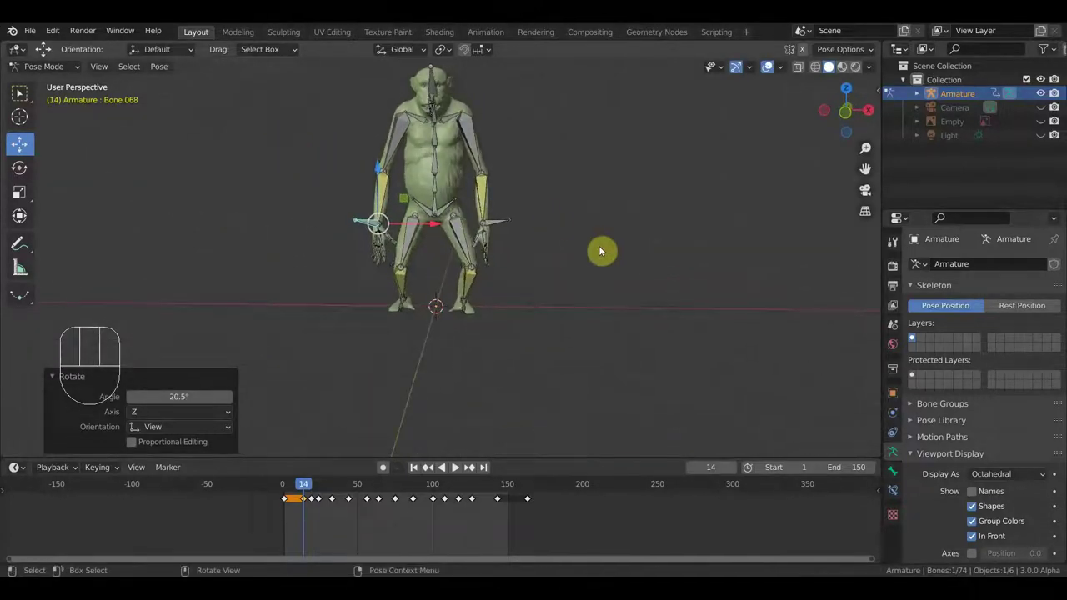
Key location and rotation for all 74 bones at frame 14, then start playback.
key("a")
key("i")
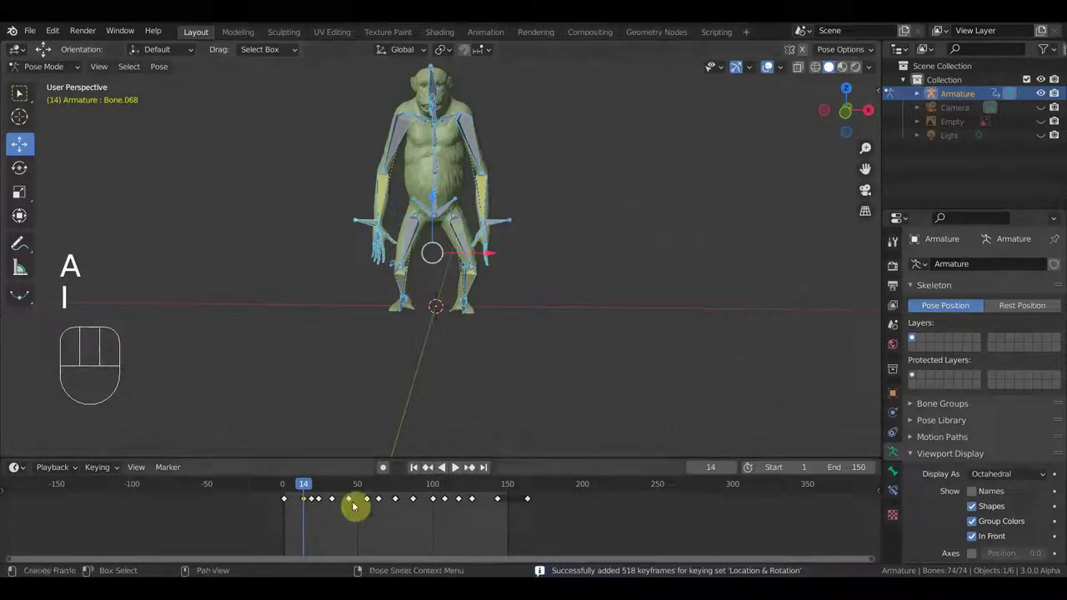
left_click_drag(310, 511, 301, 498)
key("shift+d")
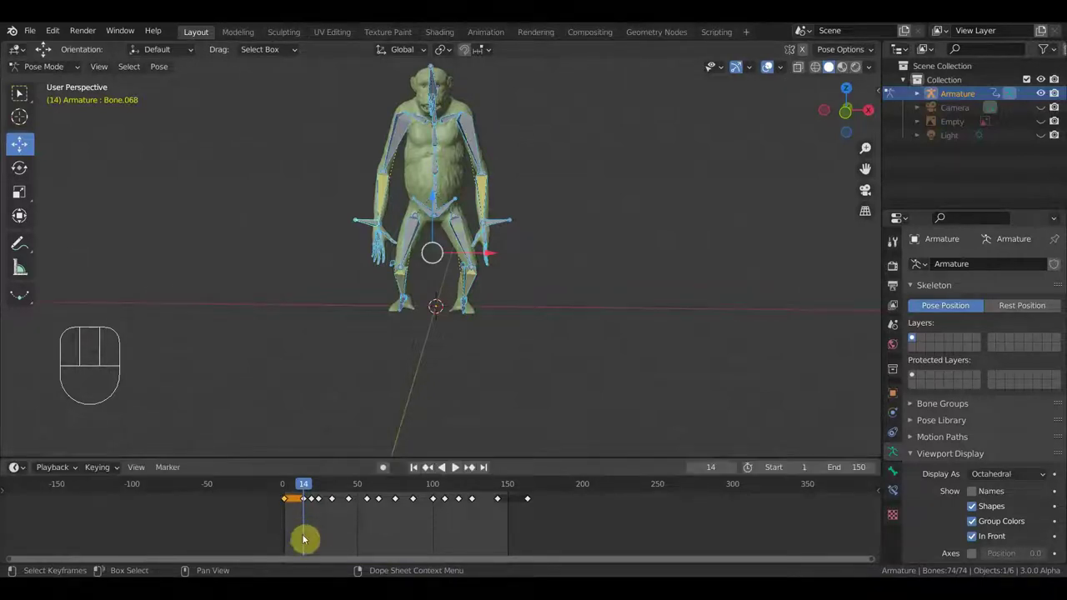
key("space")
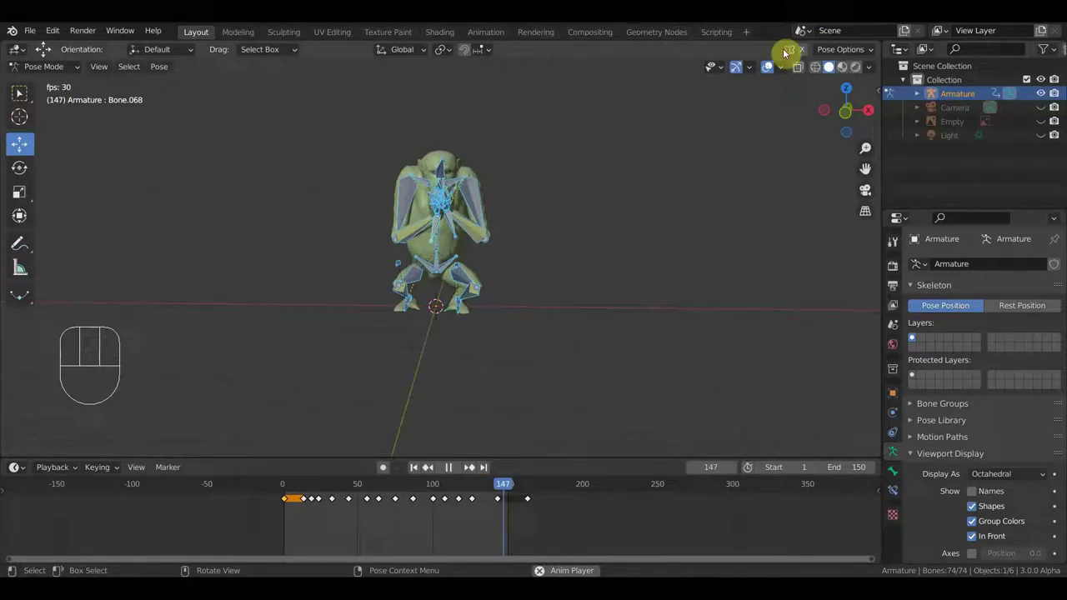
Review the crouching motion during playback from the side and from above, then stop playback.
left_click_drag(717, 236, 618, 211)
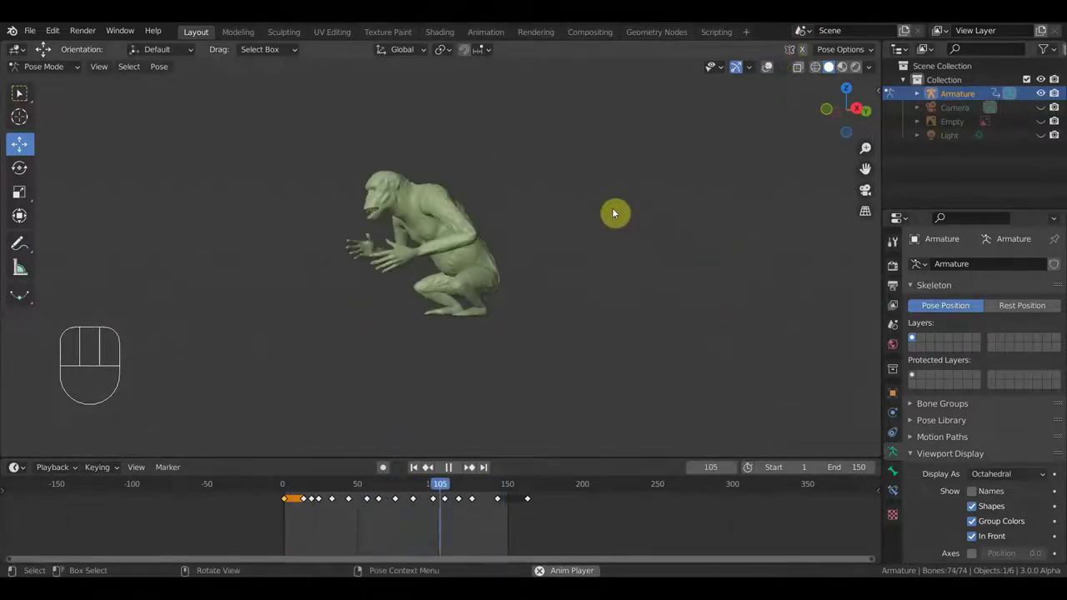
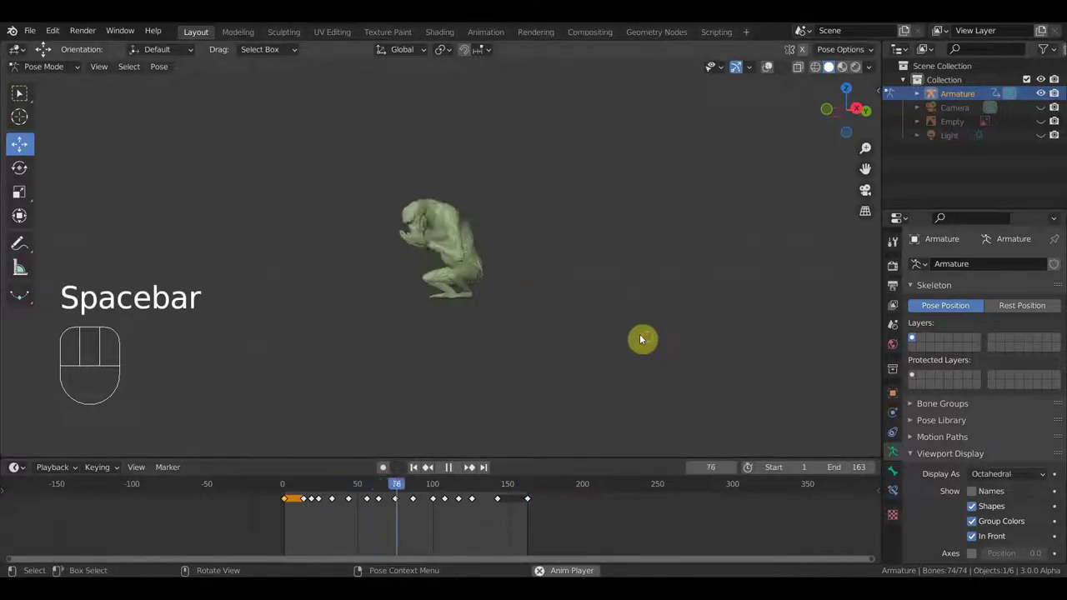
left_click_drag(659, 342, 453, 384)
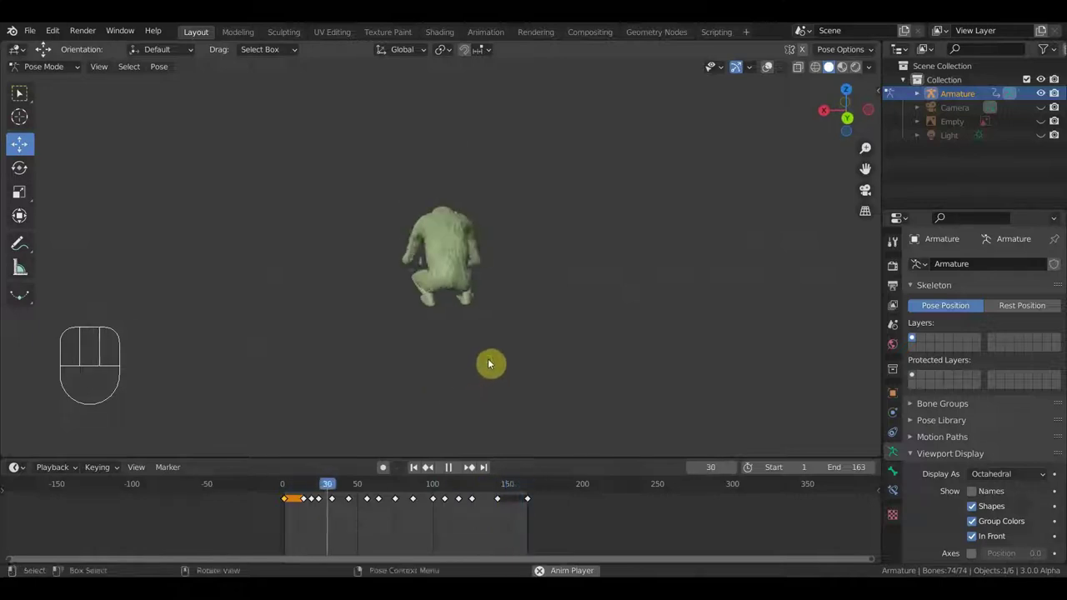
left_click_drag(497, 357, 677, 325)
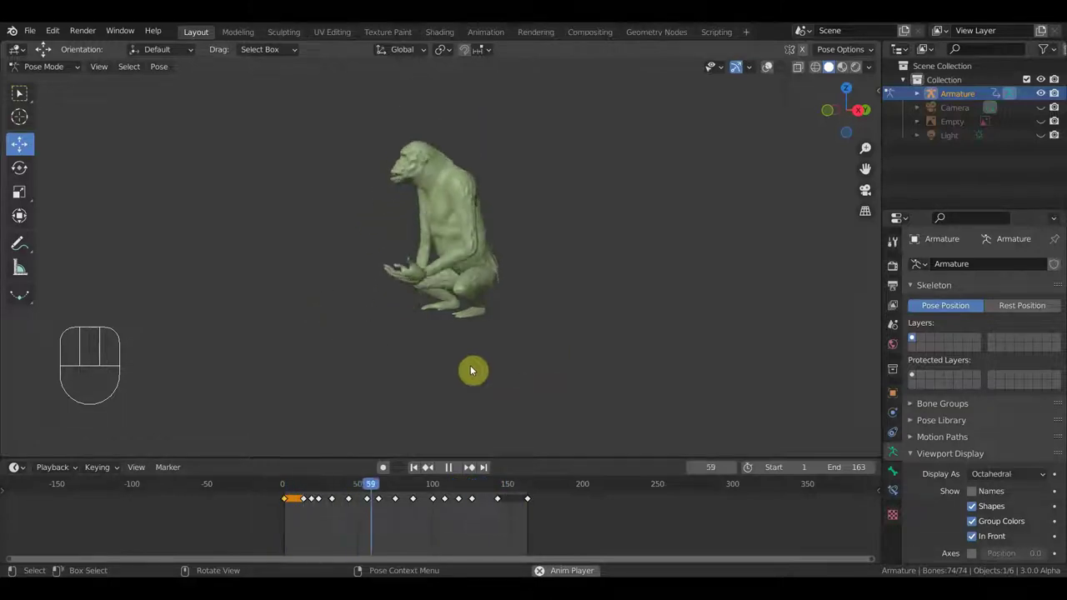
key("space")
Zoom in on the chimpanzee's arms and hands and scrub back to frame 75.
middle_click(430, 378)
middle_click(484, 320)
left_click(403, 489)
left_click_drag(456, 377, 528, 375)
middle_click(533, 366)
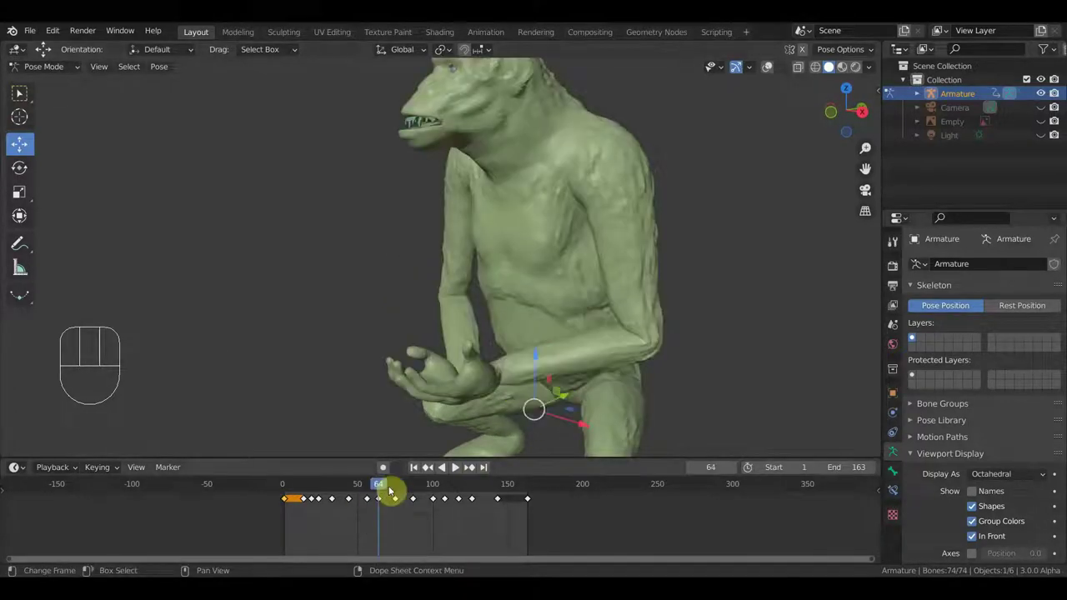
left_click(400, 488)
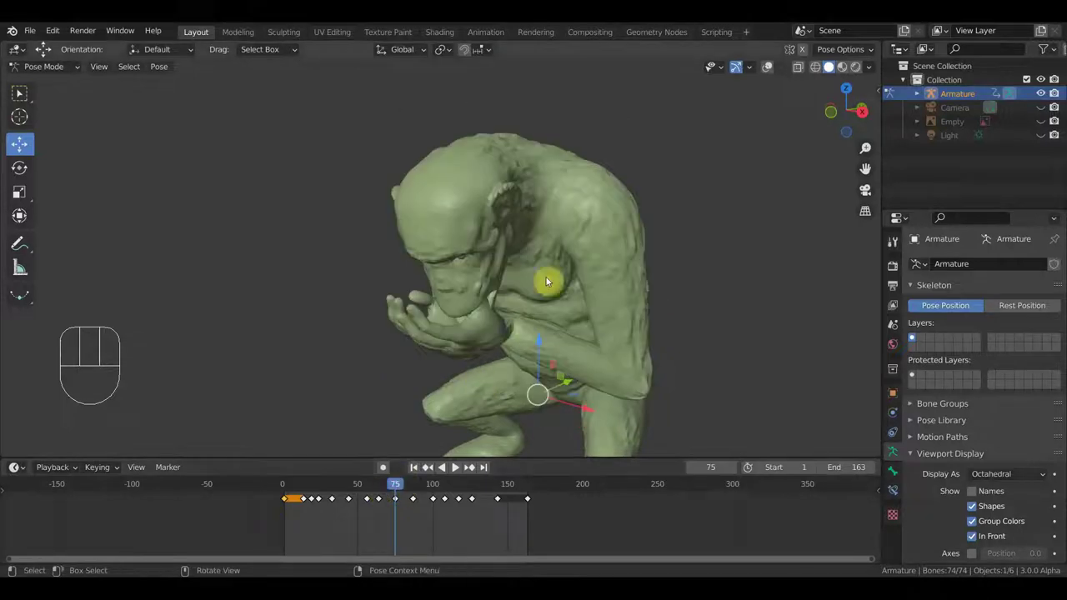
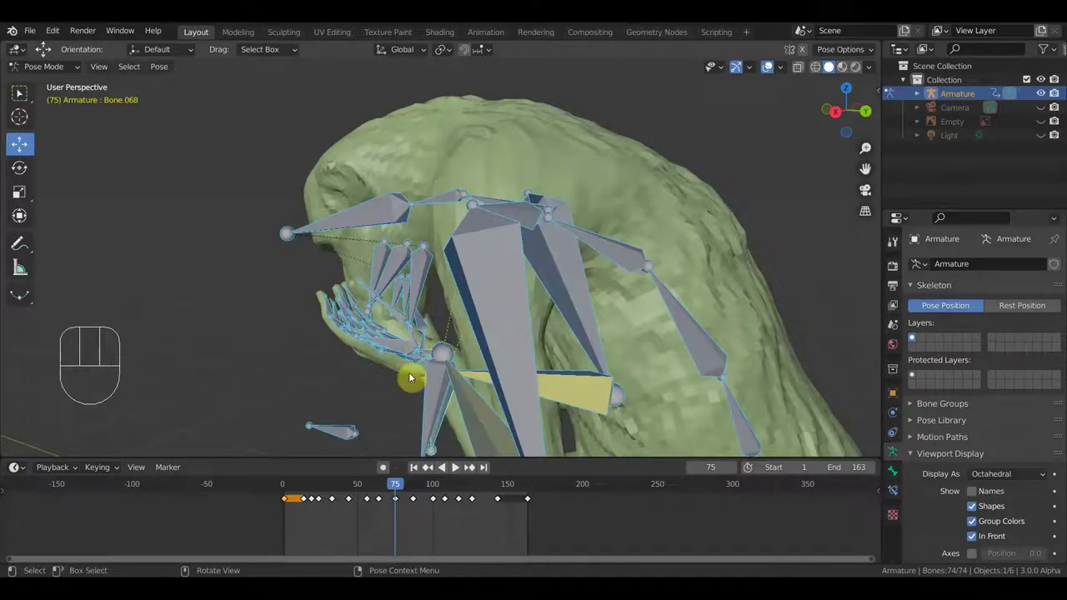
At frame 75, bring the right hand to the face, turn the finger toward the mouth, and key all bones.
left_click_drag(440, 383, 613, 380)
key("r")
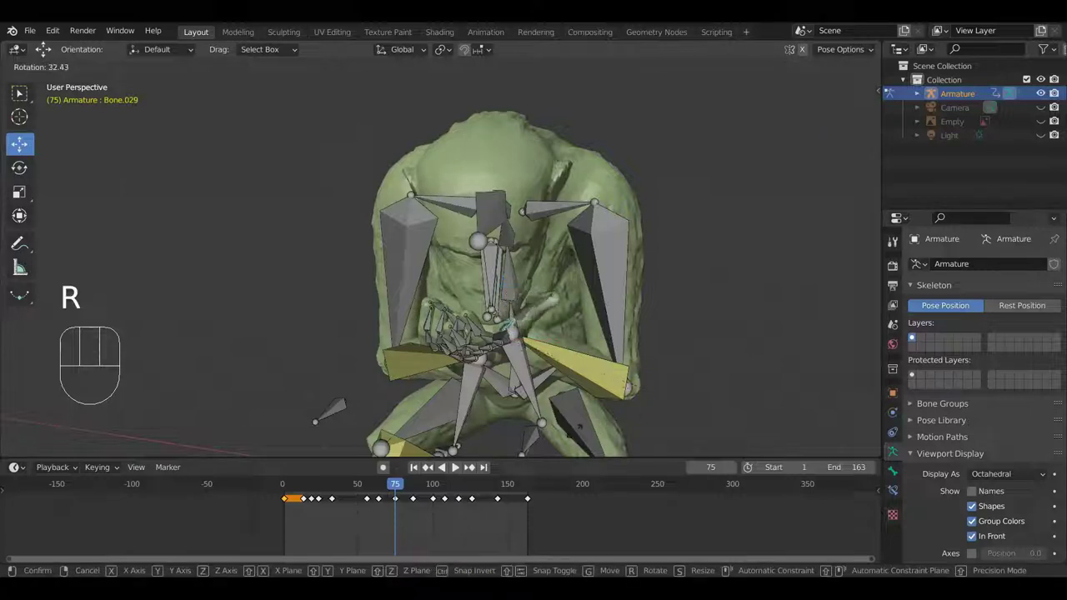
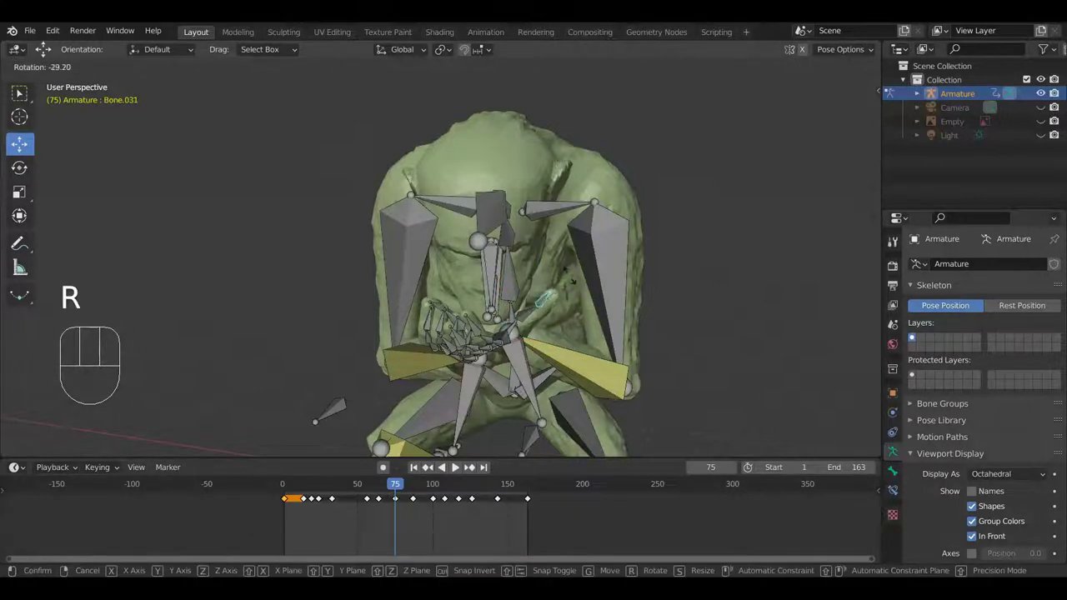
middle_click(459, 357)
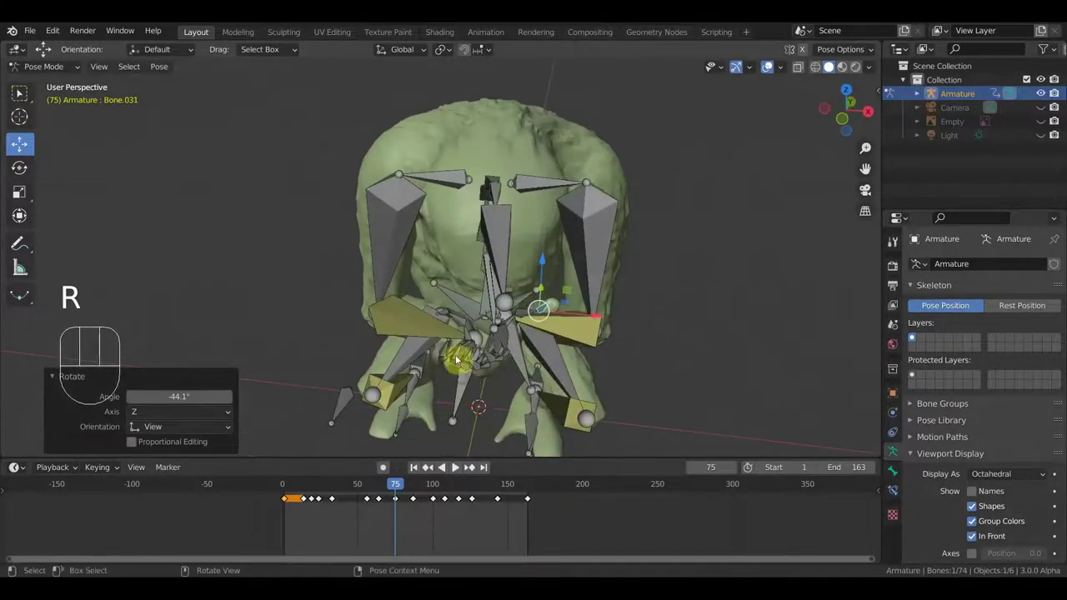
left_click_drag(512, 341, 470, 290)
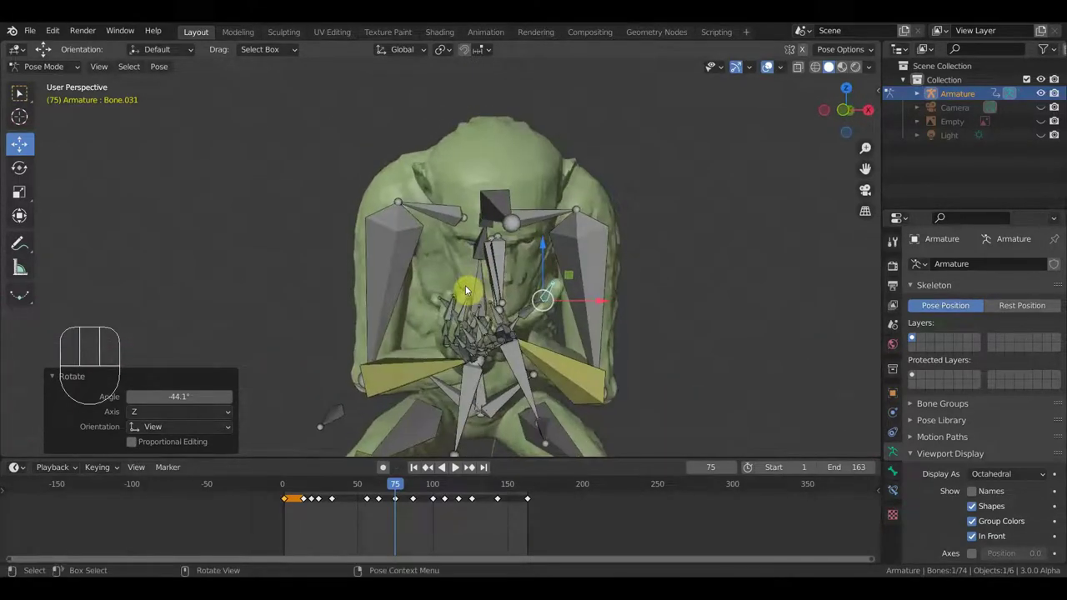
left_click_drag(505, 327, 516, 377)
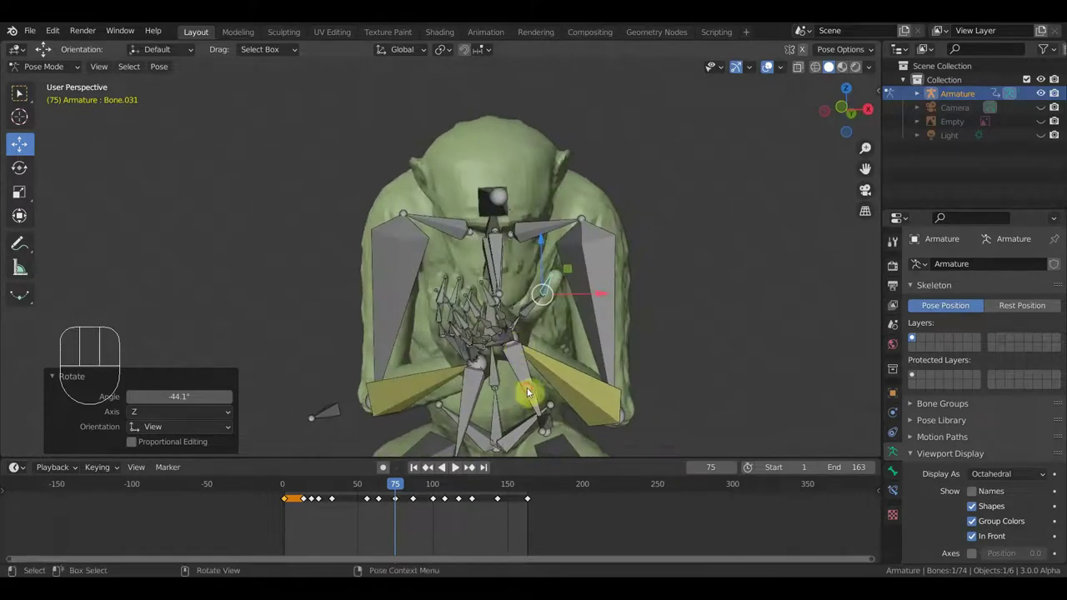
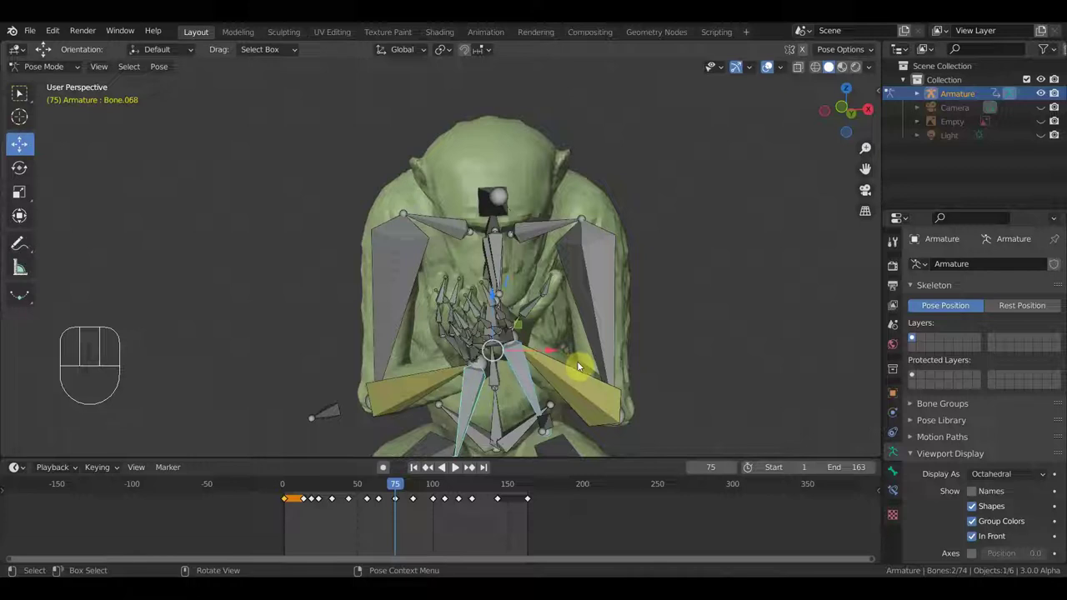
key("g")
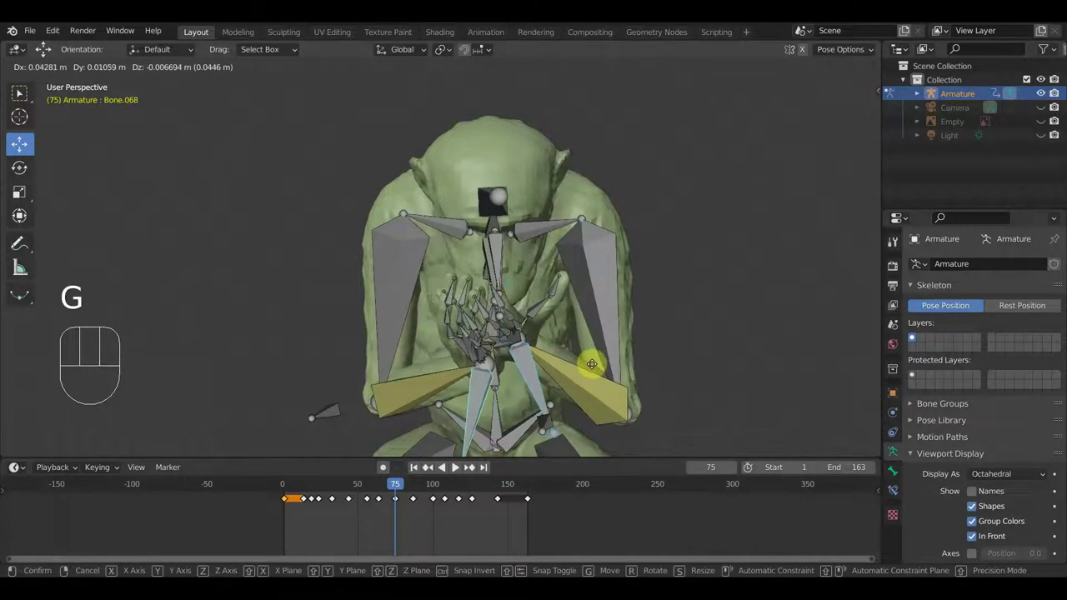
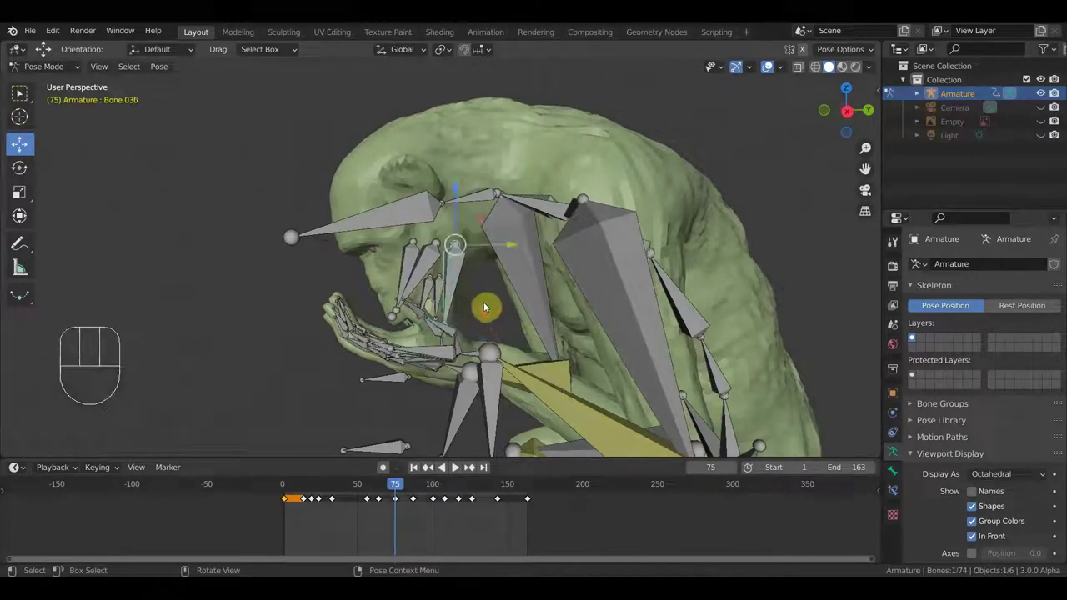
key("r")
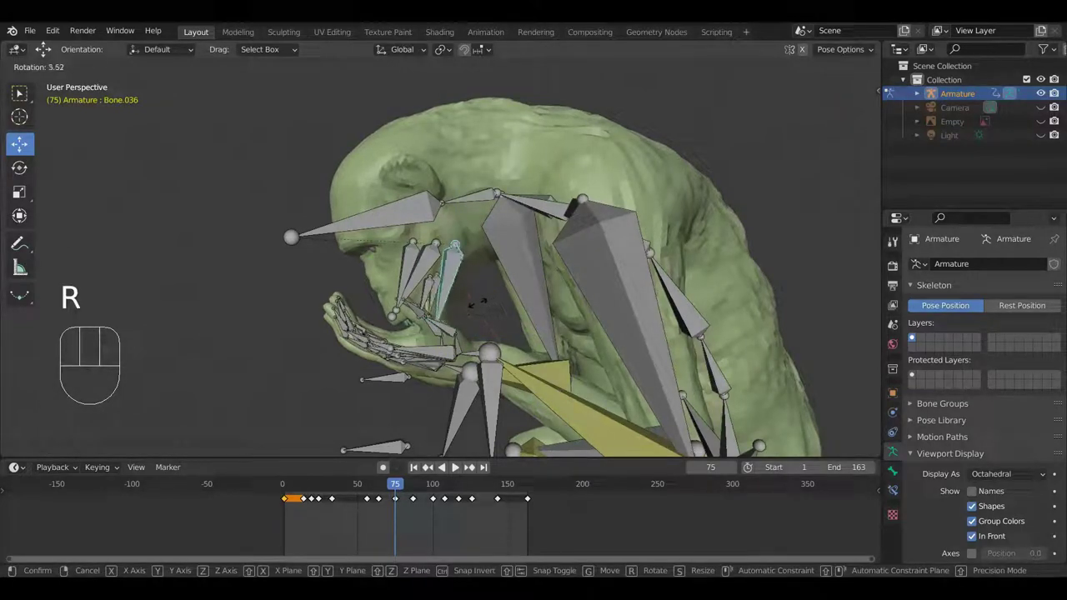
key("a")
key("i")
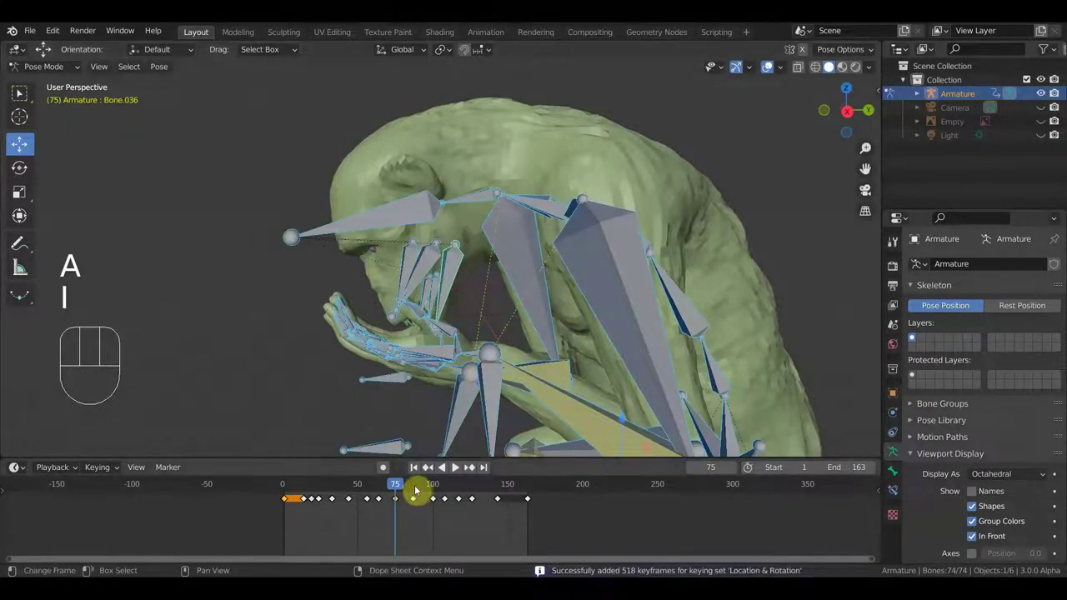
At frame 86 rotate the arm bone and key all bones, then rotate the finger bone at frame 80.
left_click(418, 487)
left_click_drag(497, 306, 495, 313)
left_click_drag(443, 196, 445, 196)
key("r")
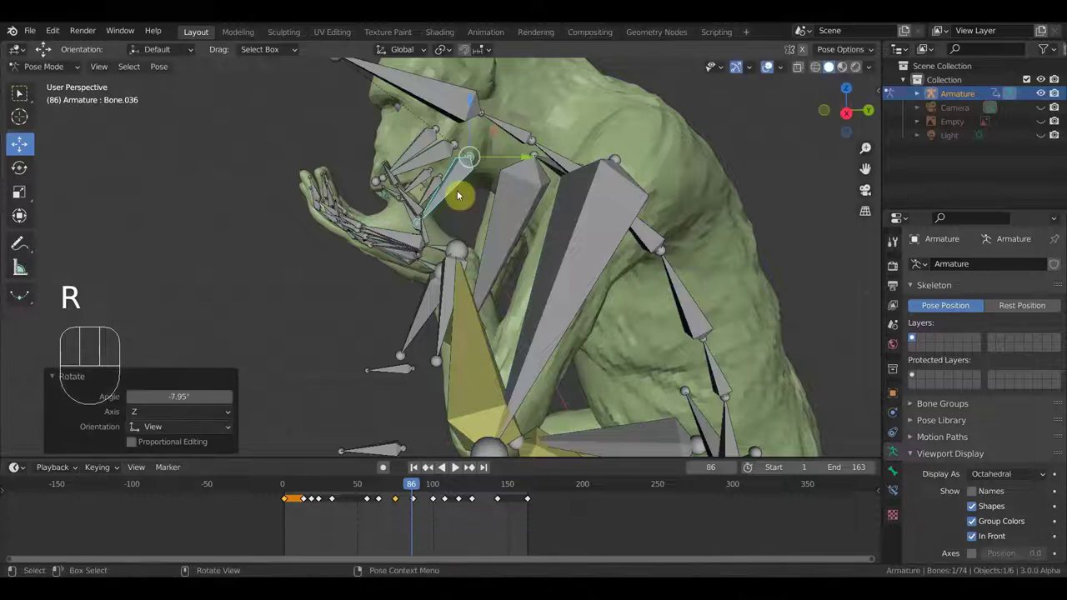
key("a")
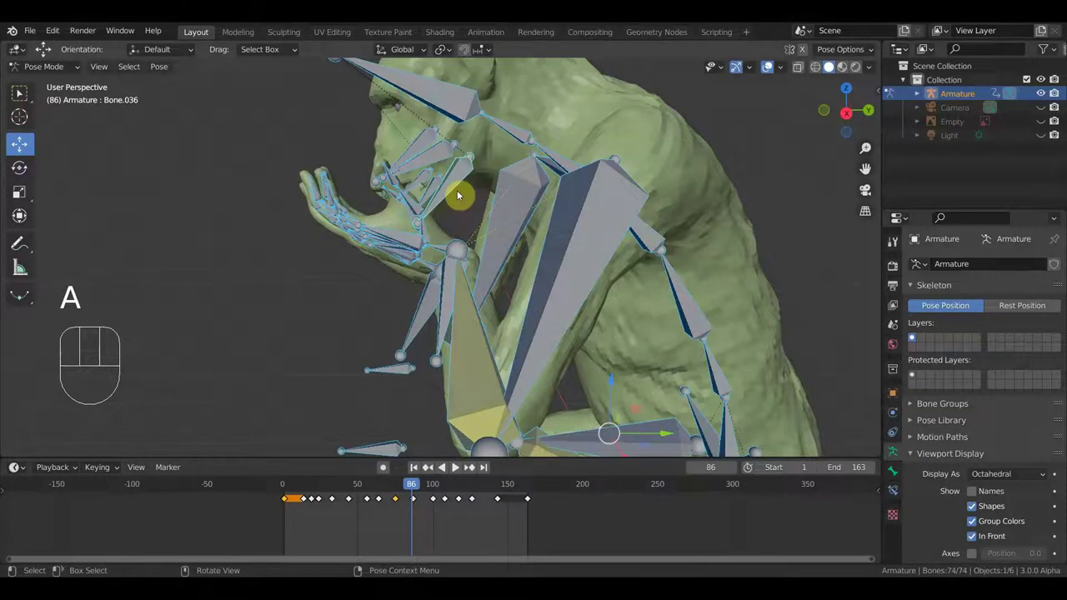
key("i")
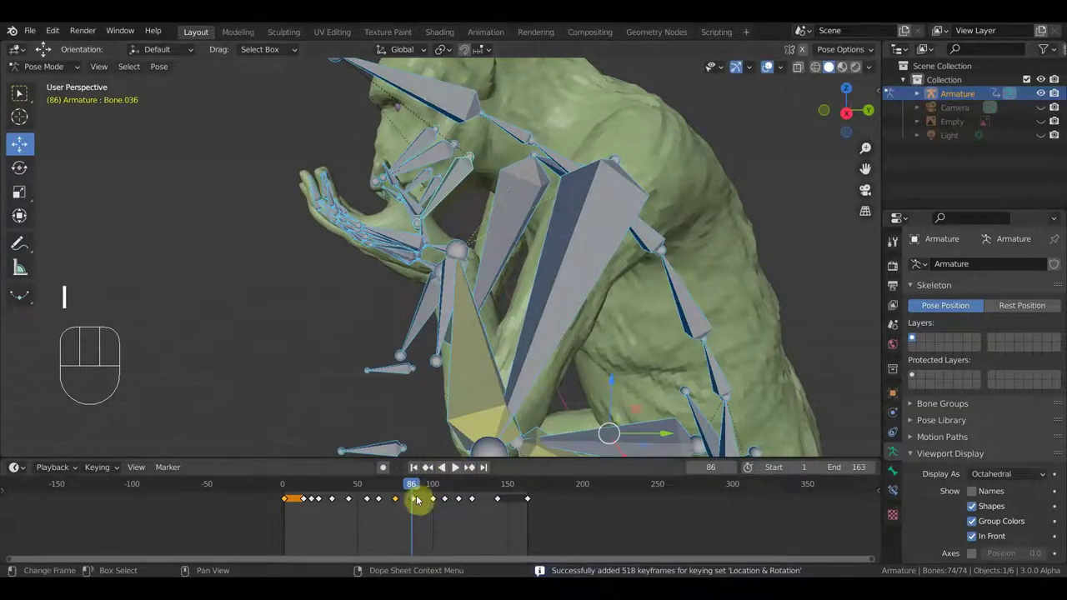
left_click(408, 490)
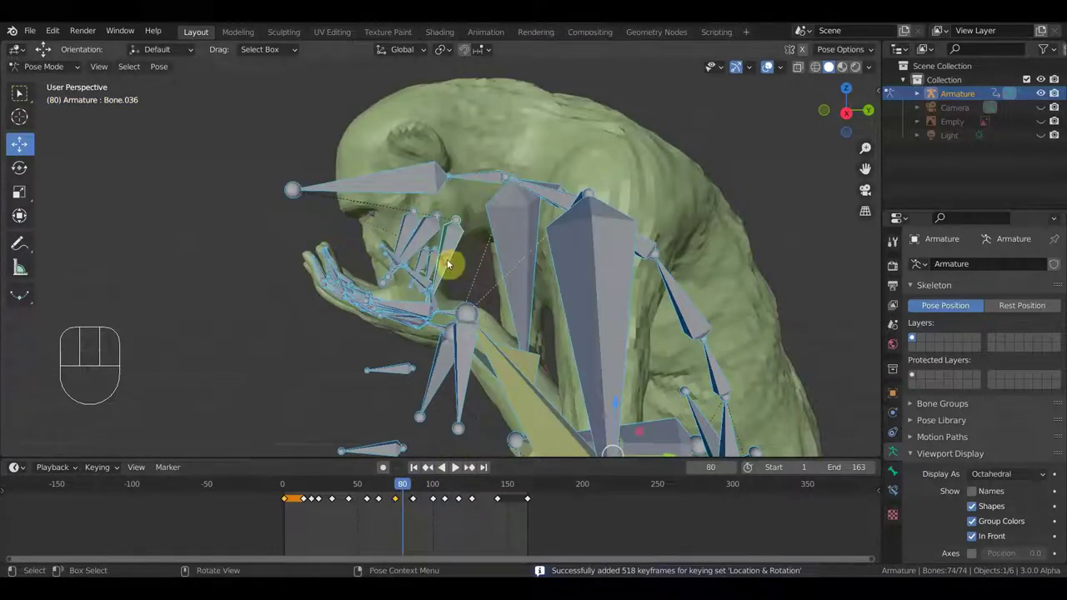
key("r")
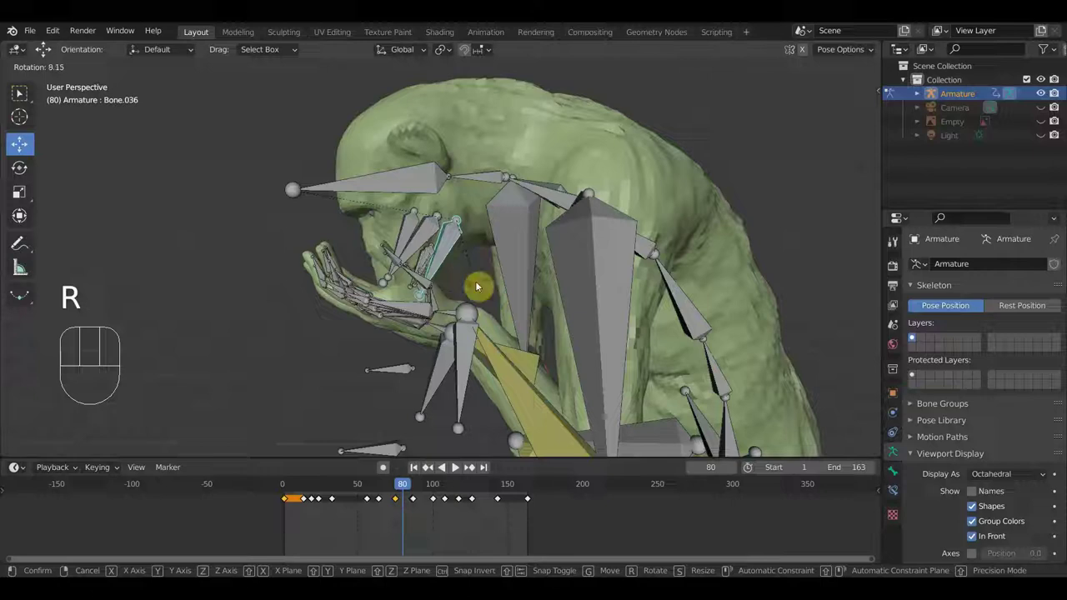
Key location and rotation for all bones at frame 80 and play the animation forward.
key("a")
key("i")
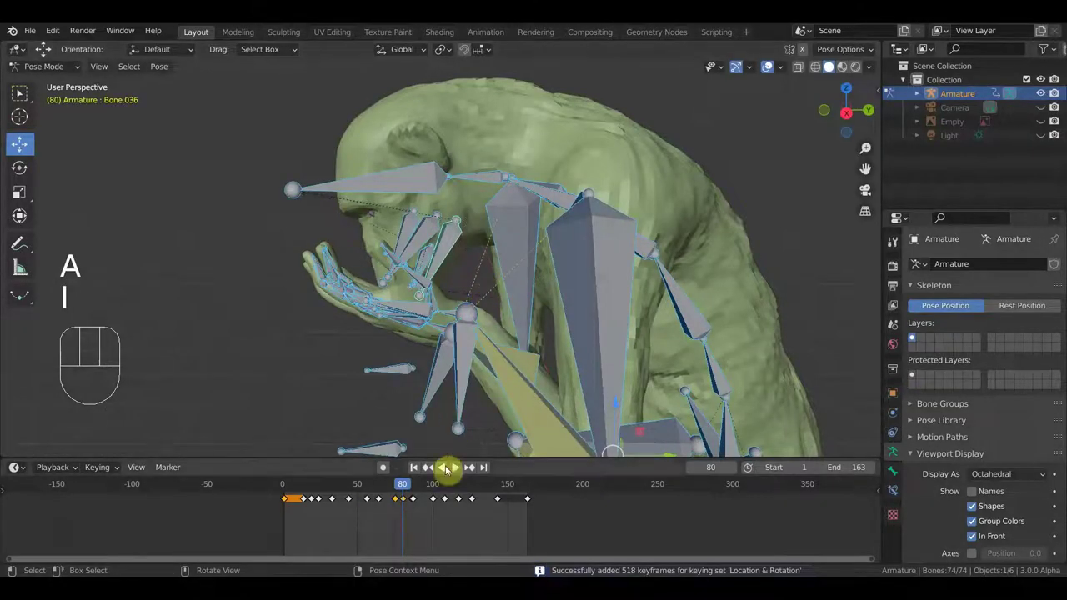
key("space")
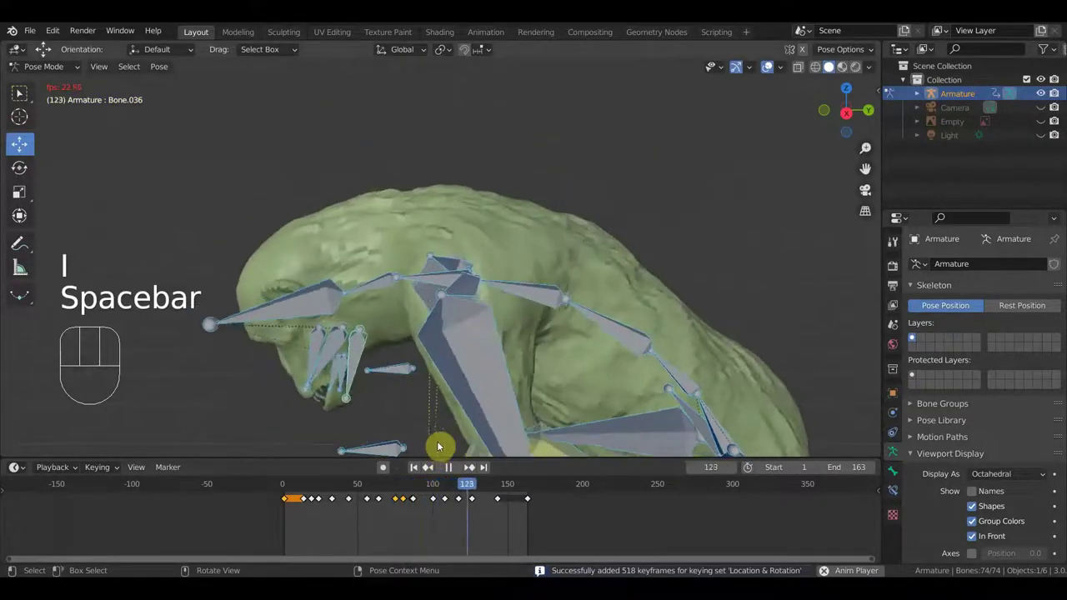
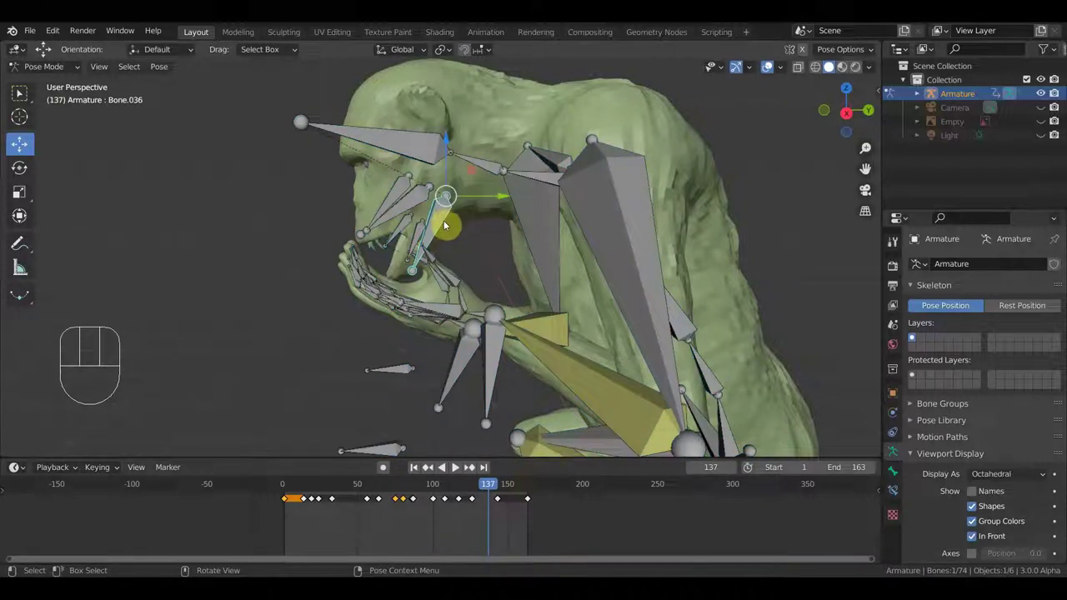
key("g")
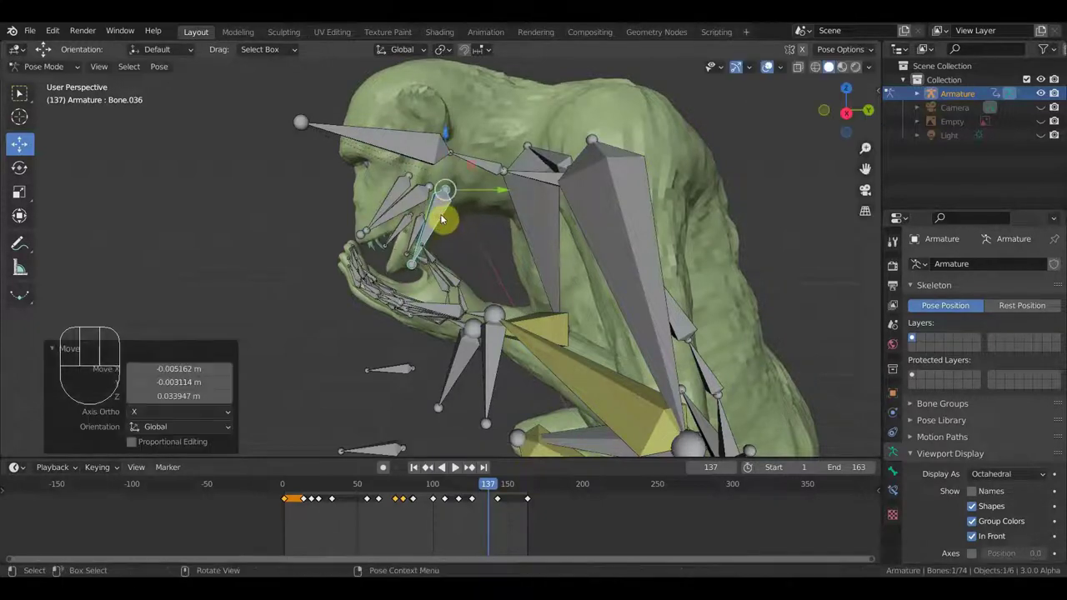
key("space")
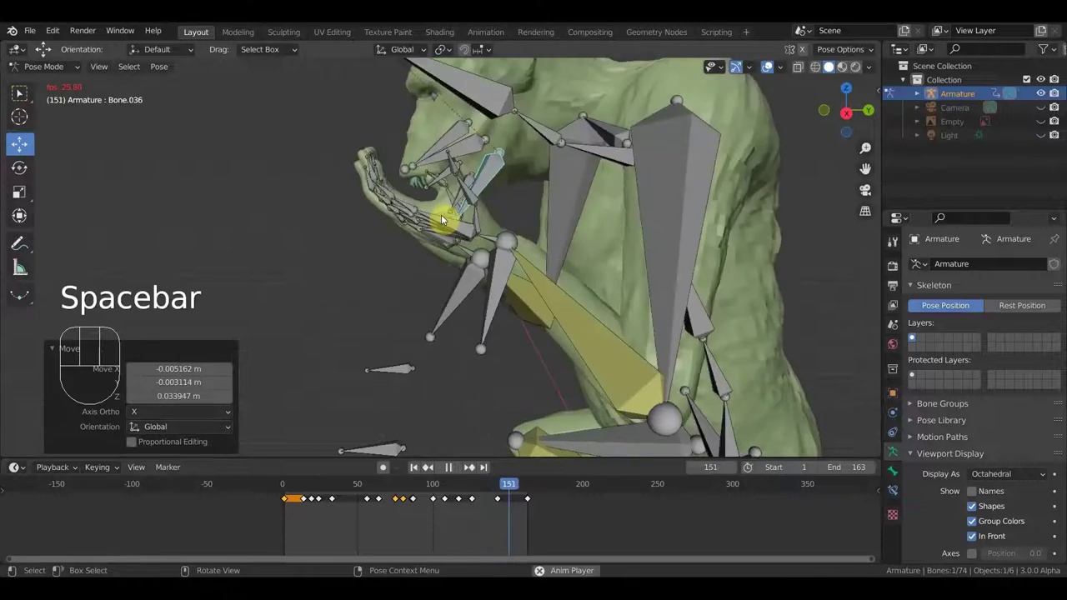
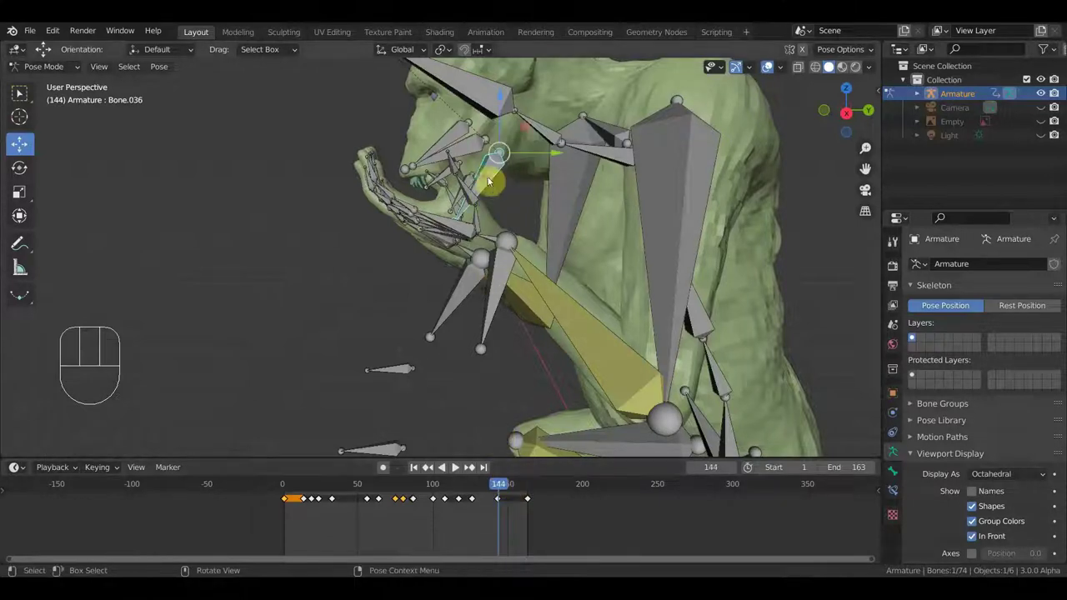
At frame 144, rotate the bone near the mouth and key the whole 74-bone pose.
key("r")
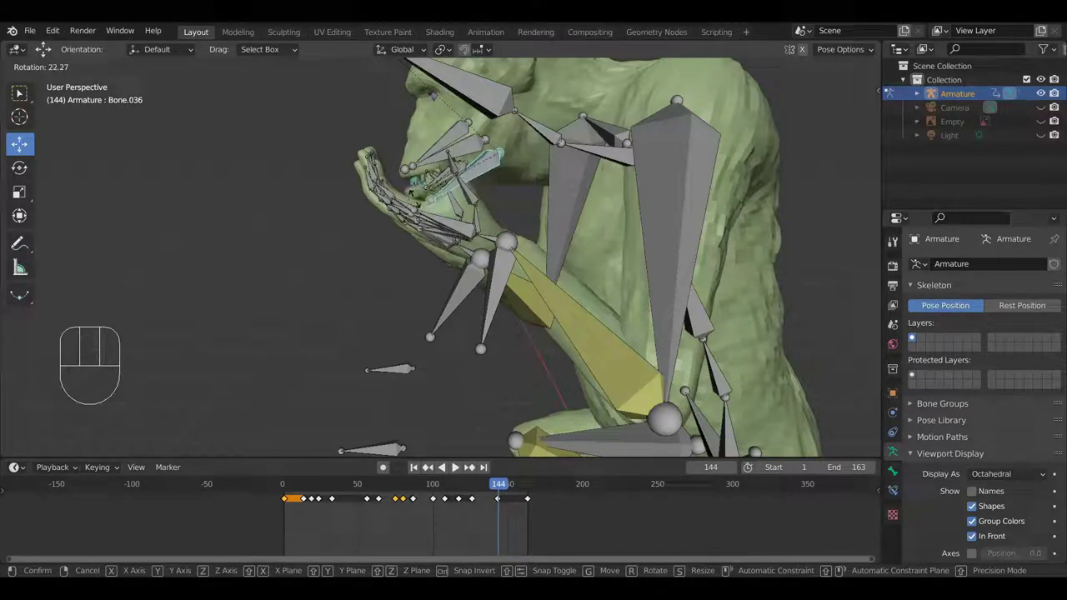
key("a")
key("i")
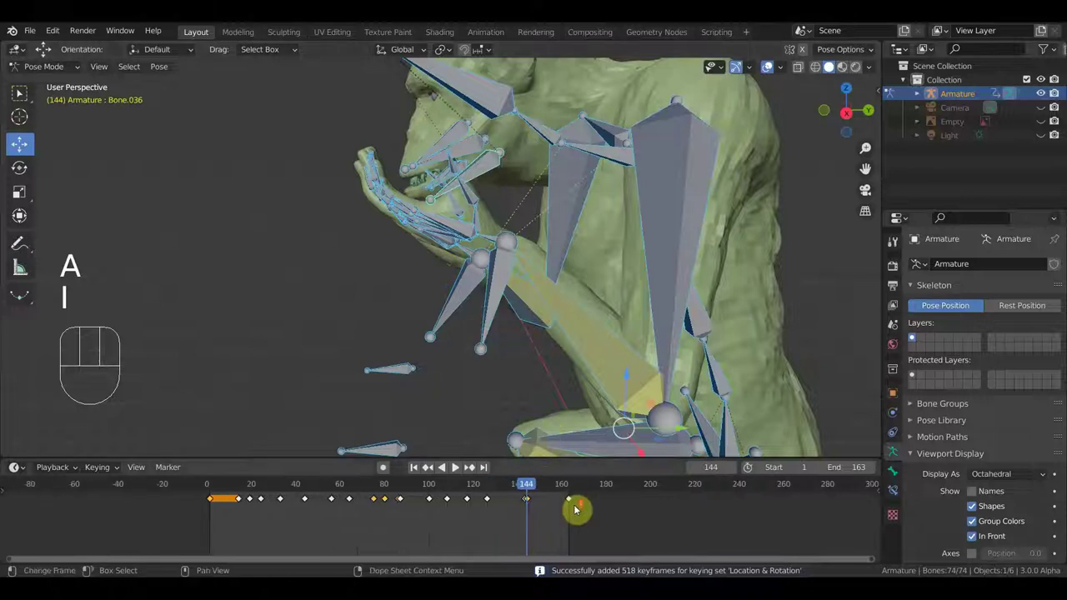
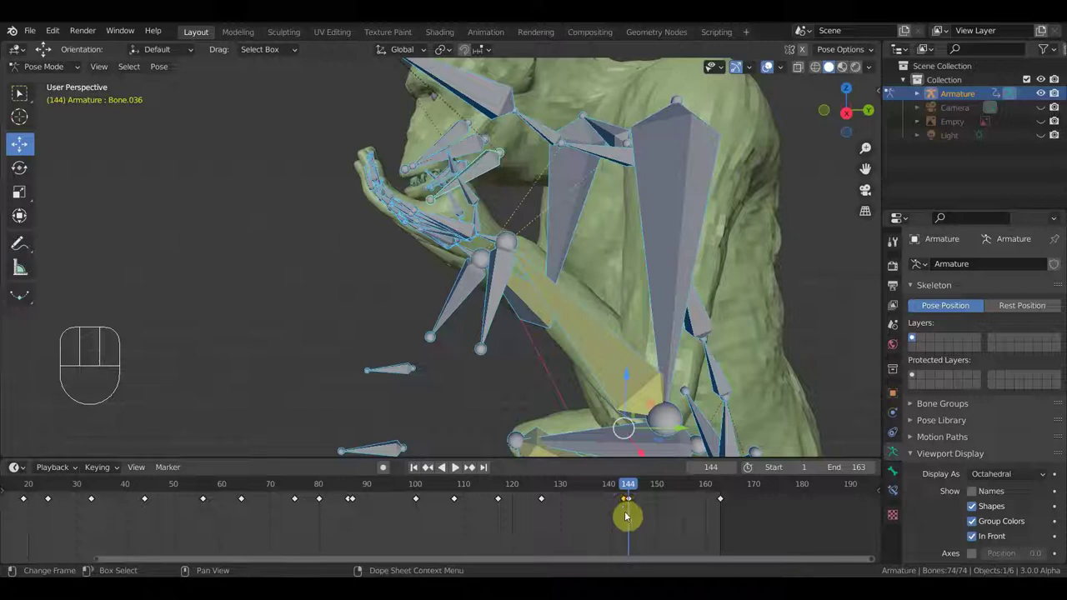
Tilt the head bone and key all bones, then rotate the mouth bone at the last frame, 163.
key("Delete")
left_click(675, 494)
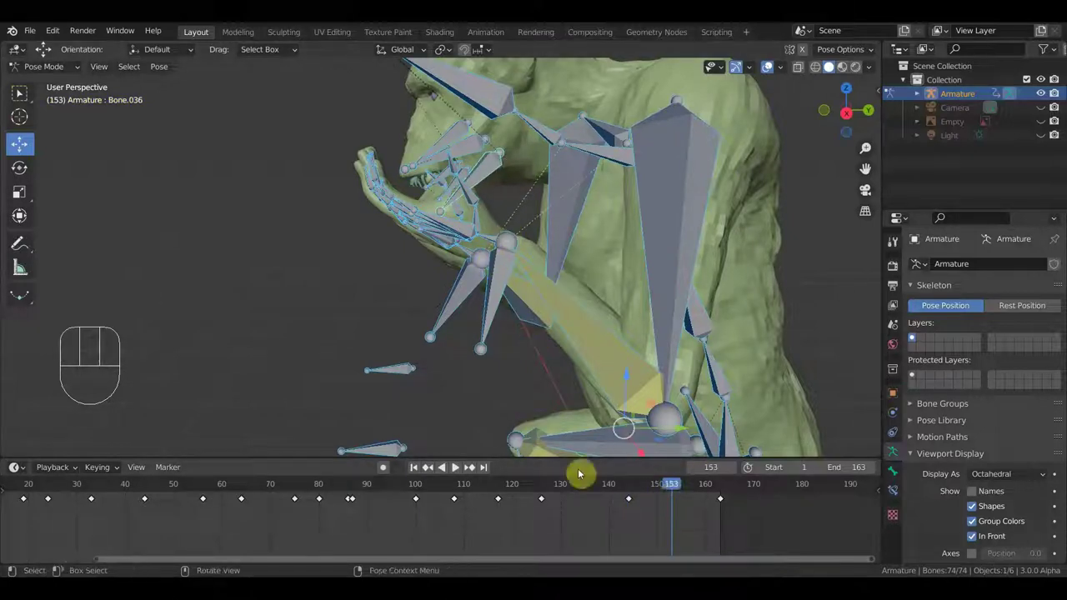
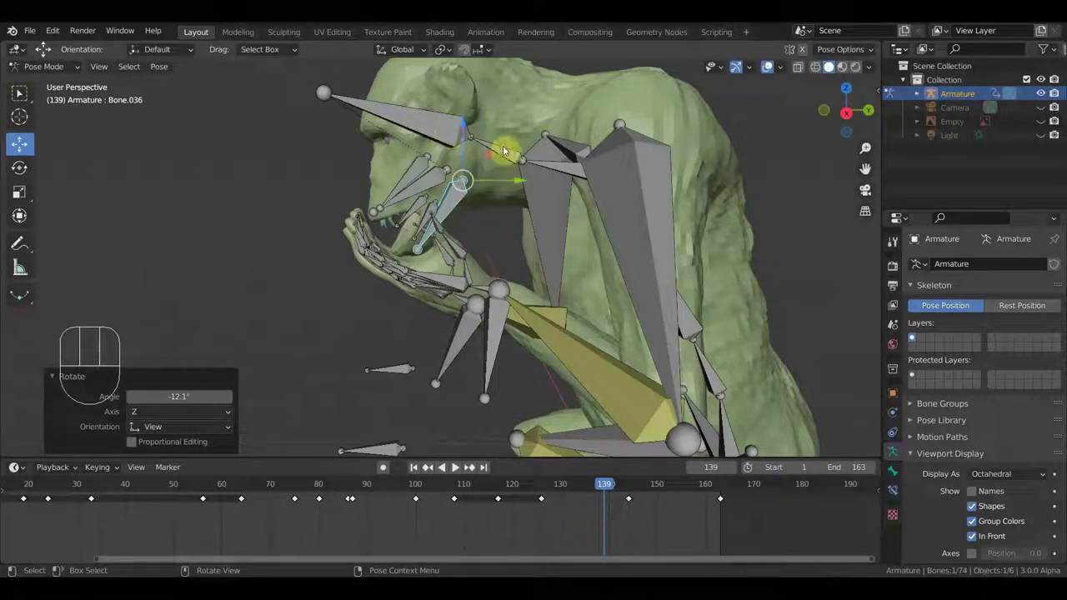
key("r")
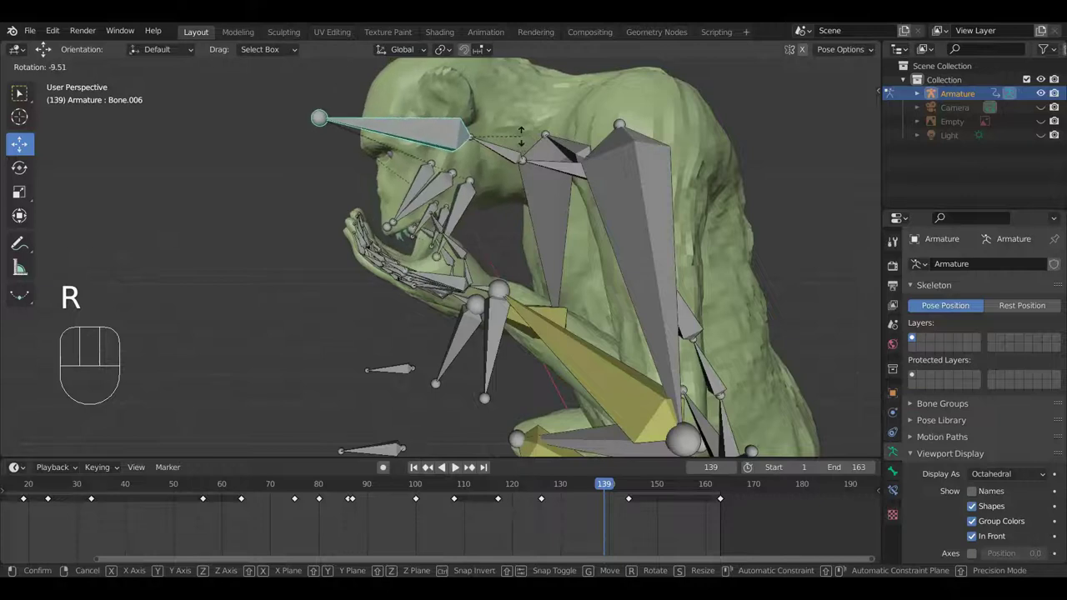
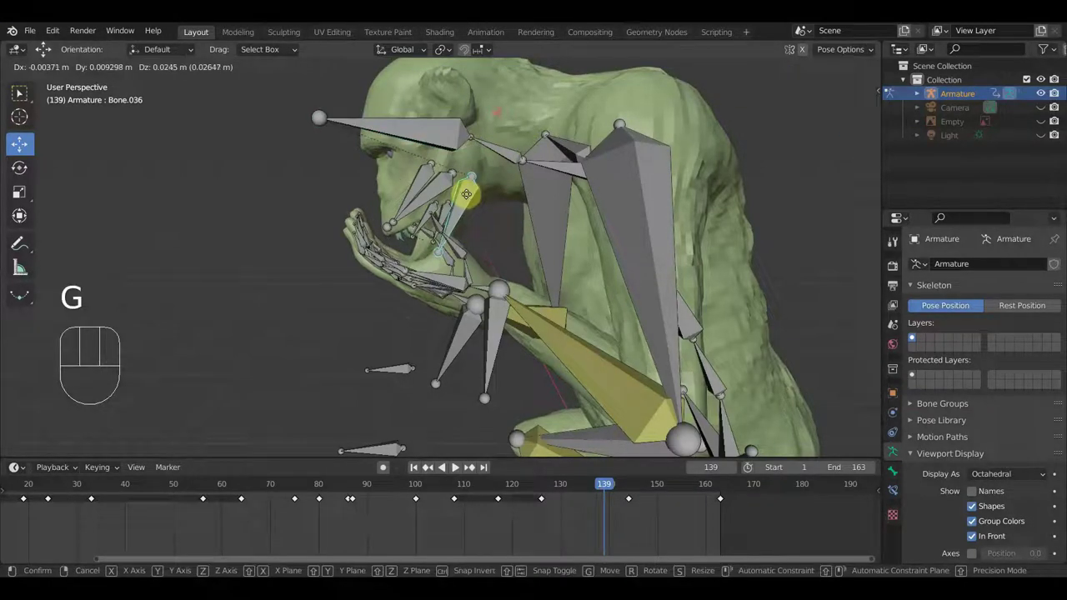
key("a")
key("i")
left_click_drag(609, 484, 693, 449)
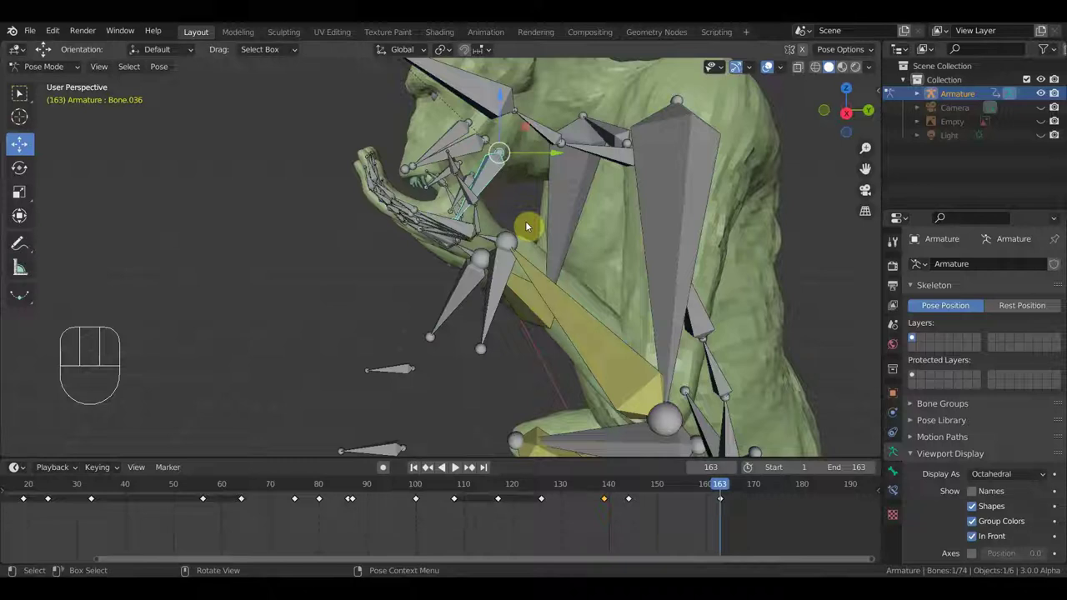
key("r")
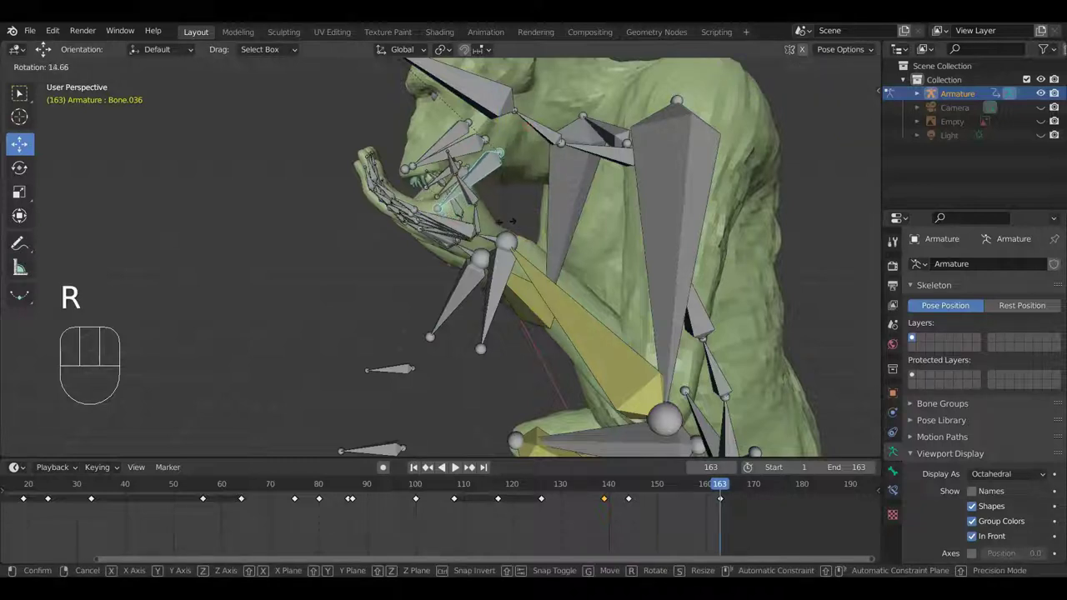
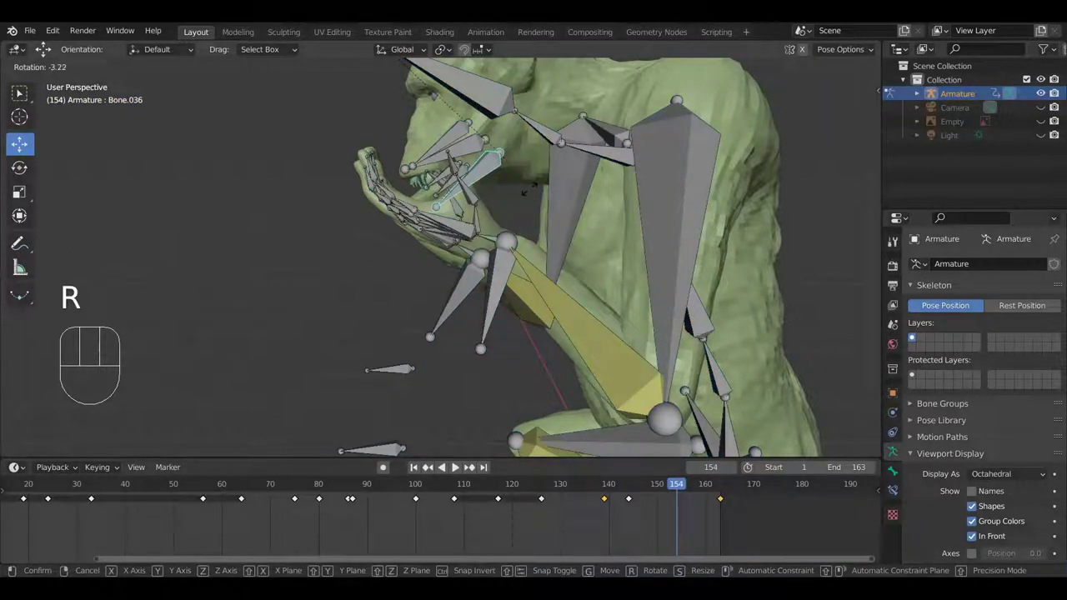
Key the whole pose at frame 154 and play the animation to review the motion.
key("a")
key("i")
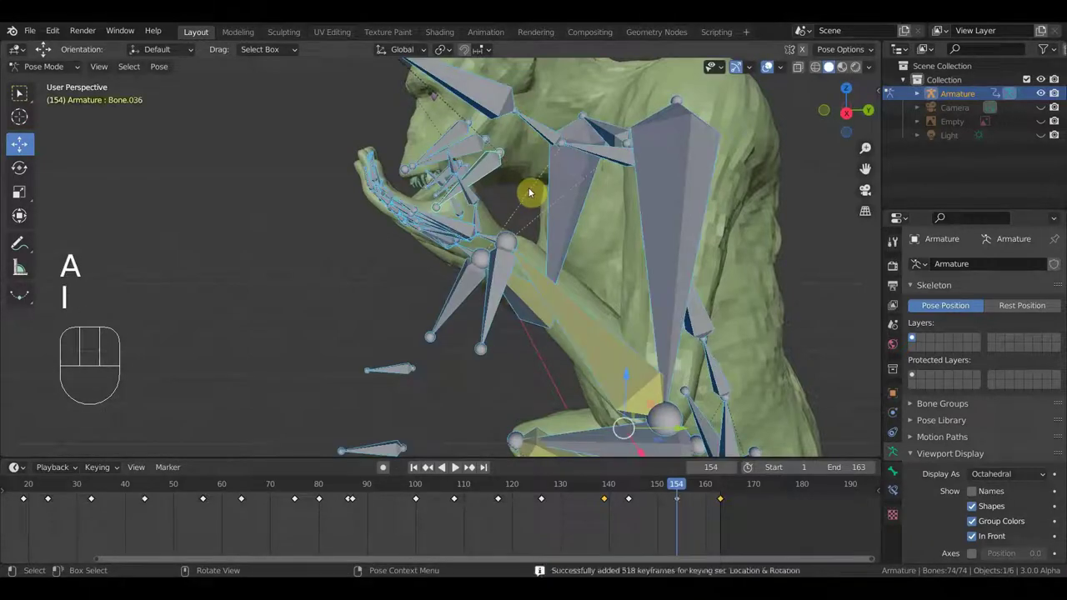
key("space")
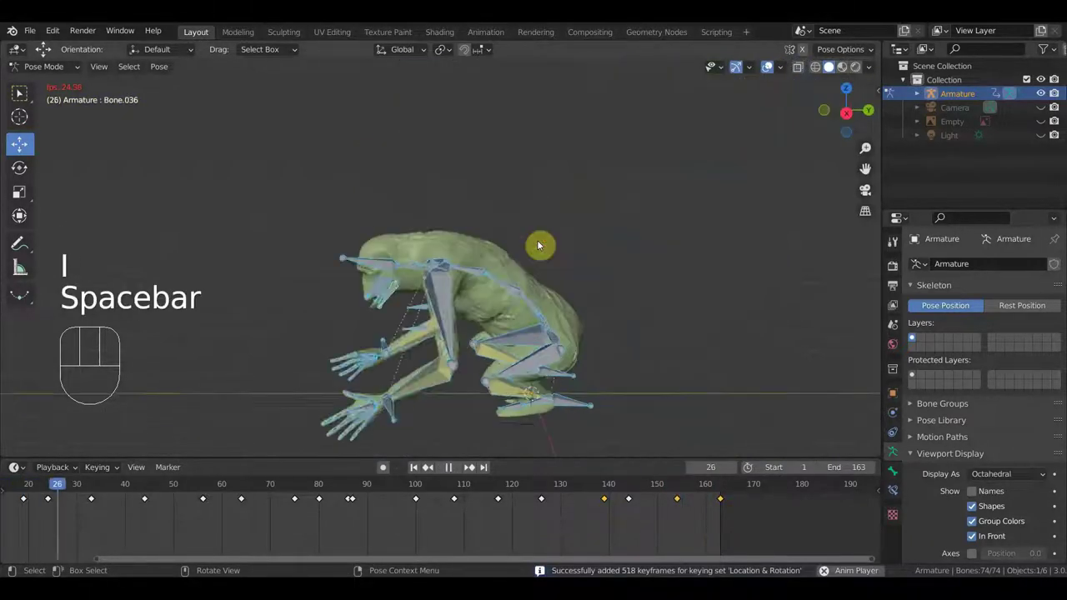
Stop near frame 93 and zoom in to inspect the hands-at-mouth pose from the front and side.
middle_click(579, 245)
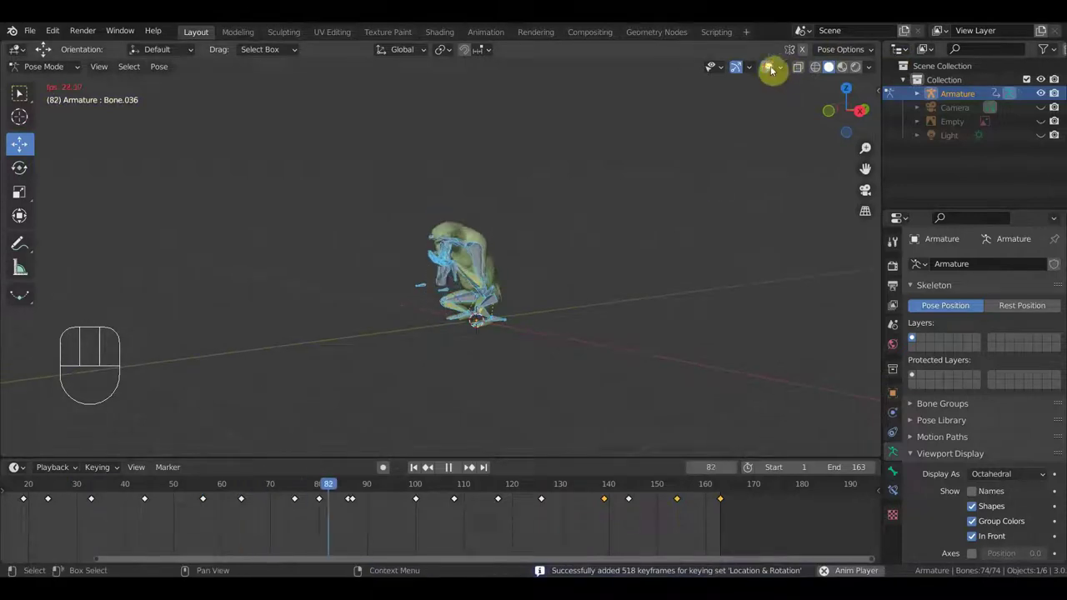
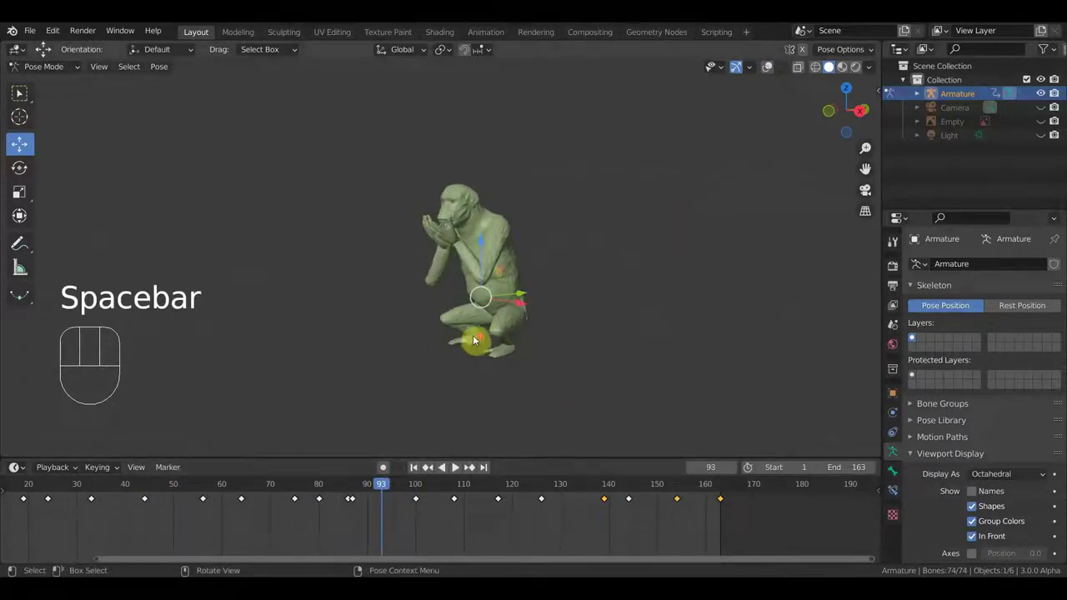
left_click_drag(502, 354, 691, 345)
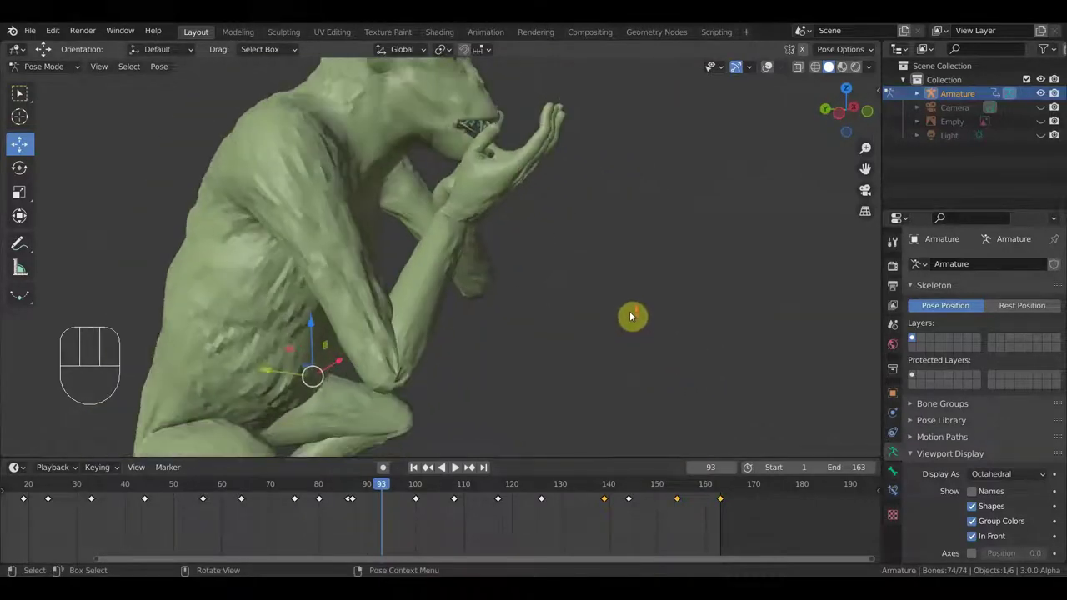
left_click_drag(605, 309, 461, 272)
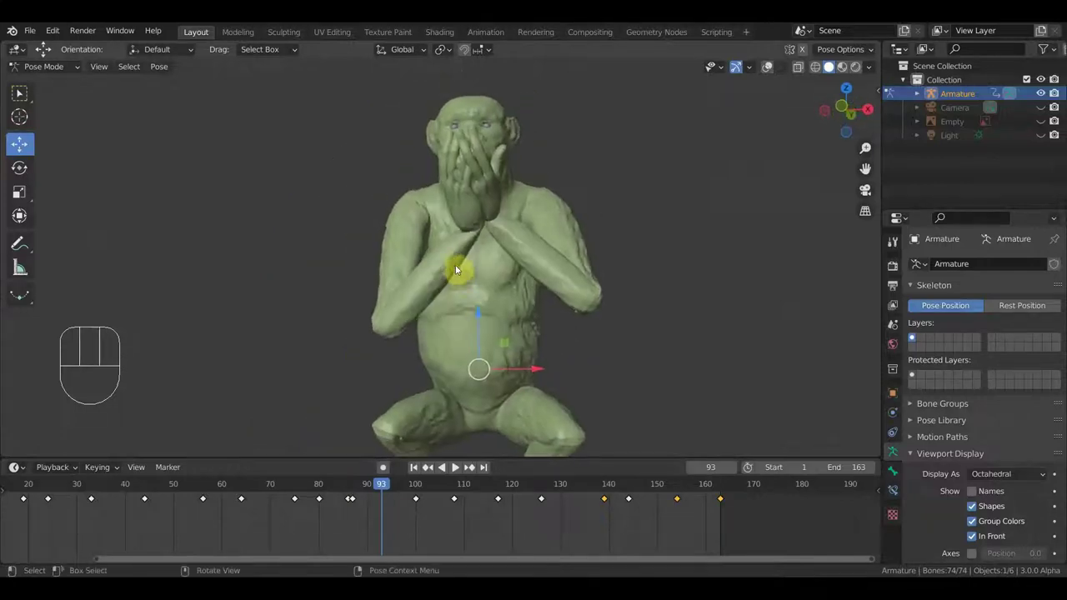
middle_click(461, 260)
middle_click(455, 259)
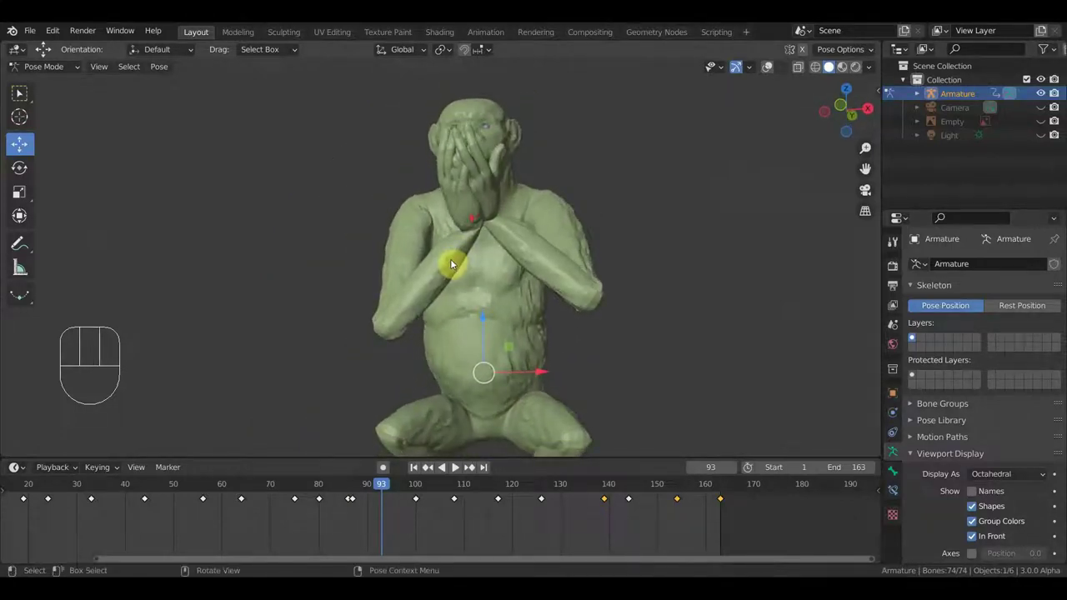
left_click_drag(471, 218, 492, 255)
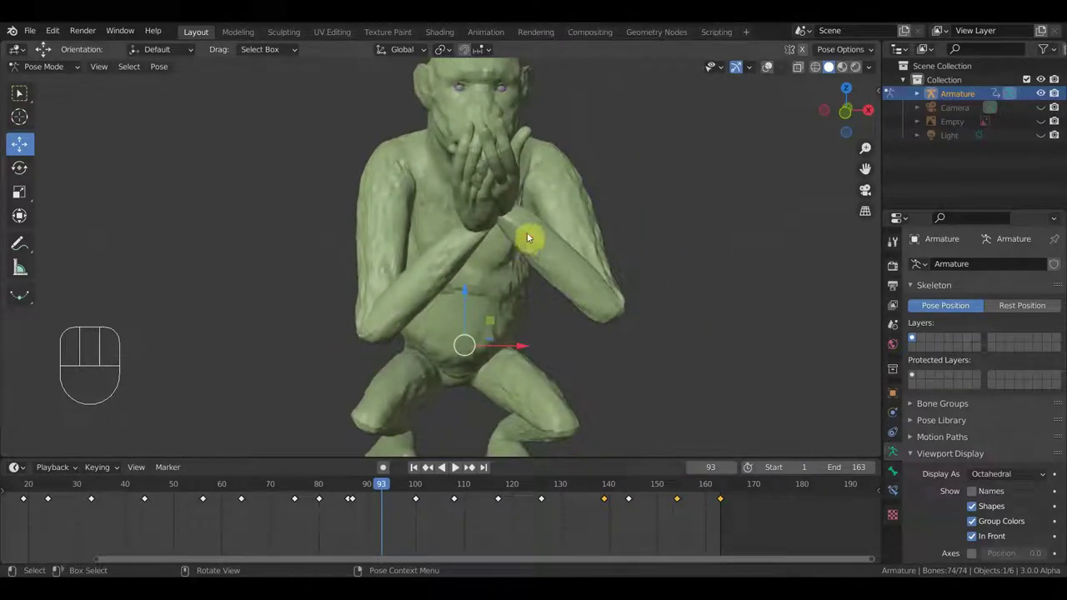
left_click_drag(483, 202, 423, 179)
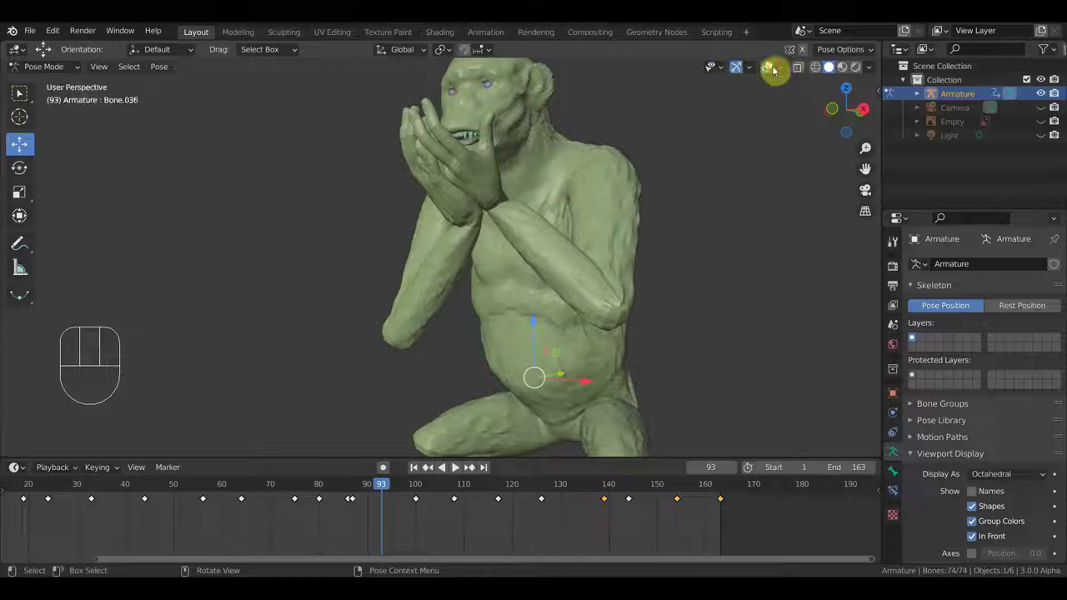
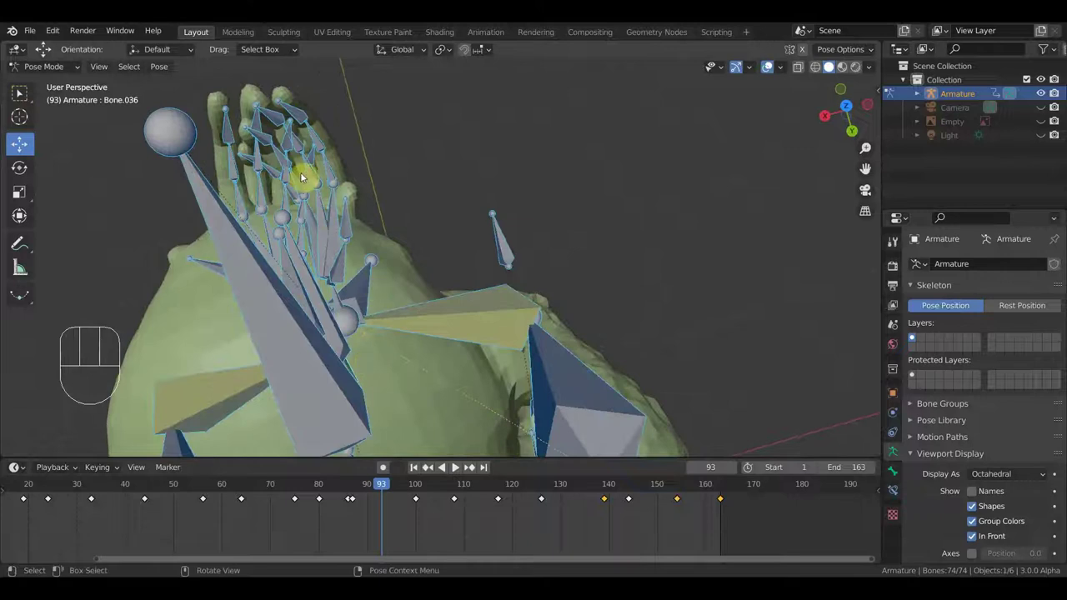
Hide the bones to see the bare mesh around the raised hands, then rotate a finger bone near the mouth.
left_click_drag(300, 181, 297, 191)
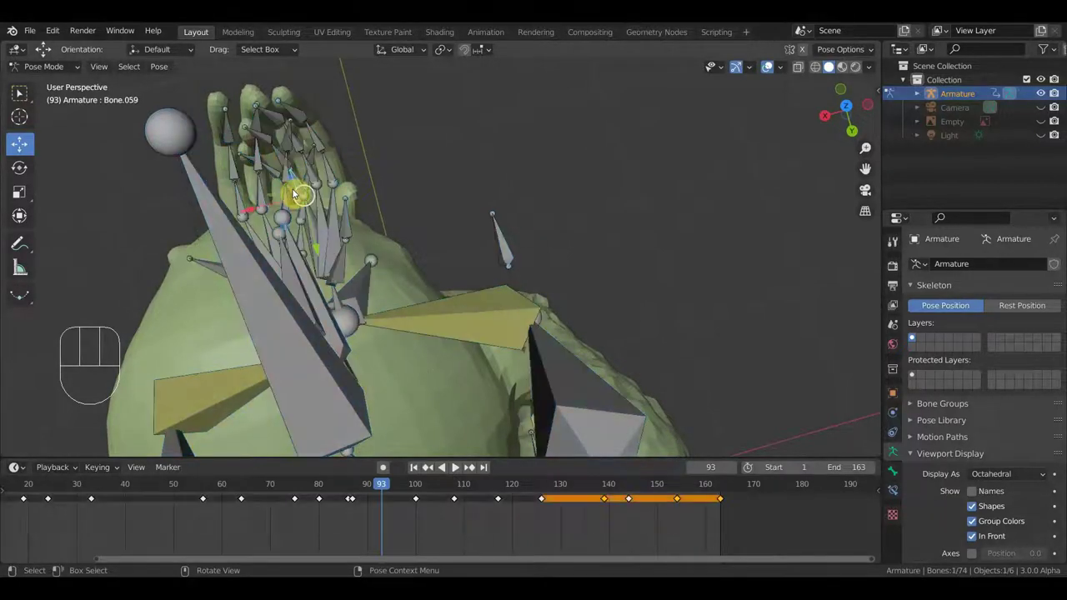
left_click_drag(295, 191, 295, 190)
left_click_drag(412, 210, 517, 125)
left_click_drag(567, 172, 660, 129)
middle_click(657, 131)
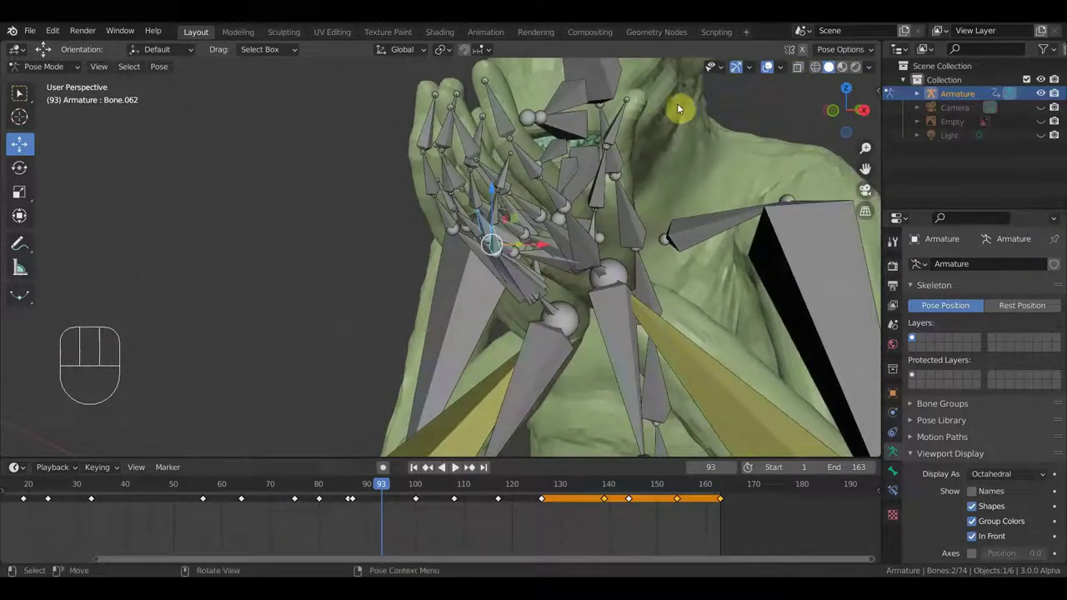
left_click(767, 68)
left_click_drag(690, 176, 548, 276)
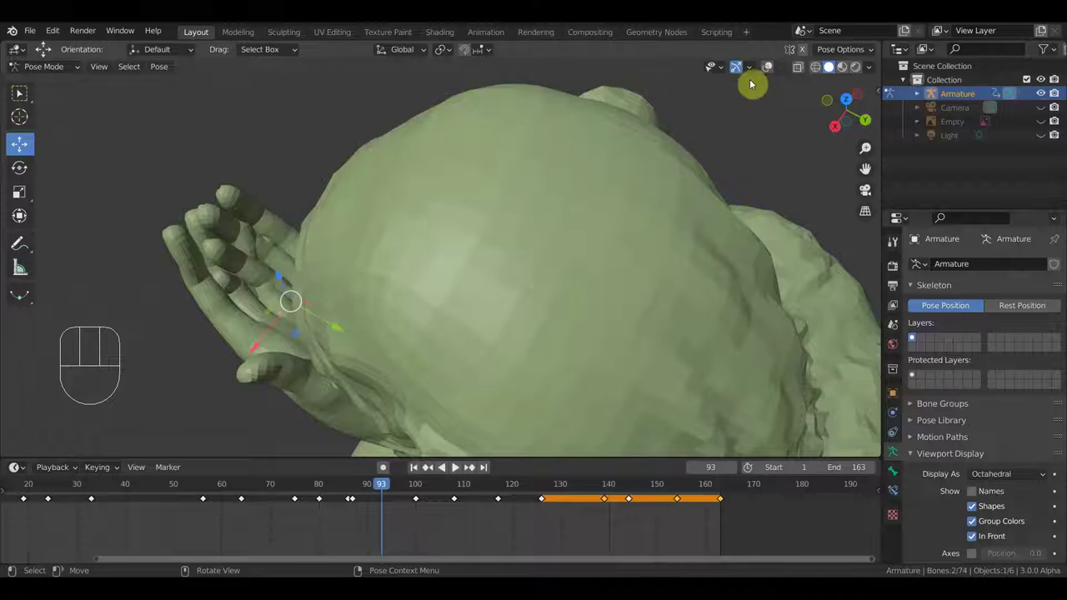
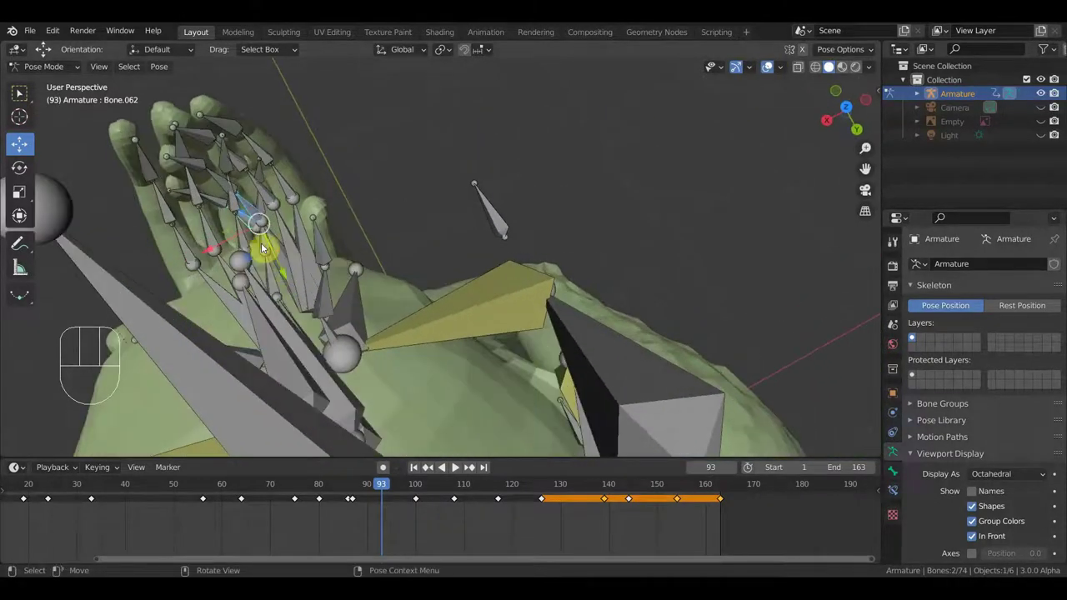
left_click_drag(245, 245, 268, 245)
left_click_drag(269, 244, 282, 266)
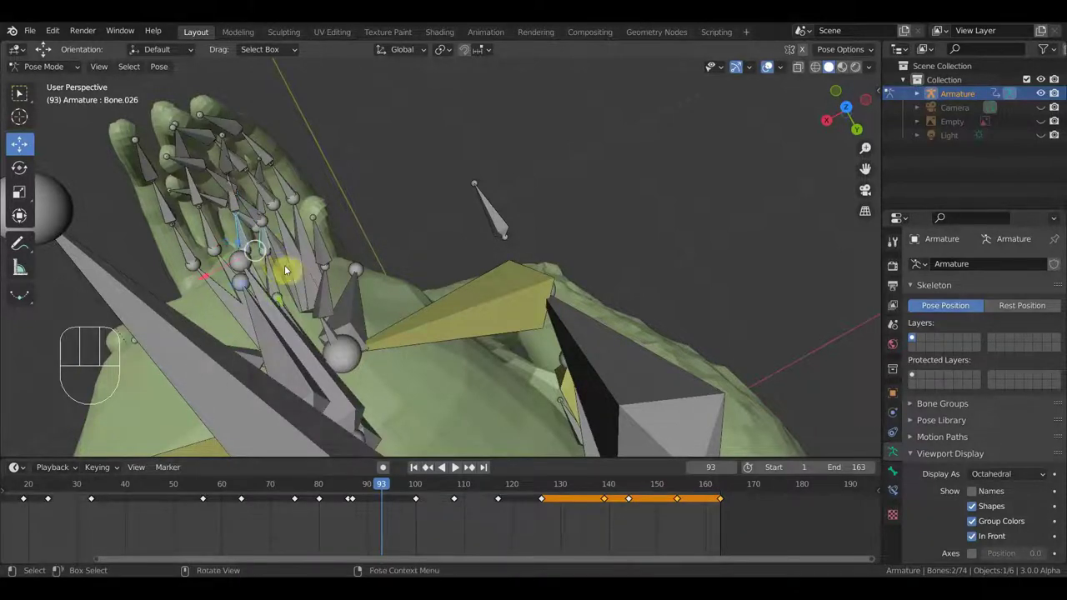
left_click_drag(341, 244, 408, 165)
key("r")
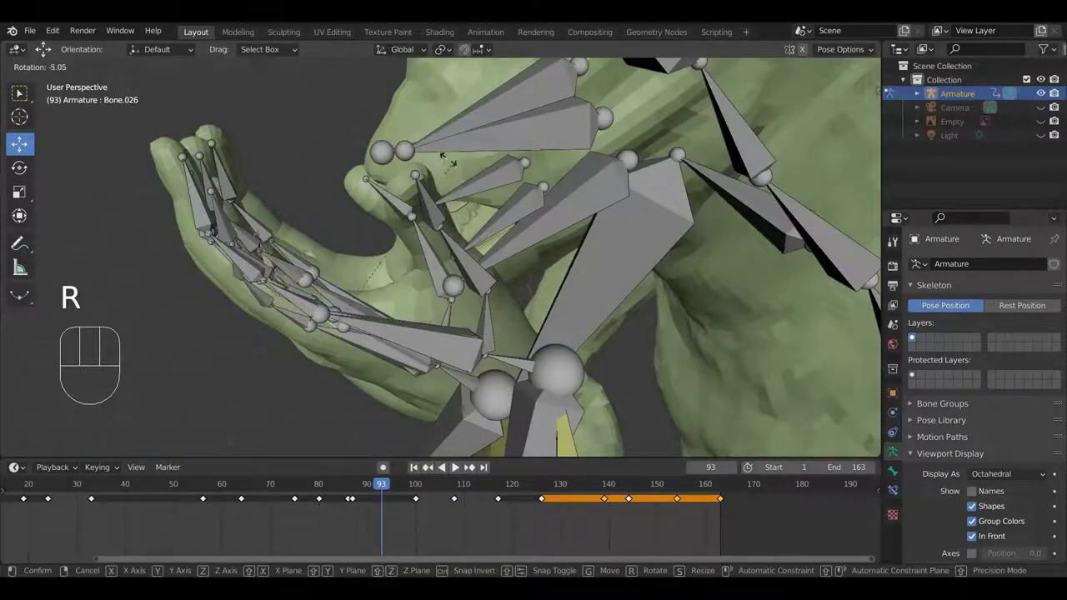
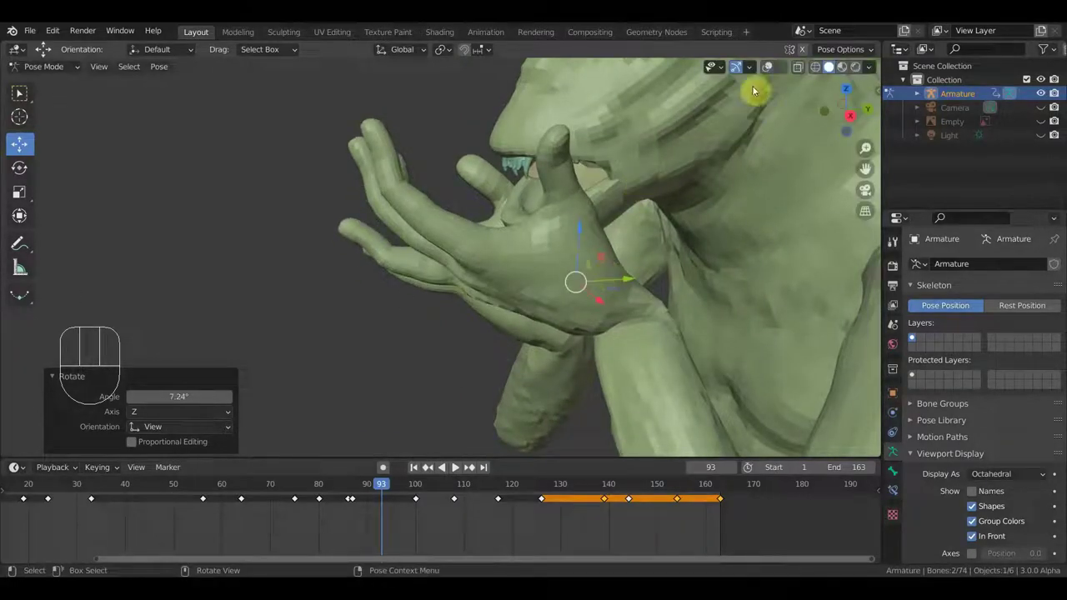
Select several finger bones and rotate them to curl the fingers at frame 93.
left_click_drag(552, 289, 489, 374)
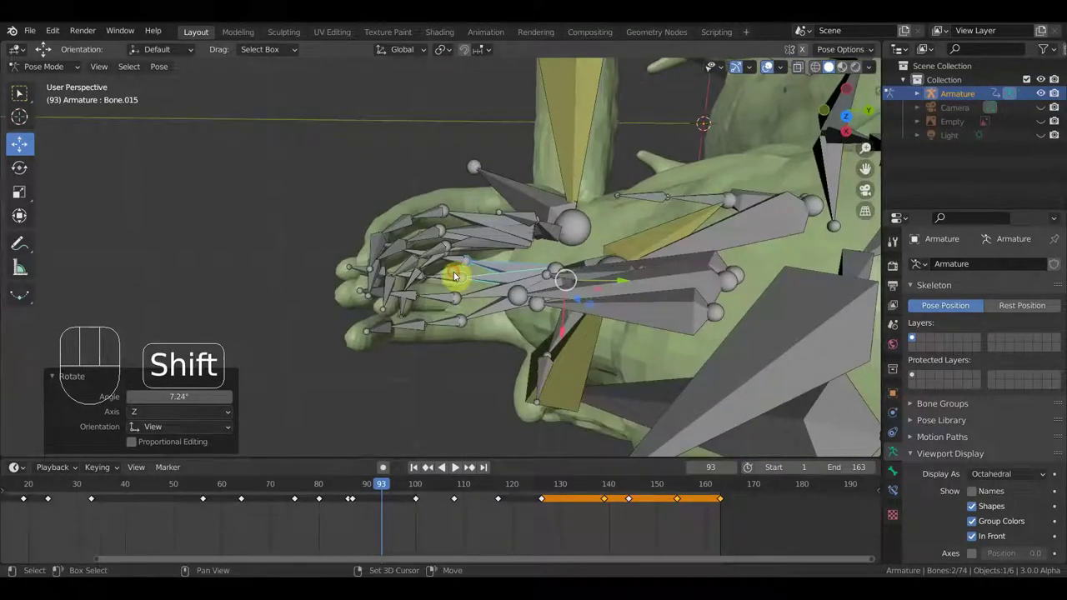
left_click_drag(458, 259, 511, 383)
left_click_drag(521, 370, 496, 326)
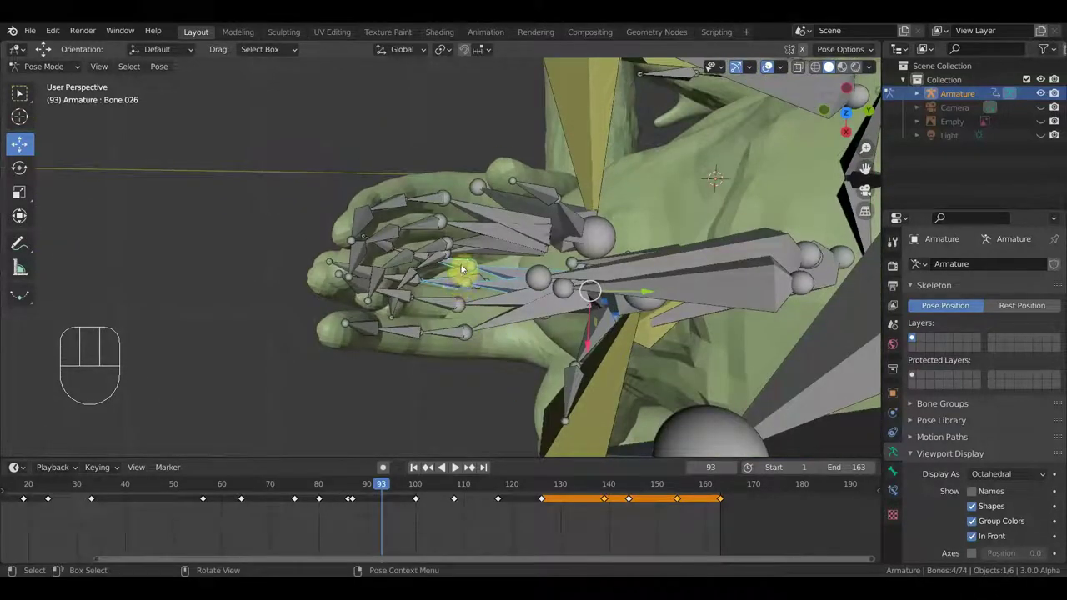
left_click_drag(465, 264, 465, 269)
left_click_drag(466, 265, 459, 284)
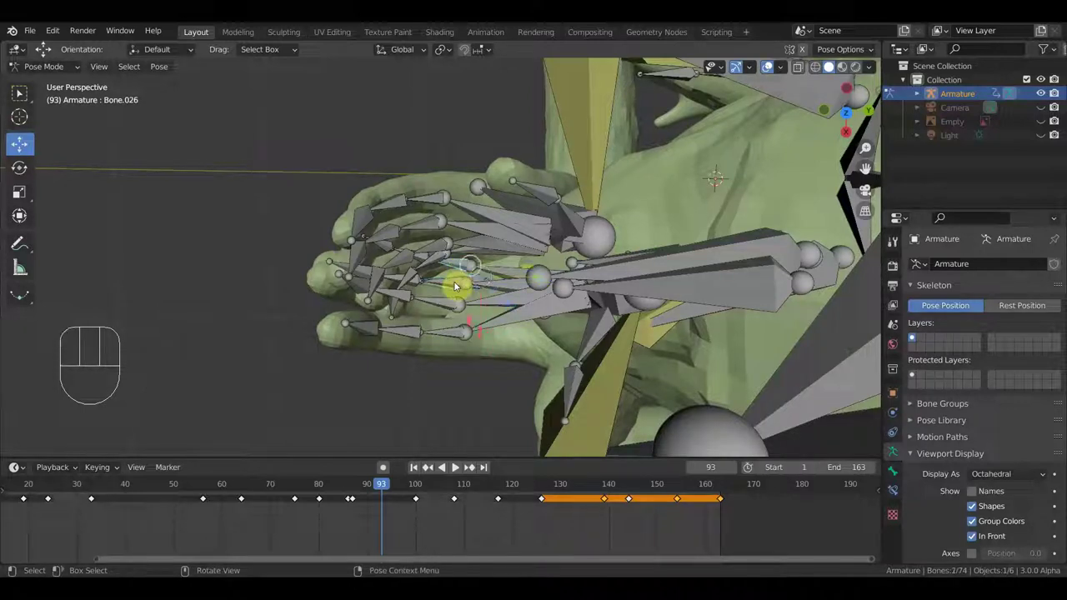
left_click_drag(457, 282, 484, 316)
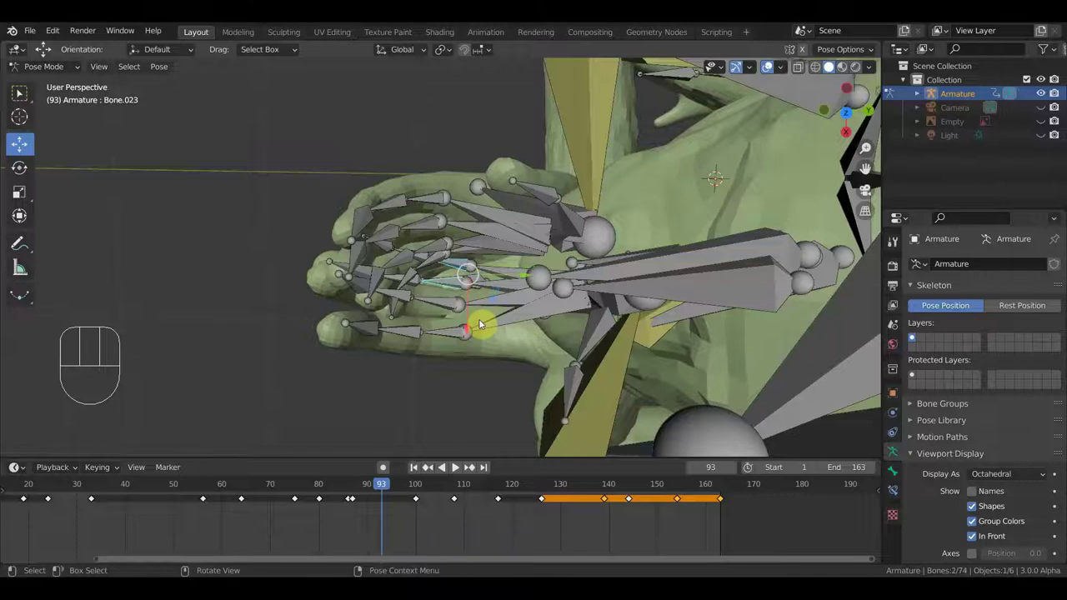
left_click_drag(493, 292, 555, 223)
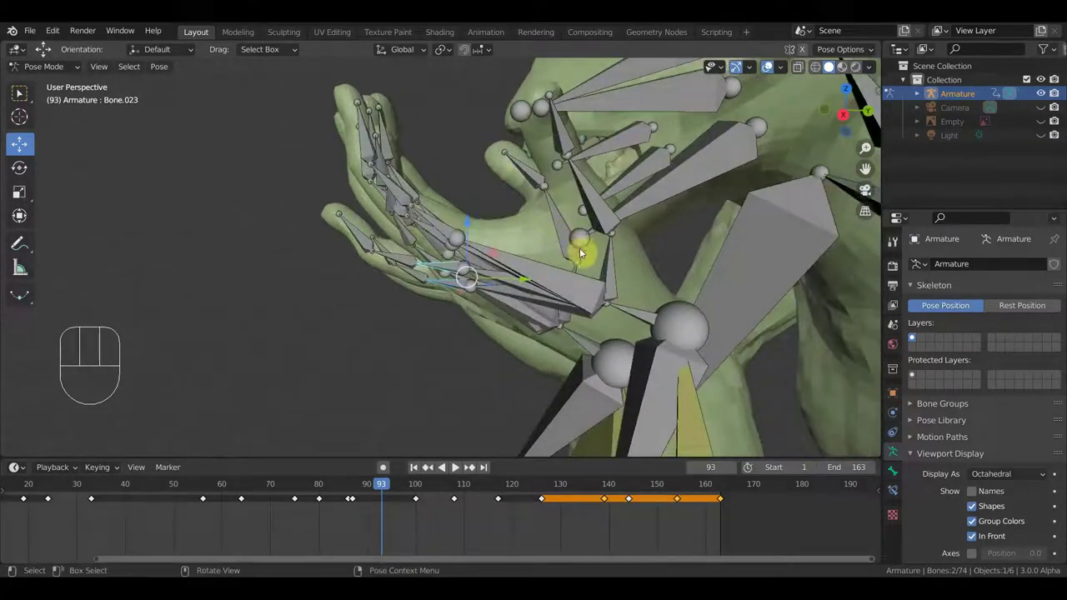
key("r")
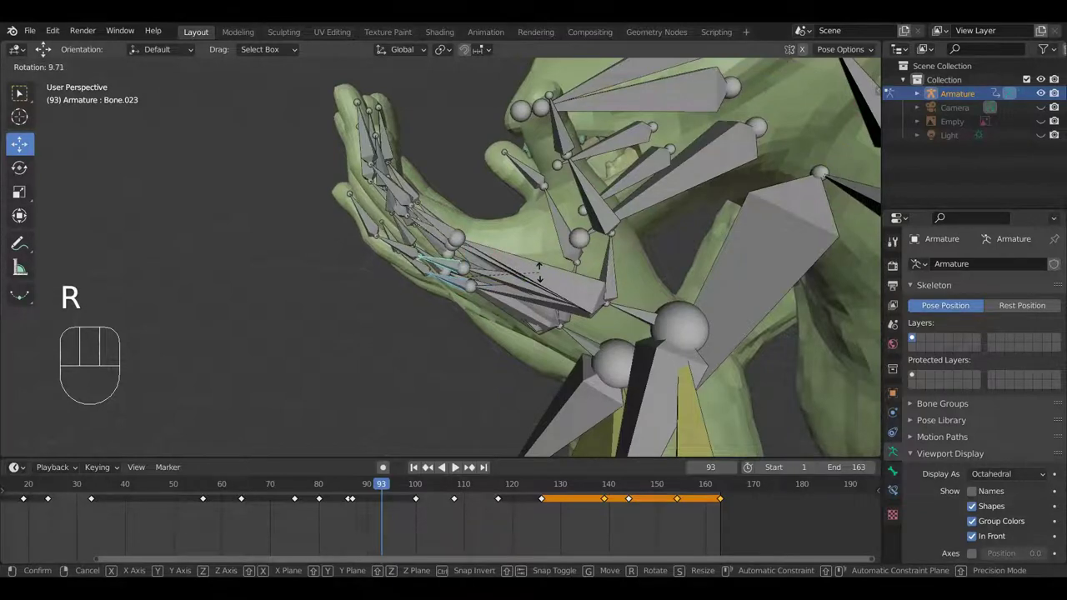
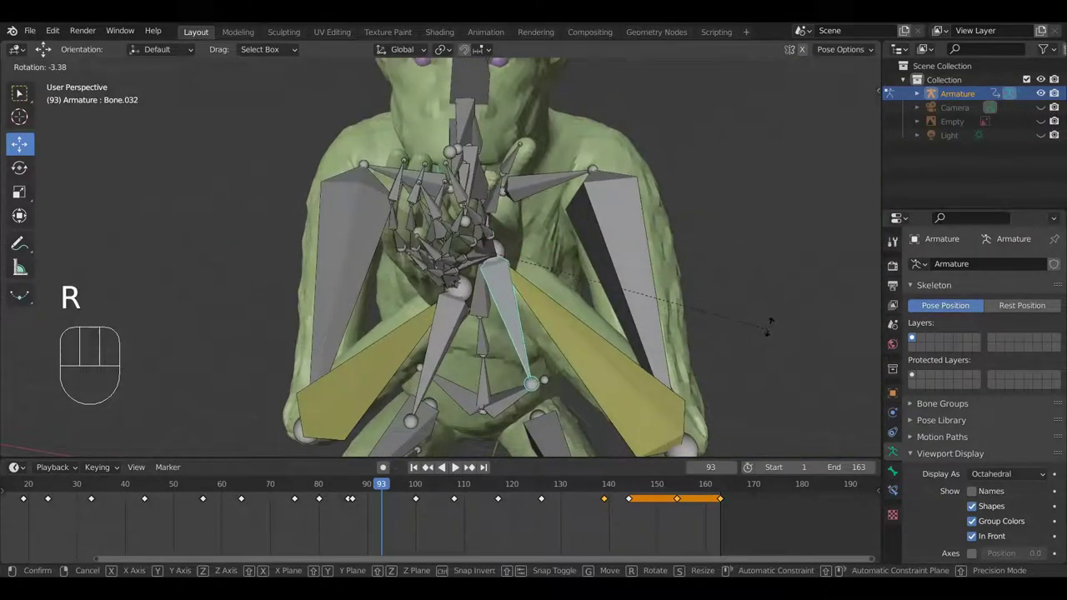
key("g")
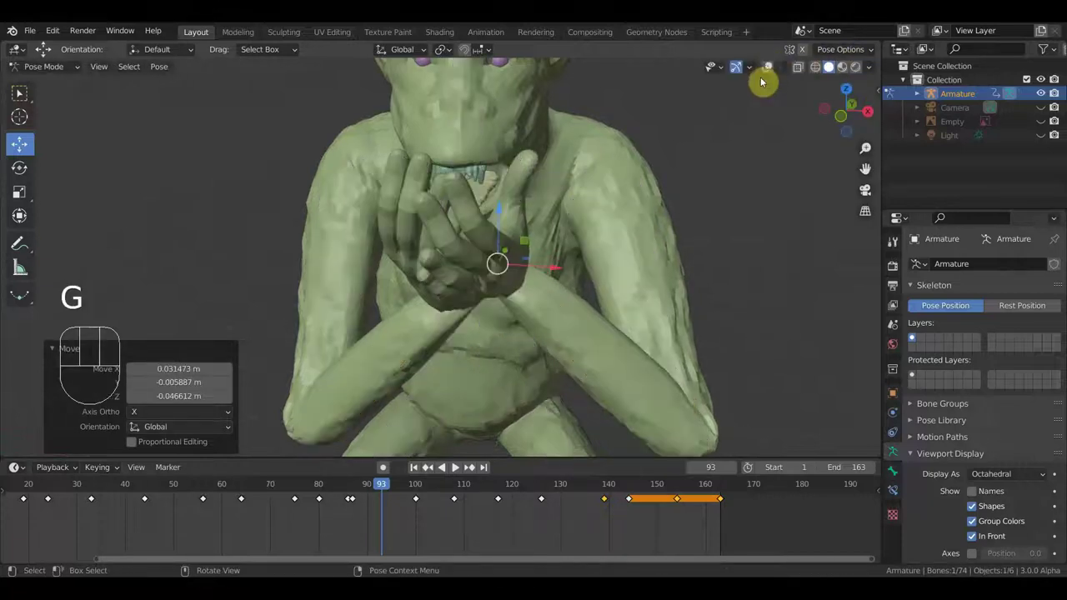
Bend further finger bones inward toward the palm so both hands cup against the mouth.
scroll("up", 3)
left_click_drag(729, 221, 869, 220)
left_click(776, 68)
scroll("up", 3)
middle_click(493, 303)
left_click_drag(461, 290, 478, 263)
left_click_drag(479, 263, 567, 297)
left_click_drag(568, 296, 611, 279)
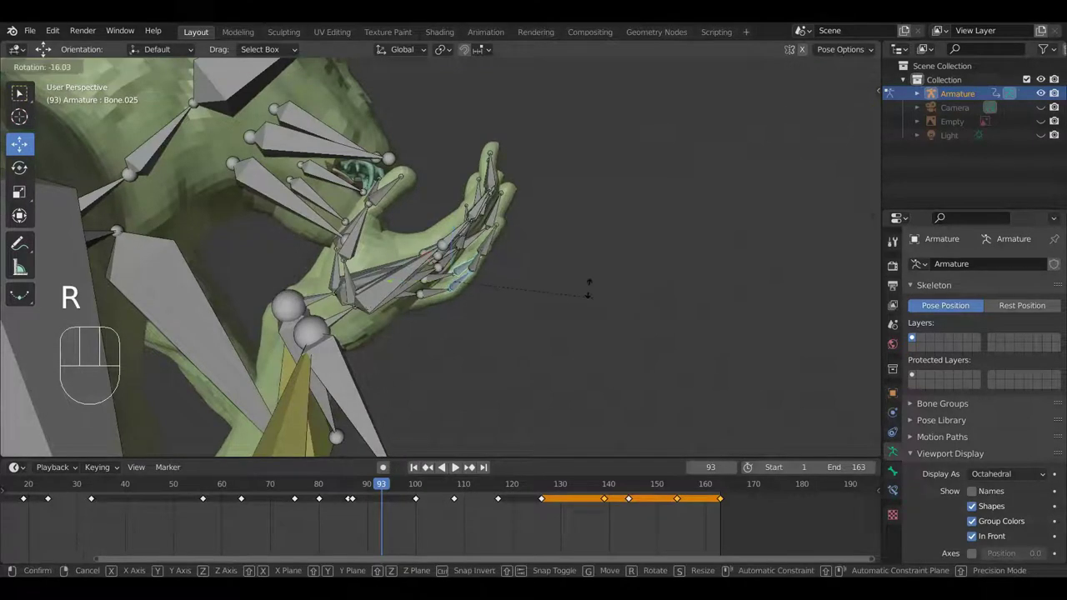
key("r")
left_click_drag(442, 293, 554, 325)
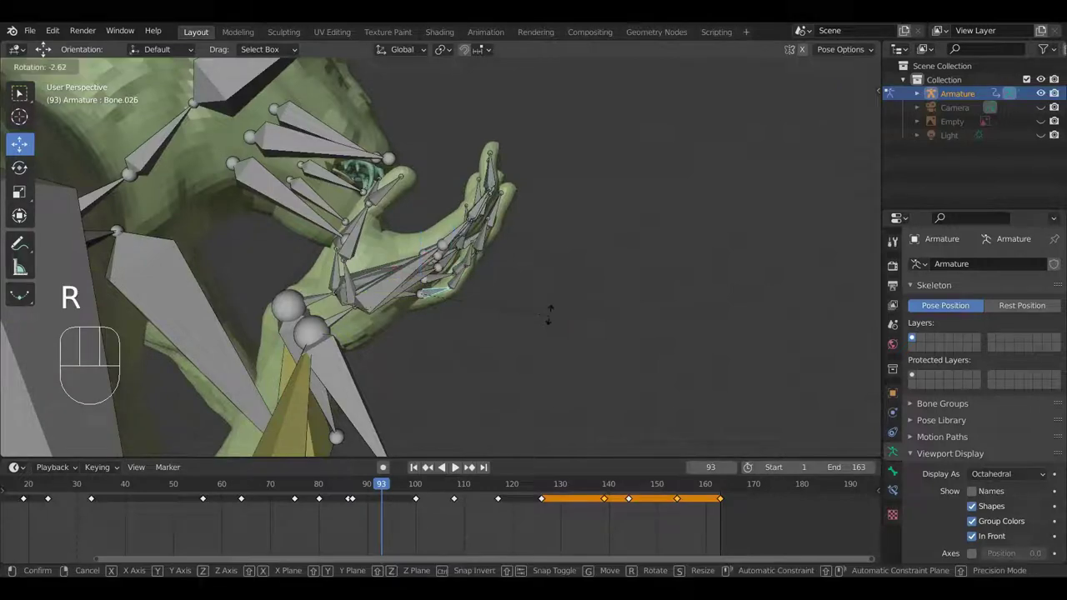
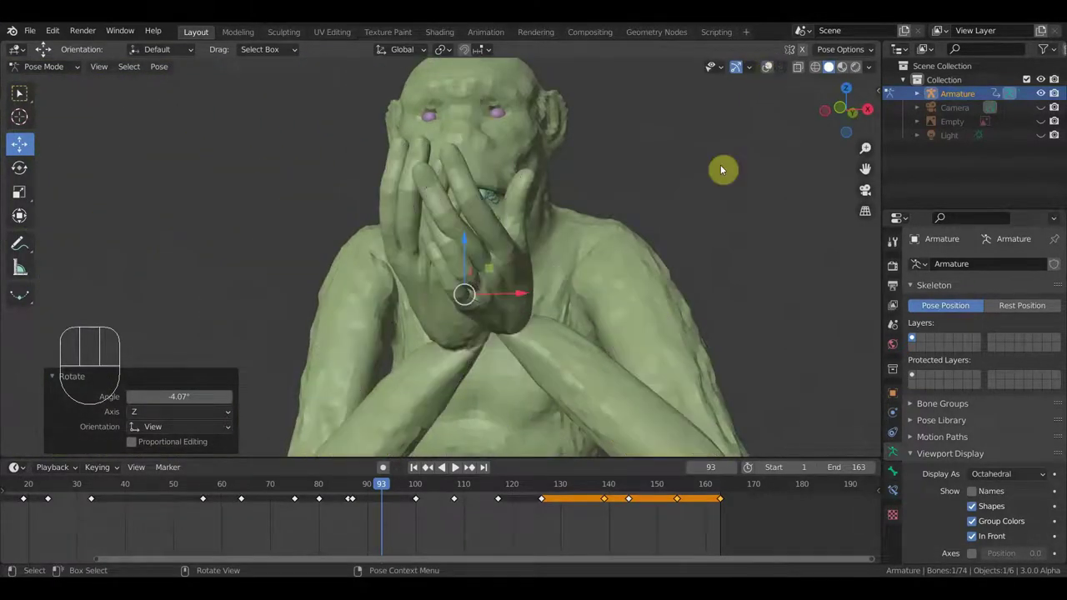
left_click_drag(710, 205, 853, 216)
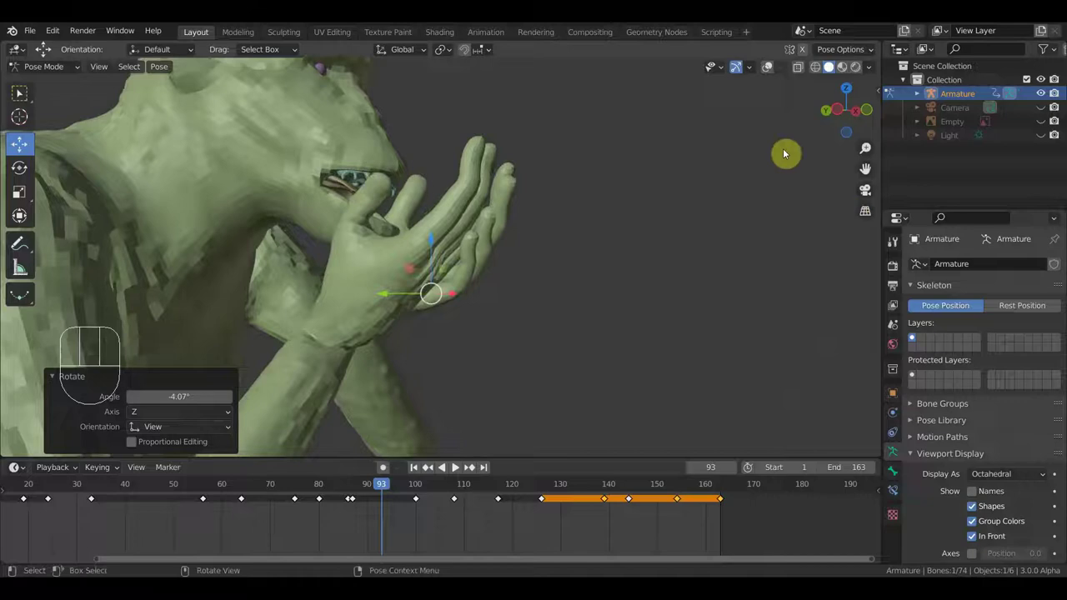
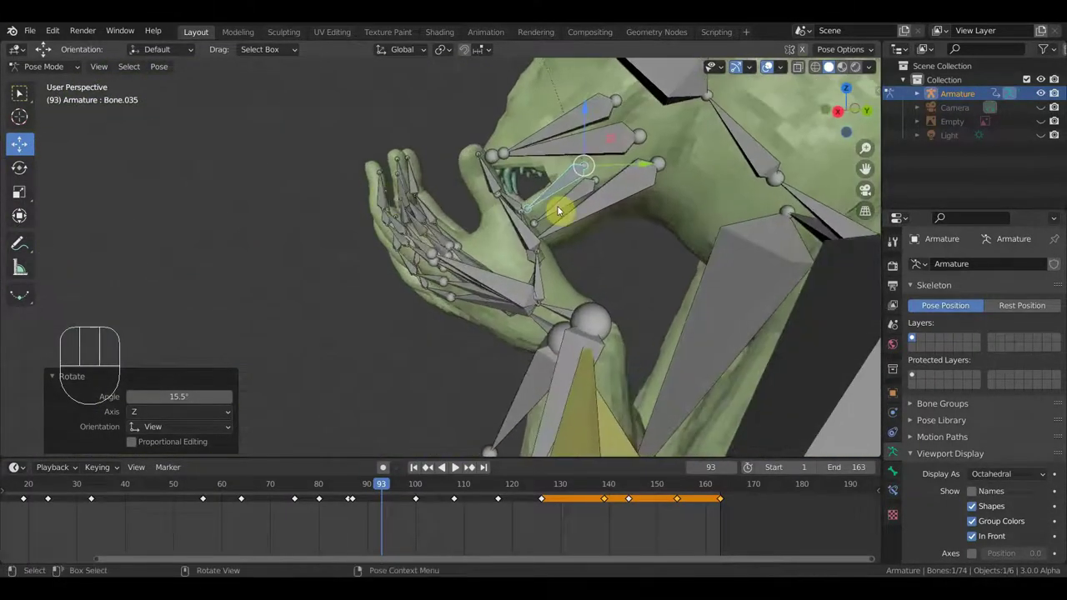
Confirm the jaw bone rotation and key location and rotation for all bones at frame 93.
key("r")
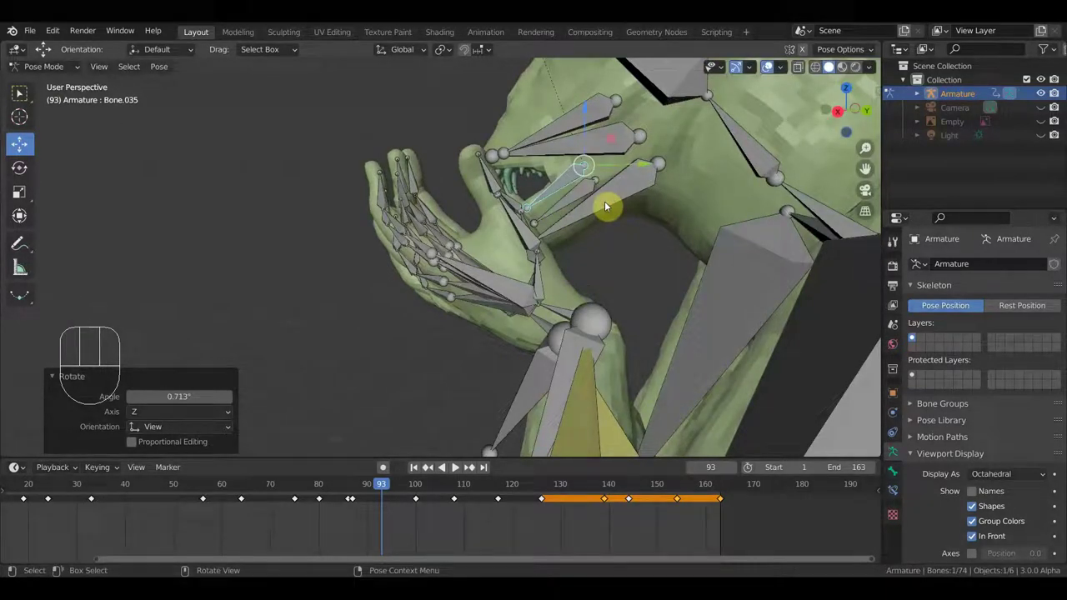
key("a")
key("i")
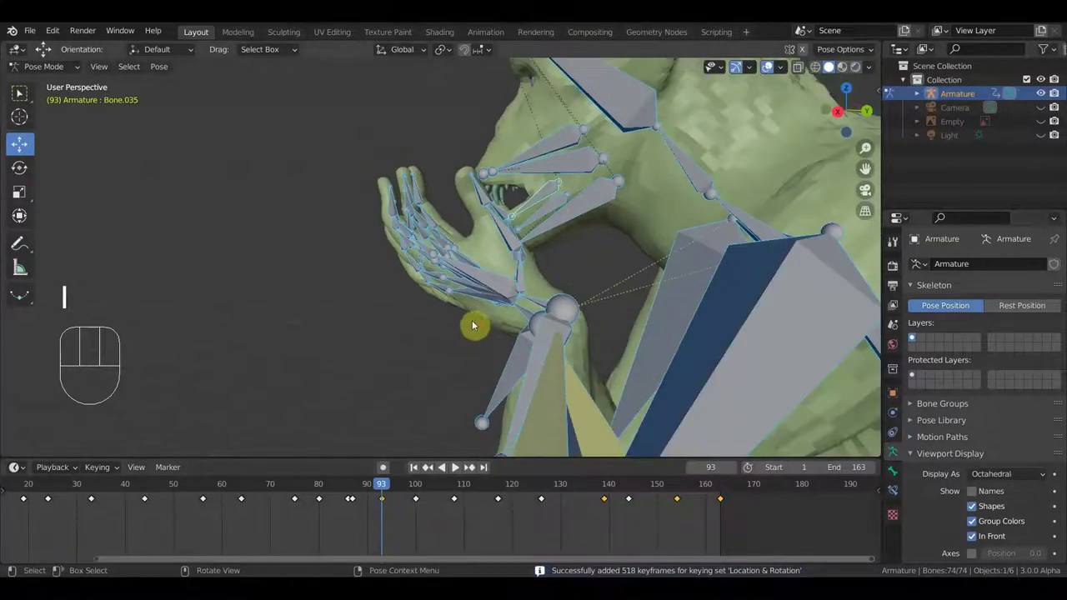
Select the hand and arm bones and shift their keyframes just before frame 93 earlier in the timeline.
left_click_drag(455, 324, 400, 204)
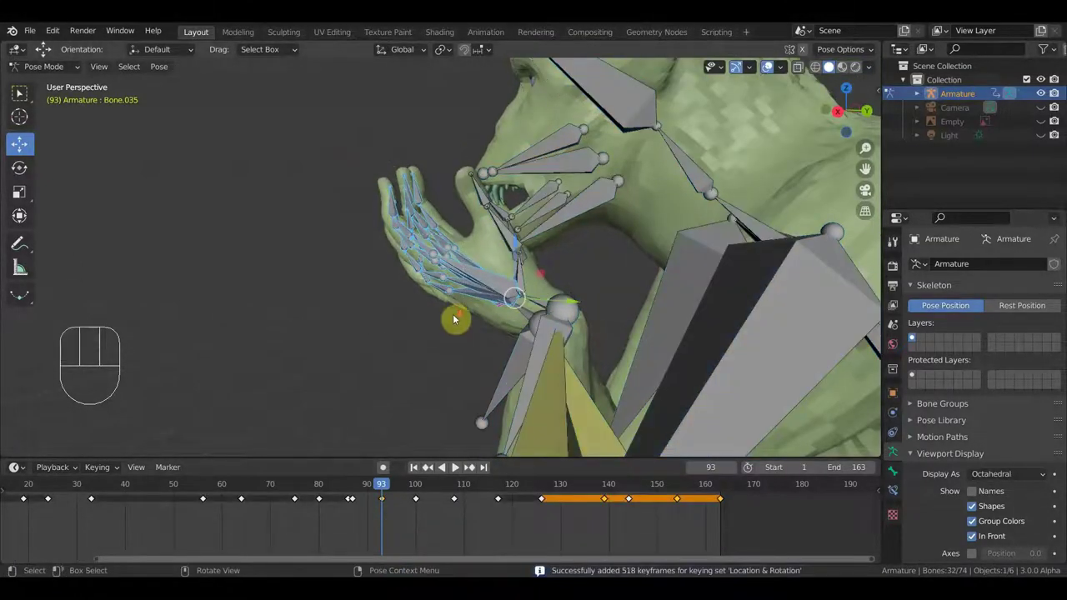
left_click_drag(513, 309, 364, 256)
left_click_drag(358, 144, 464, 304)
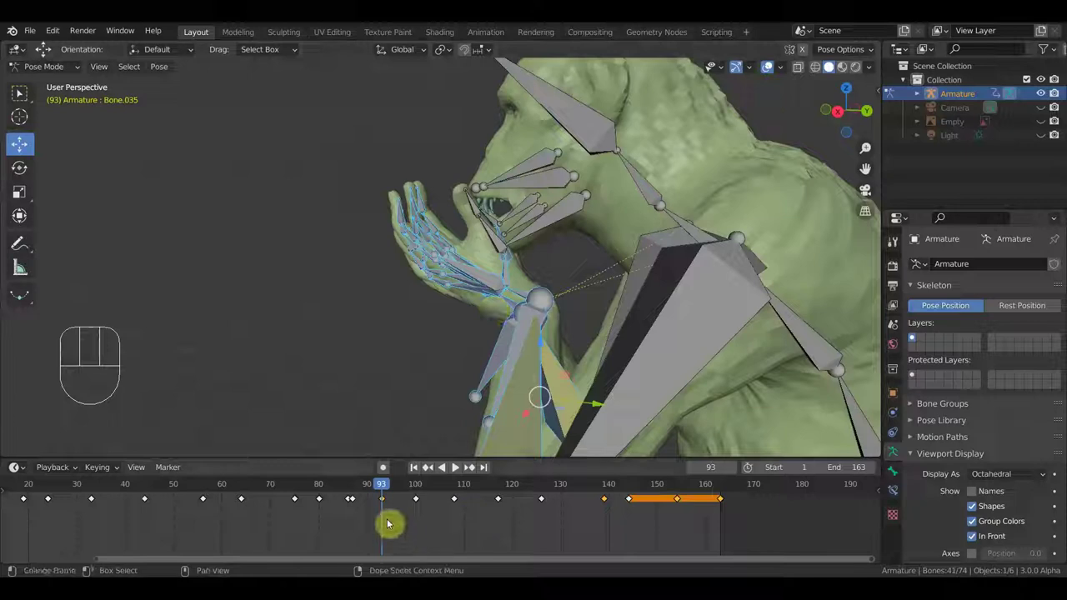
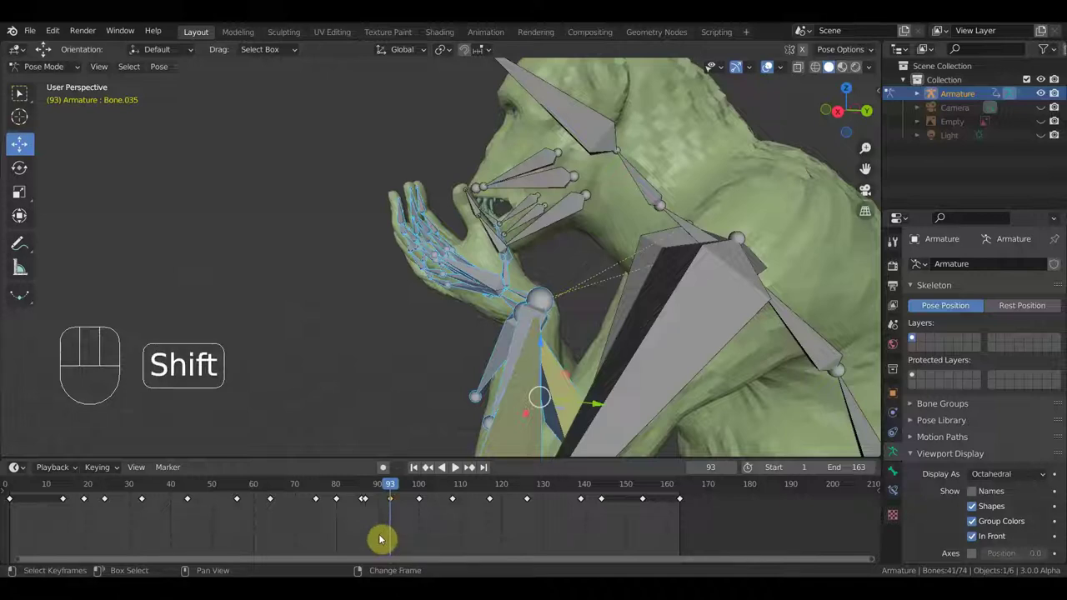
key("shift+d")
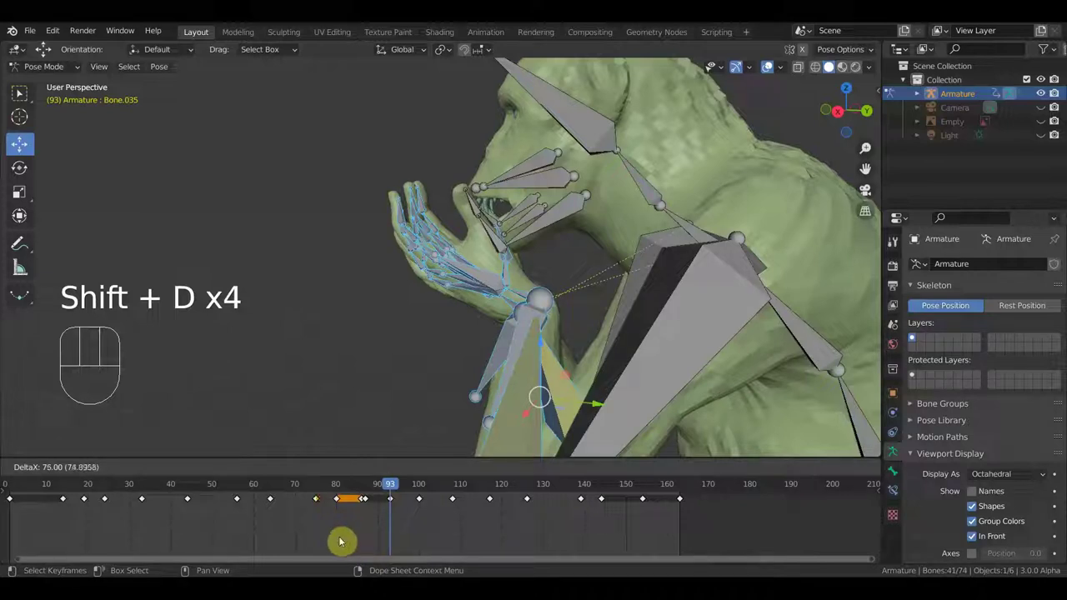
Go back to frame 80, try moving the head and neck bones in side view, then undo the move.
left_click(321, 483)
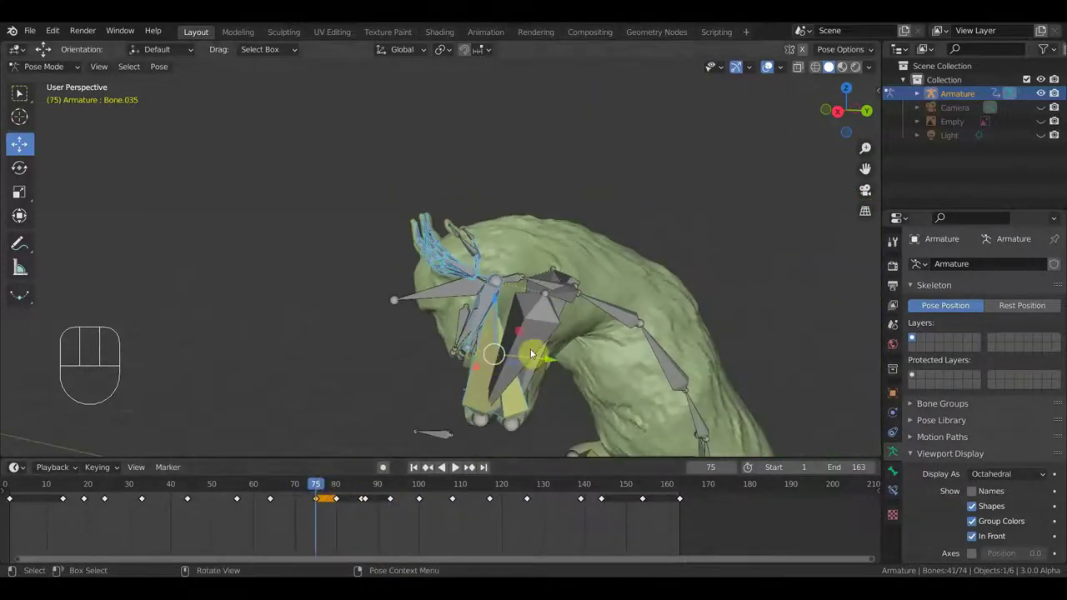
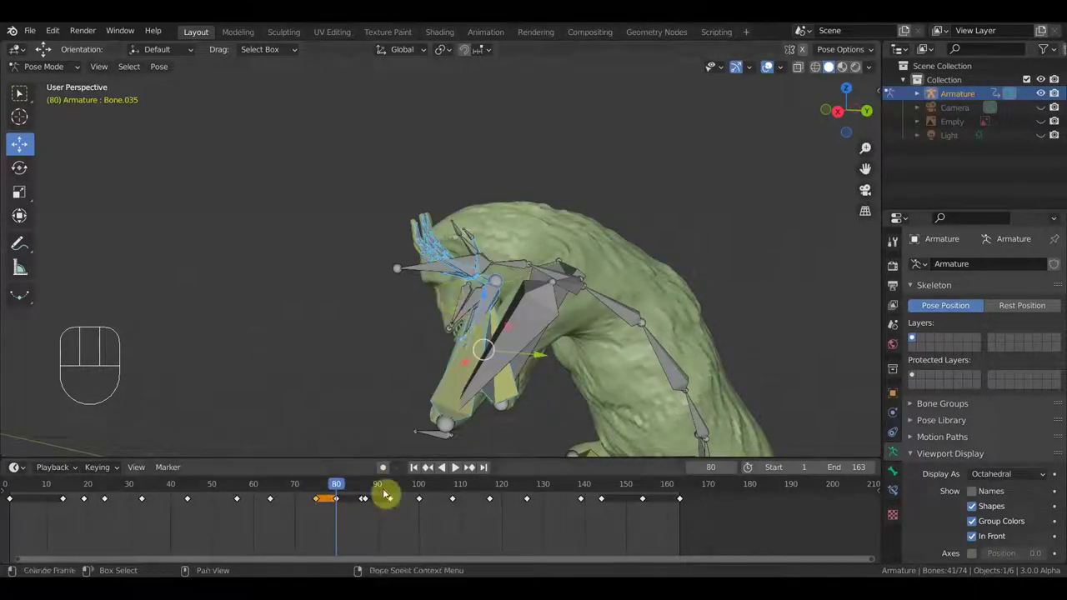
left_click_drag(510, 388, 509, 386)
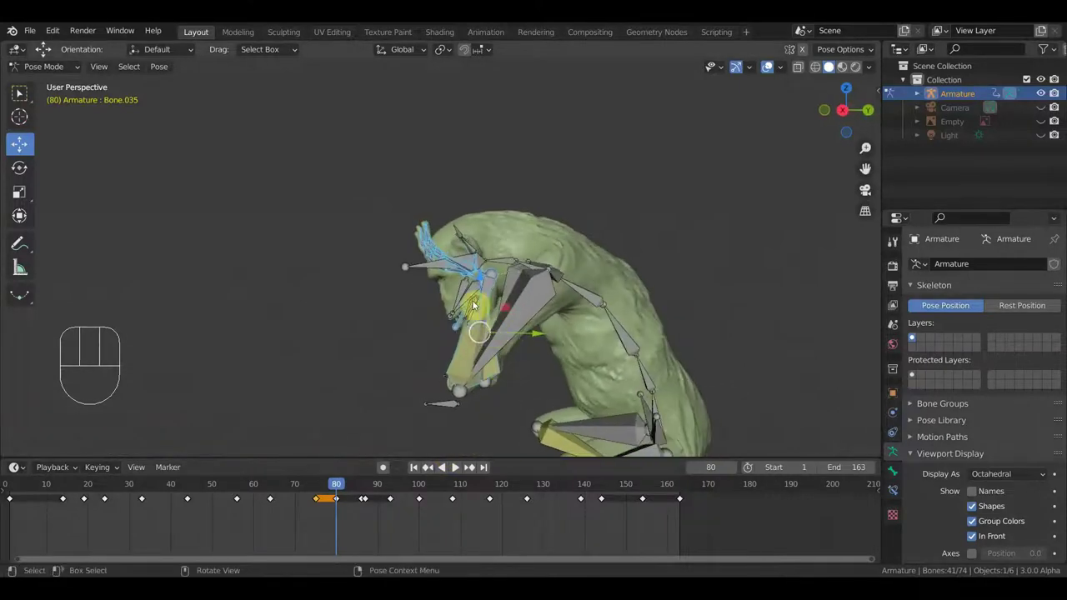
left_click_drag(470, 300, 468, 299)
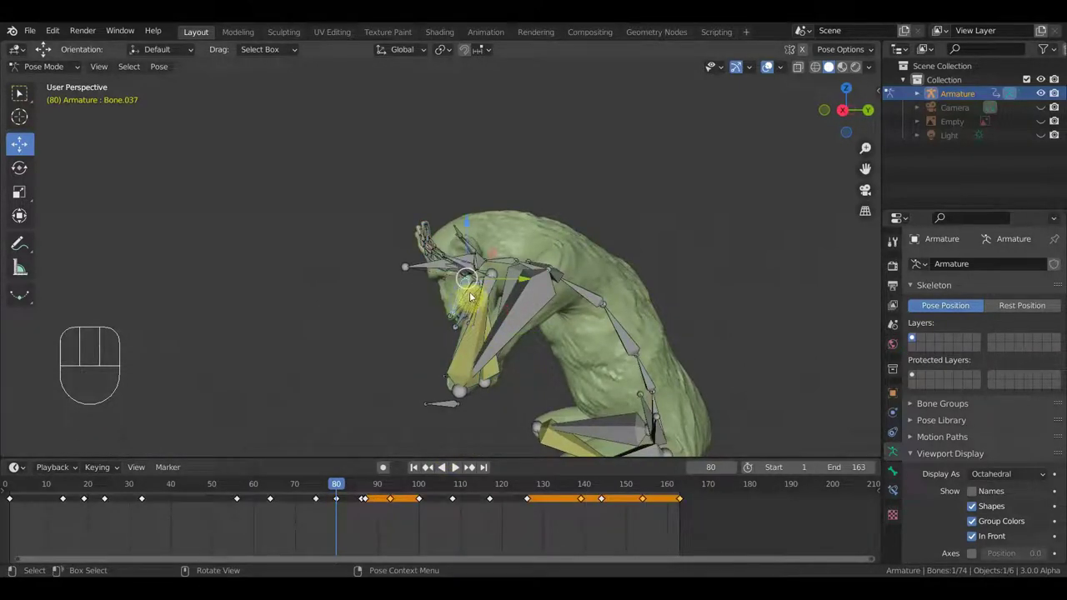
left_click_drag(472, 299, 541, 367)
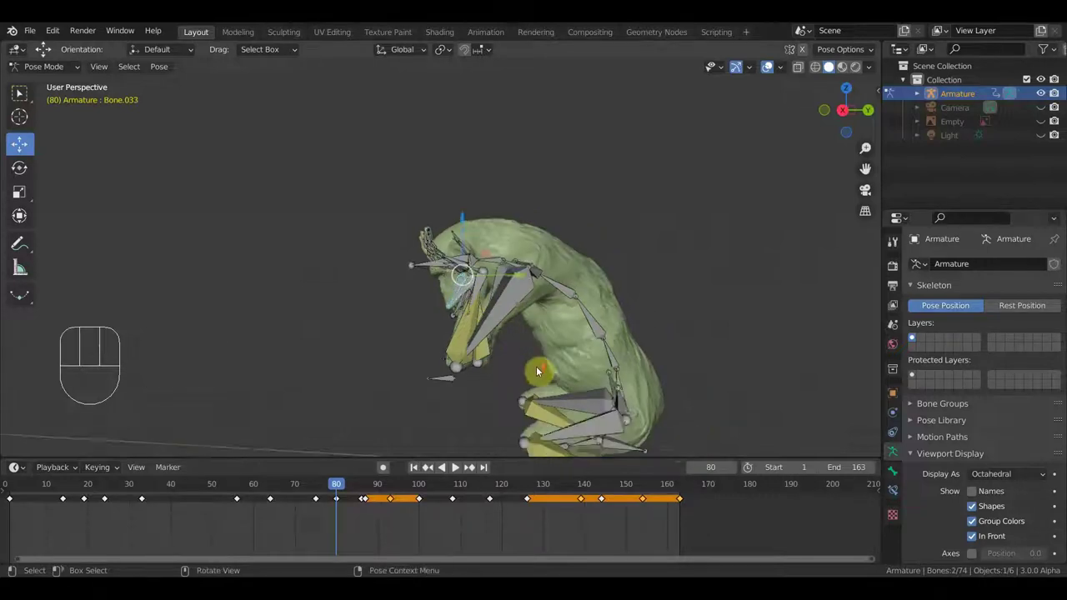
middle_click(540, 366)
key("KP_3")
key("g")
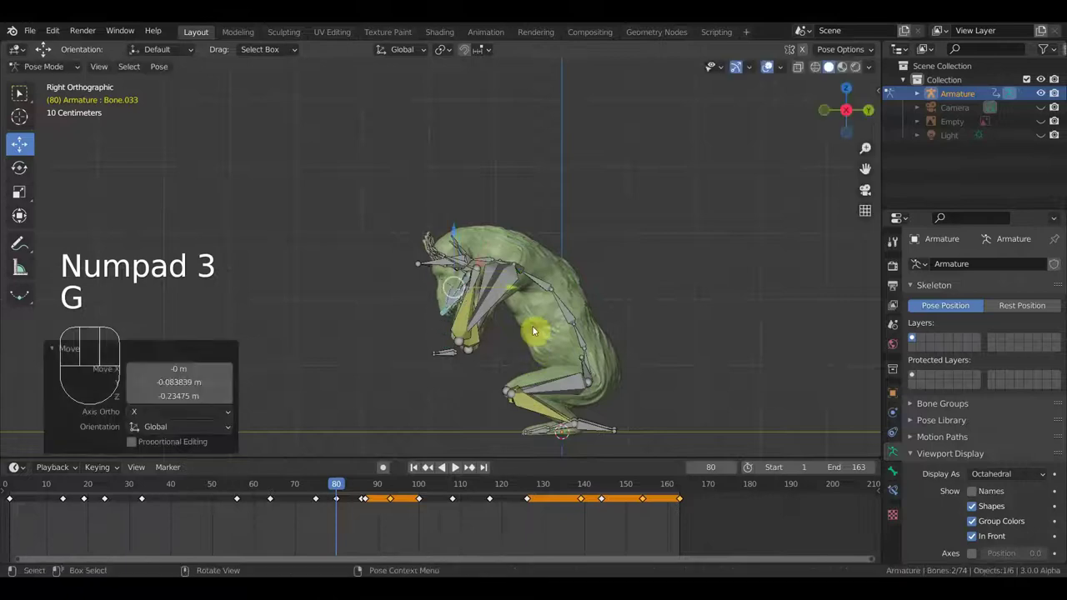
key("ctrl+z")
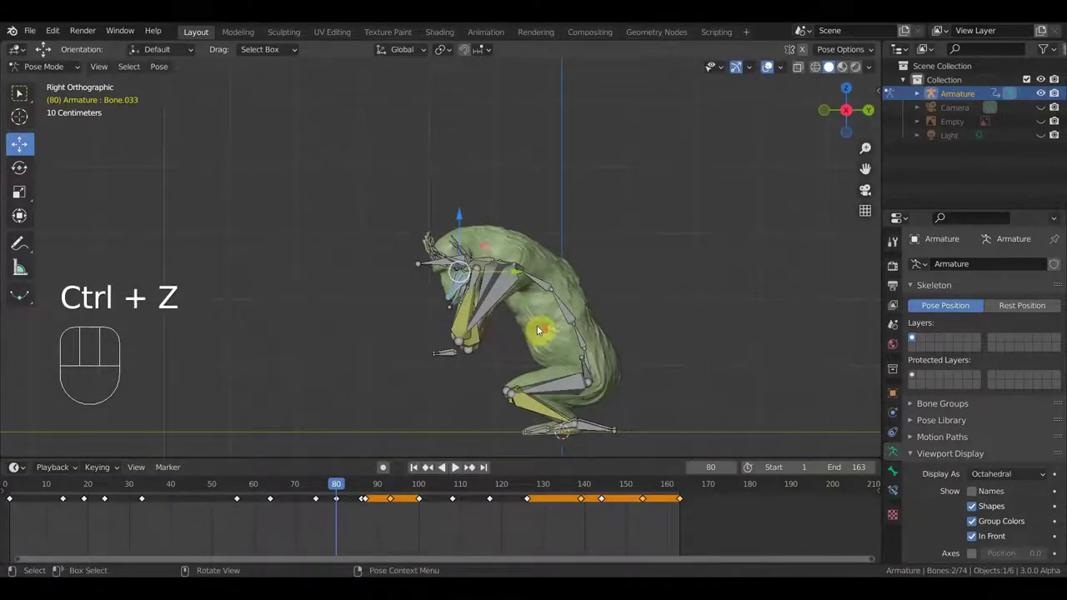
In Right Orthographic view, lower the body by moving the hip bone and key all 74 bones at frame 80.
left_click_drag(590, 337, 542, 306)
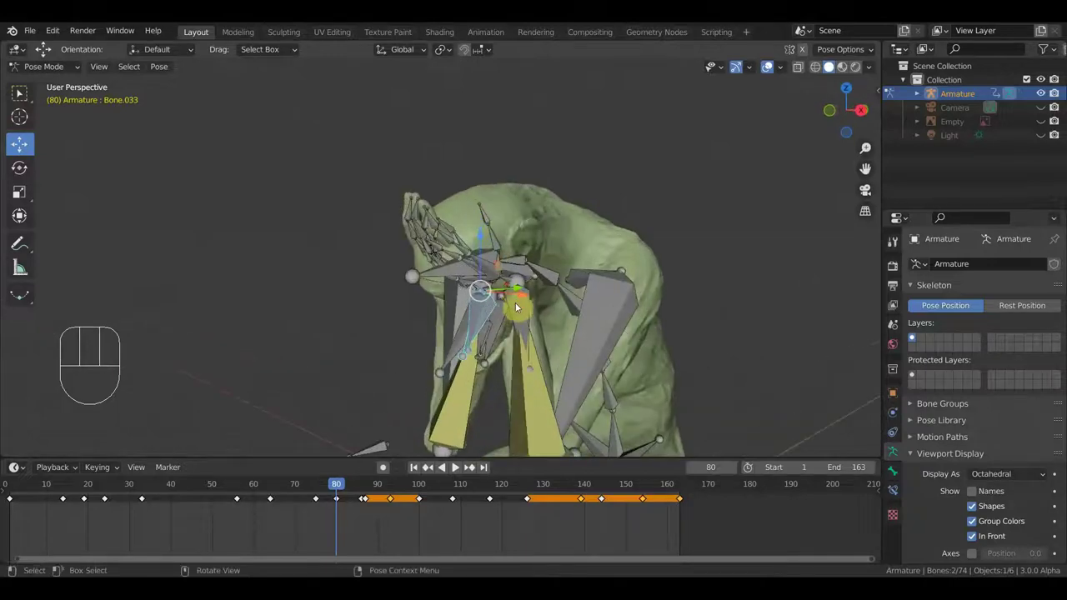
left_click_drag(527, 328, 450, 362)
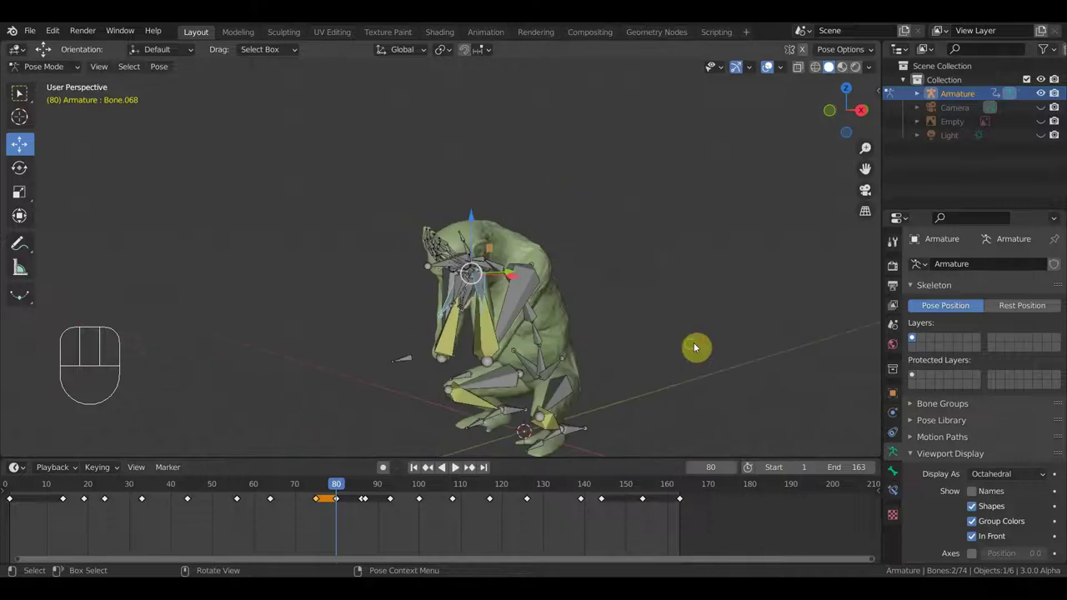
middle_click(678, 347)
key("KP_3")
key("g")
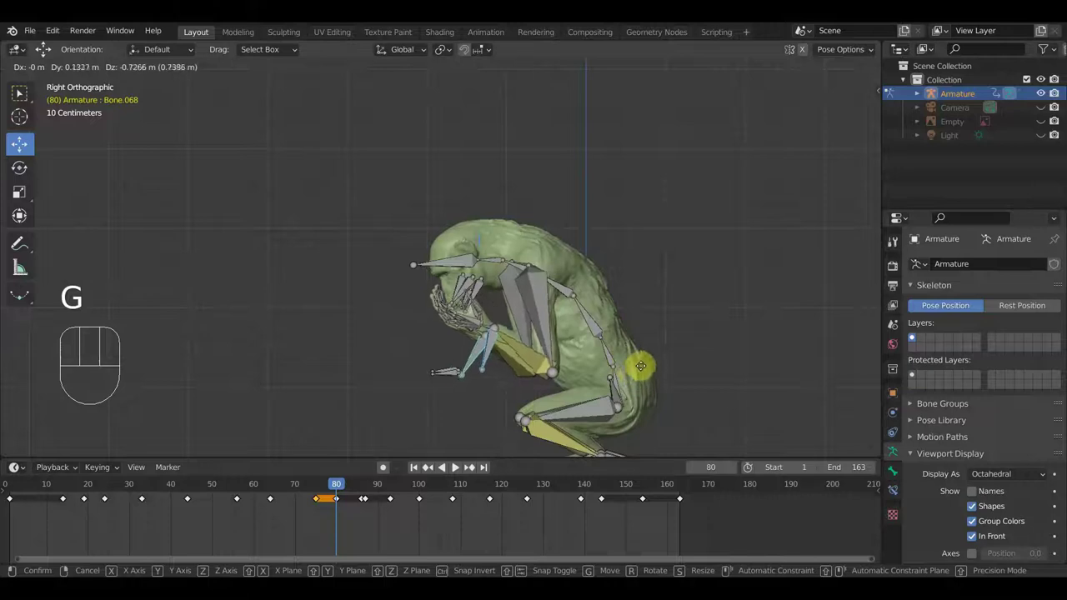
key("a")
key("i")
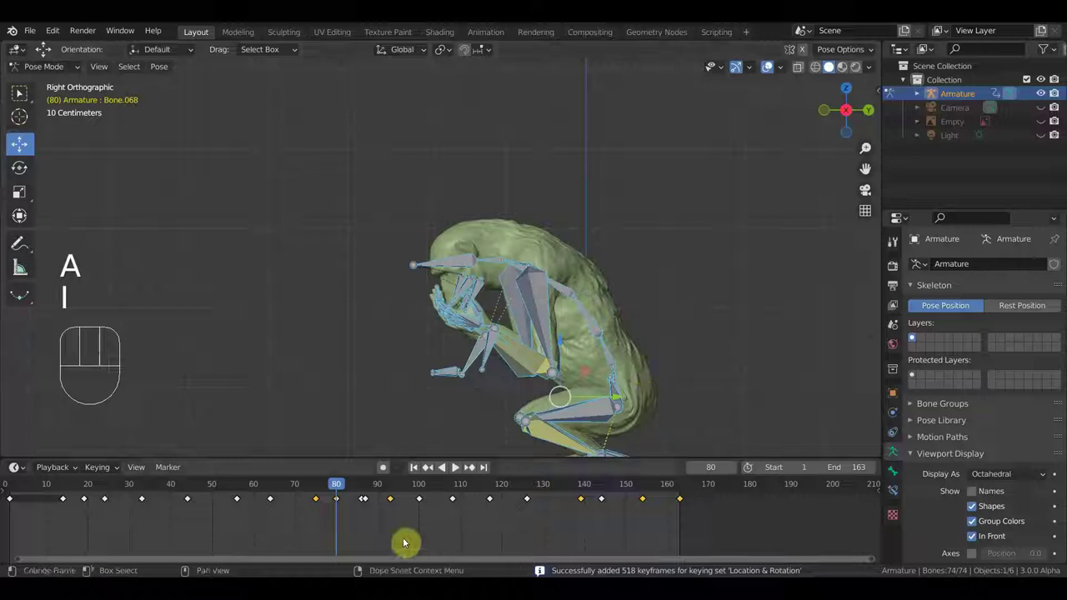
Around frame 87, move and rotate the raised hand bone in steps until it sits in front of the mouth.
left_click(364, 487)
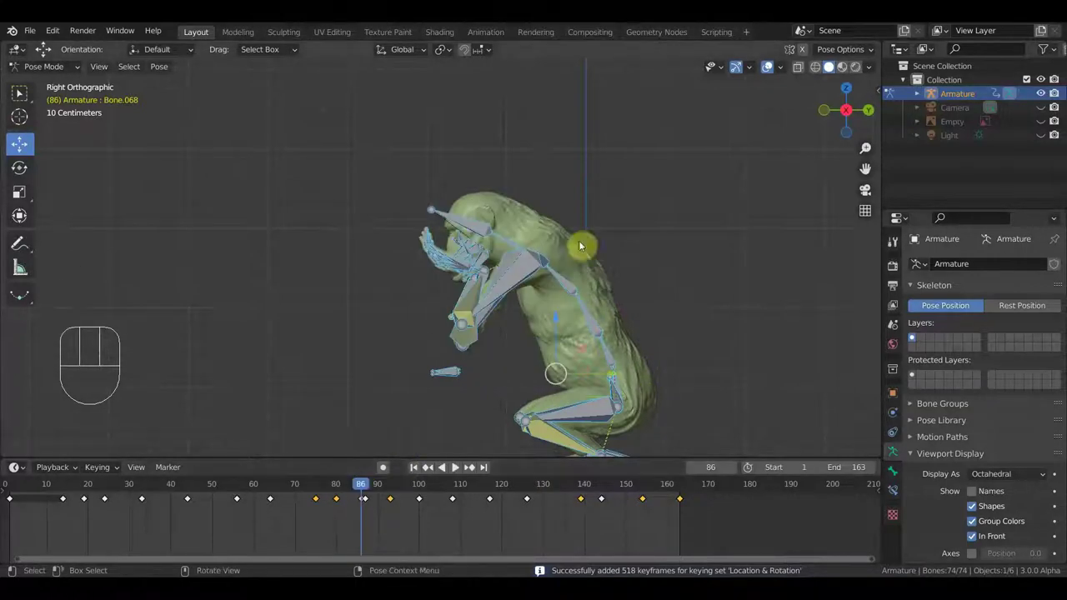
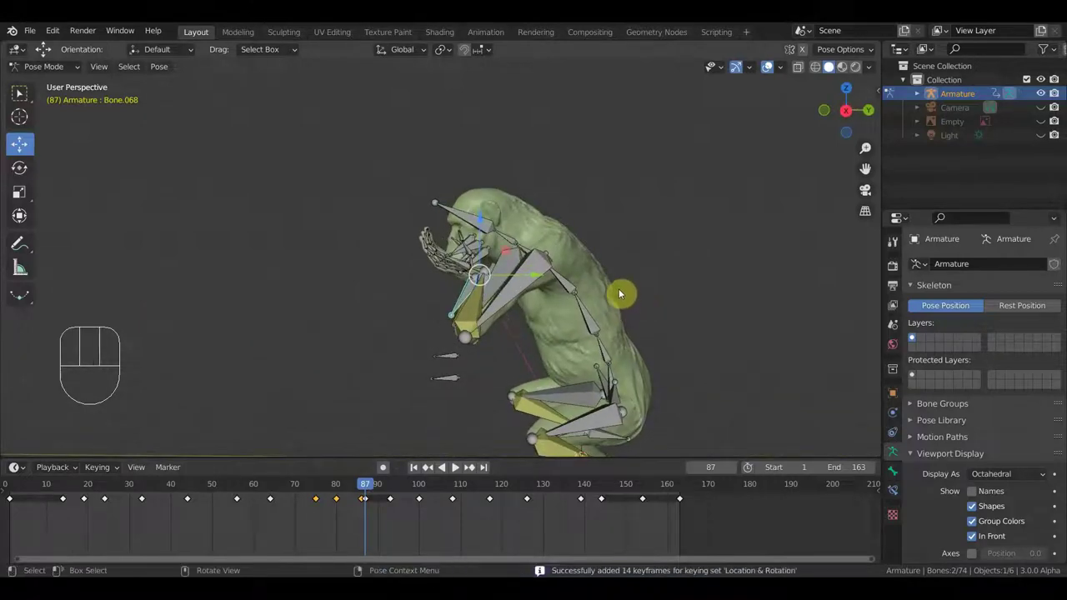
key("g")
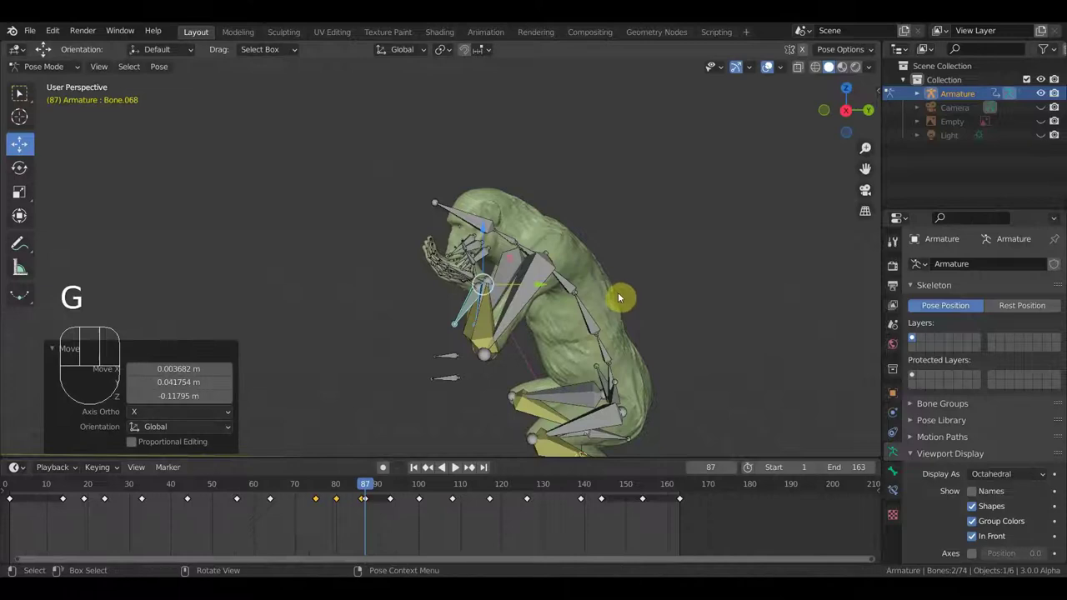
key("r")
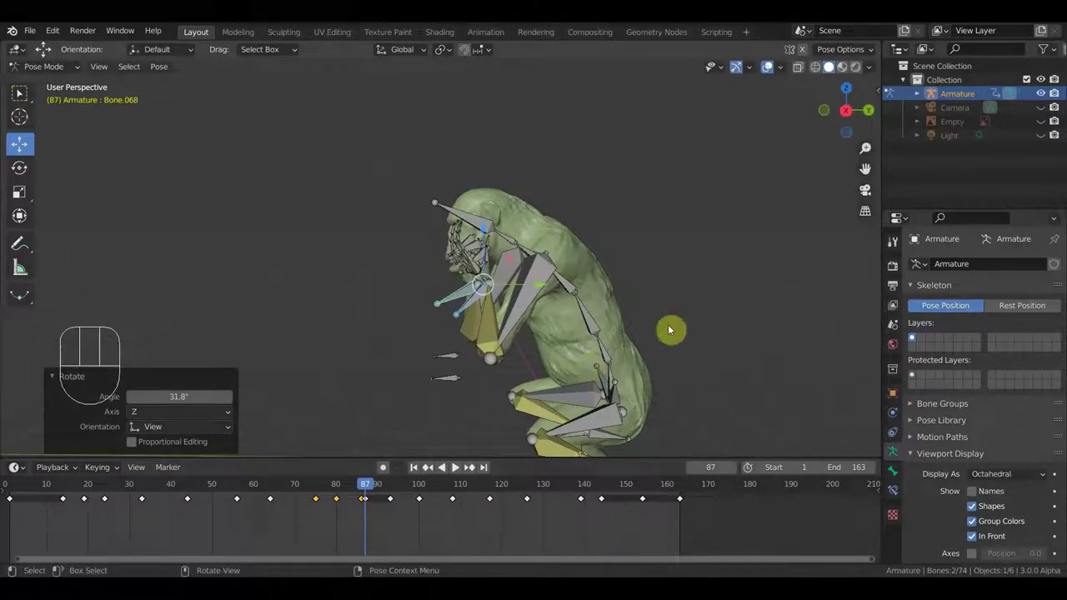
key("g")
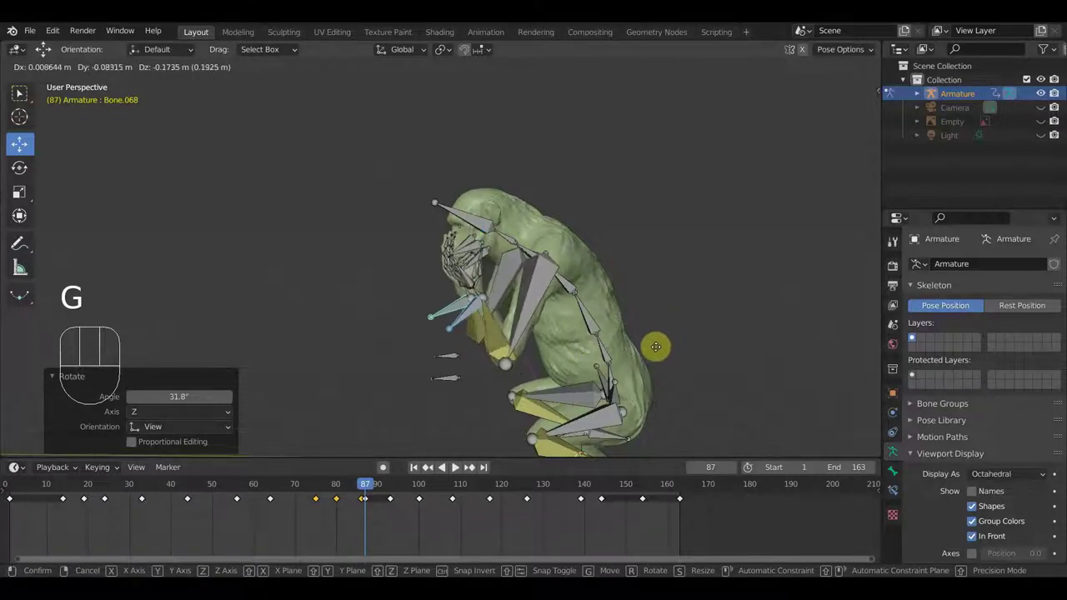
key("r")
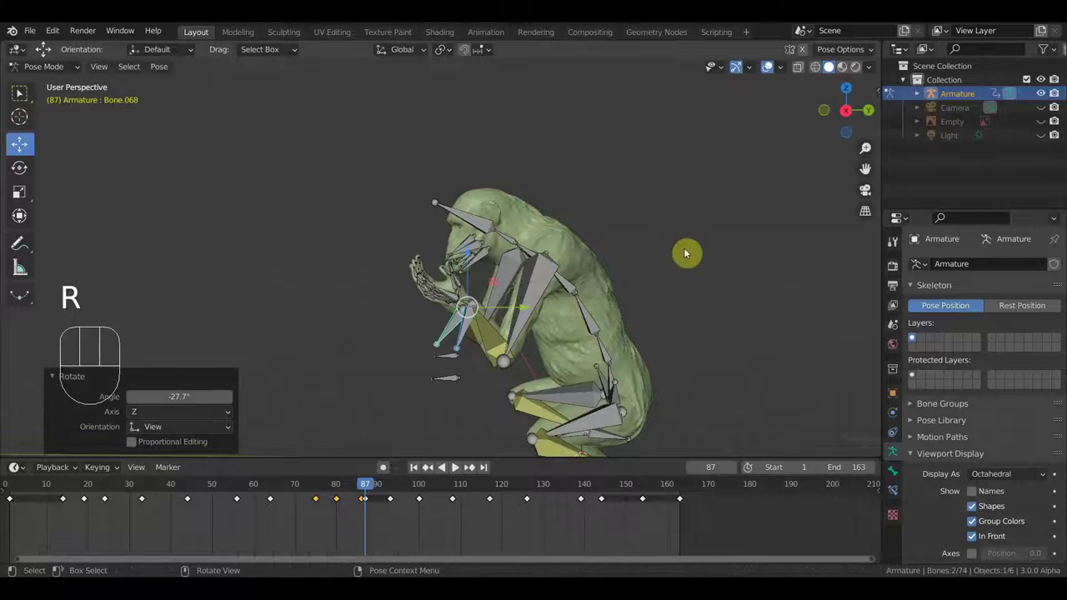
key("g")
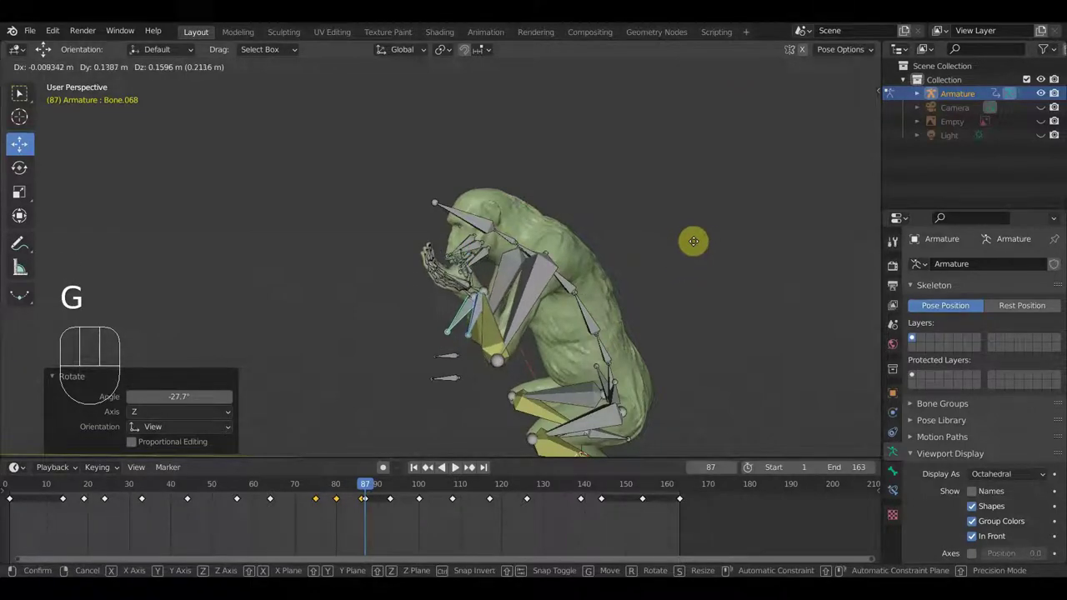
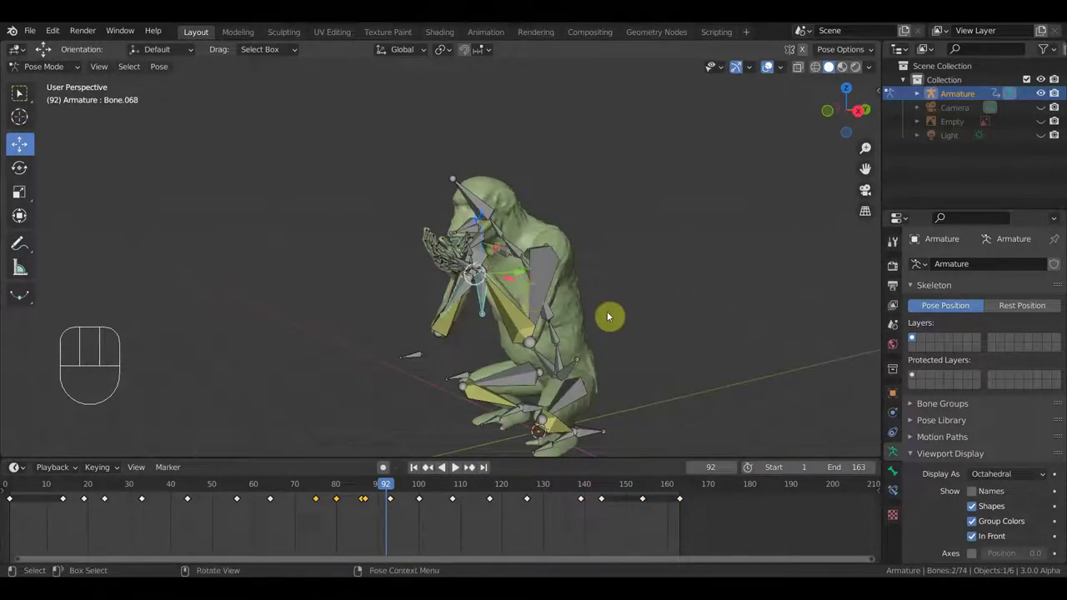
Place the hand against the chimpanzee's face in side view and key Location & Rotation for all bones at frame 92.
key("KP_3")
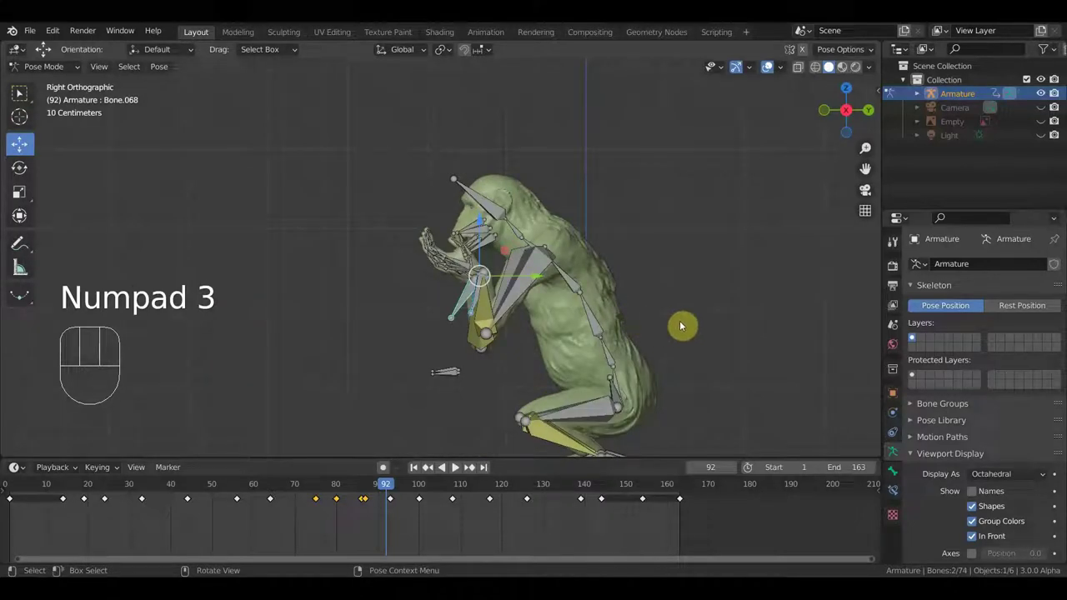
key("g")
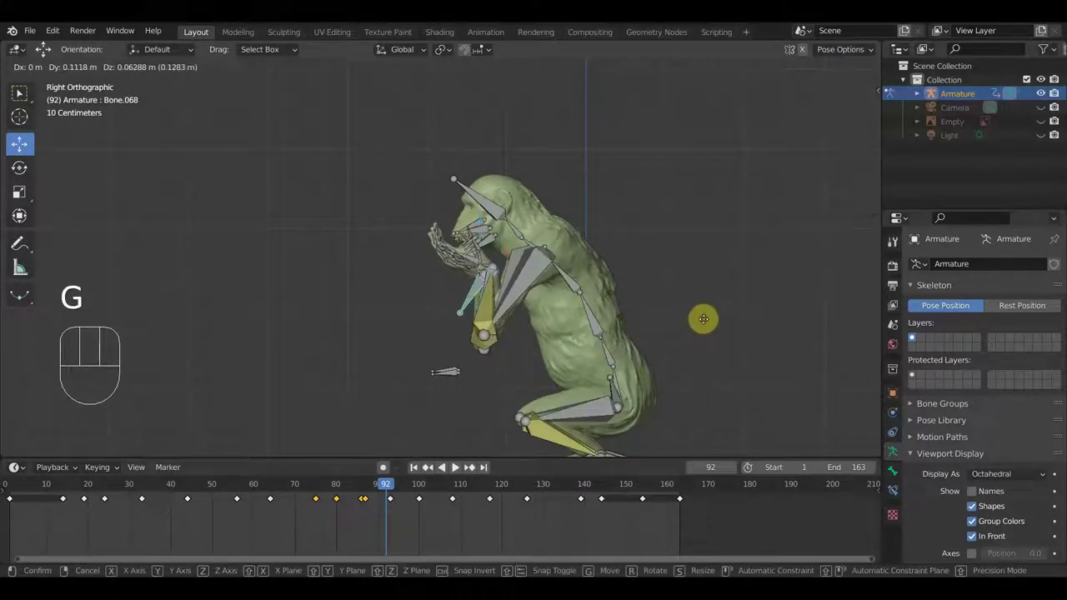
key("r")
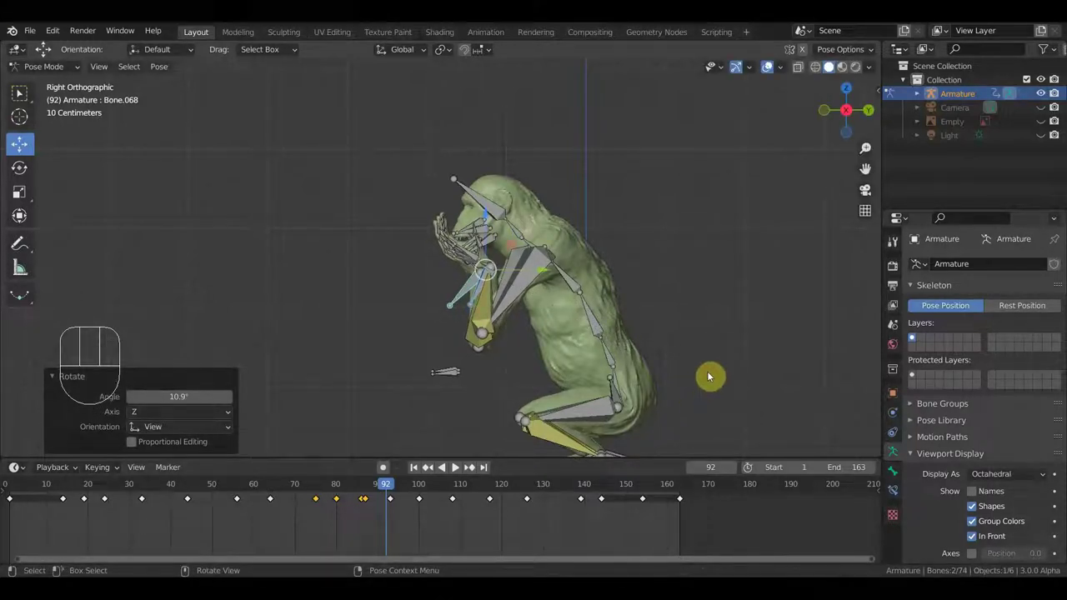
key("a")
key("i")
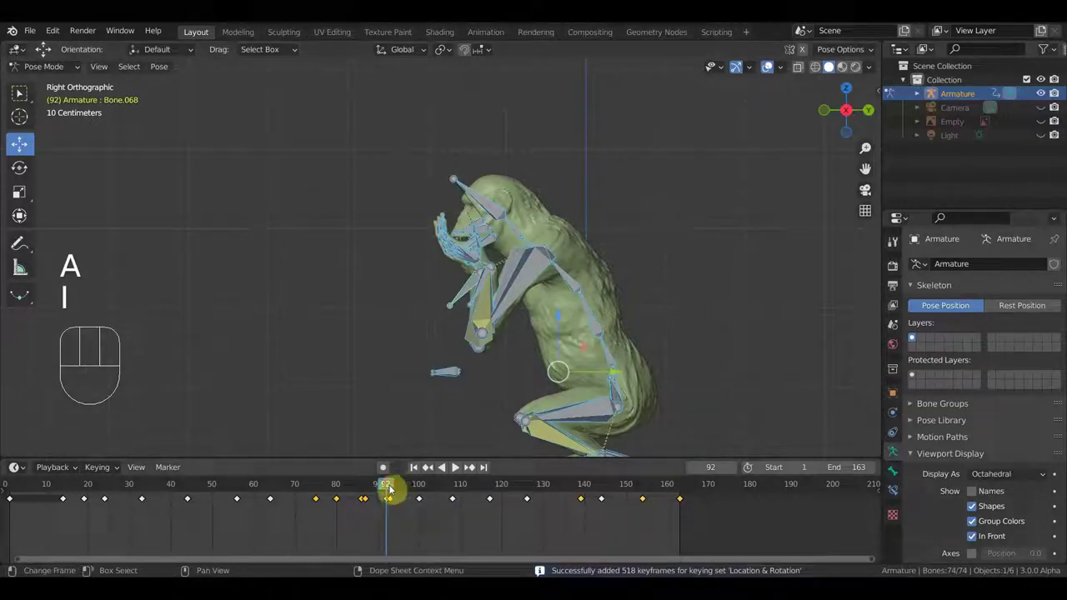
Scrub through frames 93–100 to frame 103 and tilt head bone Bone.036.
left_click(395, 490)
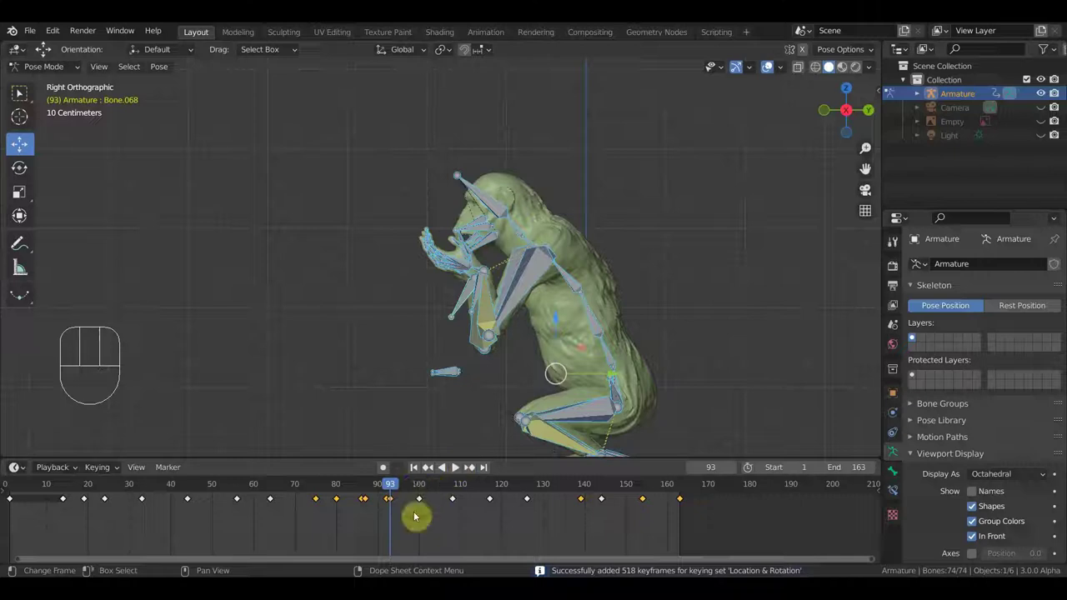
left_click(388, 504)
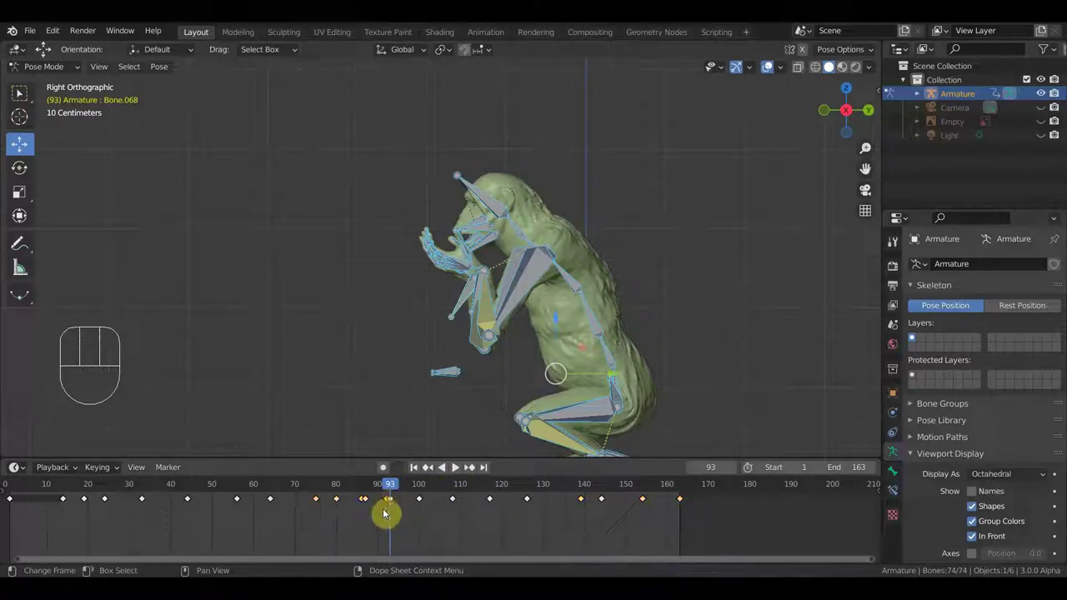
key("g")
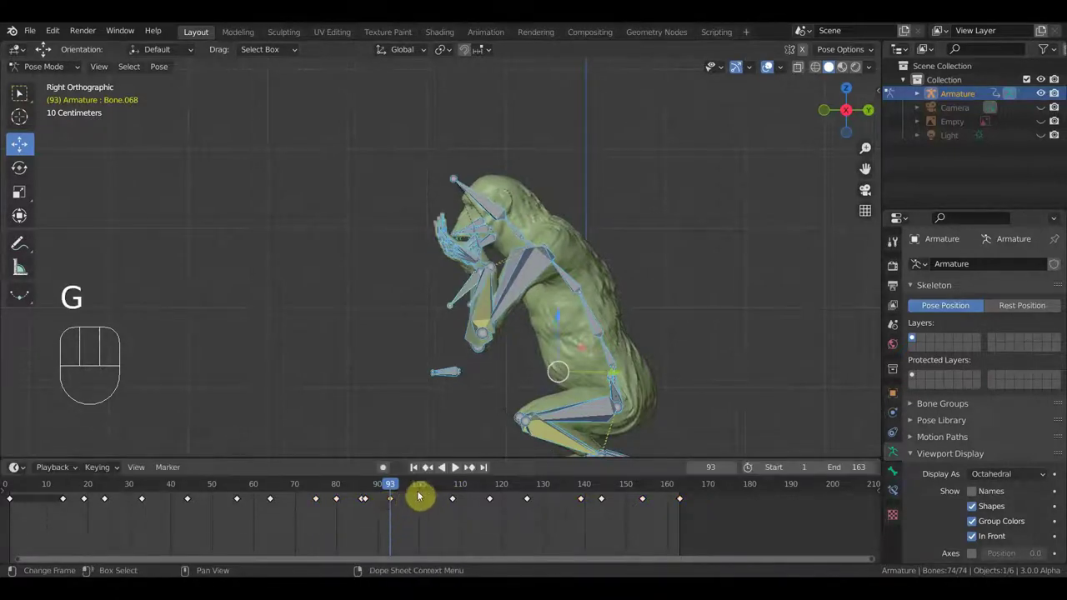
left_click(425, 485)
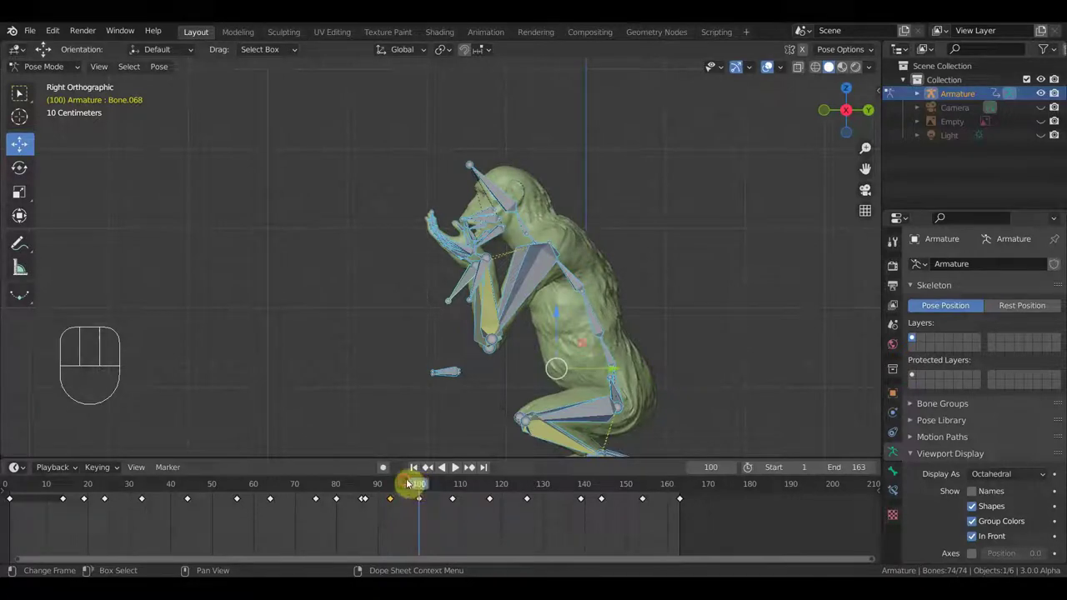
left_click_drag(373, 486, 435, 492)
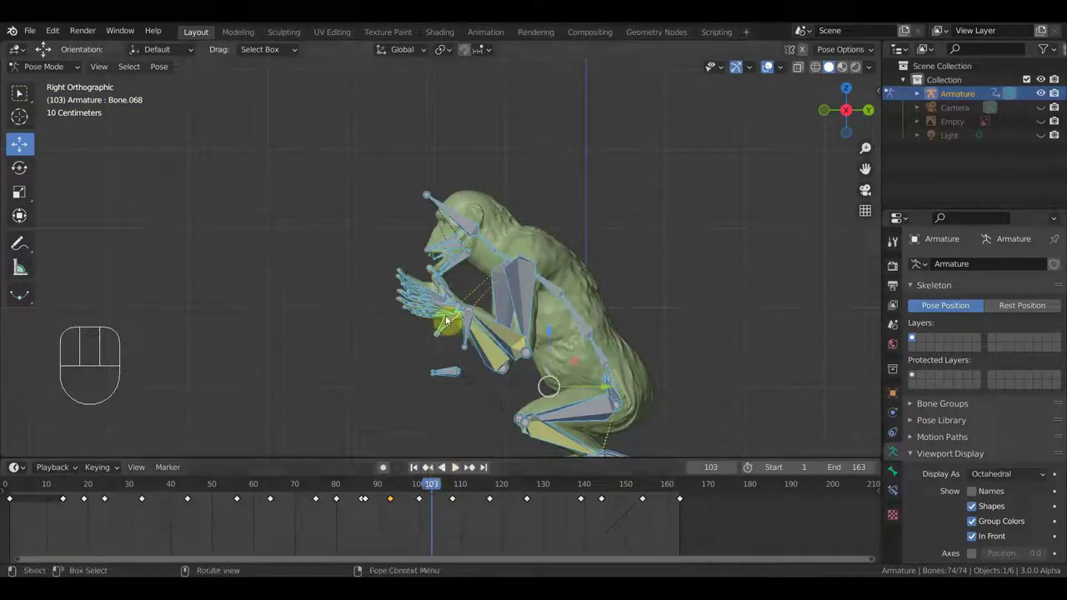
left_click_drag(468, 263, 495, 279)
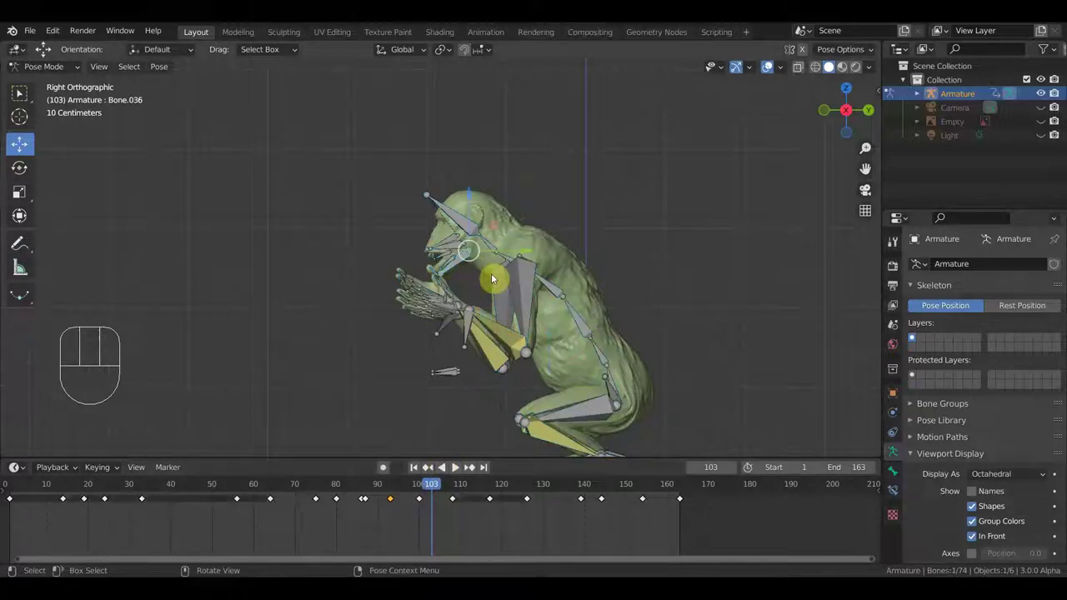
key("r")
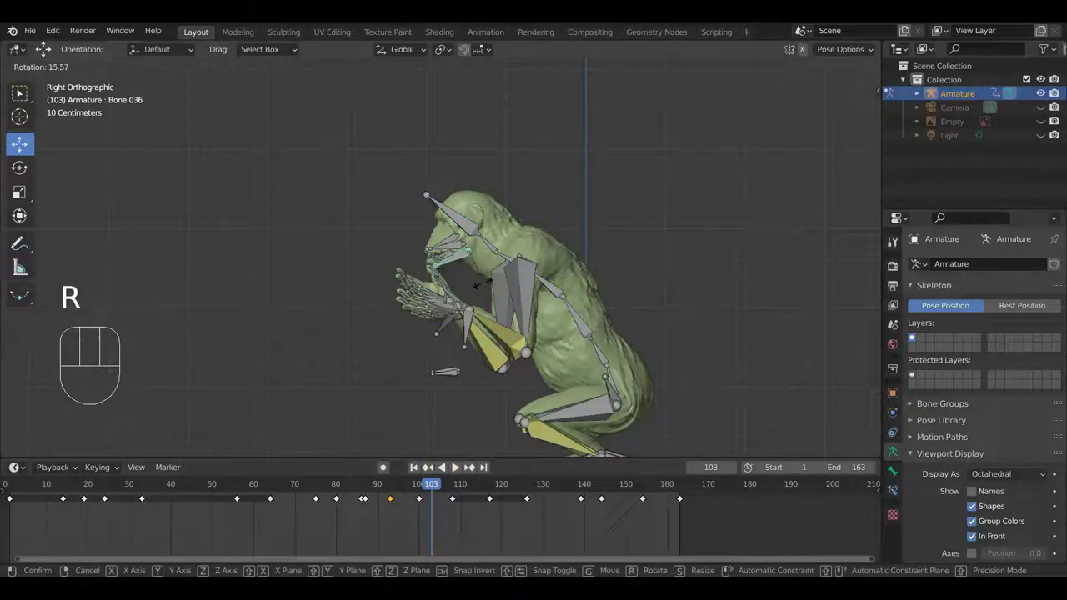
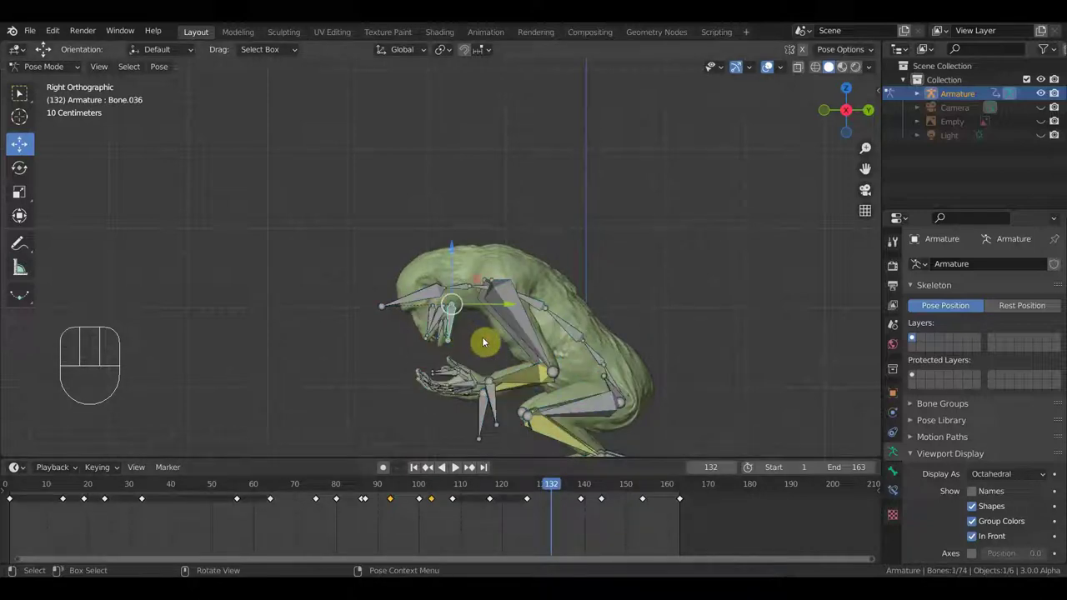
Rotate head Bone.036 and neck Bone.035 downward at frame 132, key all bones, then scrub to frame 161.
key("r")
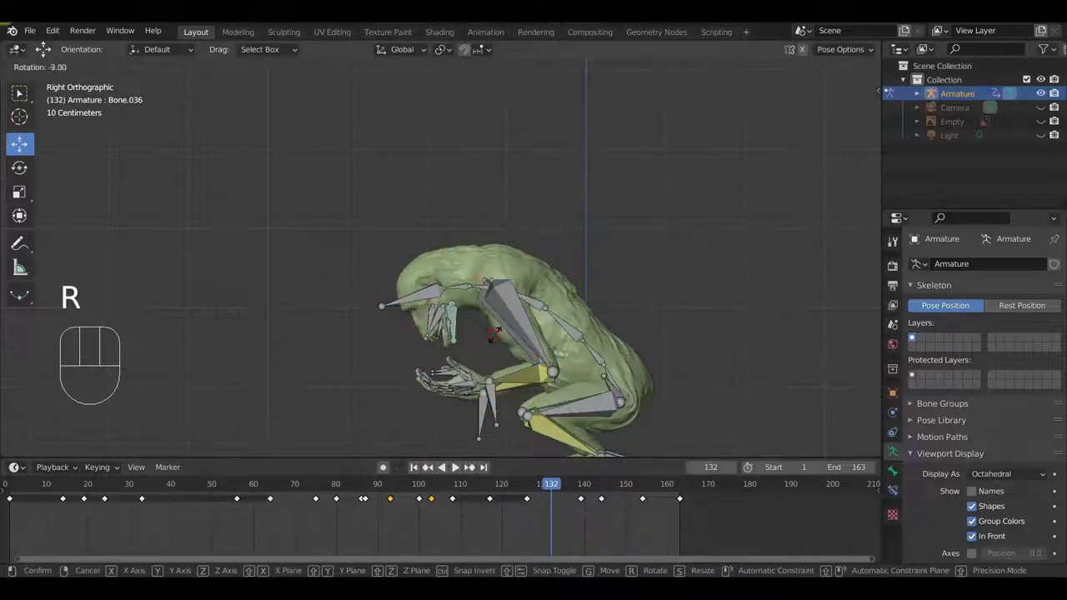
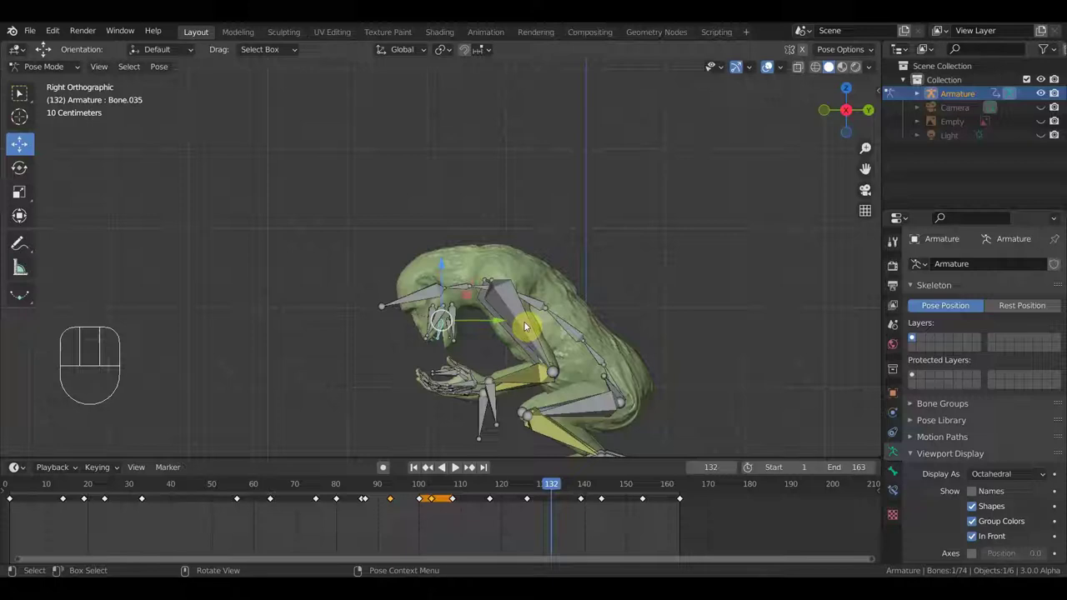
key("r")
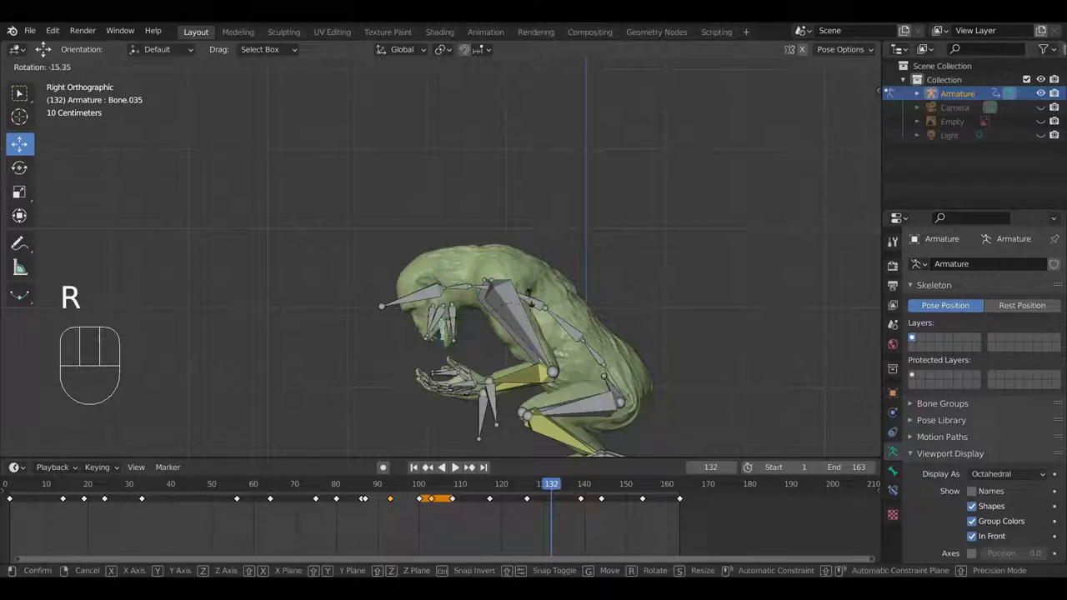
key("a")
key("i")
left_click_drag(548, 489, 619, 407)
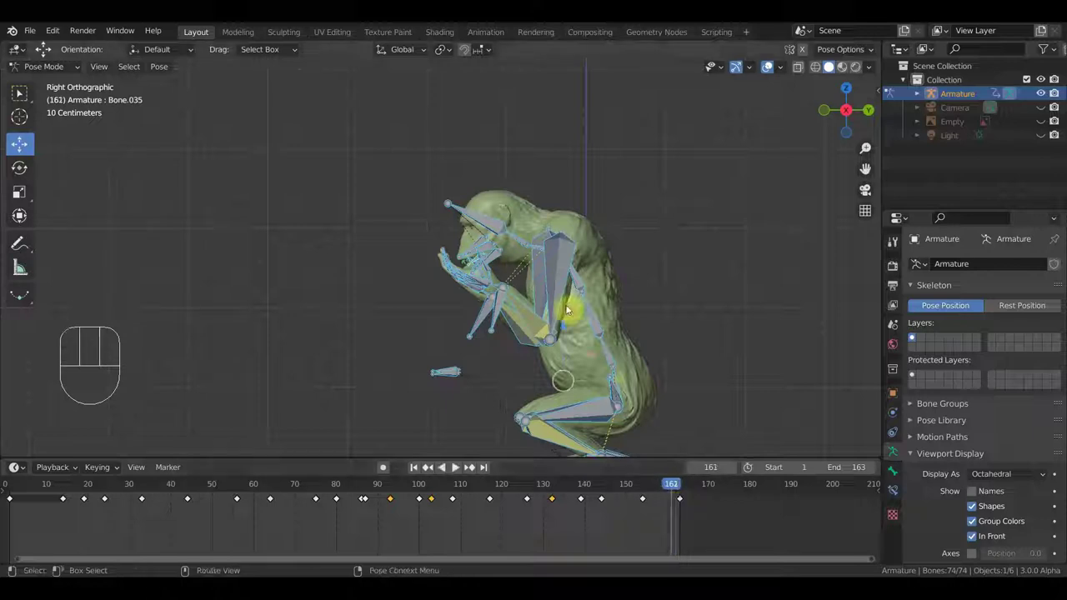
At frame 163 in side view, rotate arm Bone.003 and refine the hand bones over the face.
left_click_drag(600, 318, 629, 434)
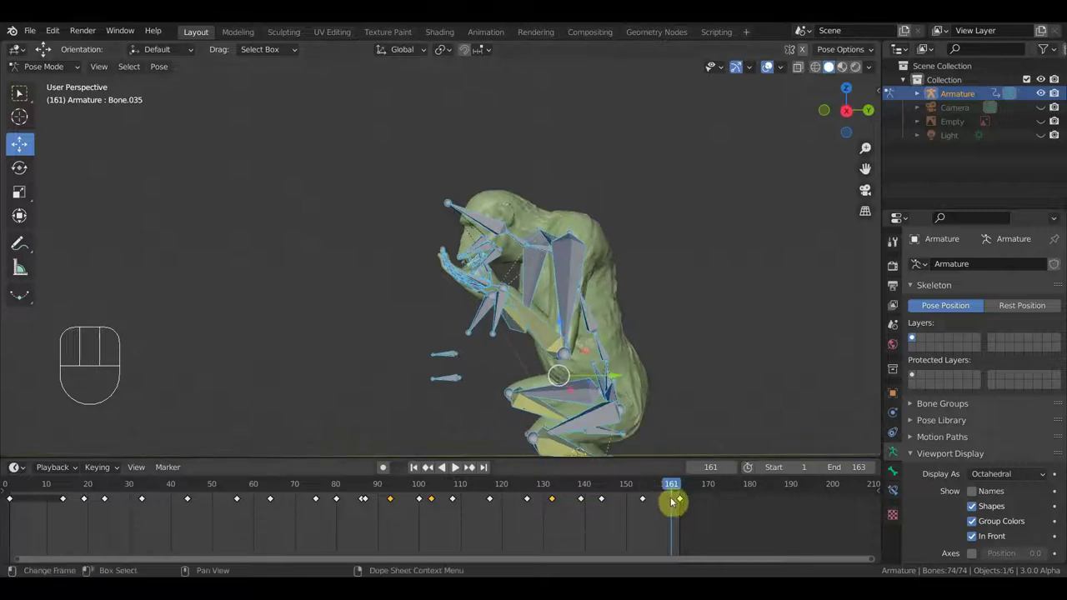
left_click_drag(682, 490, 676, 491)
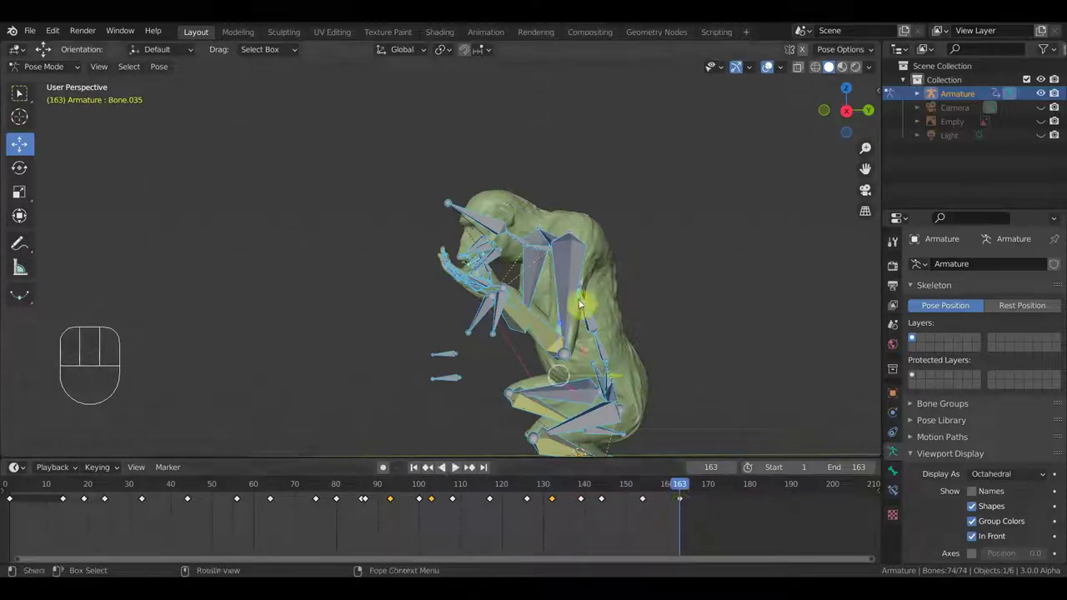
key("KP_3")
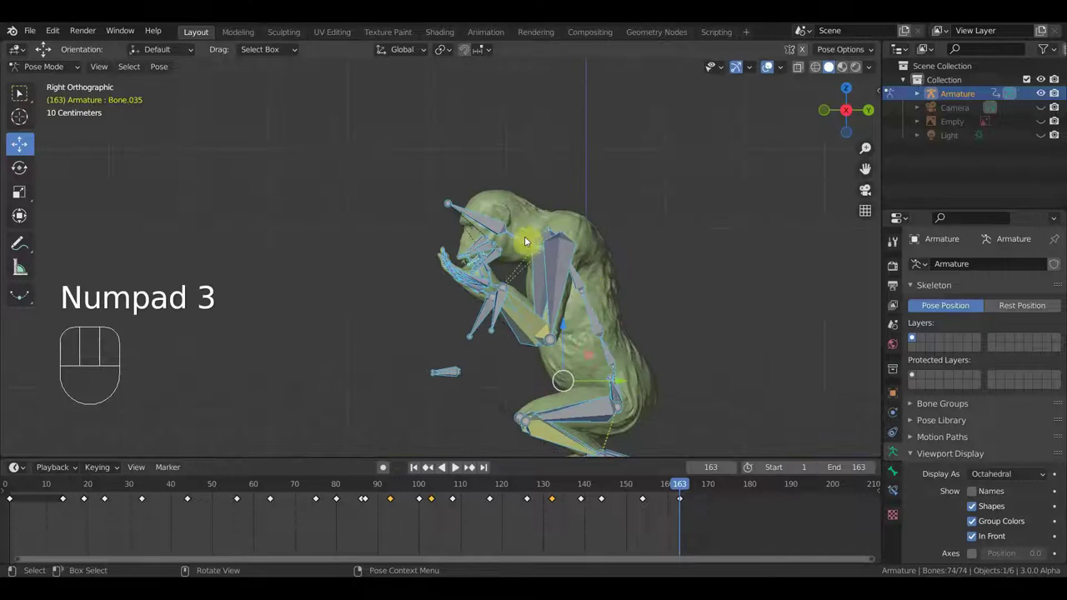
left_click_drag(544, 250, 720, 277)
key("r")
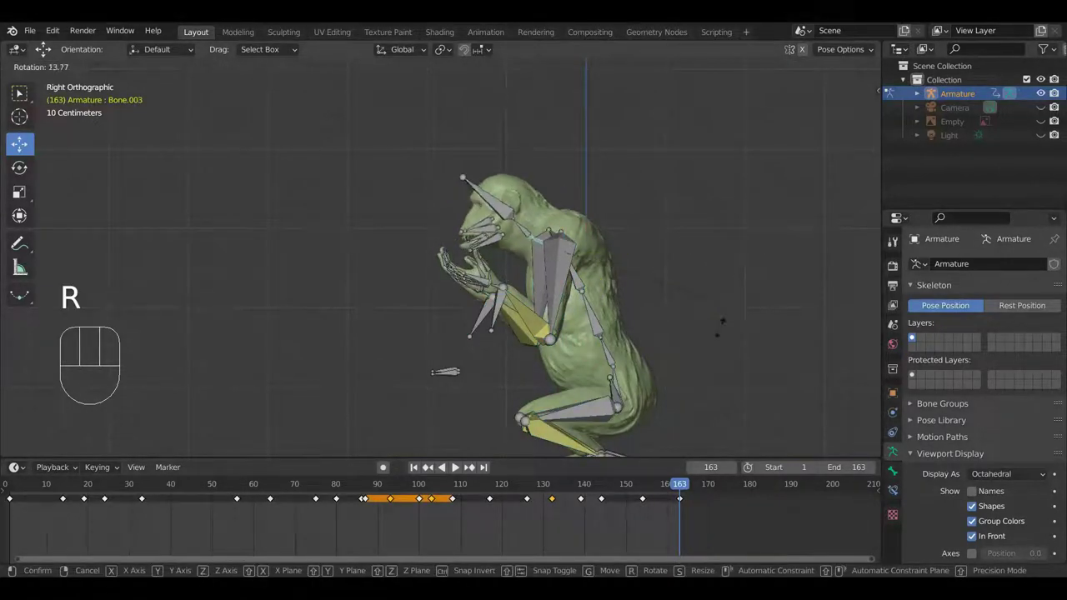
left_click(503, 352)
key("g")
key("r")
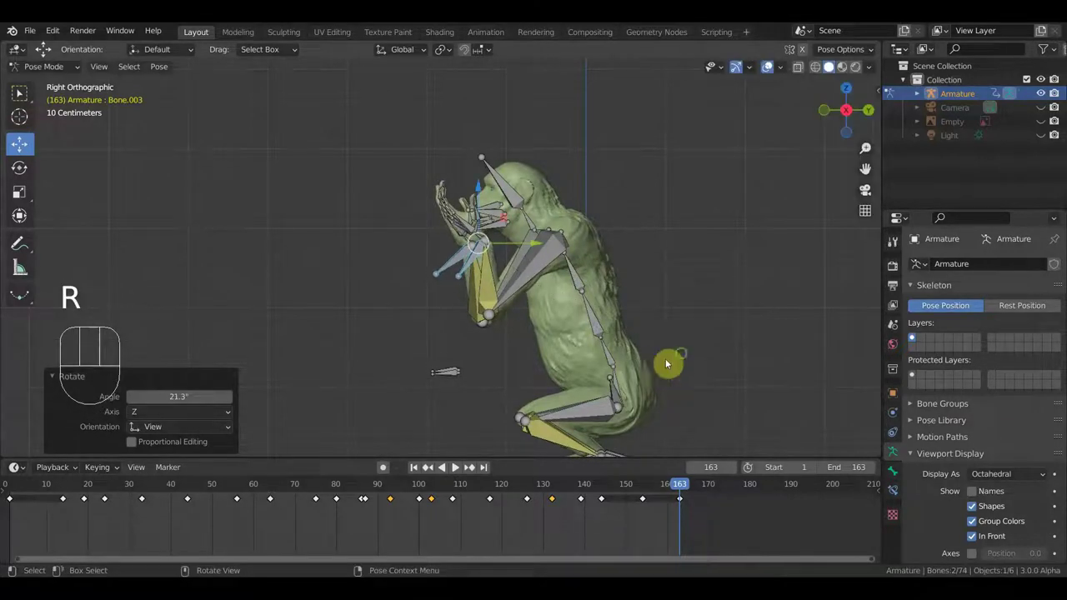
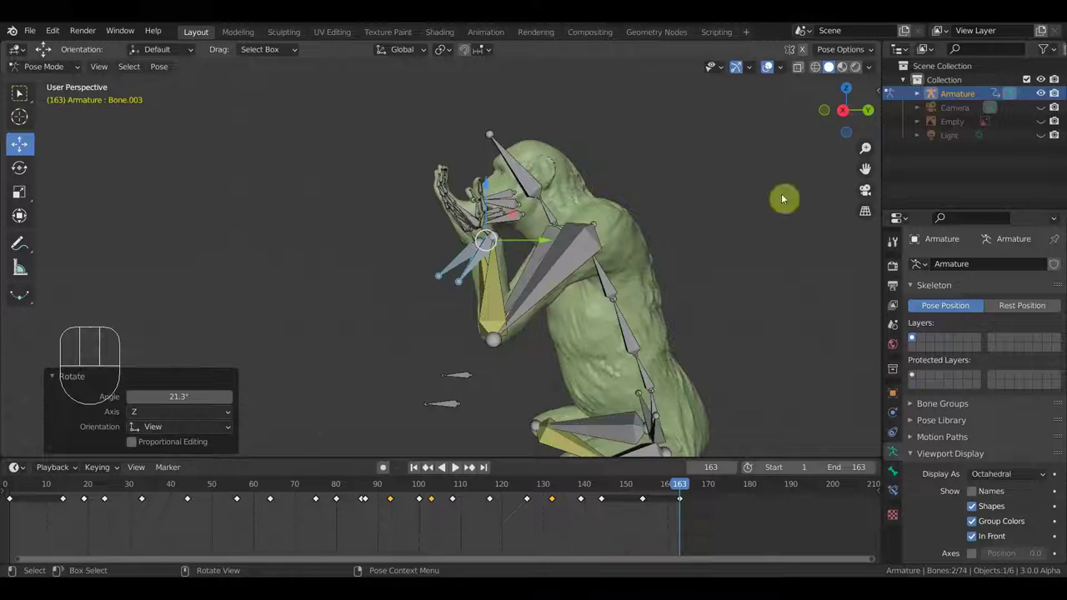
Key Location & Rotation for all 74 bones at frame 163, then check frame 170 from the front.
key("a")
key("i")
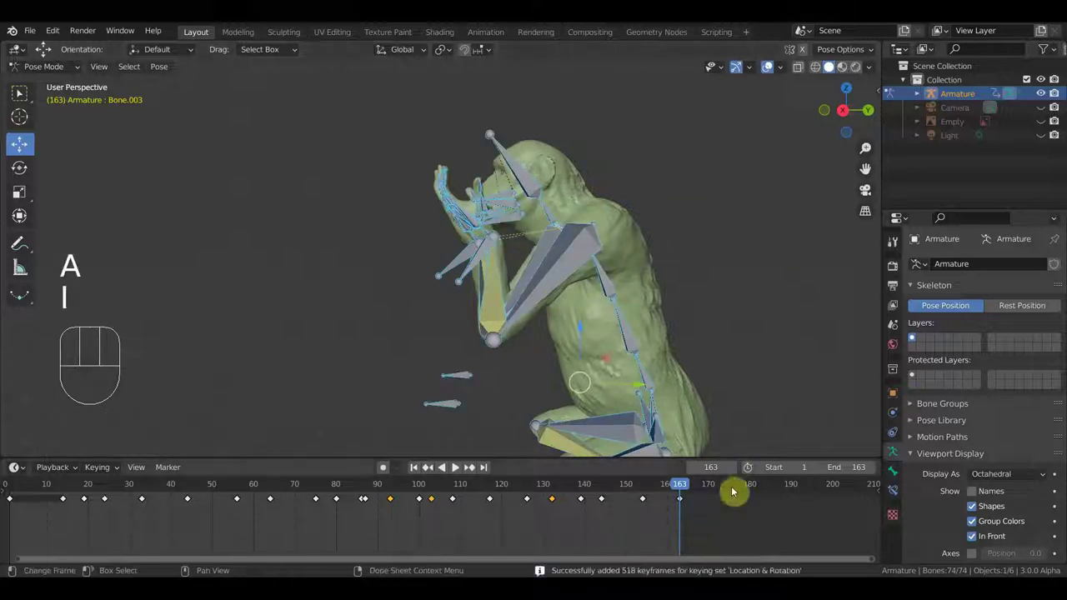
left_click(714, 486)
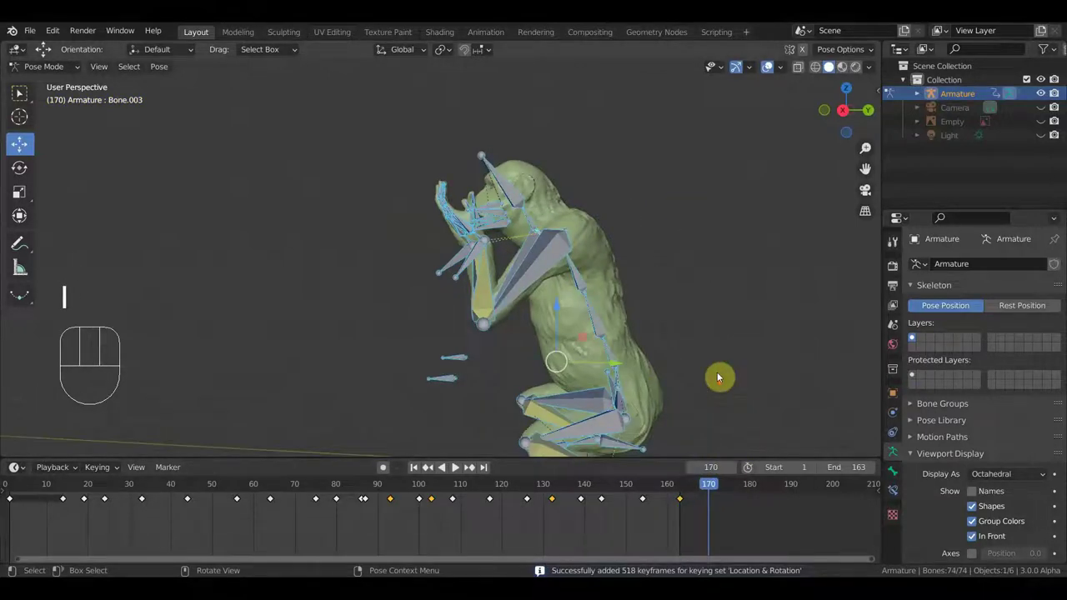
middle_click(713, 364)
key("KP_1")
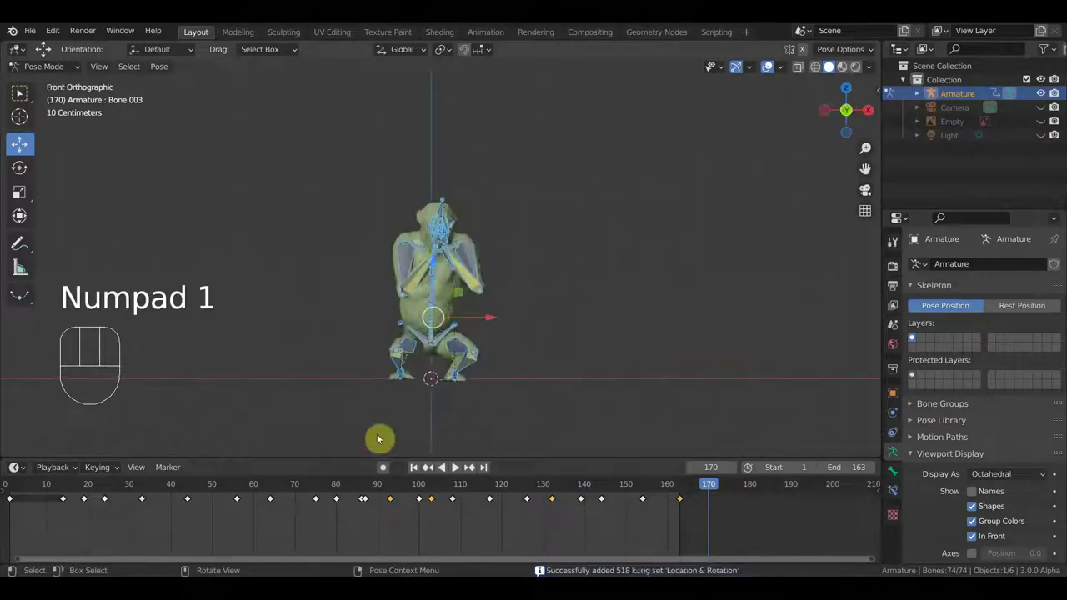
Review the early poses around frames 14, 20 and 24 and settle on frame 14.
key("KP_3")
left_click(17, 490)
left_click(66, 490)
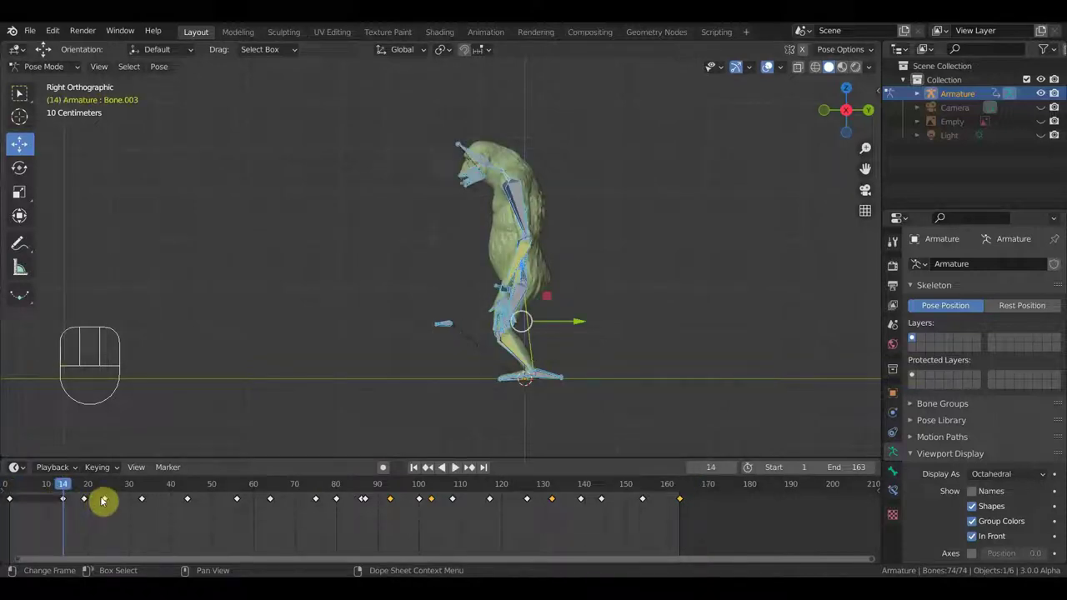
left_click(93, 488)
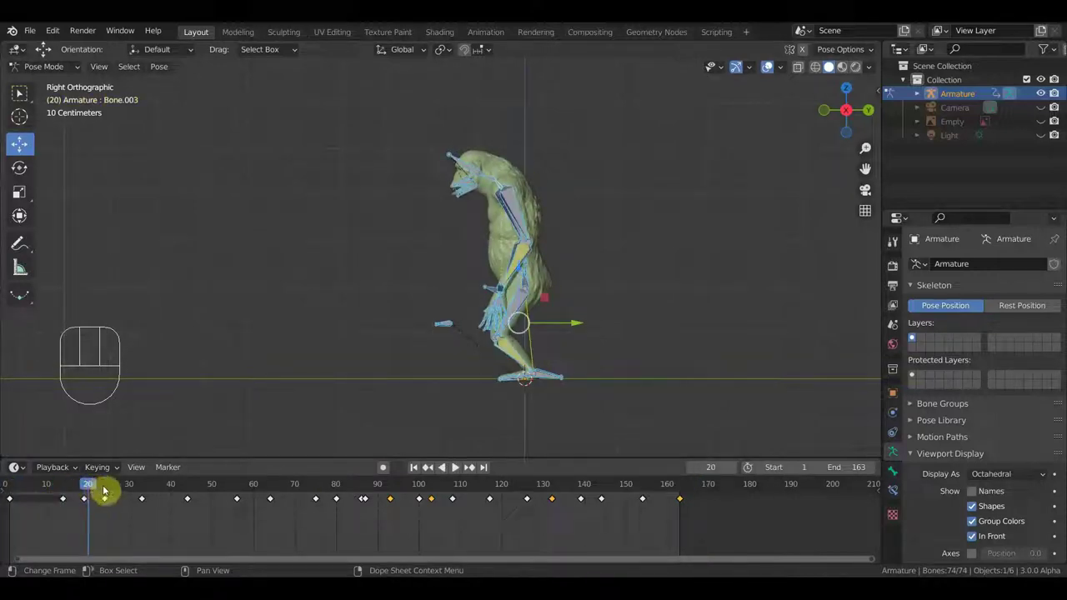
left_click(110, 486)
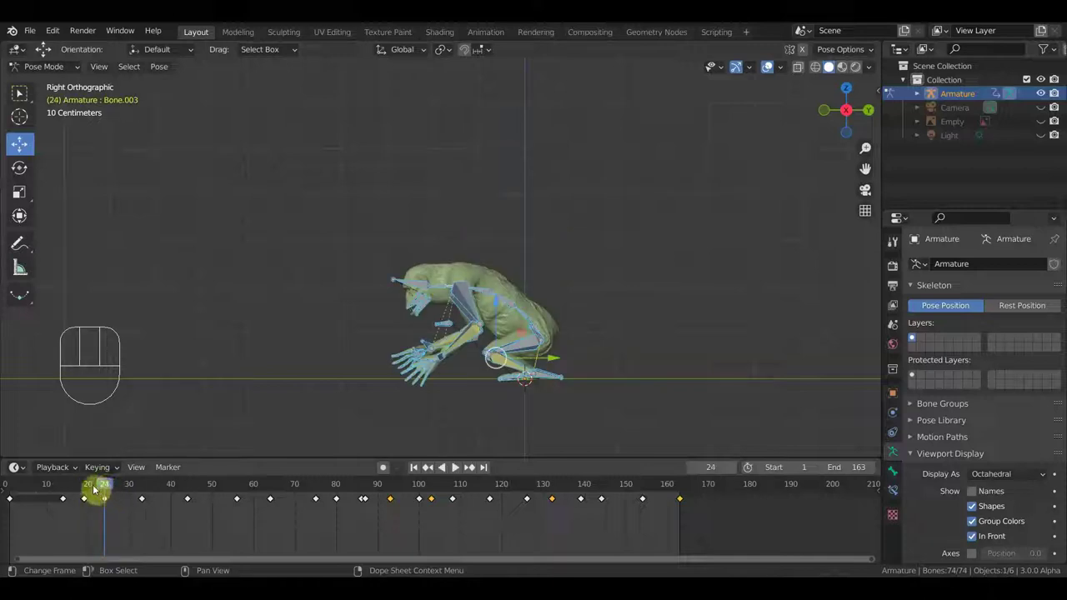
left_click(92, 486)
left_click(100, 518)
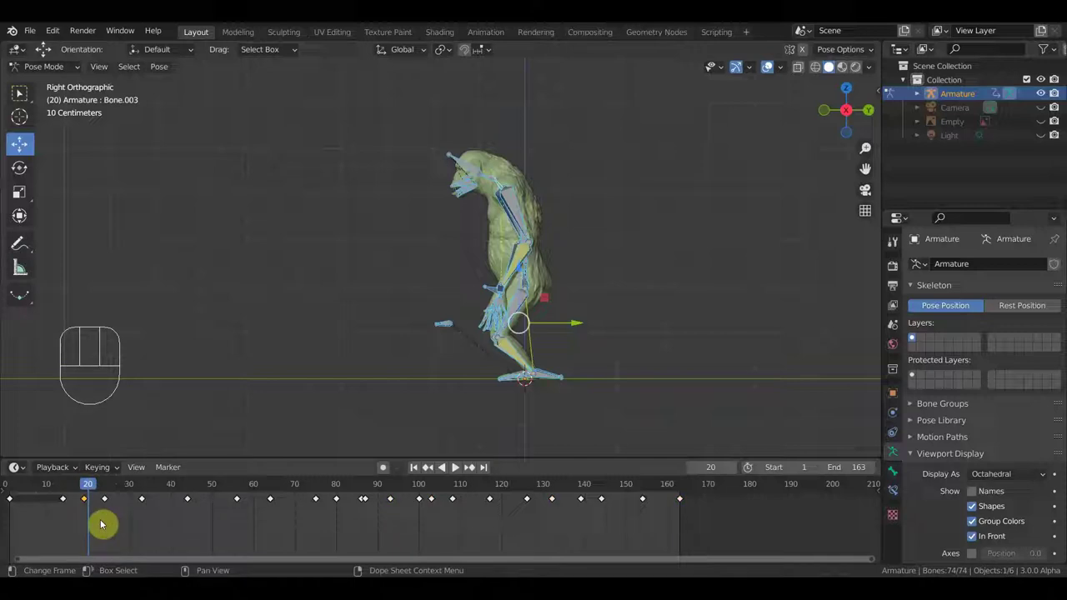
left_click(79, 487)
left_click_drag(61, 487, 68, 495)
In front view at frame 14, move the arm bone outward and rotate the head bones.
middle_click(415, 390)
left_click_drag(487, 290, 487, 289)
key("KP_1")
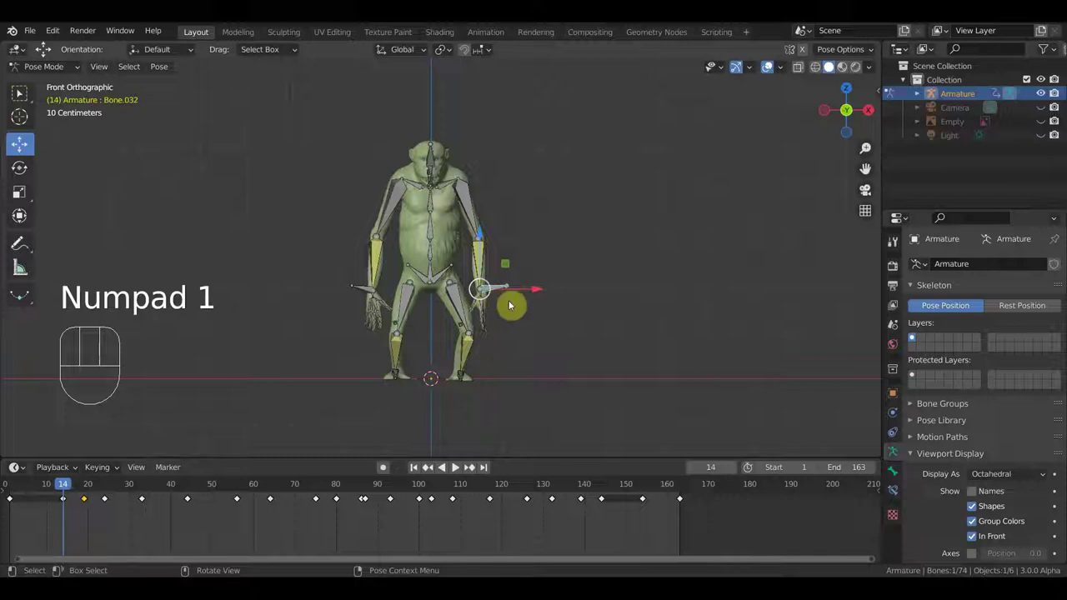
key("g")
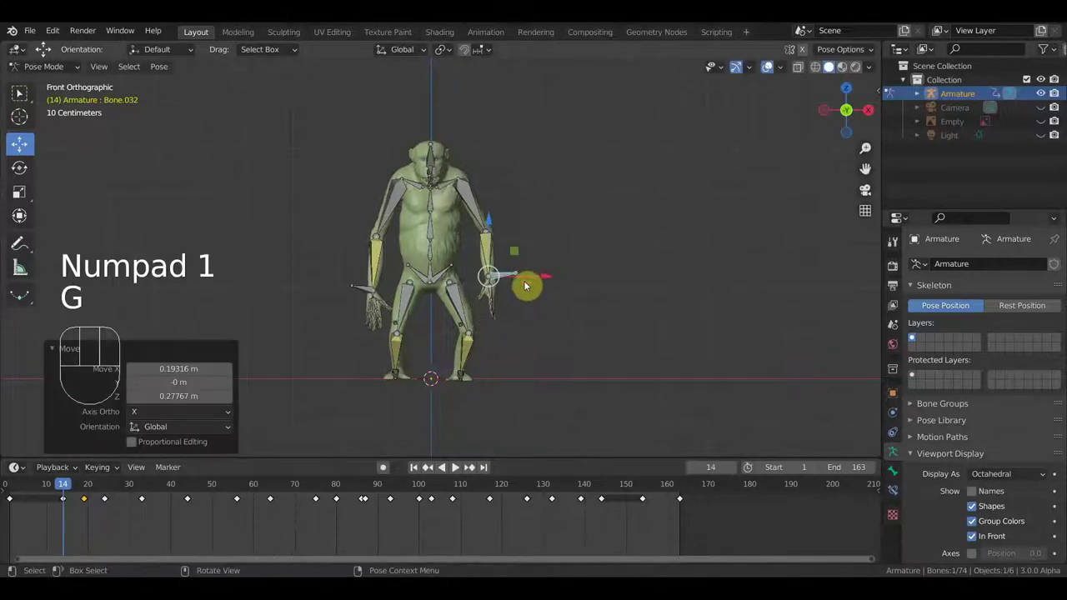
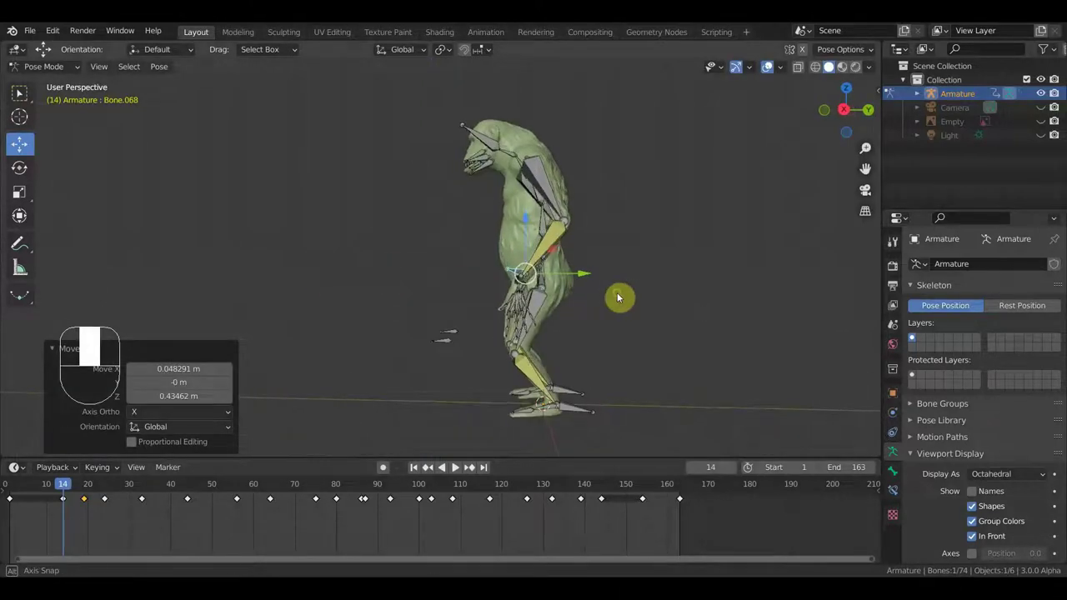
key("r")
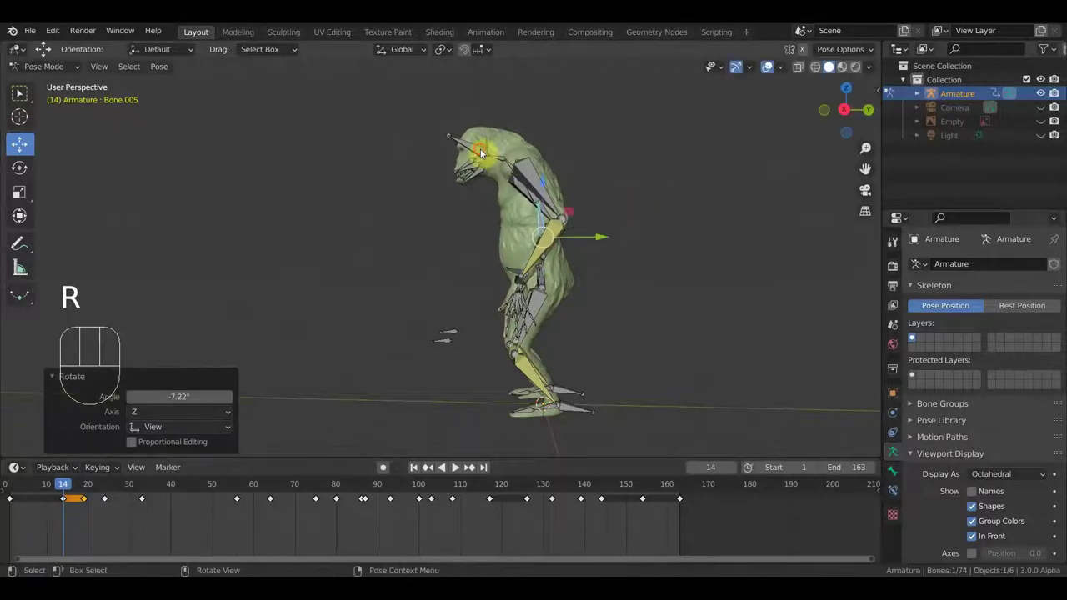
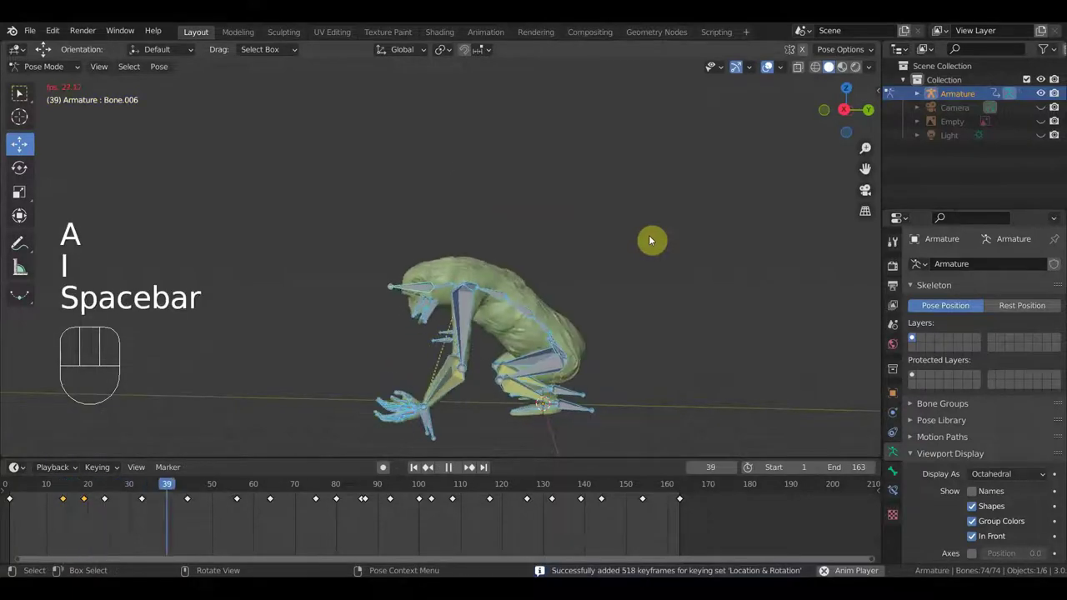
Shift every keyframe from frame 24 onward later in the Dope Sheet and preview the retimed animation.
left_click(92, 485)
left_click_drag(90, 478, 114, 500)
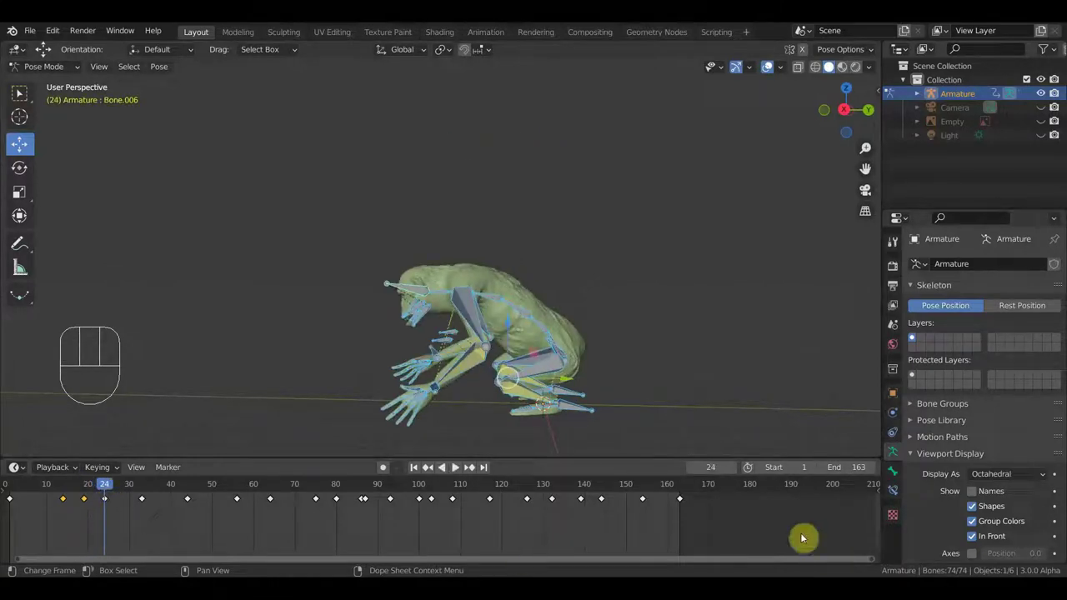
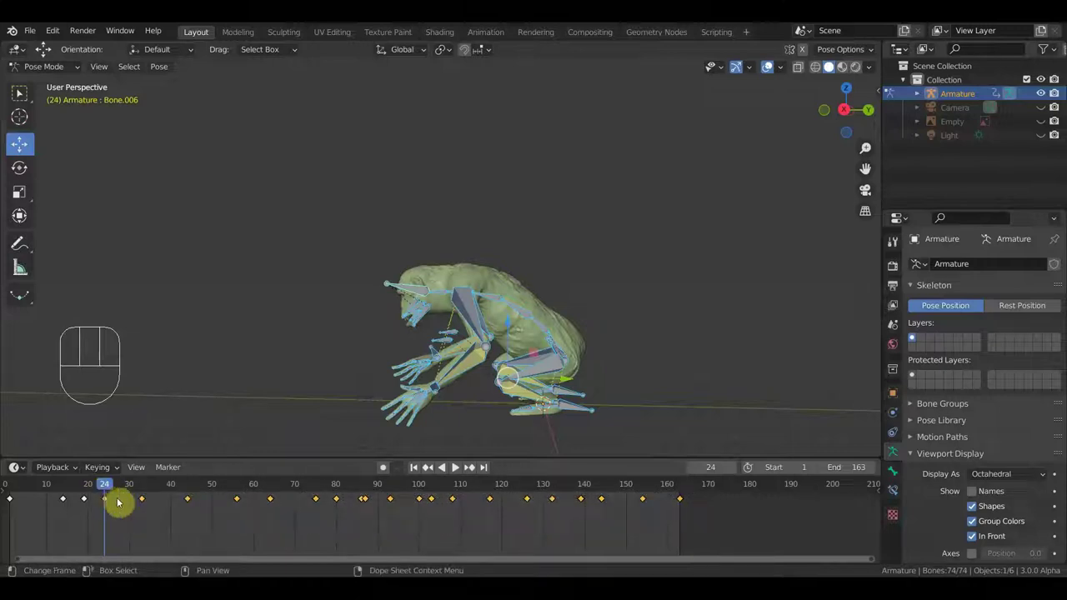
key("g")
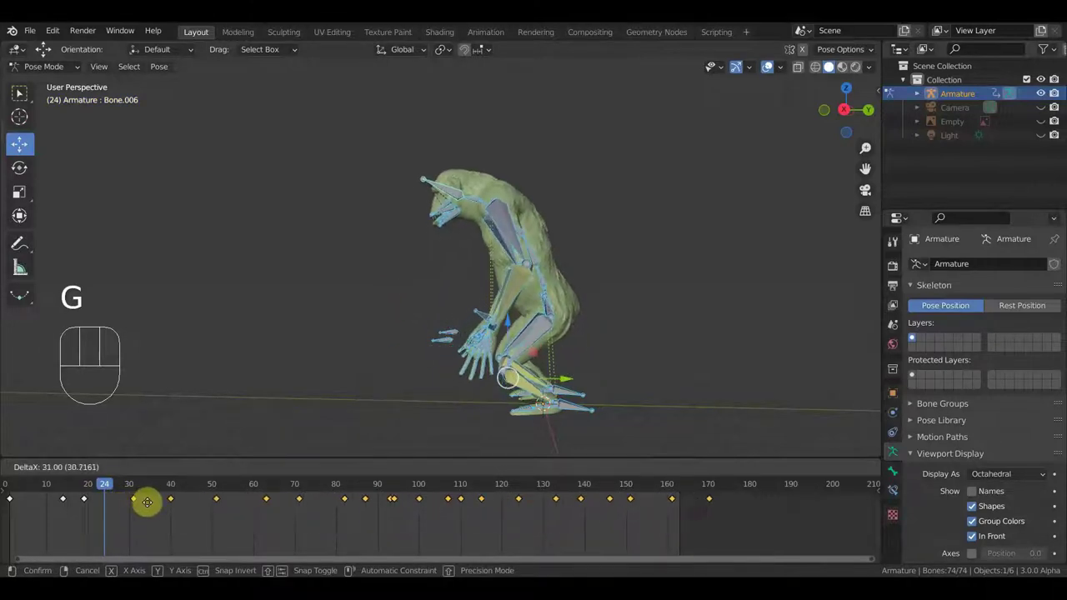
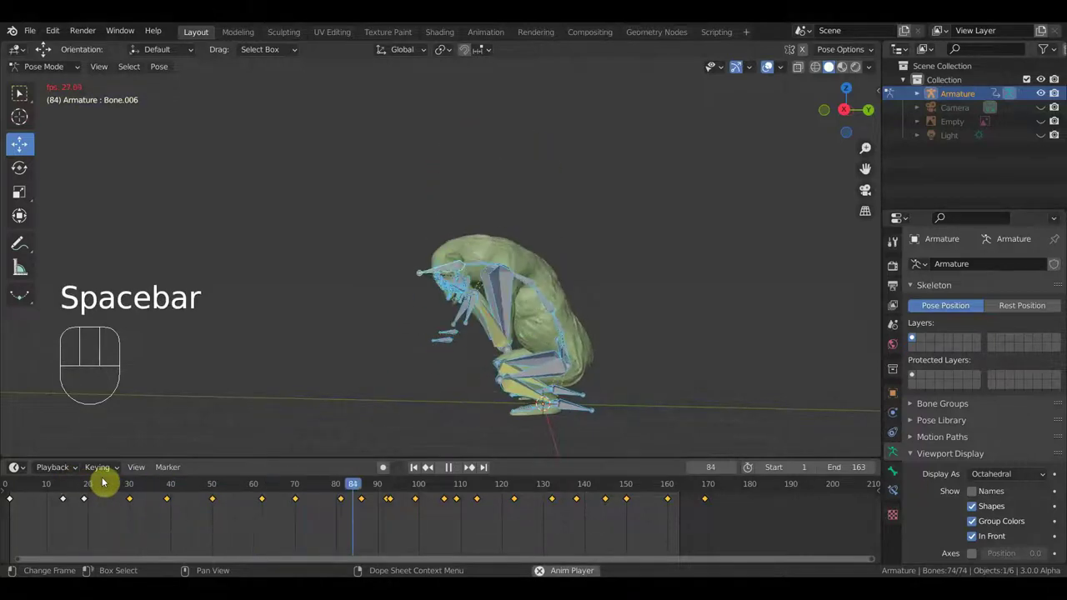
key("space")
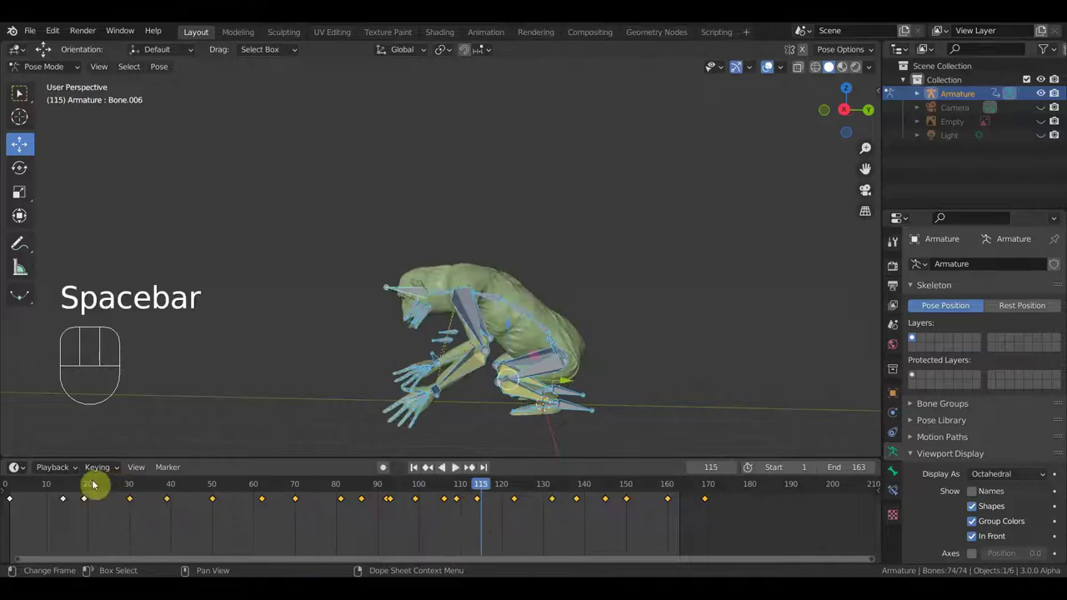
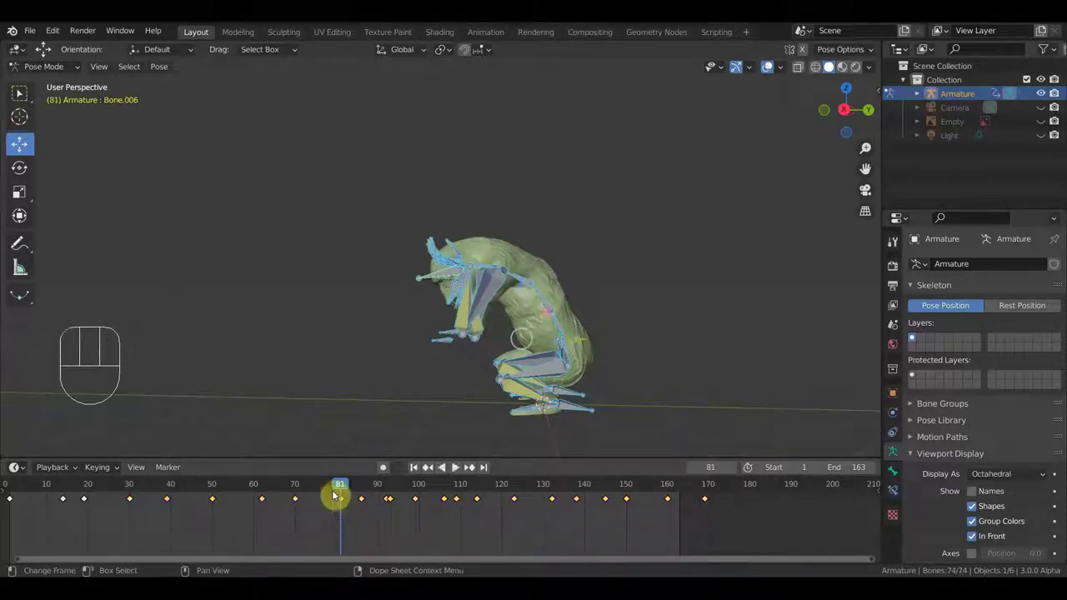
Bring the arm bones' hand down toward the ground around frames 56–62, key all bones, and check frame 67.
key("Delete")
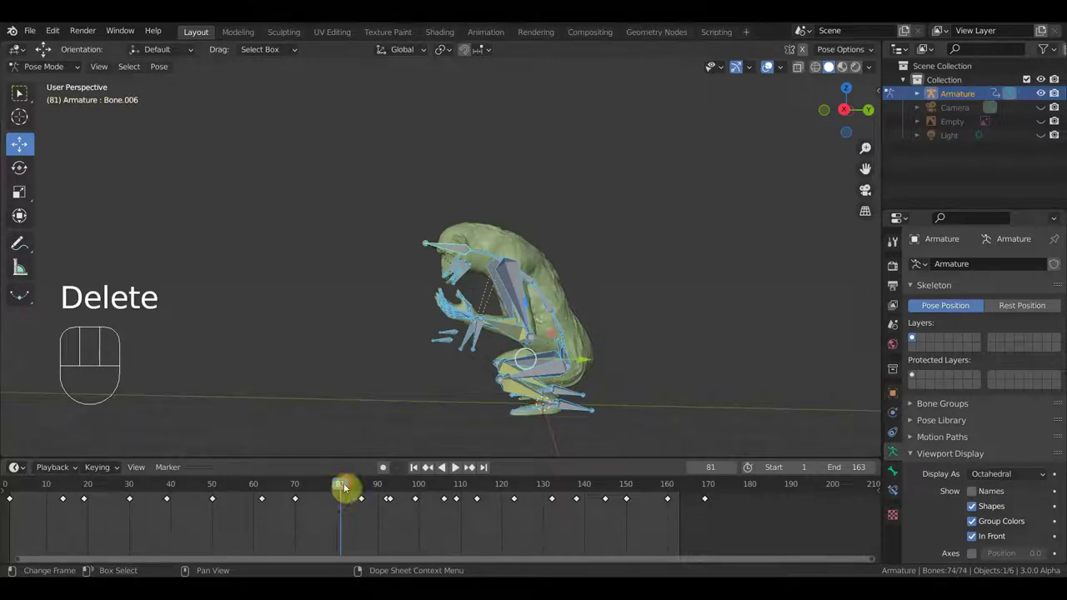
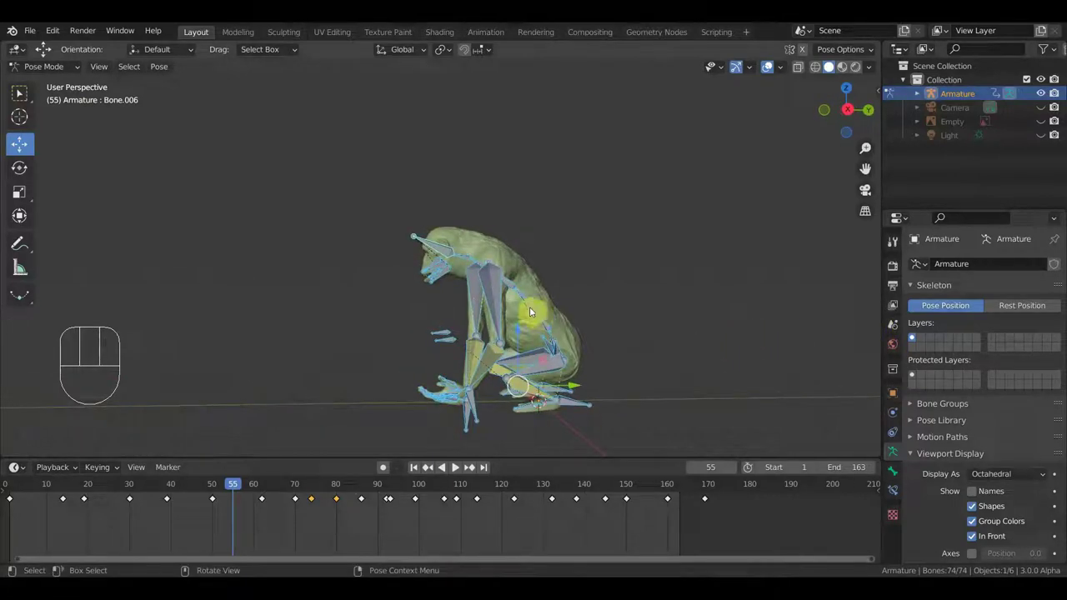
left_click_drag(208, 491, 324, 515)
left_click_drag(495, 454, 468, 419)
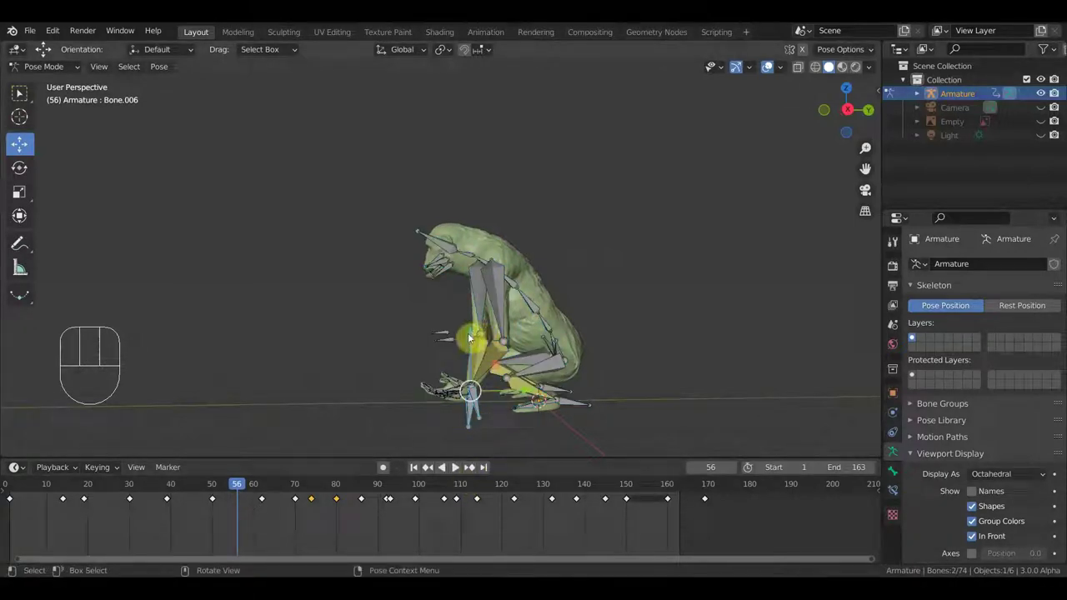
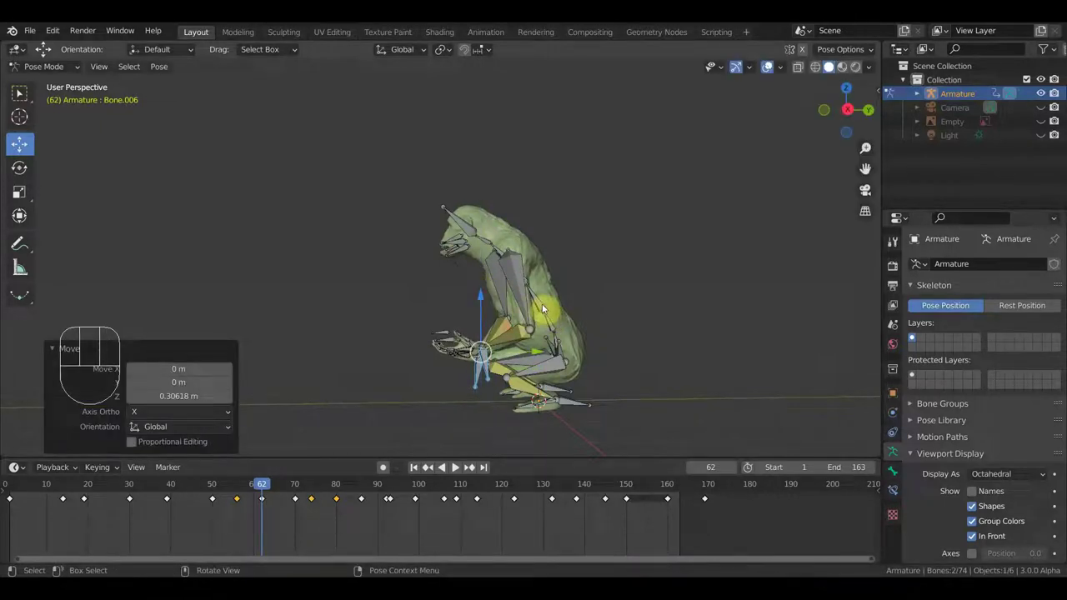
key("a")
key("i")
left_click(289, 486)
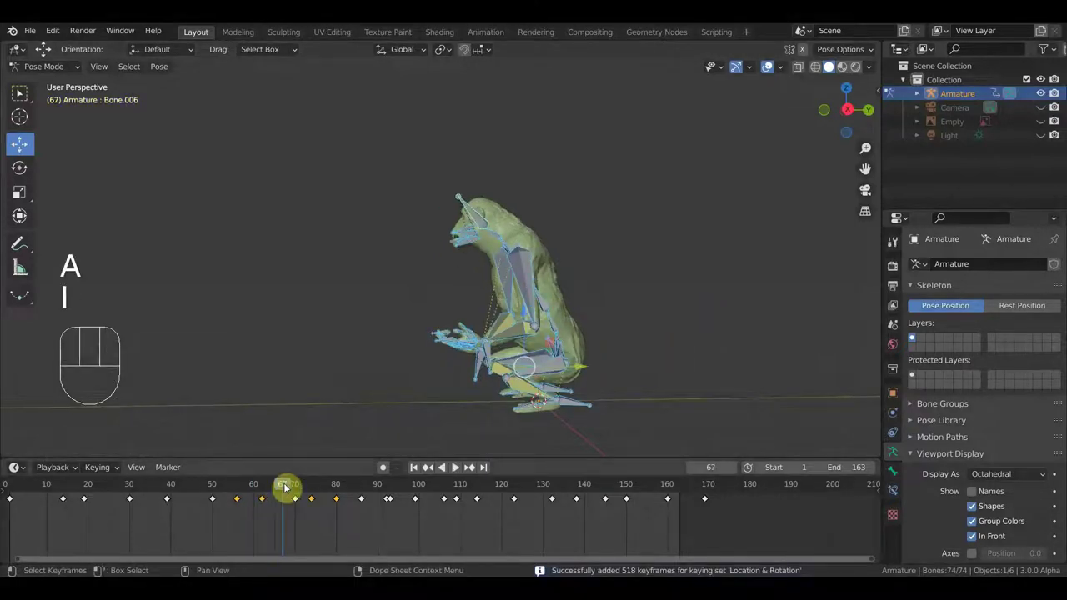
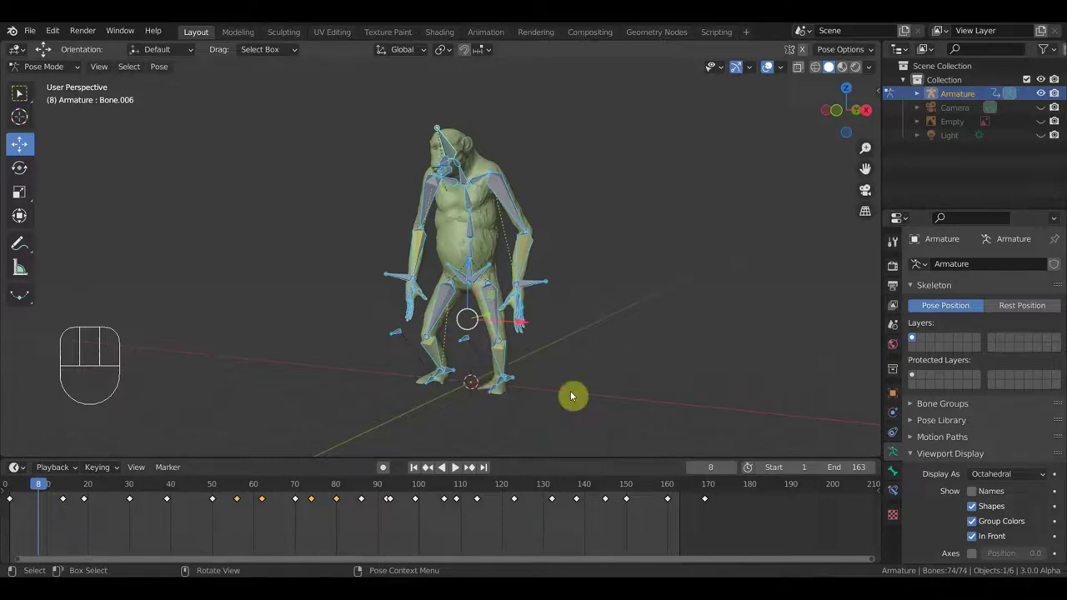
Orbit the view to face the standing chimpanzee at frame 8.
left_click_drag(673, 380, 671, 381)
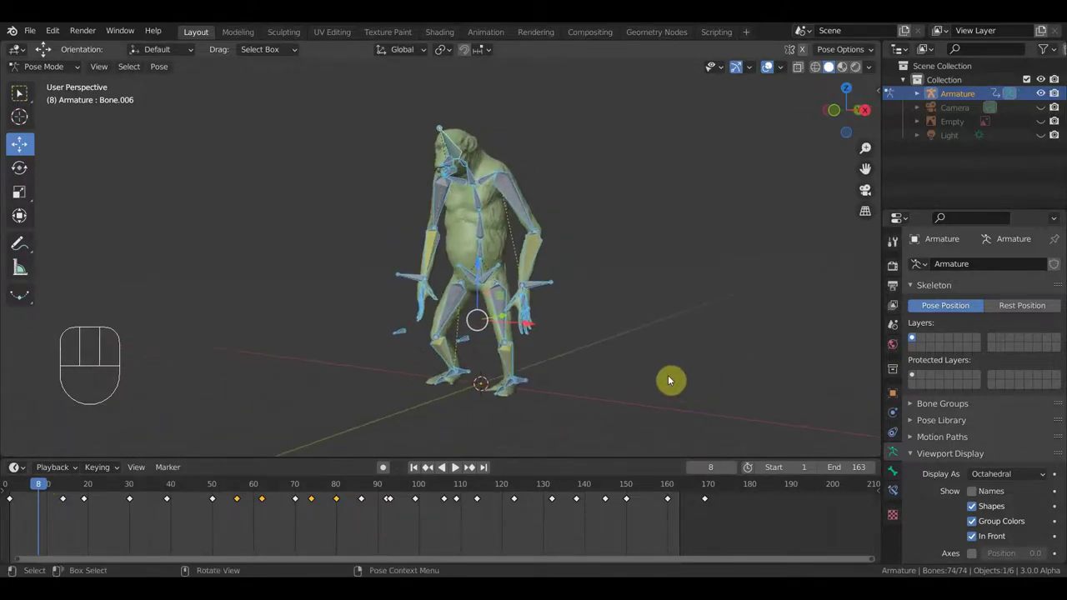
left_click_drag(580, 347, 616, 352)
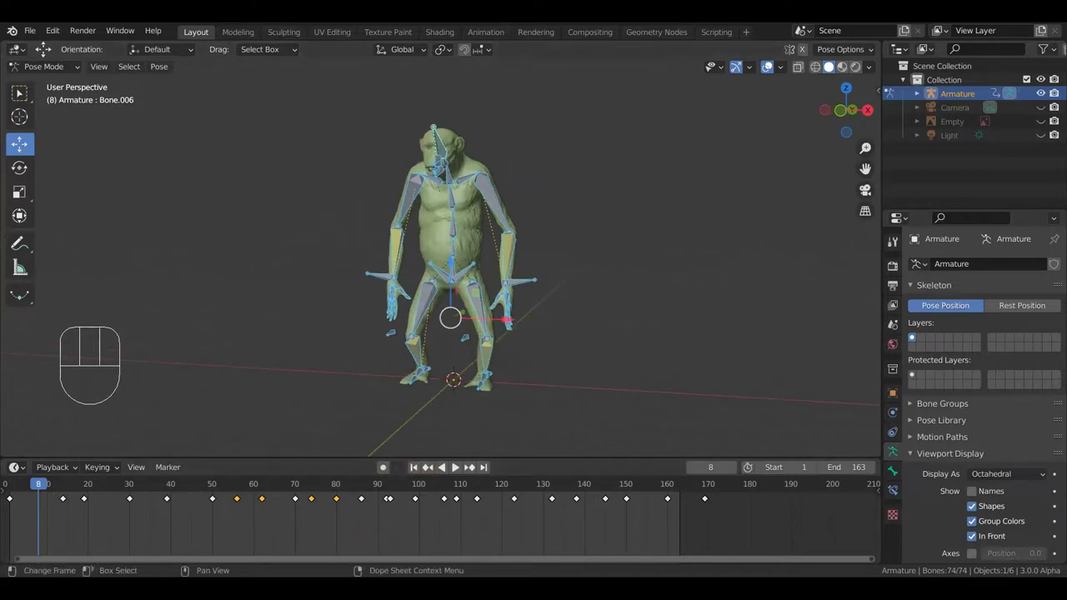